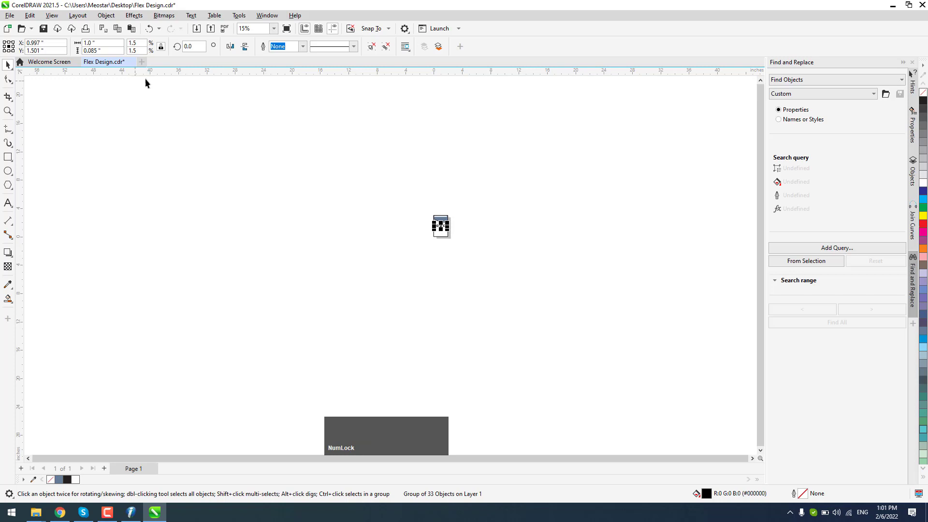
# Select the hadith text and set the misplaced dots back onto its first word
pyautogui.press('F4')
pyautogui.scroll(-3)
pyautogui.scroll(3)
pyautogui.click(406, 366)
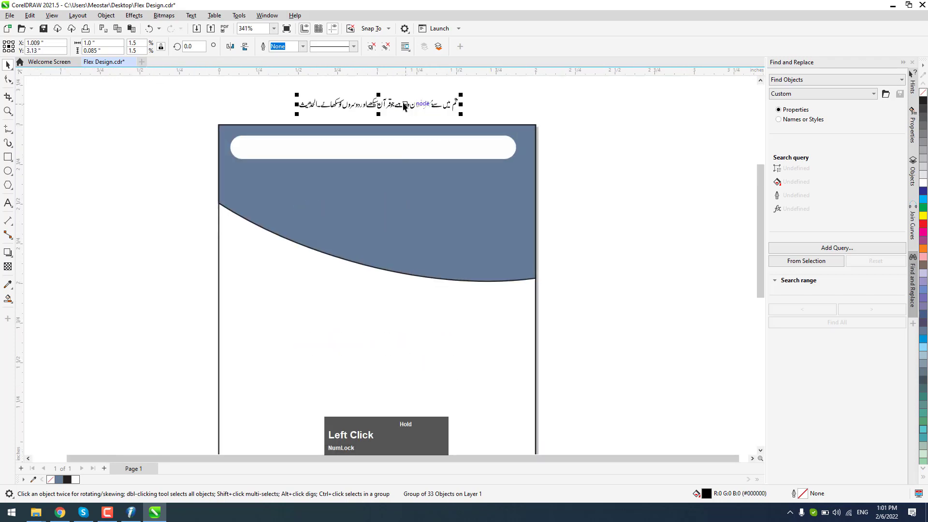
pyautogui.scroll(-3)
pyautogui.scroll(3)
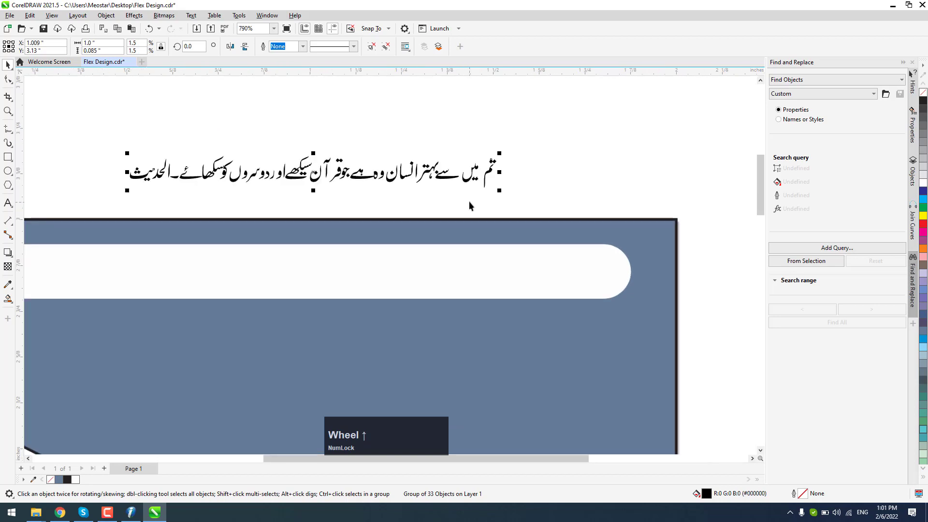
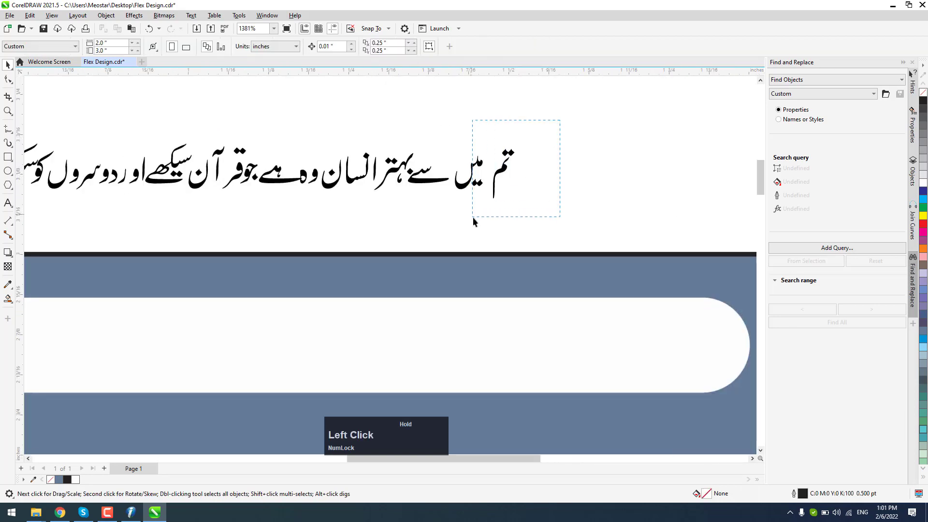
pyautogui.scroll(3)
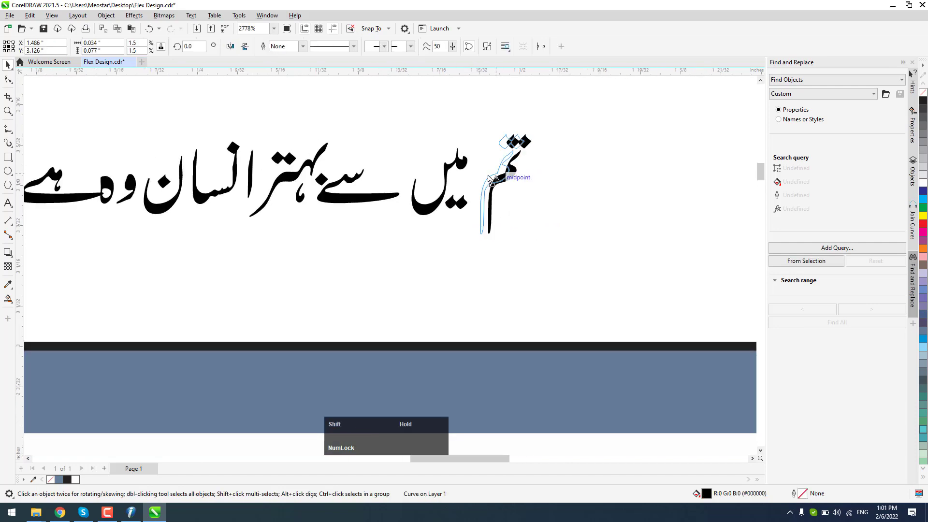
pyautogui.click(554, 122)
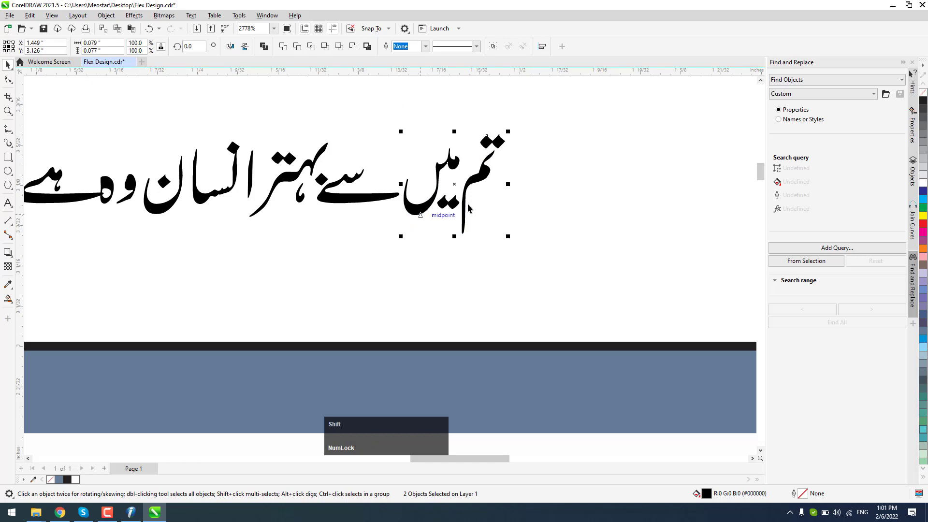
pyautogui.click(506, 156)
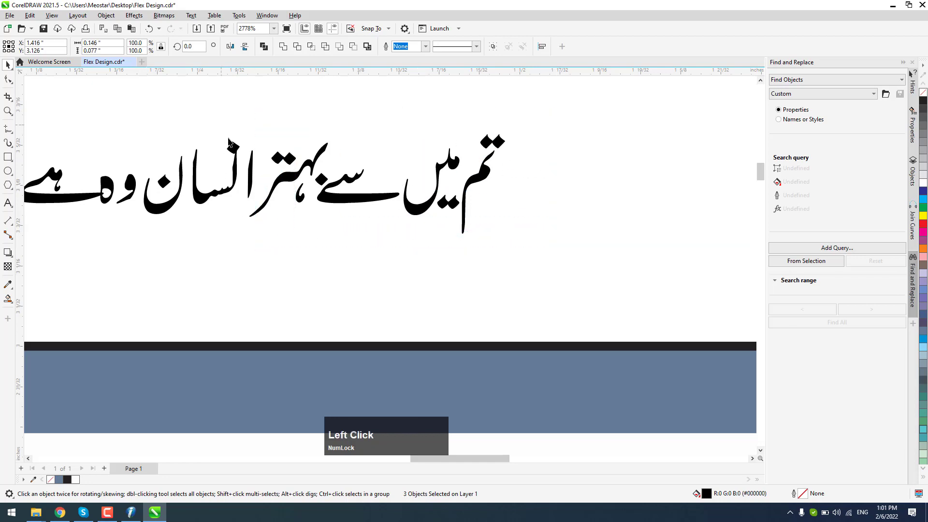
# Nudge the dot of the third word step by step until it sits over its letter
pyautogui.scroll(3)
pyautogui.click(538, 43)
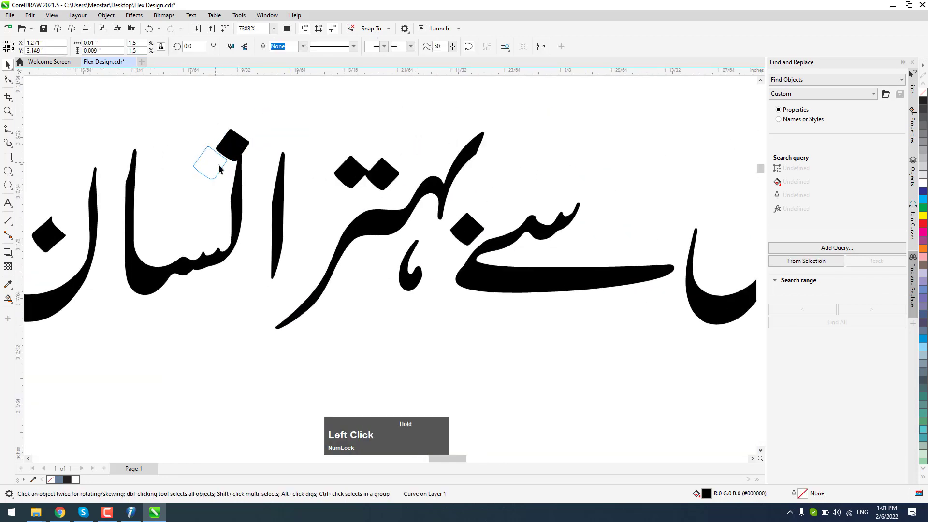
pyautogui.scroll(-3)
pyautogui.click(308, 200)
pyautogui.scroll(3)
pyautogui.click(539, 43)
pyautogui.scroll(-3)
pyautogui.click(236, 234)
pyautogui.scroll(3)
pyautogui.click(282, 144)
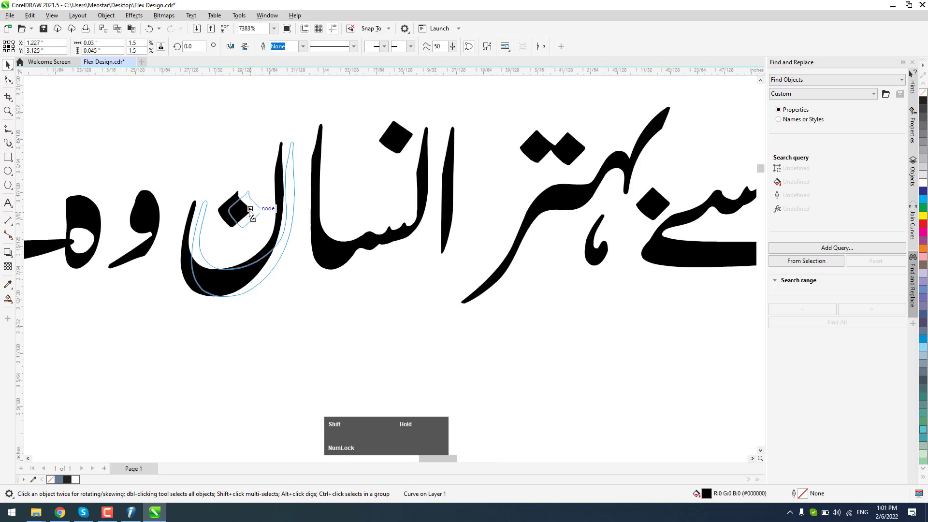
# Space جو apart and place the mark above its letter in قرآن
pyautogui.click(173, 104)
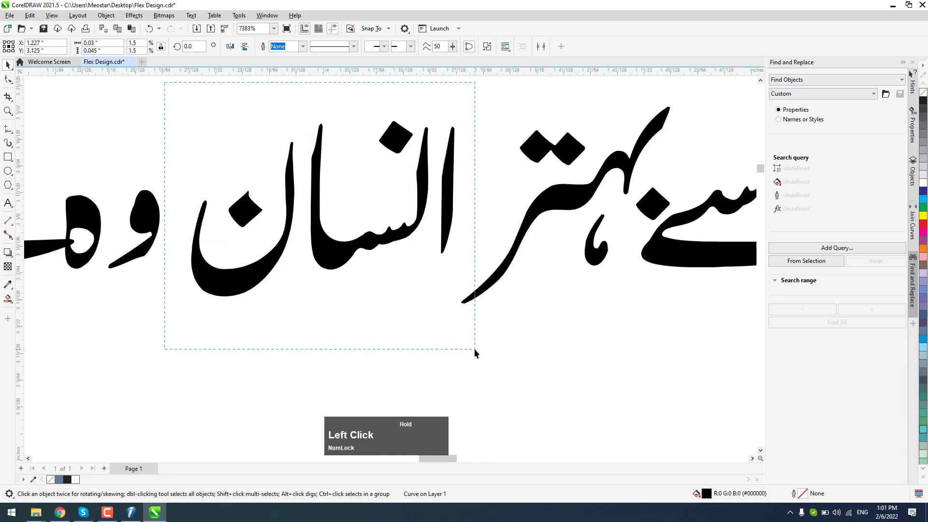
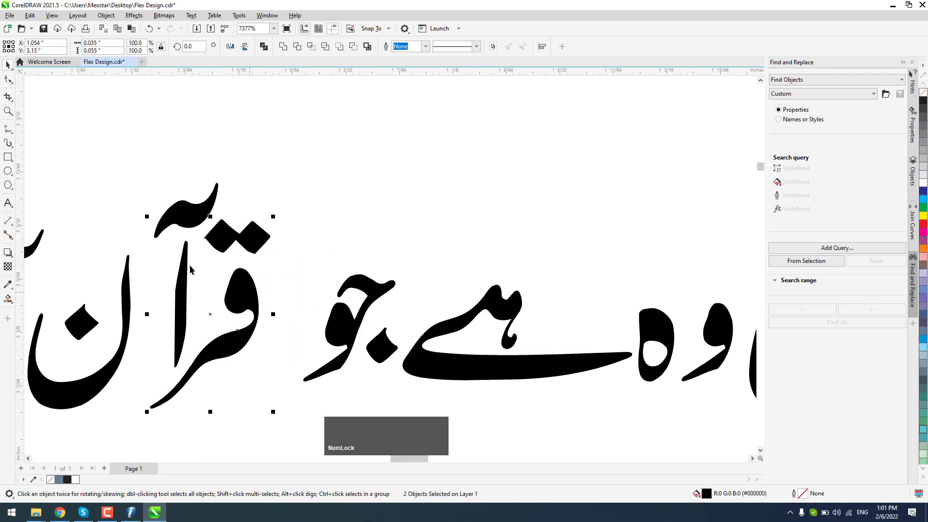
pyautogui.click(181, 275)
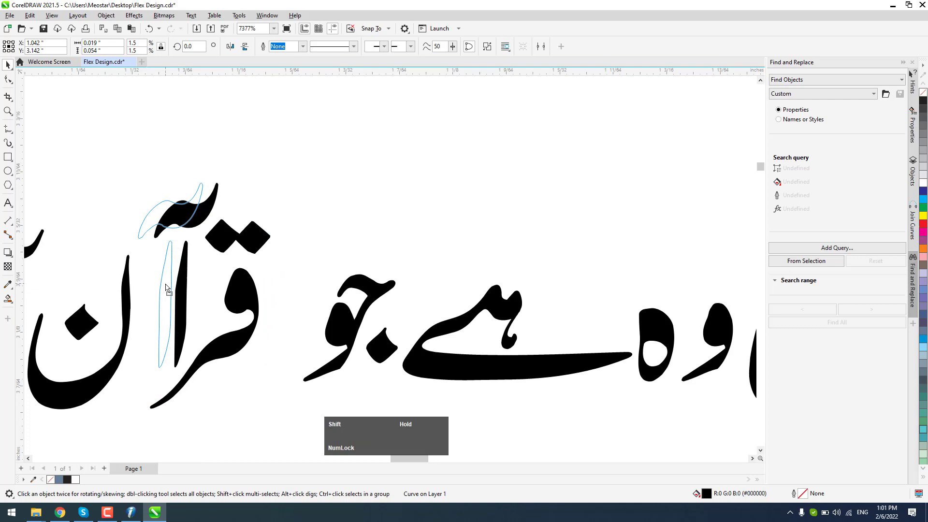
pyautogui.scroll(-3)
pyautogui.click(271, 289)
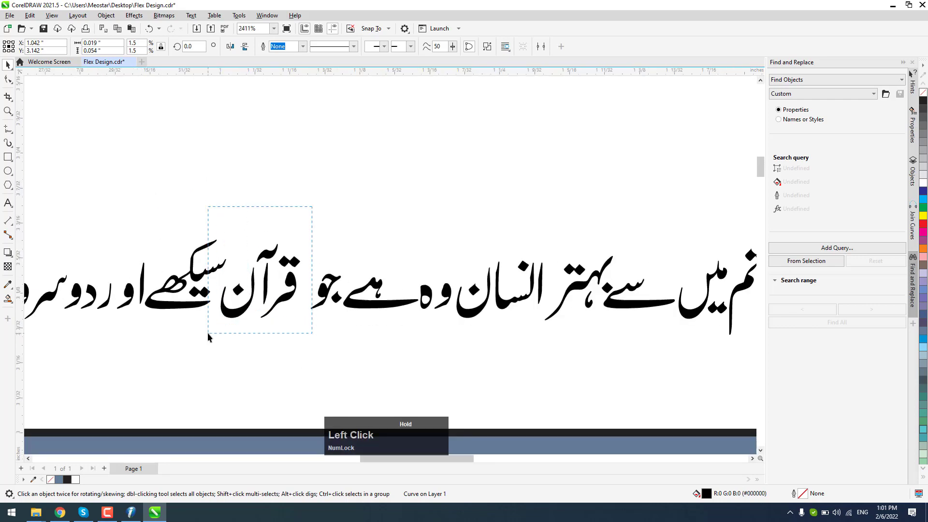
# Move the word after قرآن closer and shift the next letter group into place
pyautogui.scroll(3)
pyautogui.click(304, 280)
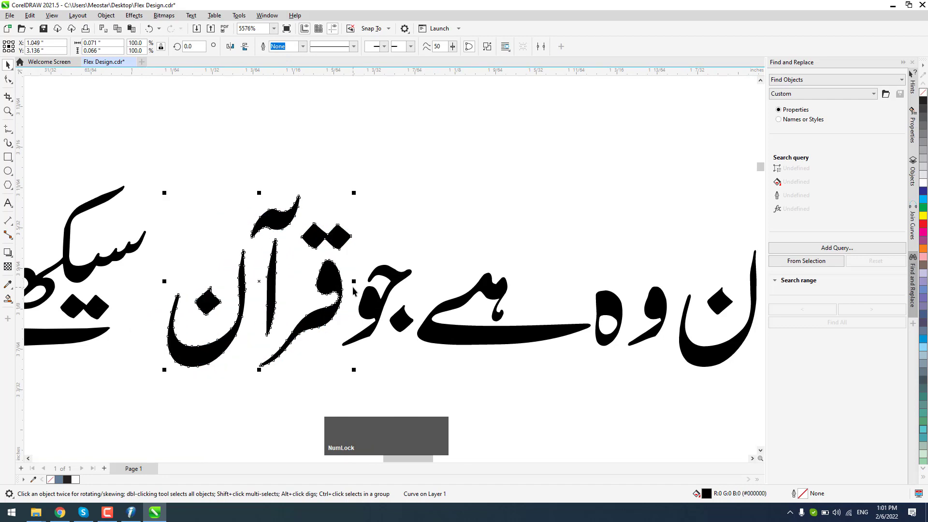
pyautogui.scroll(-3)
pyautogui.click(381, 198)
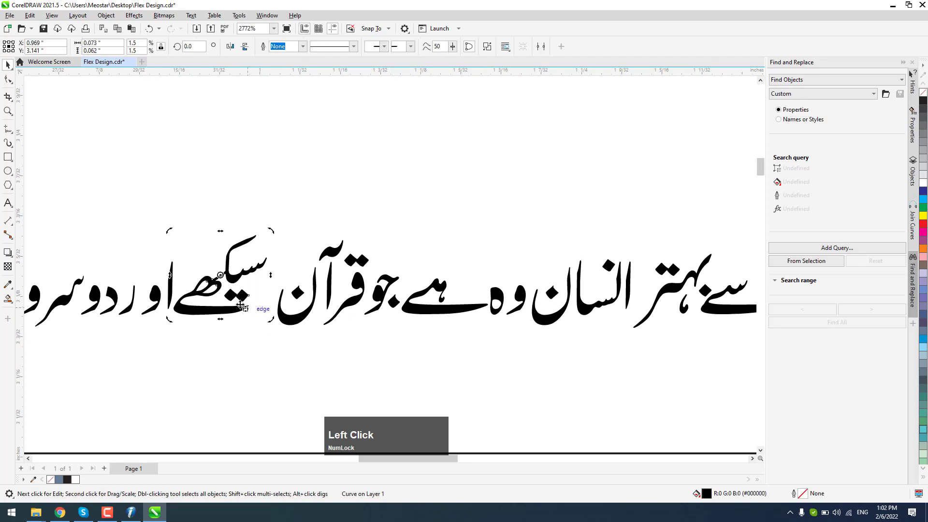
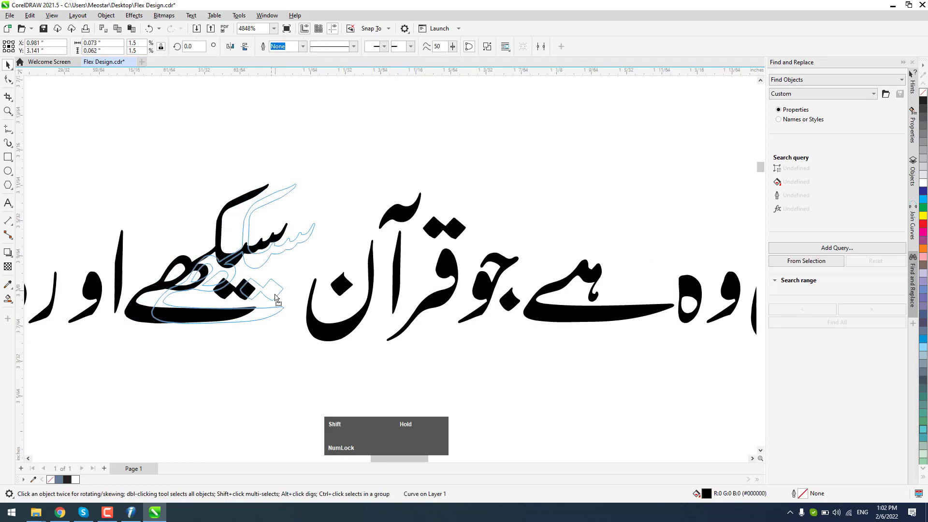
pyautogui.scroll(-3)
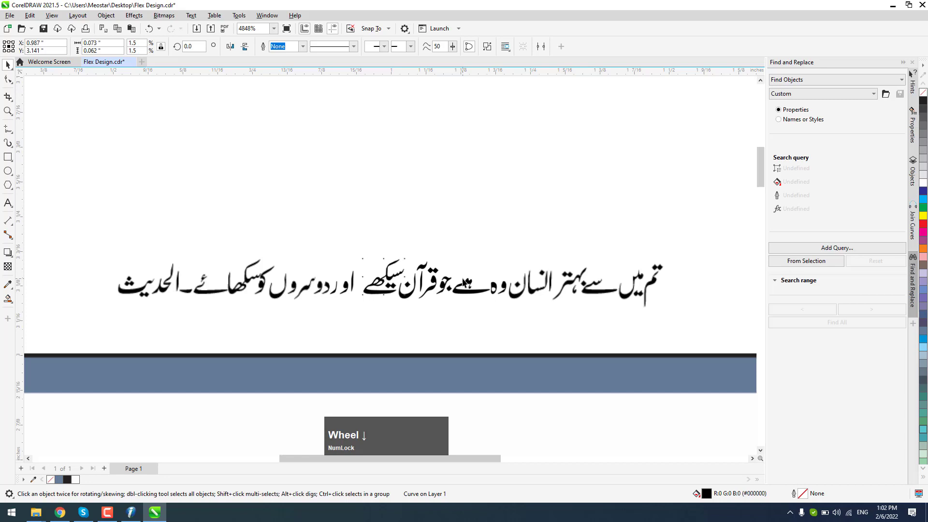
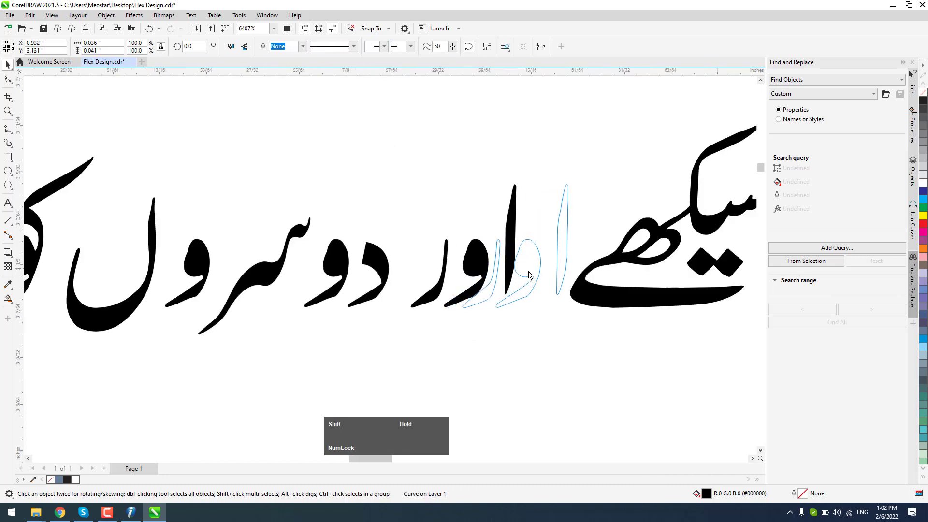
pyautogui.scroll(-3)
pyautogui.click(383, 265)
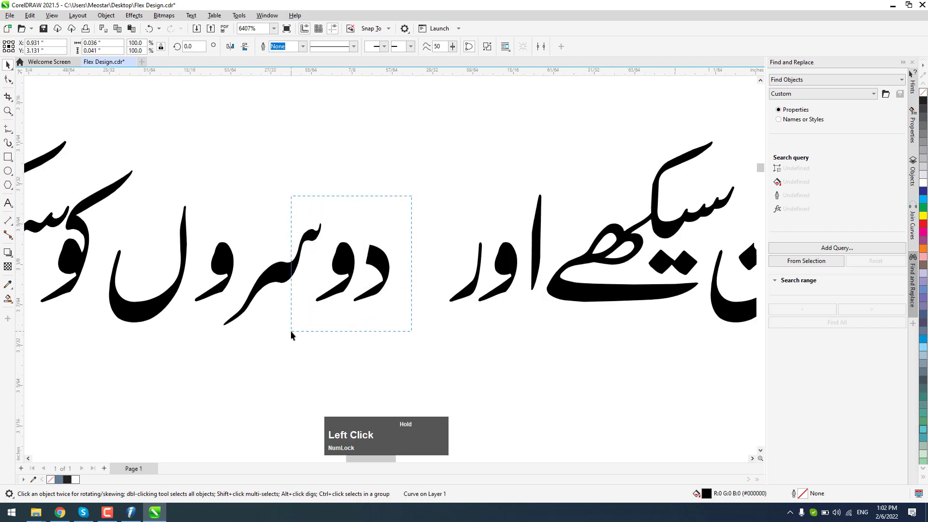
pyautogui.scroll(3)
pyautogui.click(345, 259)
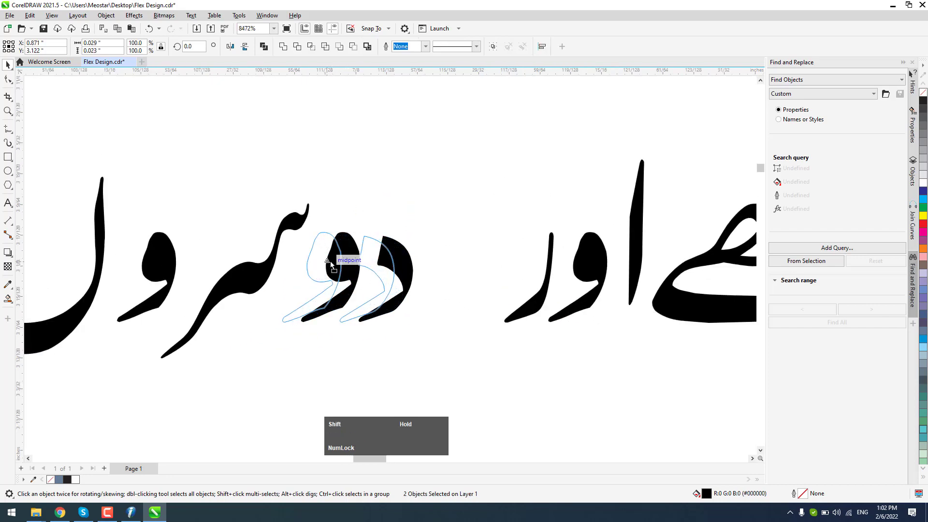
# Close the gaps among دوسروں and set کو up against the previous word
pyautogui.scroll(-3)
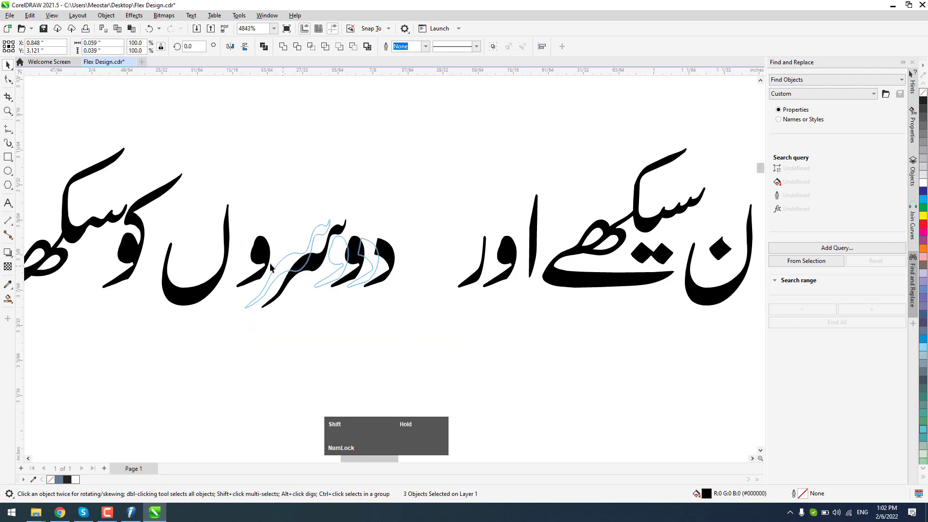
pyautogui.click(346, 246)
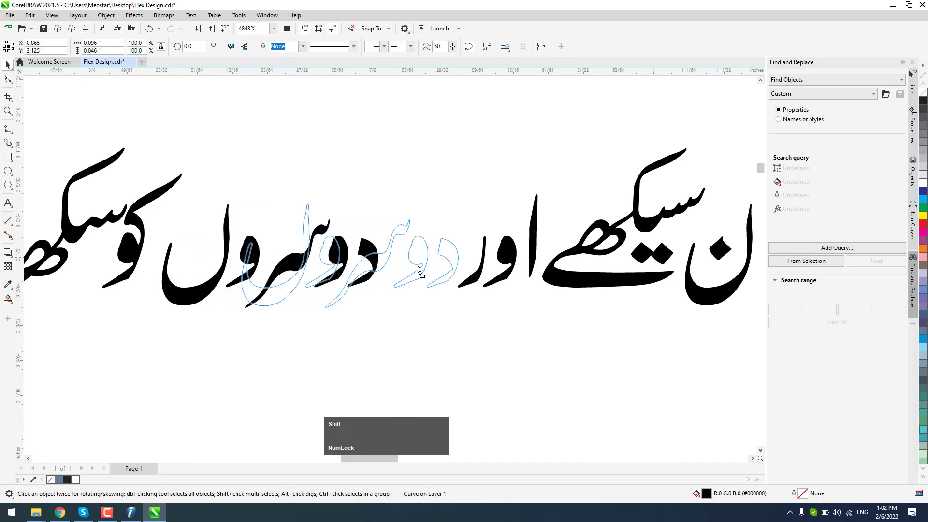
pyautogui.scroll(-3)
pyautogui.click(378, 268)
pyautogui.scroll(3)
pyautogui.click(538, 43)
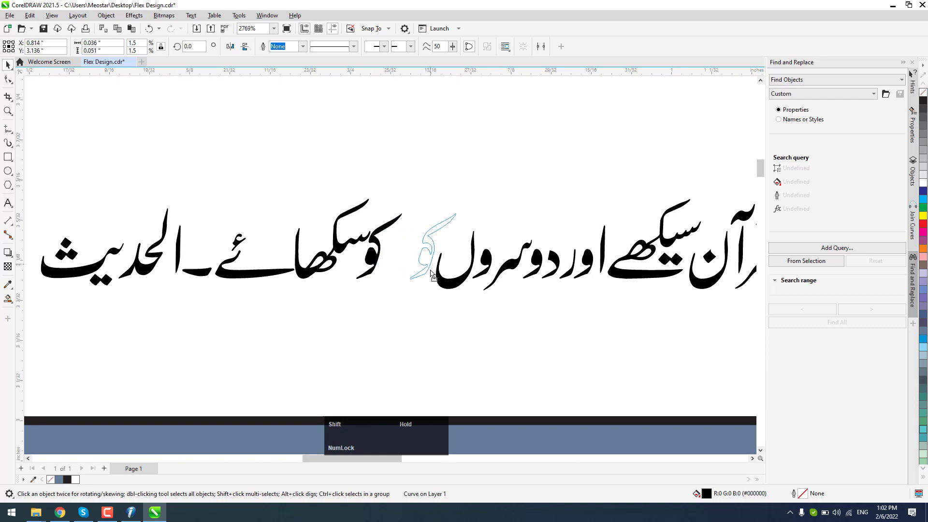
# Drag the following word piece and the final letter up against their words
pyautogui.click(345, 253)
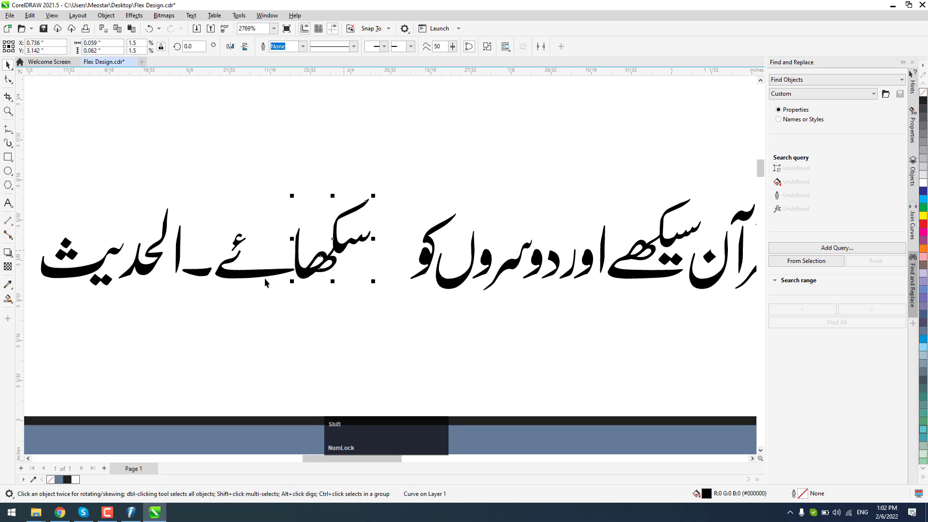
pyautogui.click(539, 43)
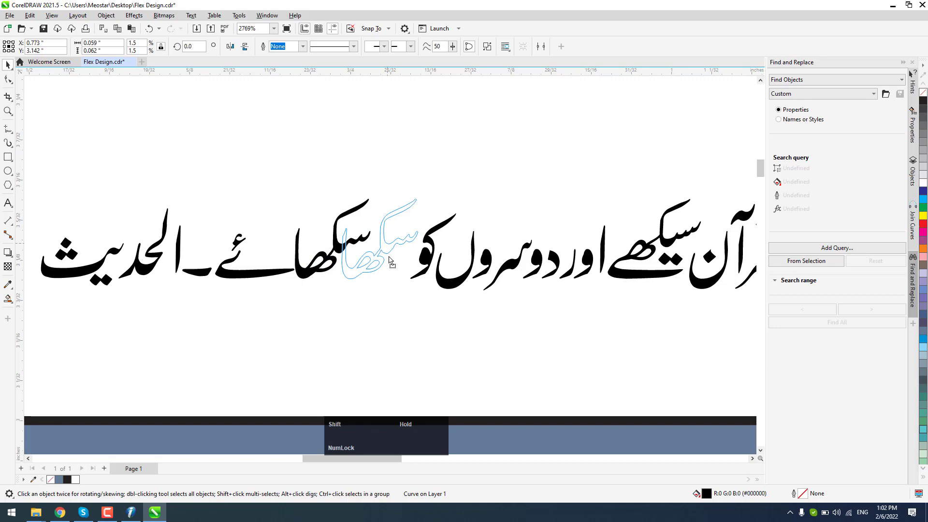
pyautogui.click(256, 276)
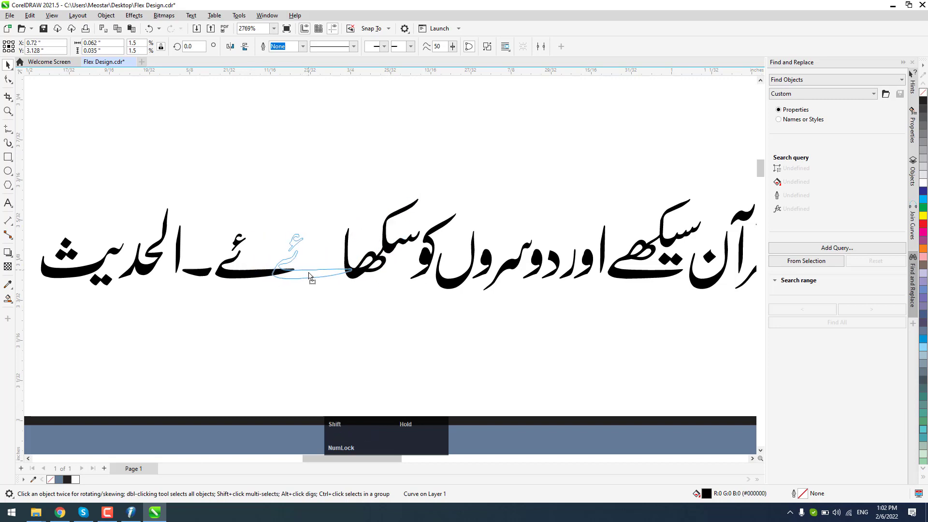
pyautogui.click(207, 275)
# Set الحدیث after the dash and group the whole hadith line with Ctrl+G
pyautogui.scroll(-3)
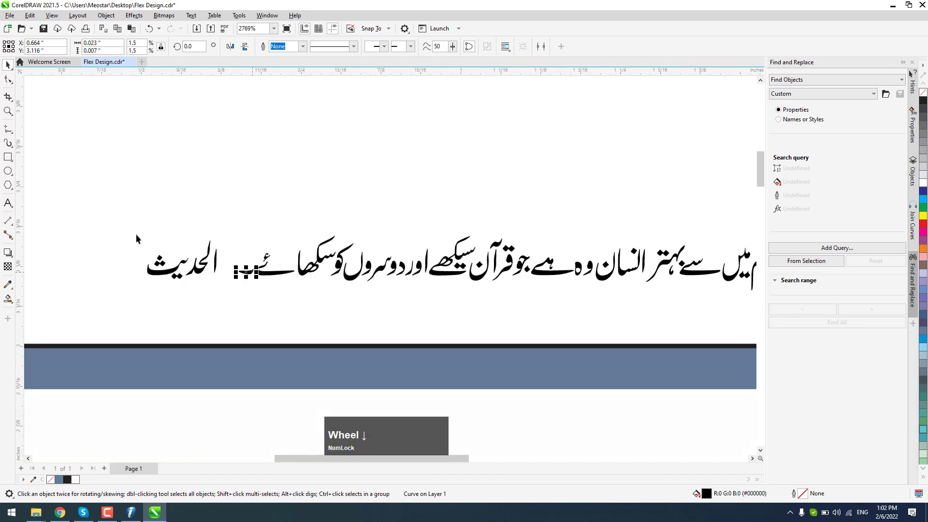
pyautogui.click(120, 232)
pyautogui.scroll(3)
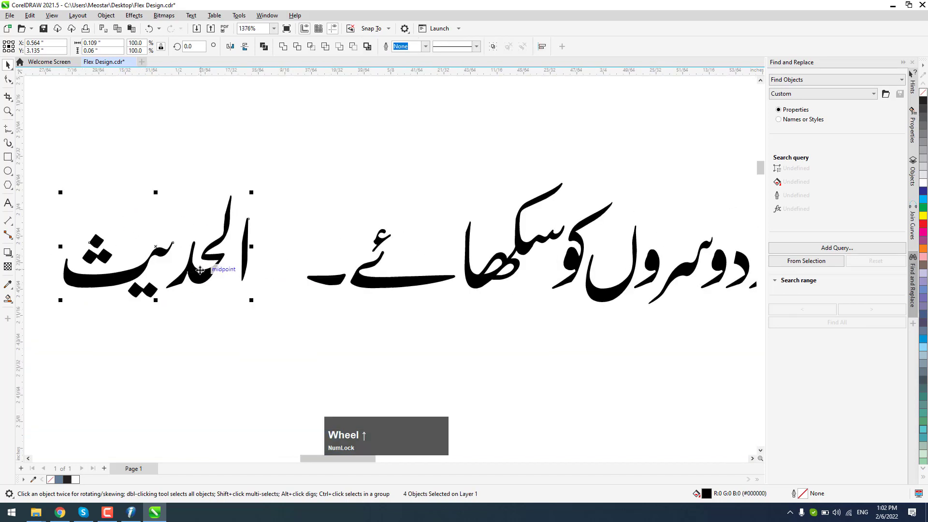
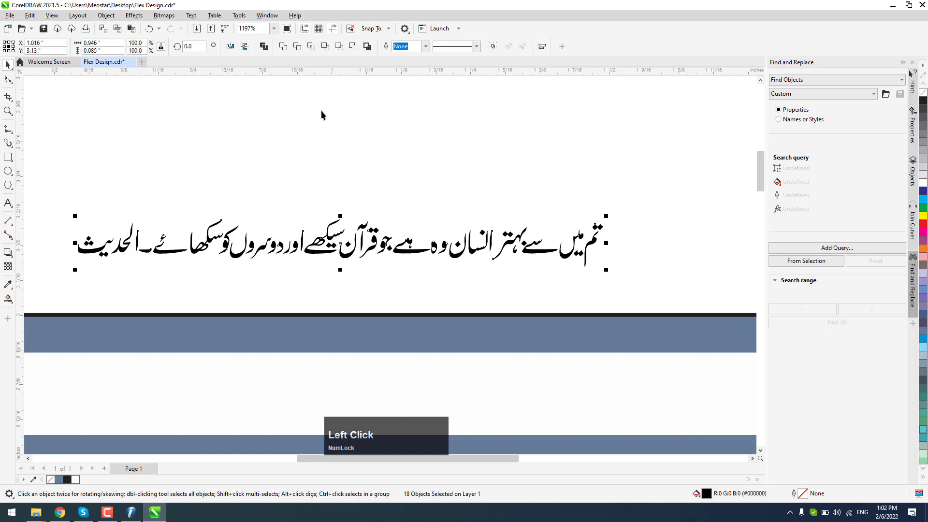
pyautogui.press('ctrl+g')
pyautogui.scroll(-3)
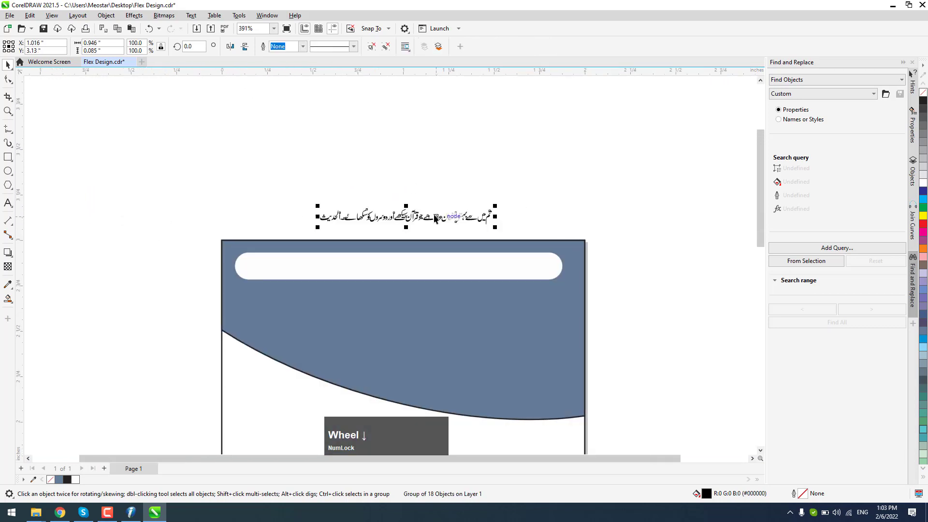
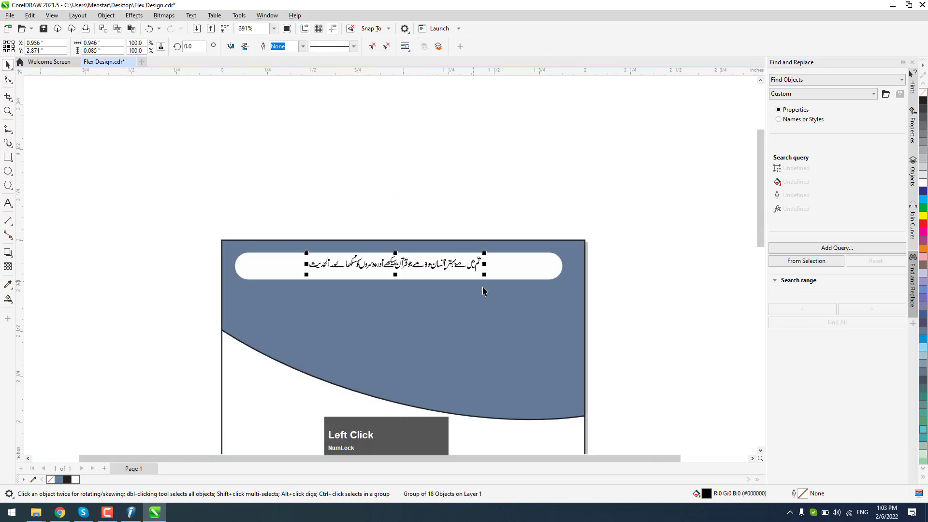
# Centre the hadith text inside the white strip with C and E alignment, then deselect
pyautogui.scroll(3)
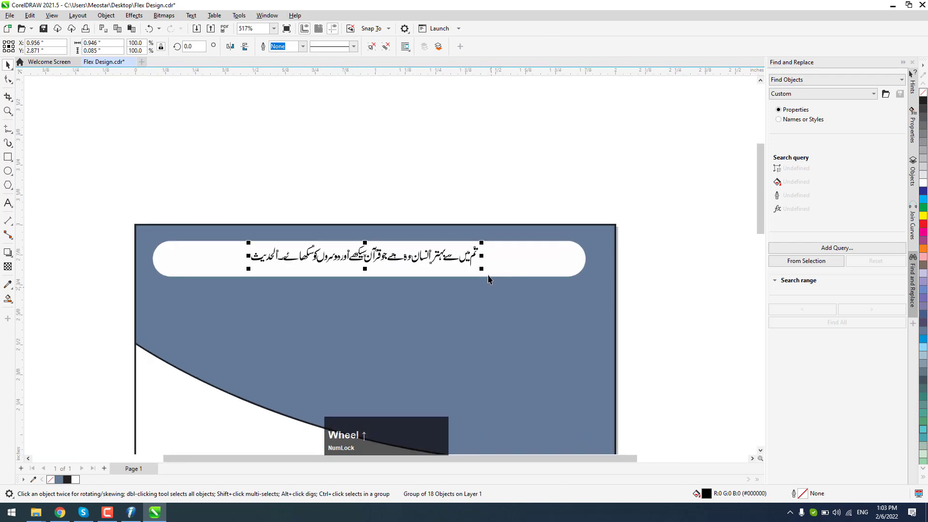
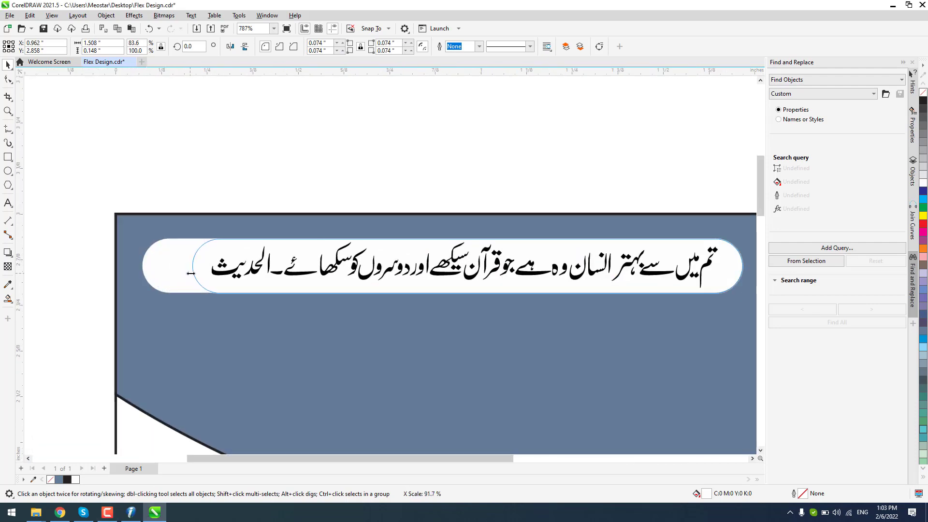
pyautogui.scroll(-3)
pyautogui.click(235, 184)
pyautogui.write('ce')
pyautogui.click(542, 168)
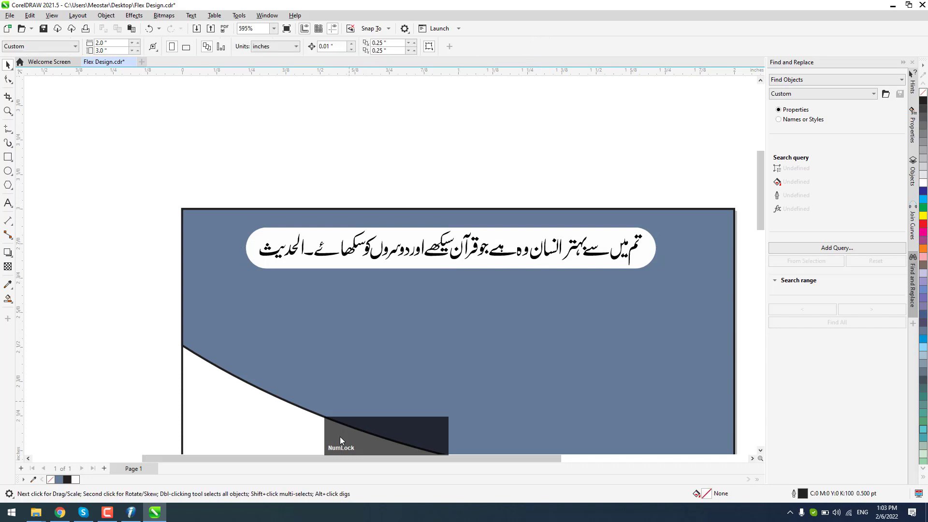
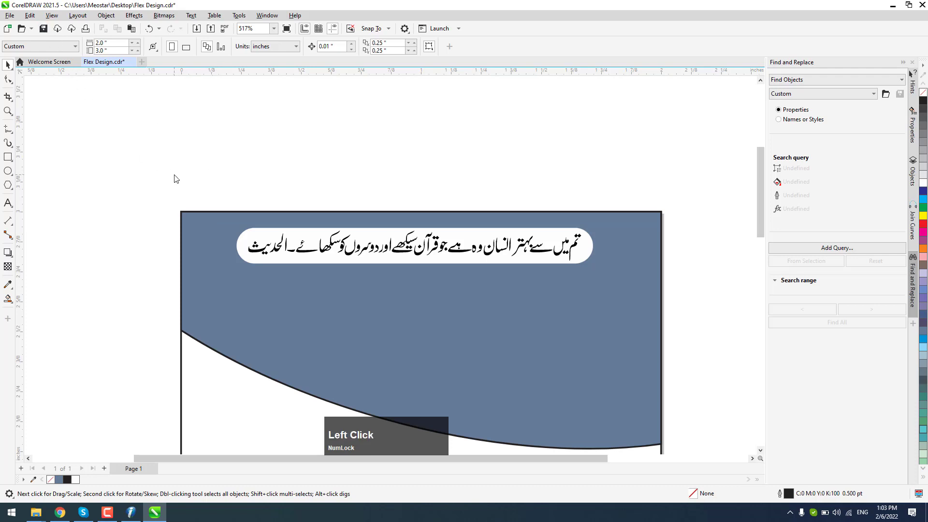
# Zoom out to show the blank page above the banner
pyautogui.scroll(-3)
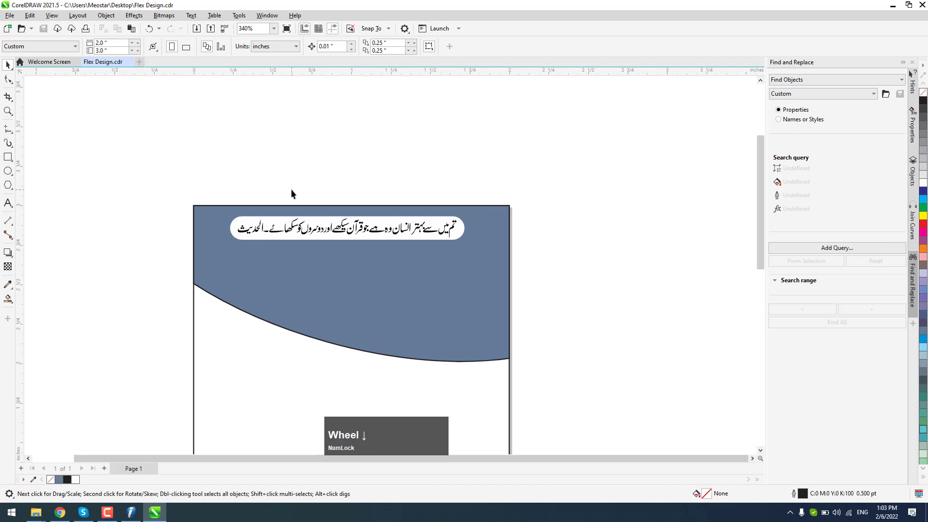
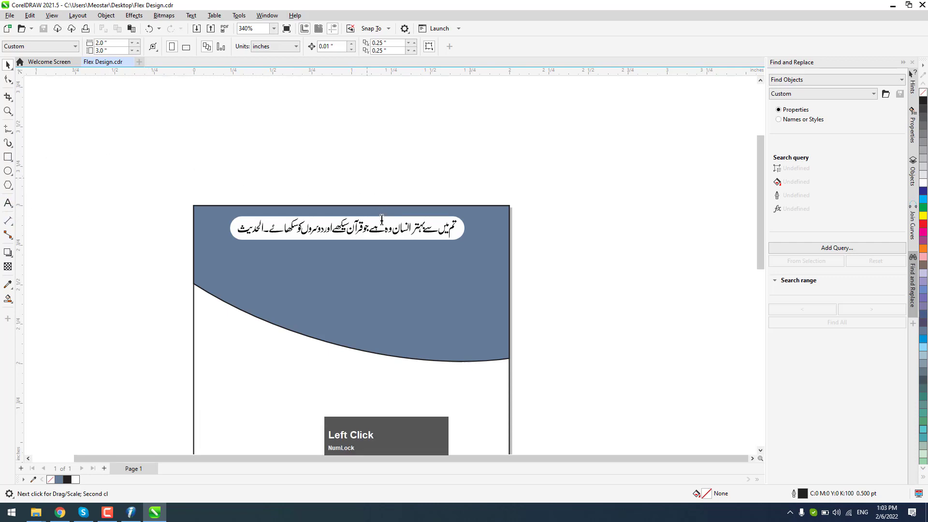
# Type the Urdu words بخشندہ مہربان as a new text line above the banner
pyautogui.press('b')
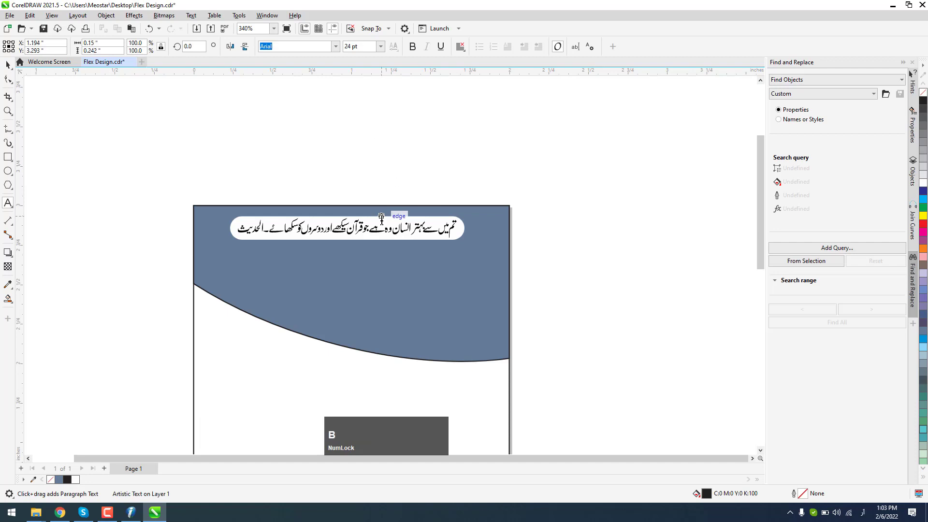
pyautogui.press('shift+k')
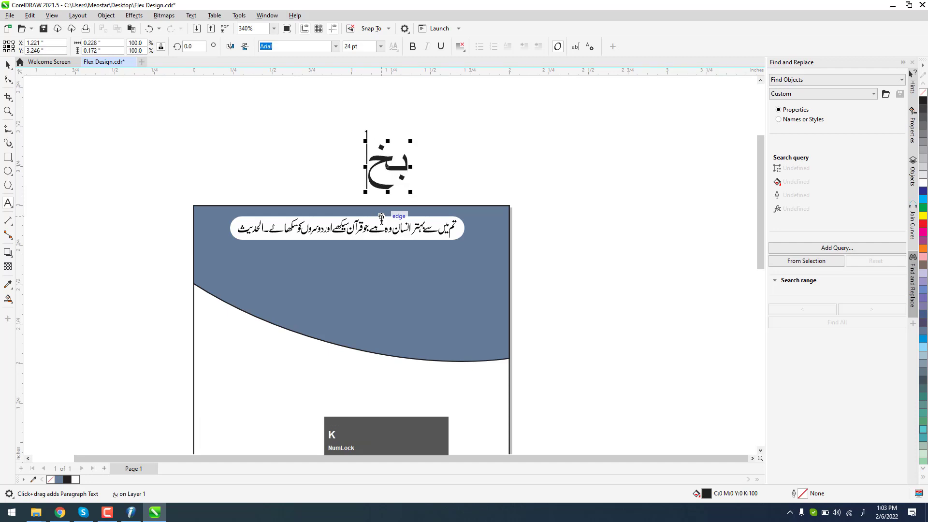
pyautogui.write('xndo')
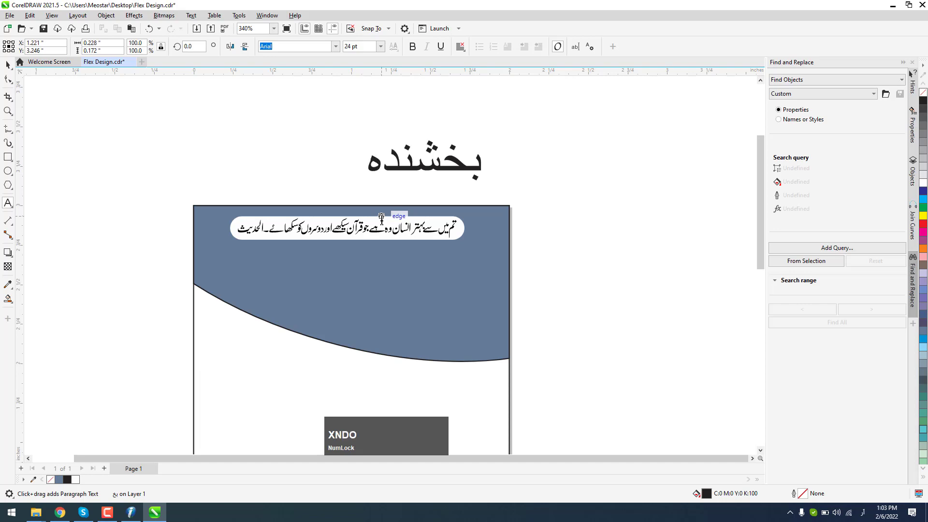
pyautogui.press('space')
pyautogui.write('morban')
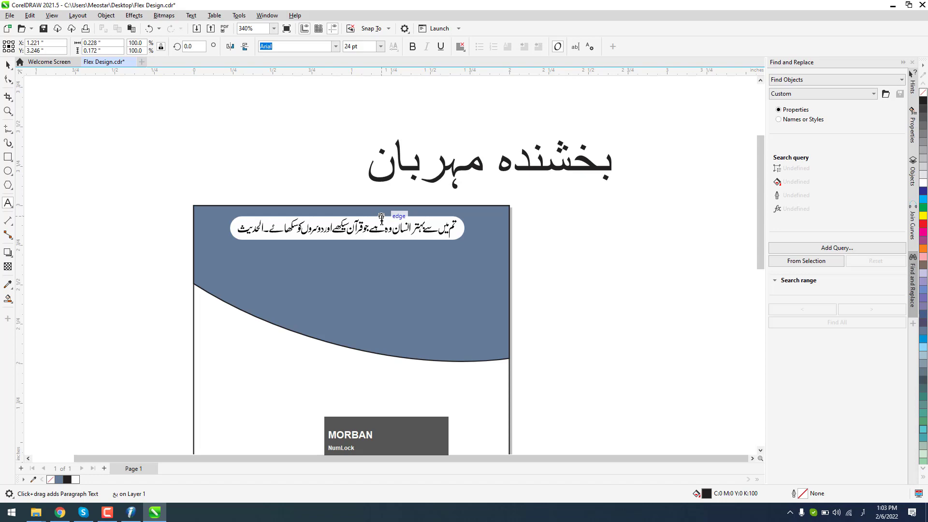
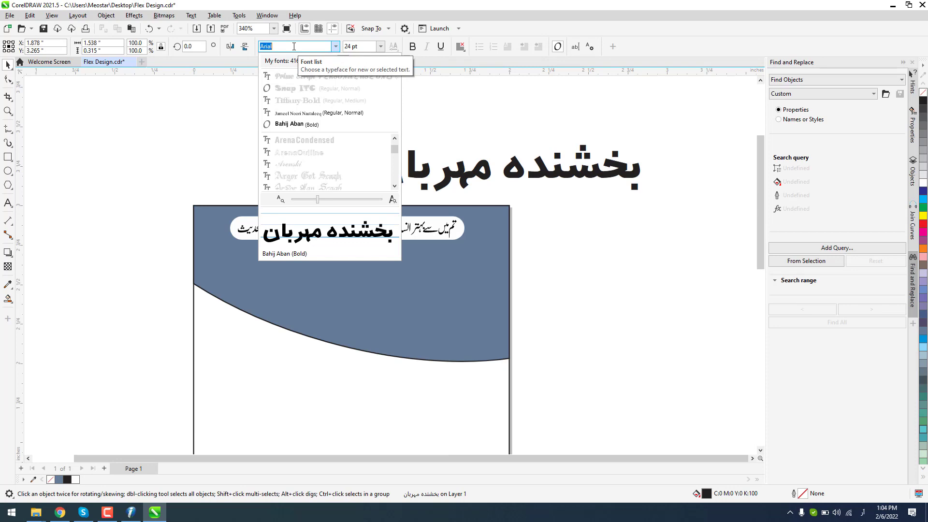
# Filter the font list to 'sul' and set the headline in Sultan bold
pyautogui.press('s')
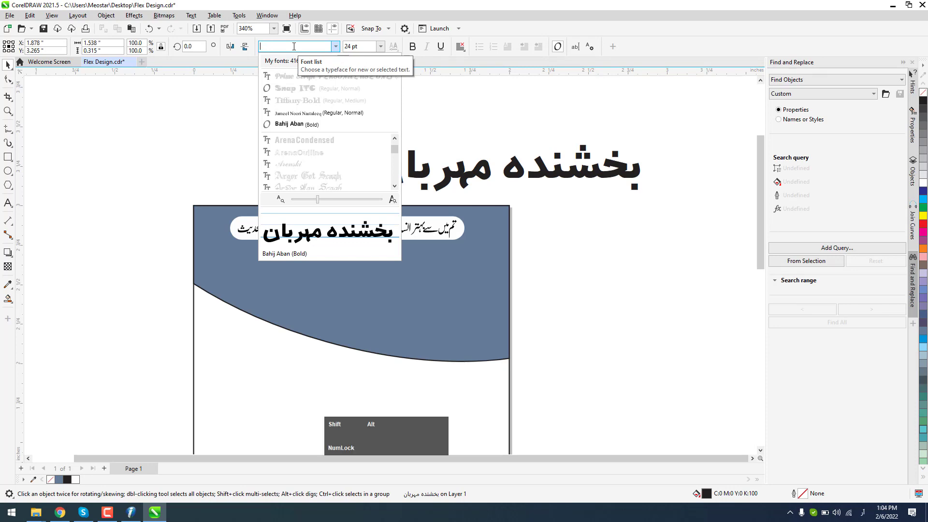
pyautogui.write('su')
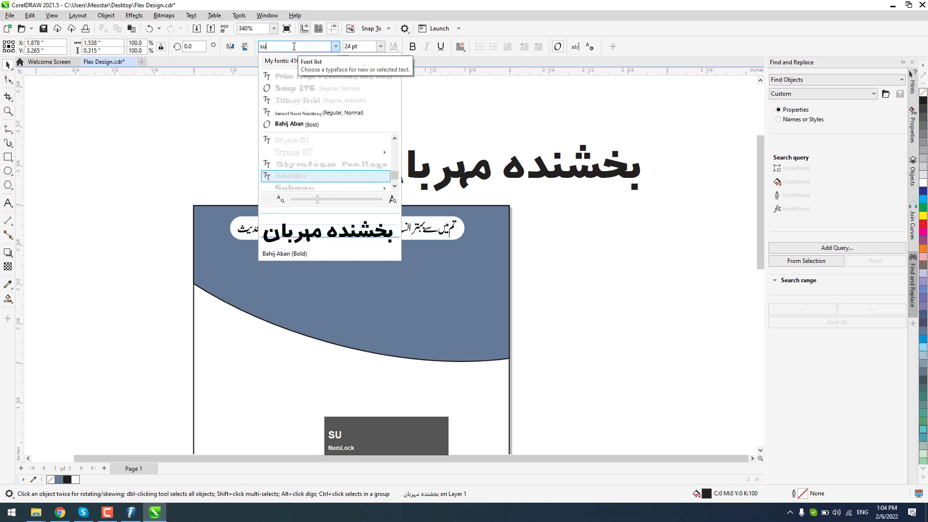
pyautogui.press('l')
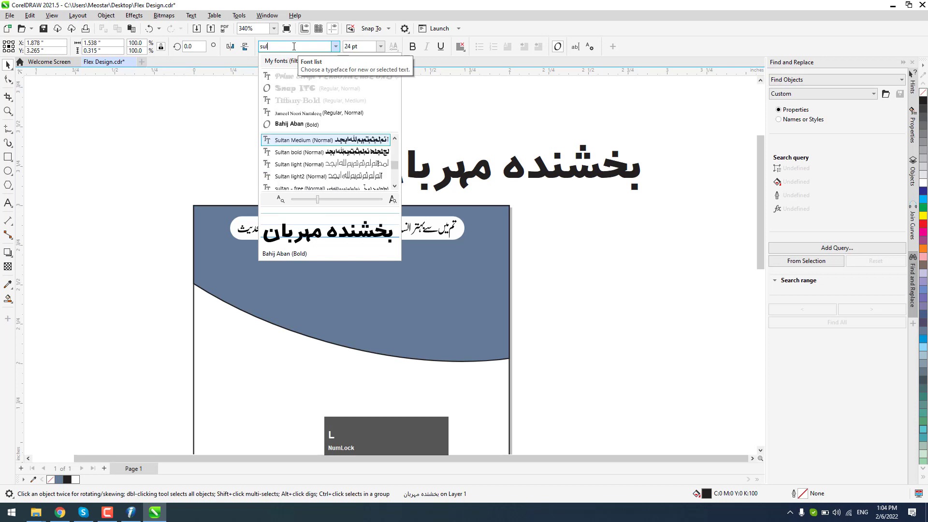
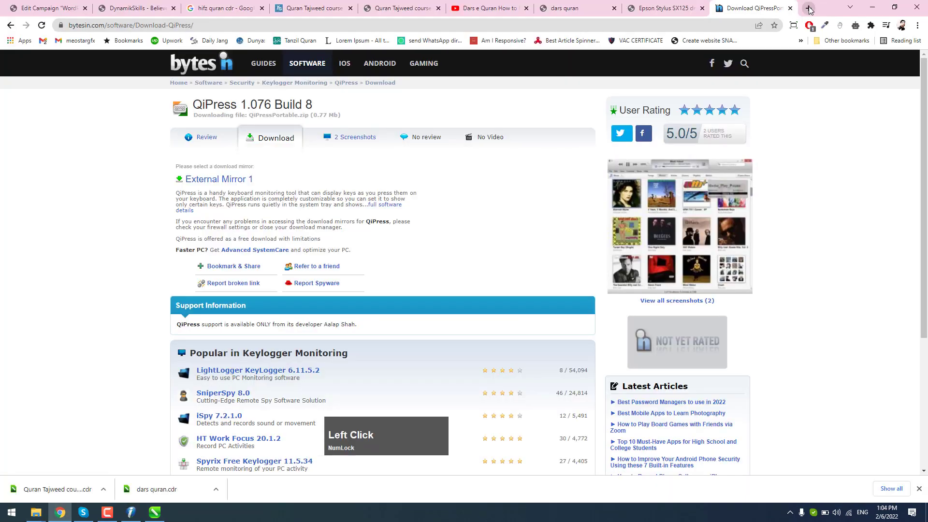
# Open arabic-keyboard.org and type بخشندہ مہربان into its text box
pyautogui.write('arabi')
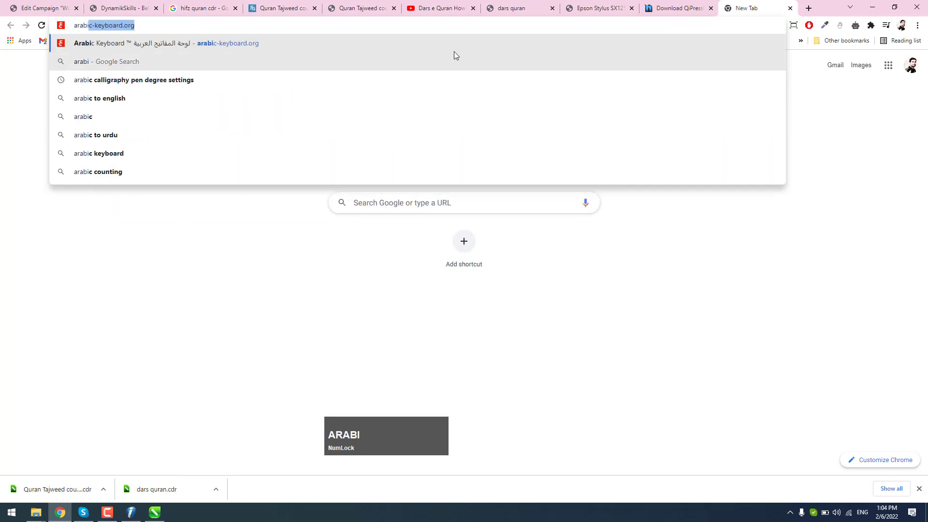
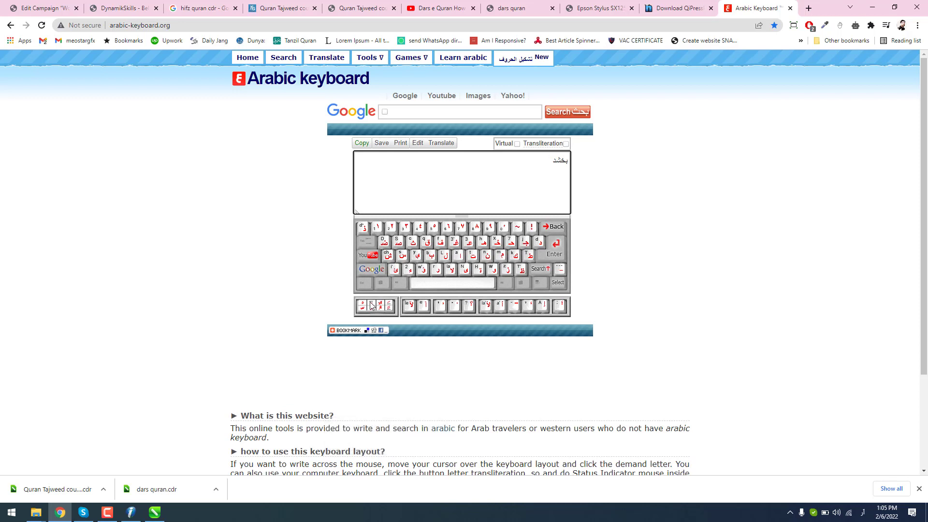
pyautogui.write('nd')
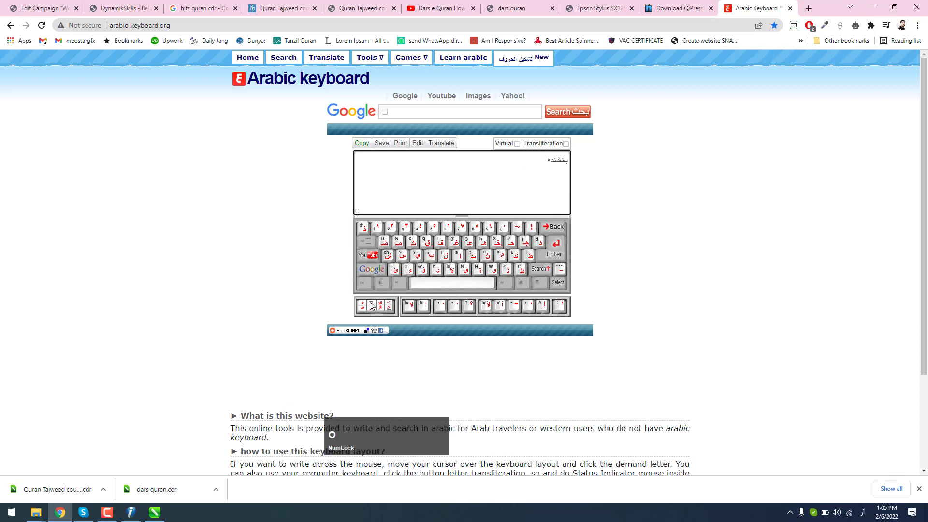
pyautogui.press('space')
pyautogui.write('morn')
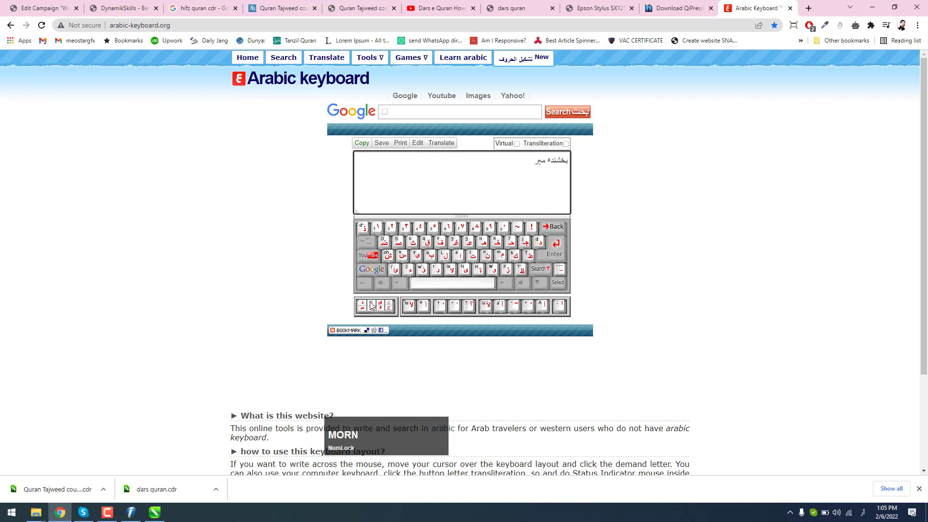
pyautogui.write('an')
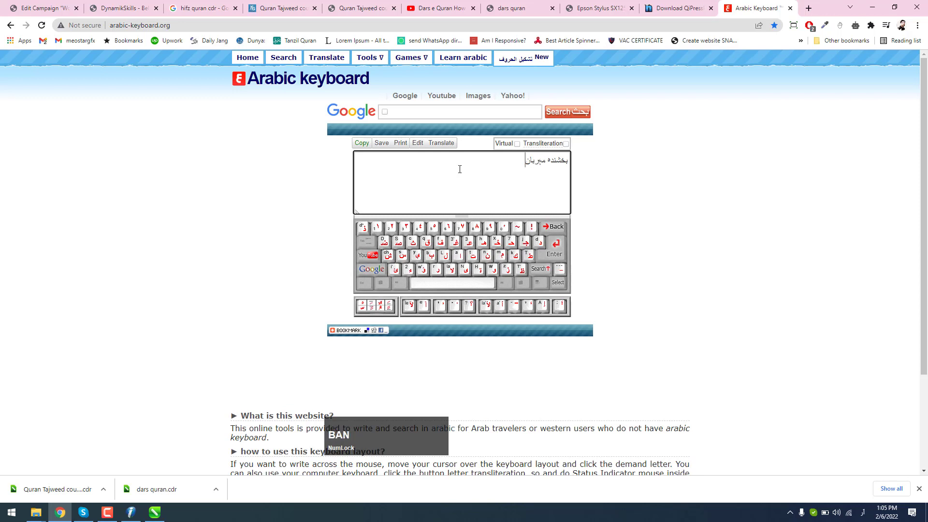
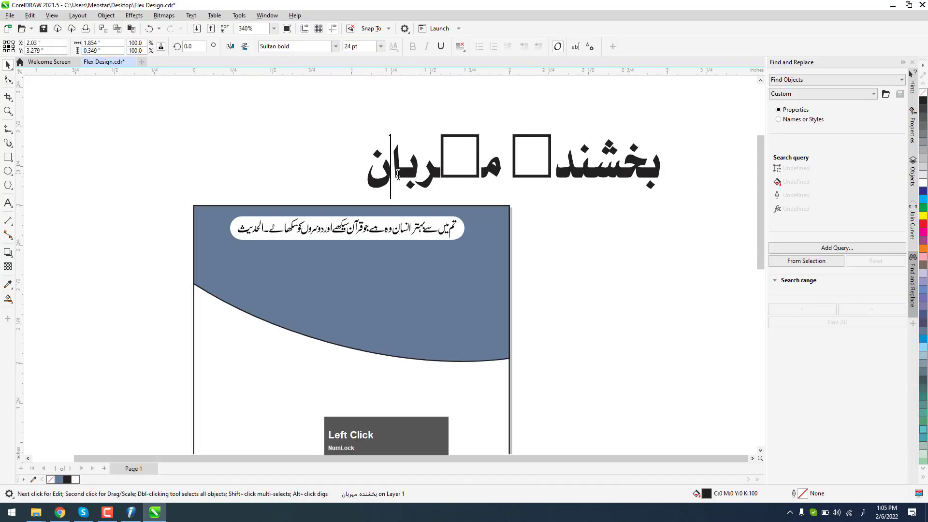
# Select all the broken headline text so the correctly formed words replace it
pyautogui.press('ctrl+a')
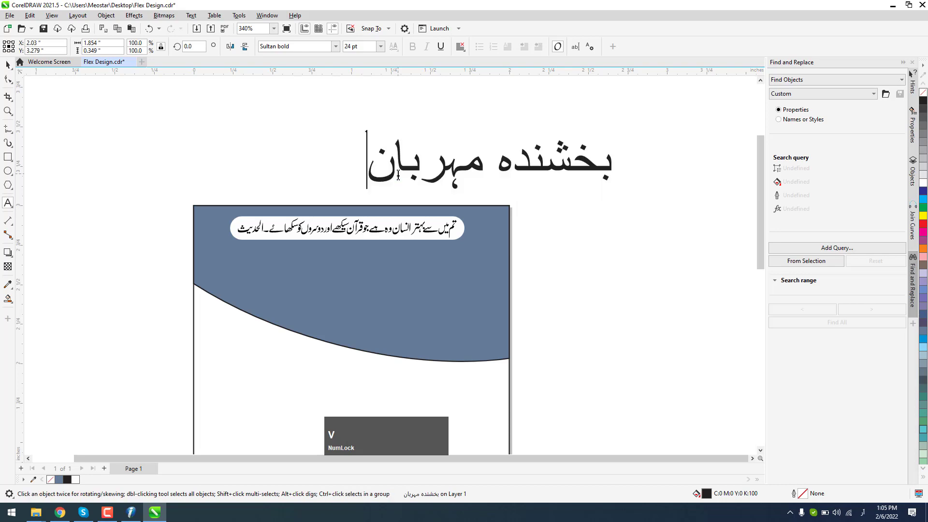
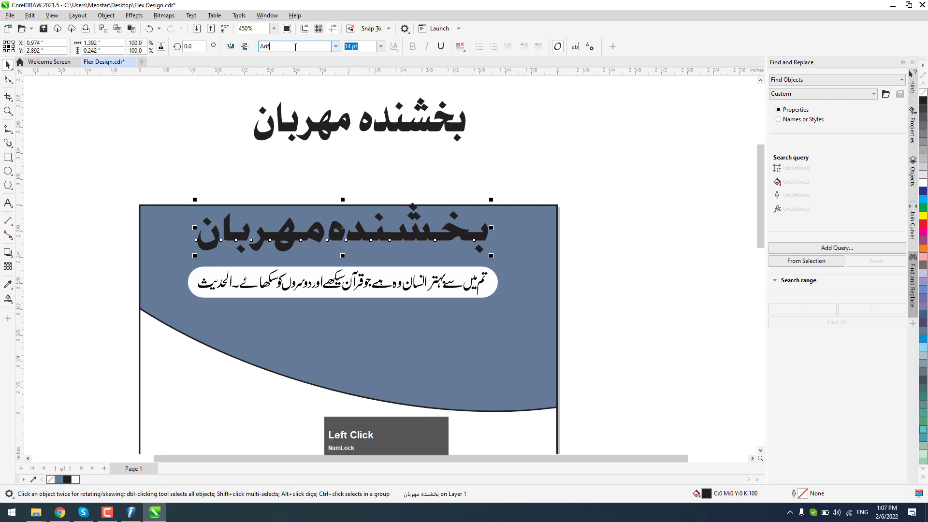
# Try Jameel Noori Nastaleeq on the headline, then undo back to the bold face
pyautogui.write('jameel')
pyautogui.press('space')
pyautogui.press('n')
pyautogui.press('Return')
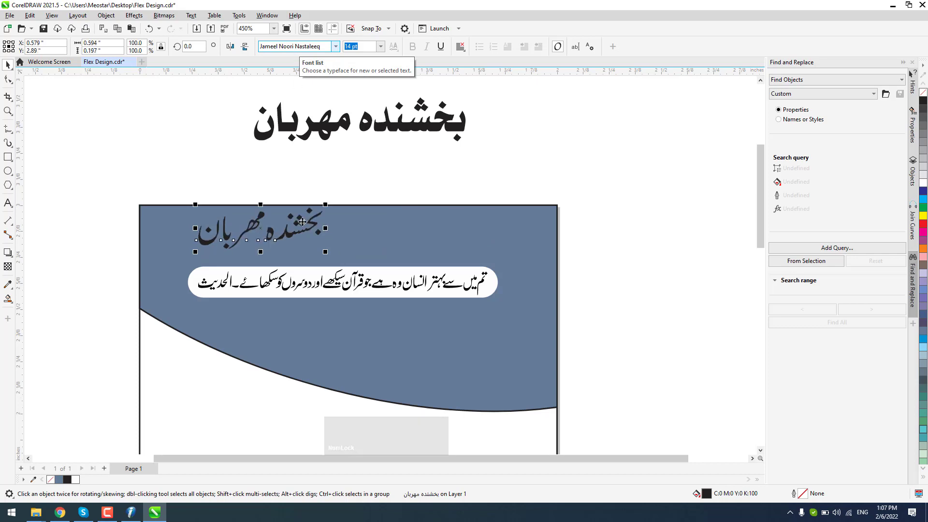
pyautogui.press('ctrl+Num_Lock')
pyautogui.press('ctrl+z')
# Scale the headline down and sit it just above the hadith strip
pyautogui.click(301, 182)
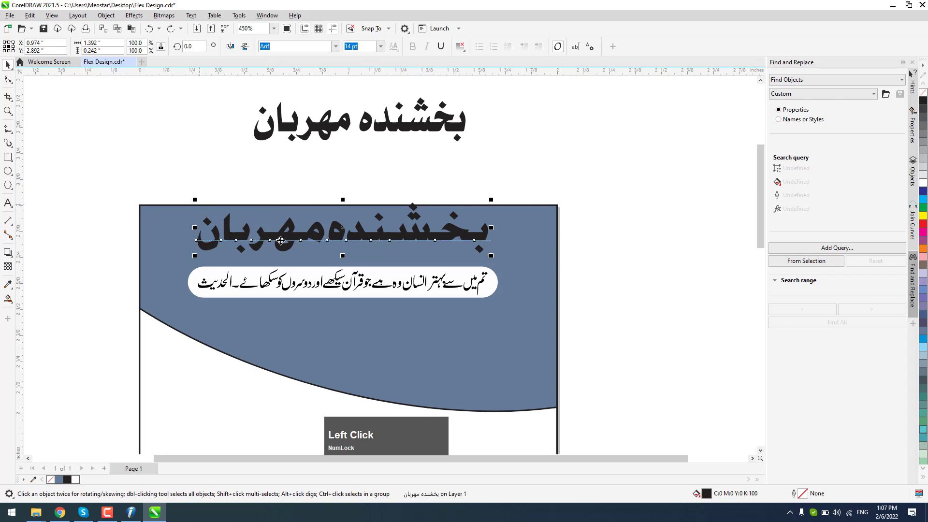
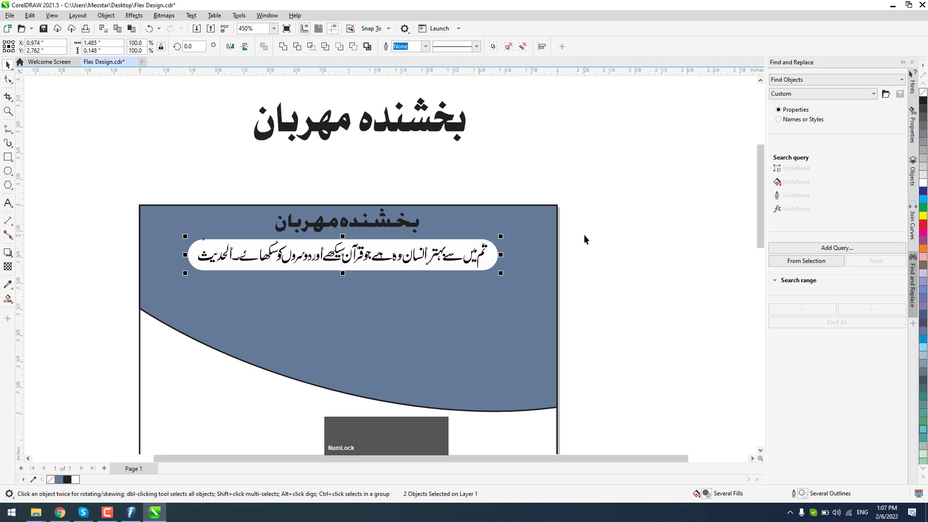
pyautogui.click(587, 237)
pyautogui.scroll(-3)
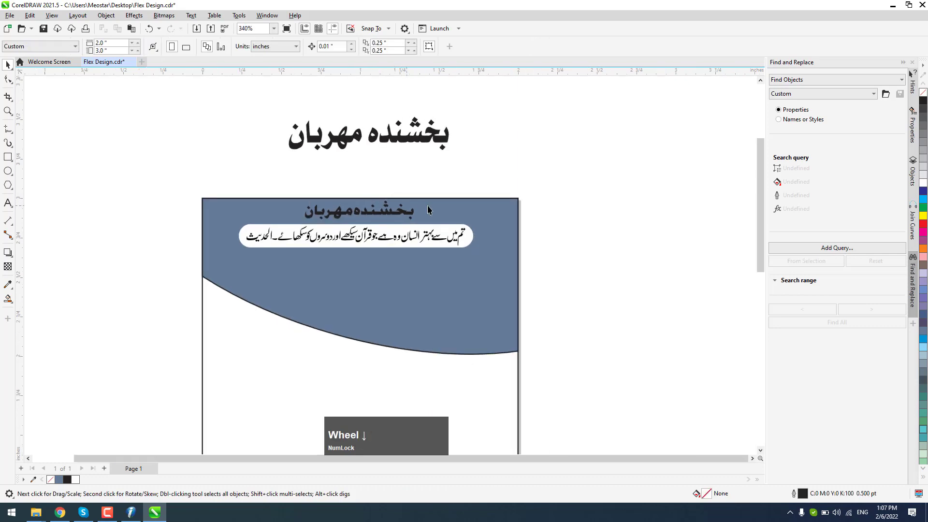
pyautogui.click(136, 152)
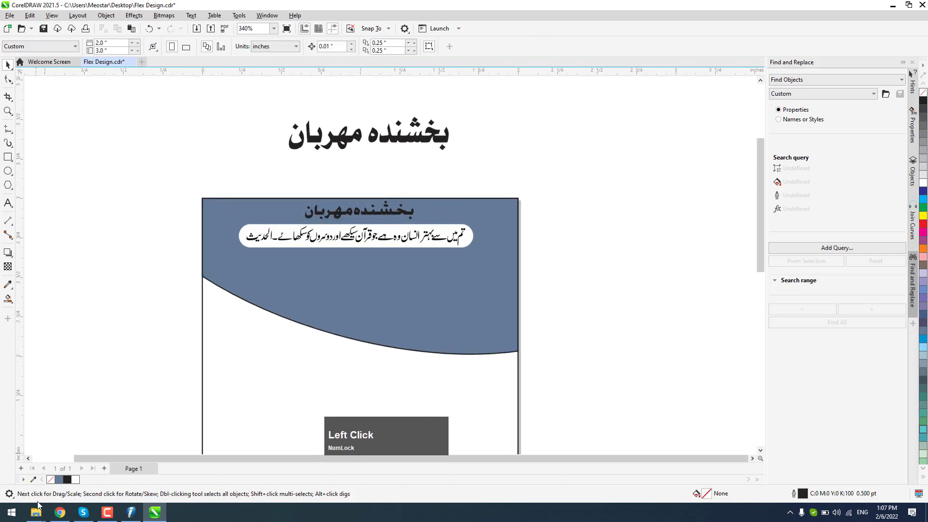
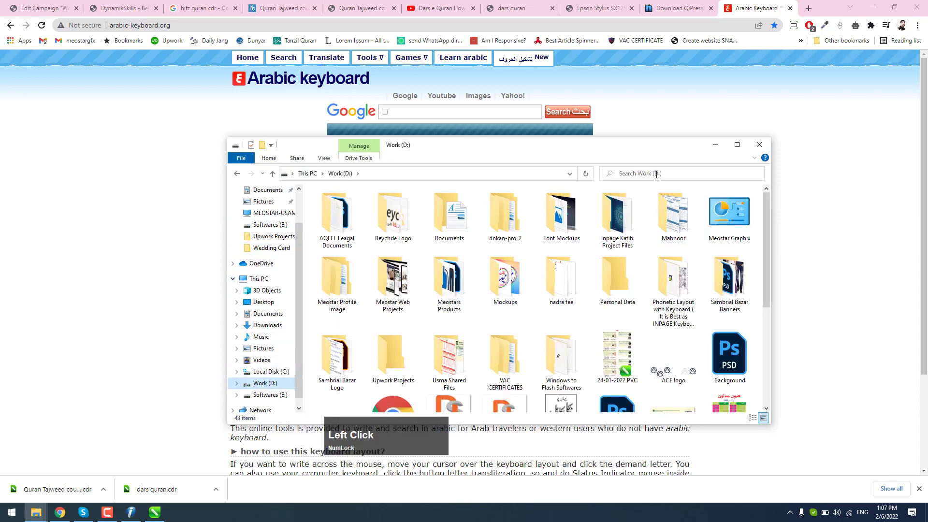
# Launch a search for "khush" on the Work (D:) drive, then close the search window
pyautogui.press('shift+k')
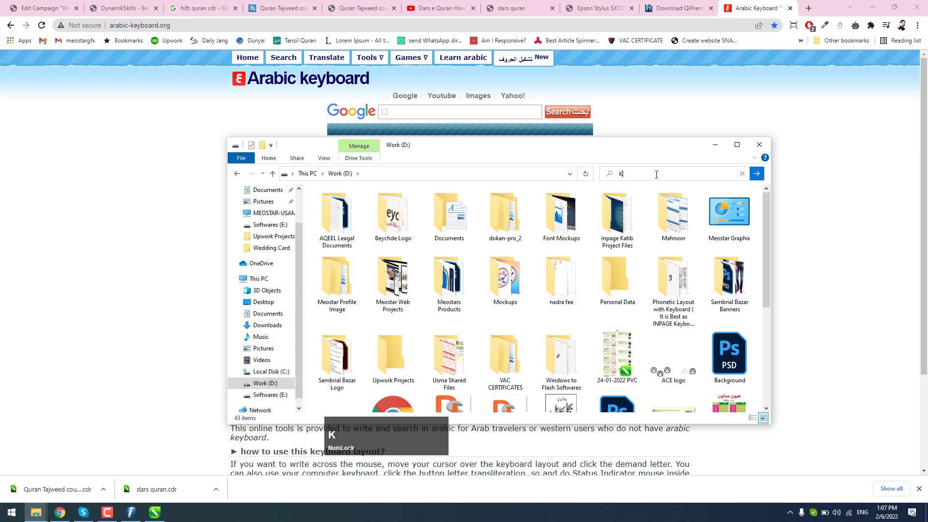
pyautogui.write('hu')
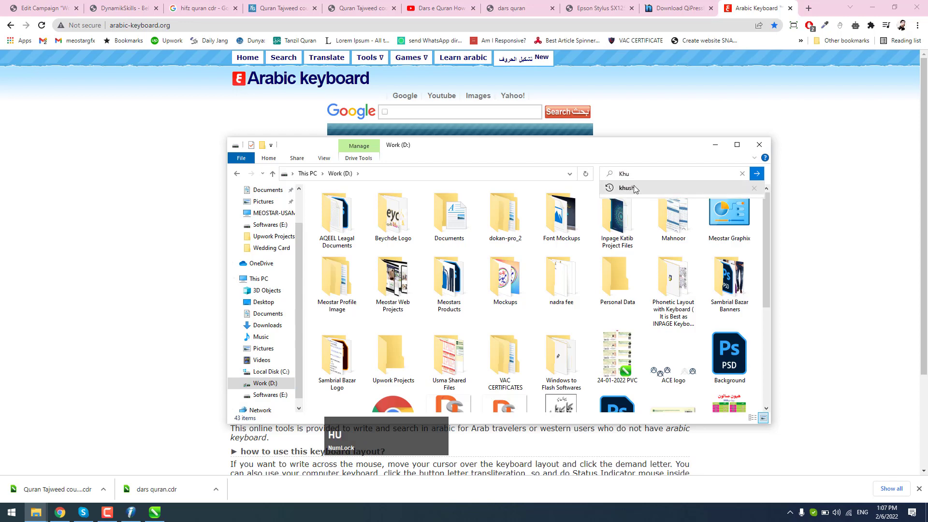
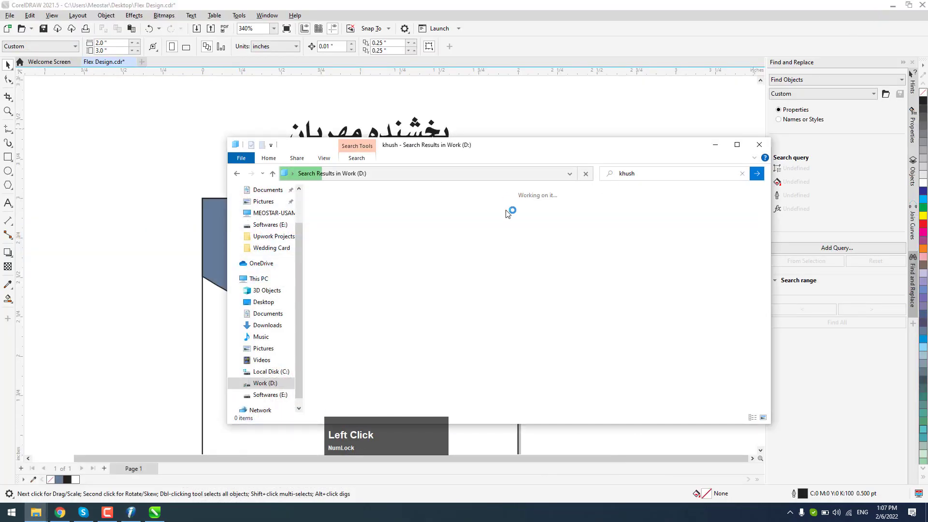
pyautogui.click(202, 138)
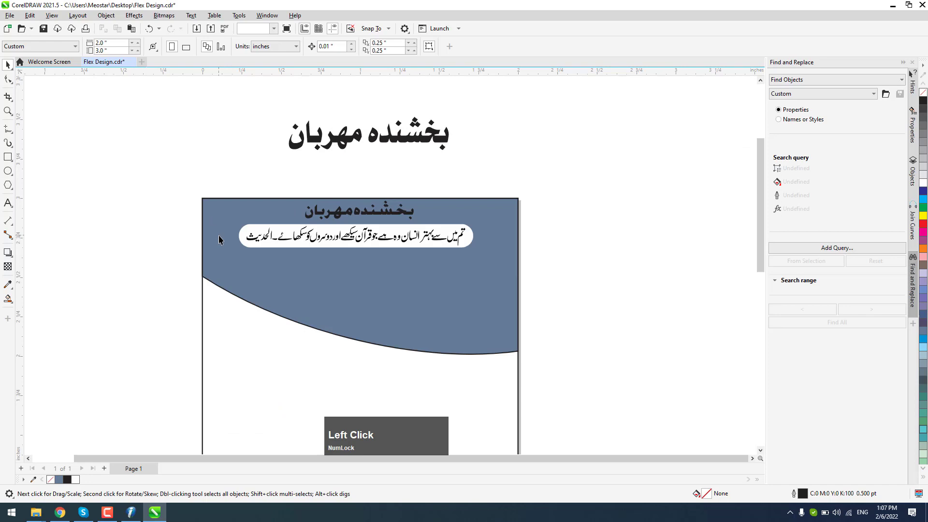
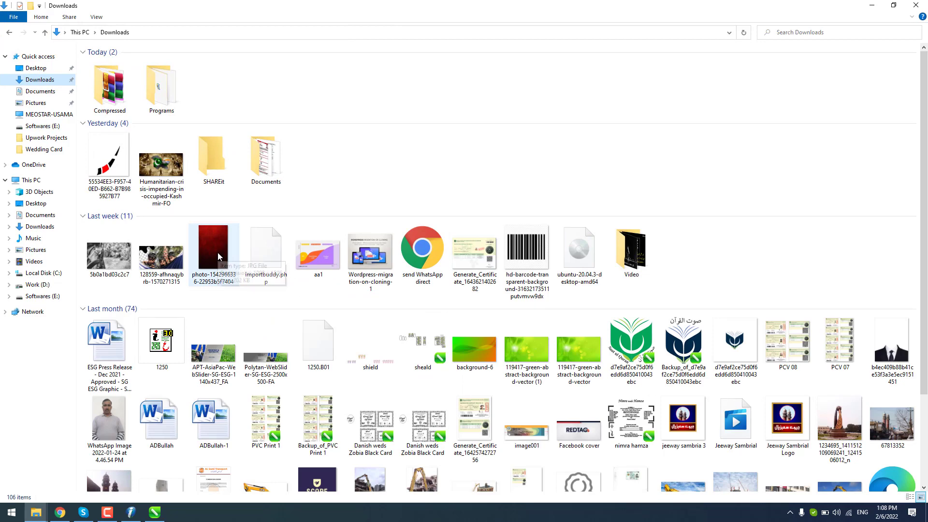
# Scroll the Downloads folder to the green abstract background JPG
pyautogui.scroll(-3)
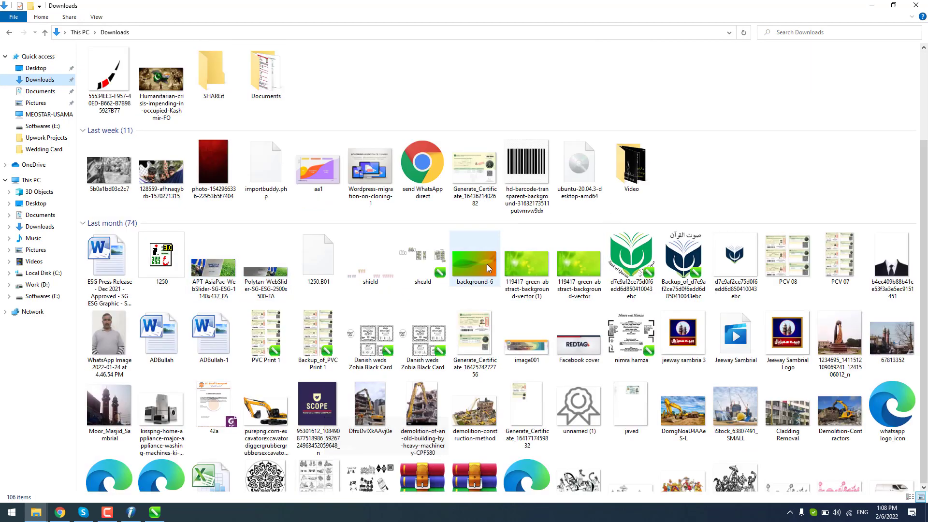
pyautogui.scroll(-3)
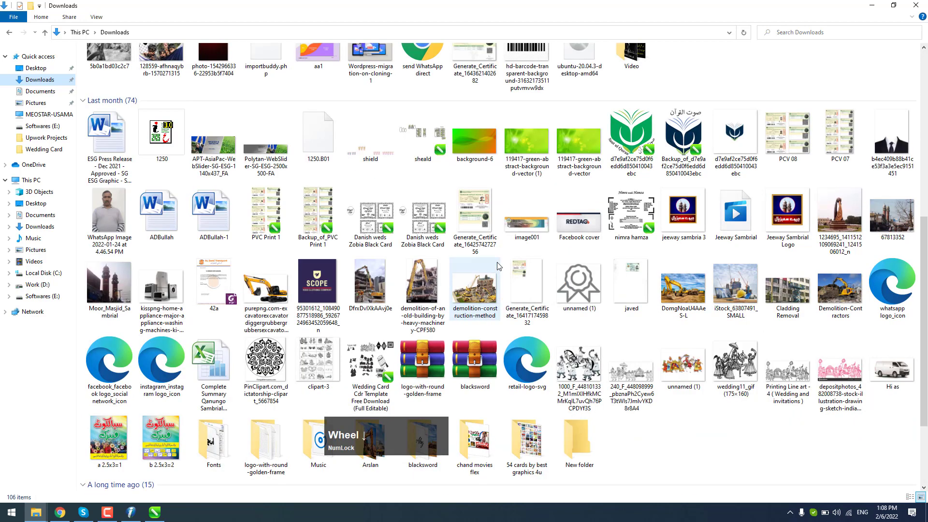
pyautogui.scroll(3)
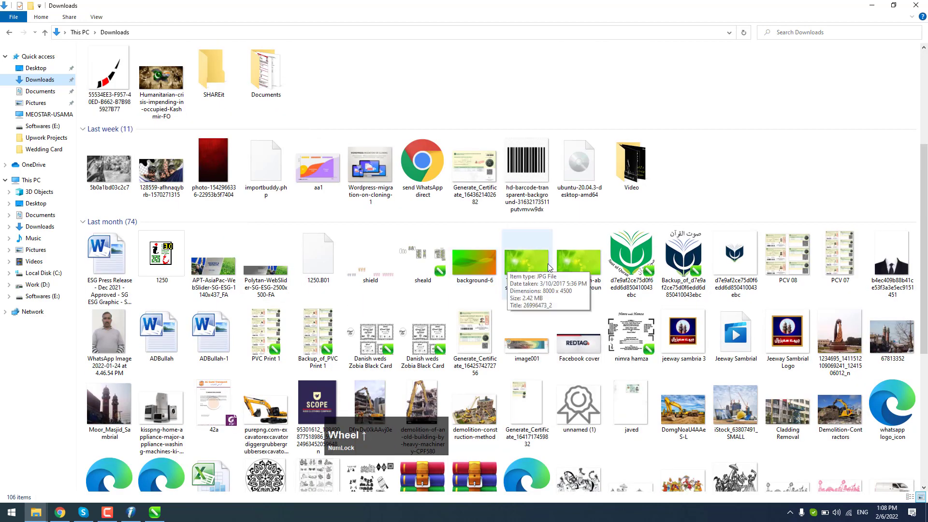
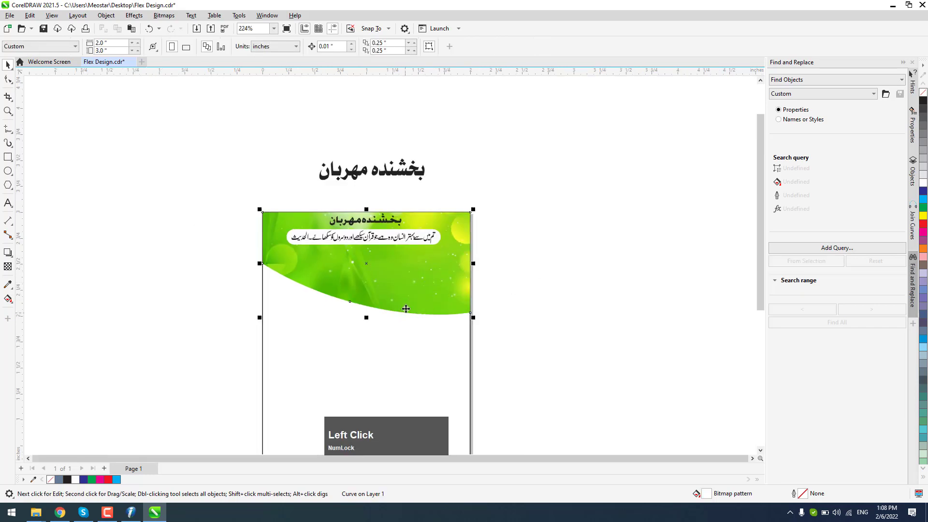
# Refit the green background picture inside the curved top shape with Fit Contents
pyautogui.press('ctrl+z')
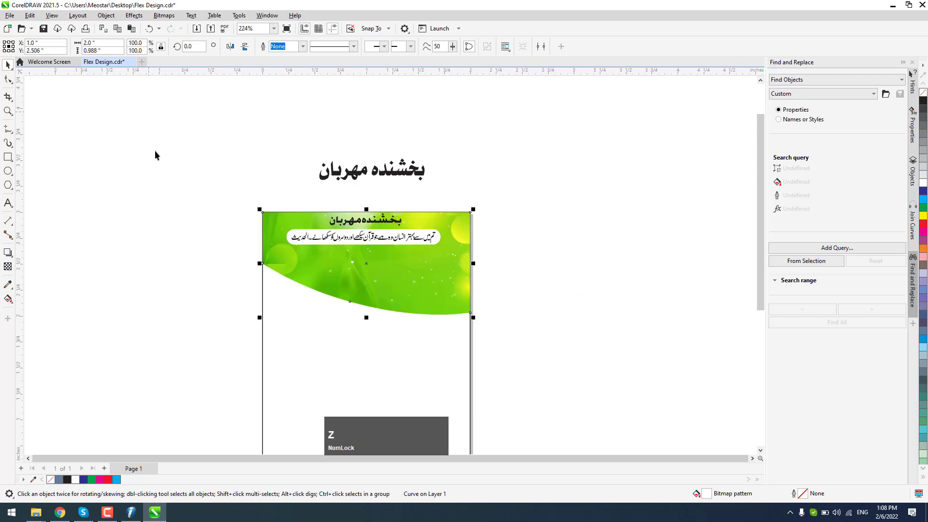
pyautogui.click(160, 155)
pyautogui.press('ctrl+z')
pyautogui.click(208, 202)
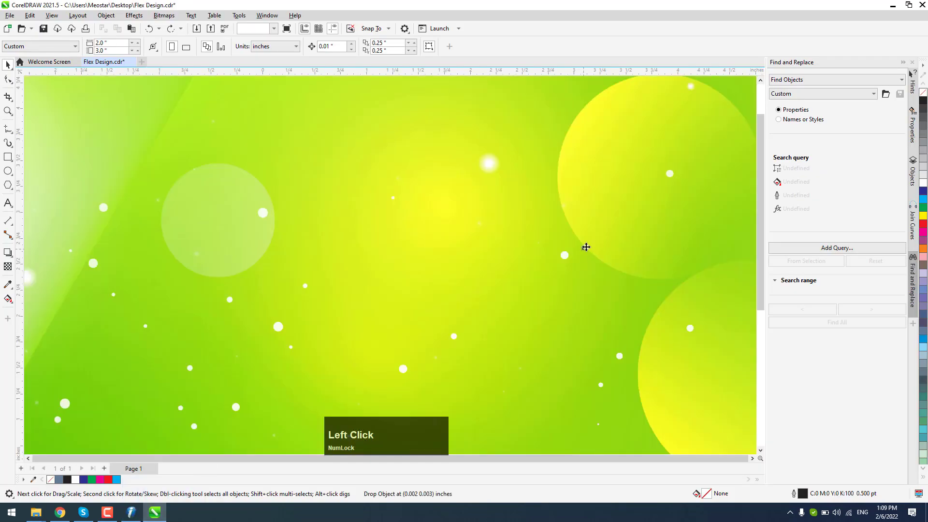
pyautogui.scroll(-3)
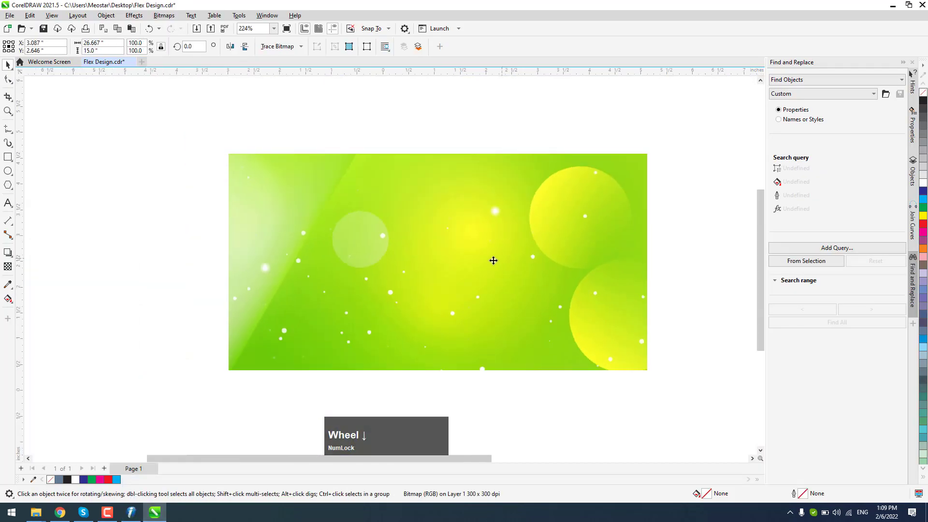
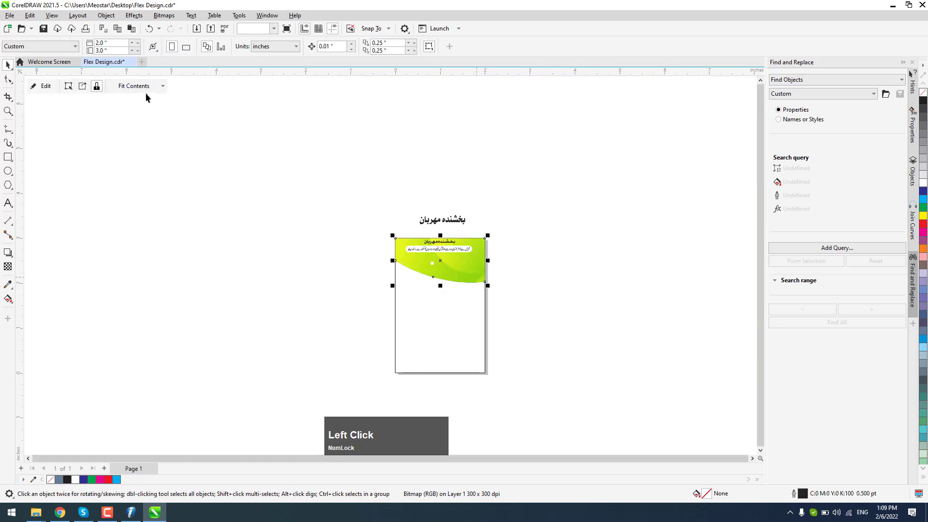
pyautogui.scroll(3)
pyautogui.click(571, 216)
pyautogui.scroll(3)
pyautogui.click(447, 284)
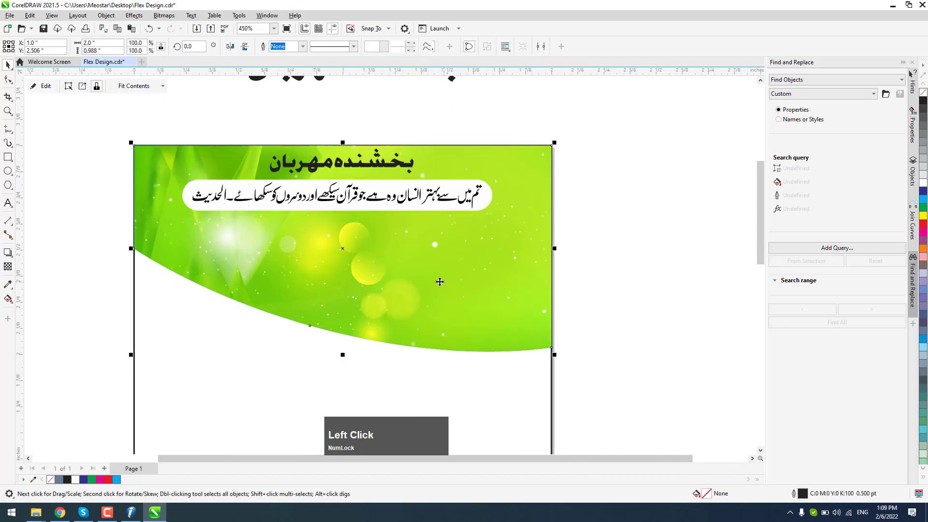
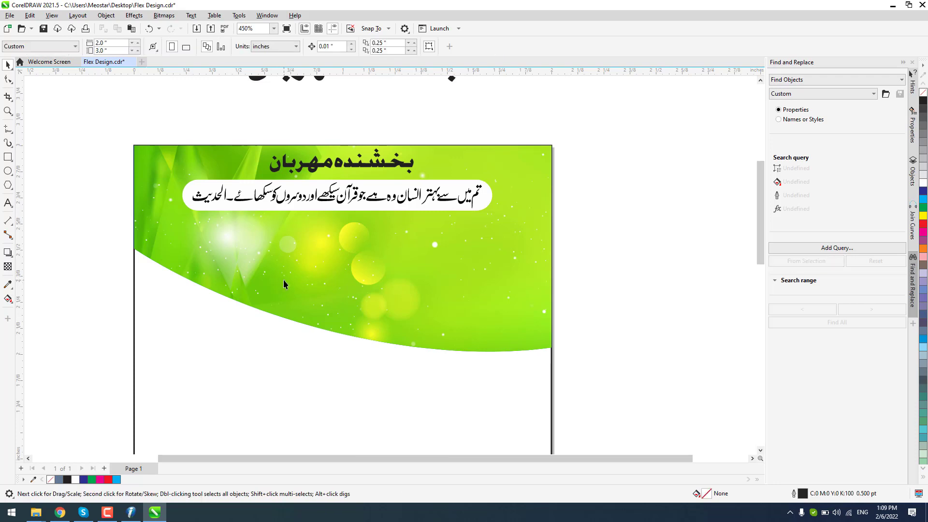
# Bring in the blue-green gradient picture and place it over the banner
pyautogui.click(287, 281)
pyautogui.press('ctrl+z')
pyautogui.click(585, 202)
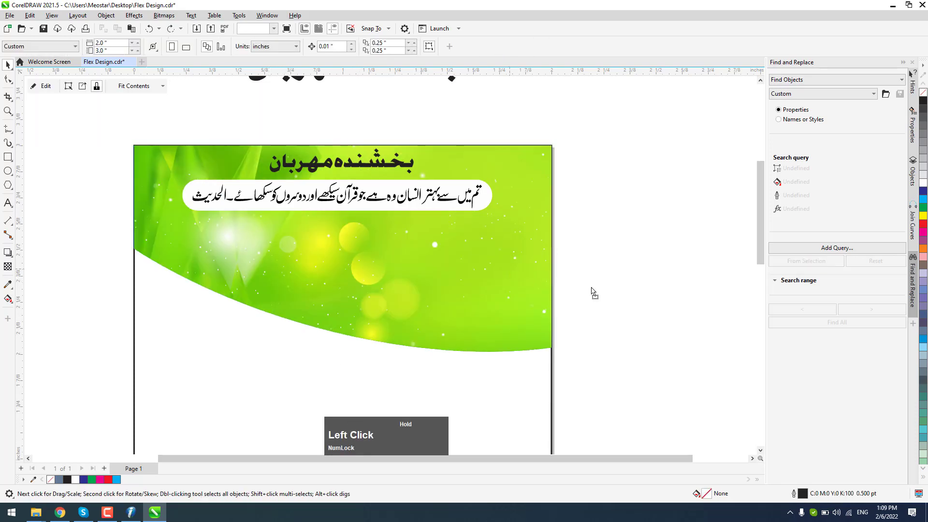
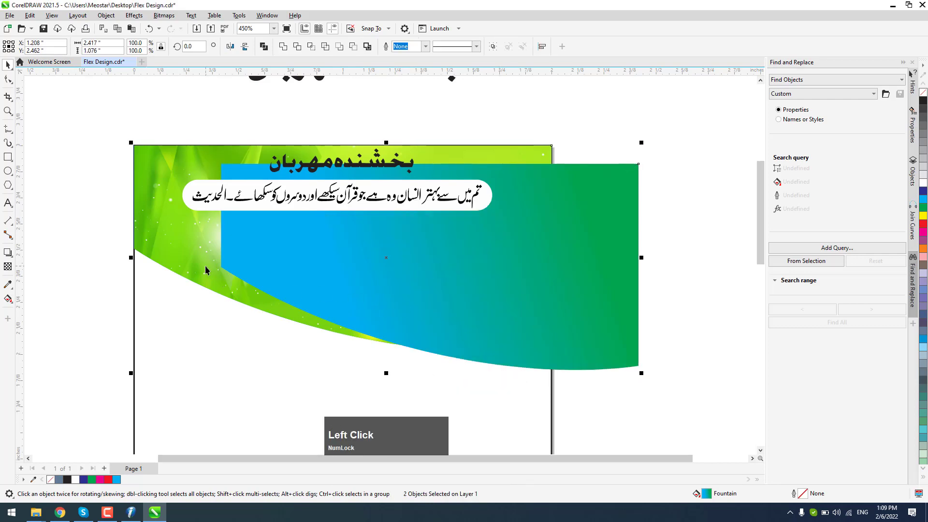
# Clip the gradient inside the curved top shape and blend it with Multiply transparency
pyautogui.write('ct')
pyautogui.click(597, 192)
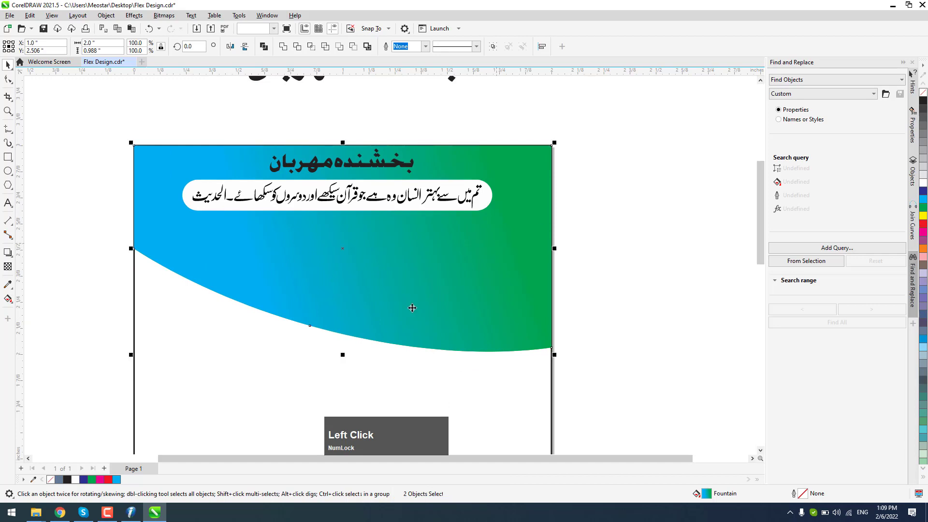
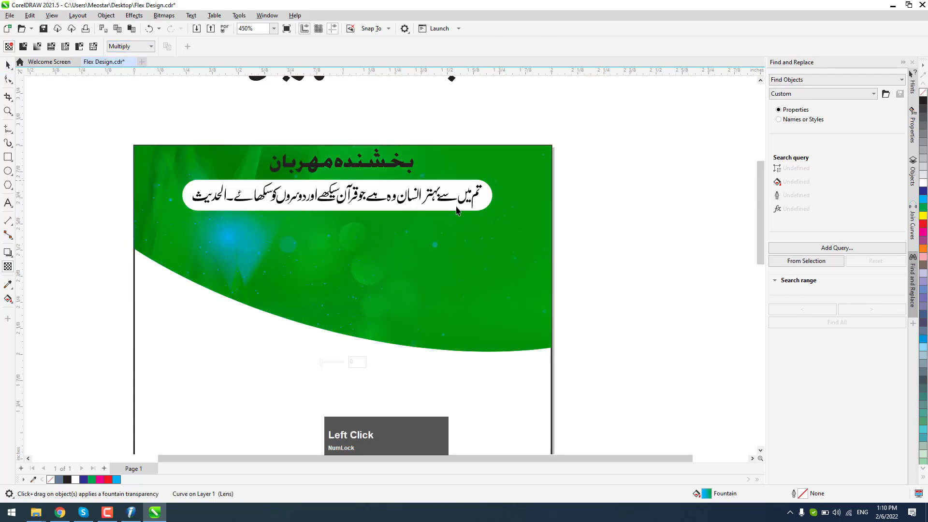
pyautogui.scroll(-3)
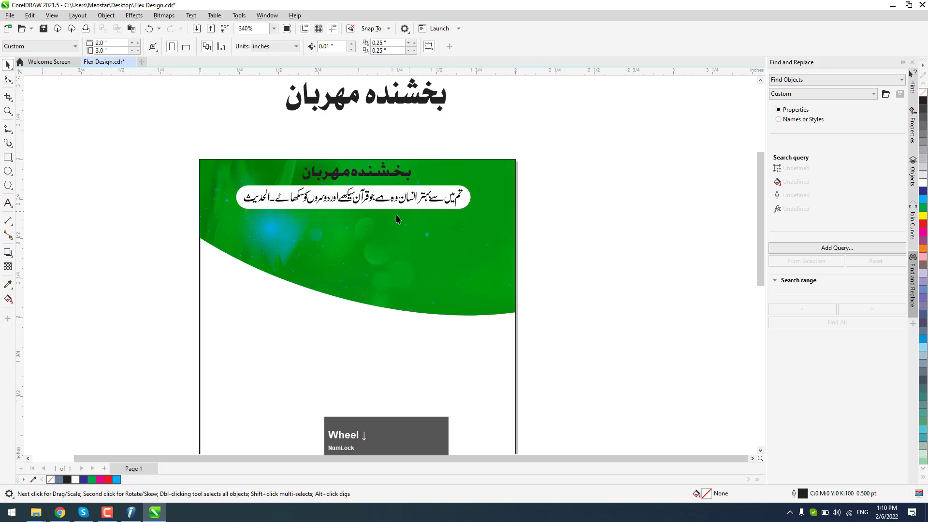
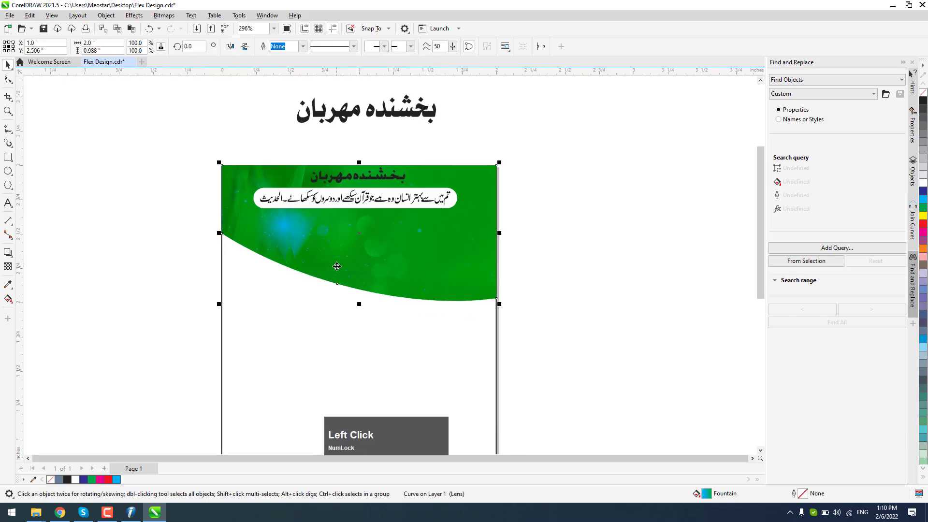
pyautogui.press('ctrl+z')
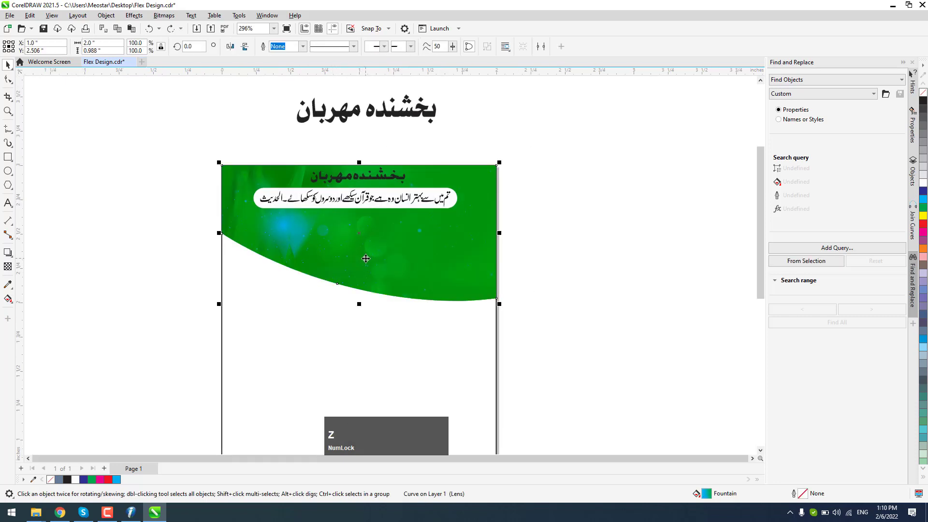
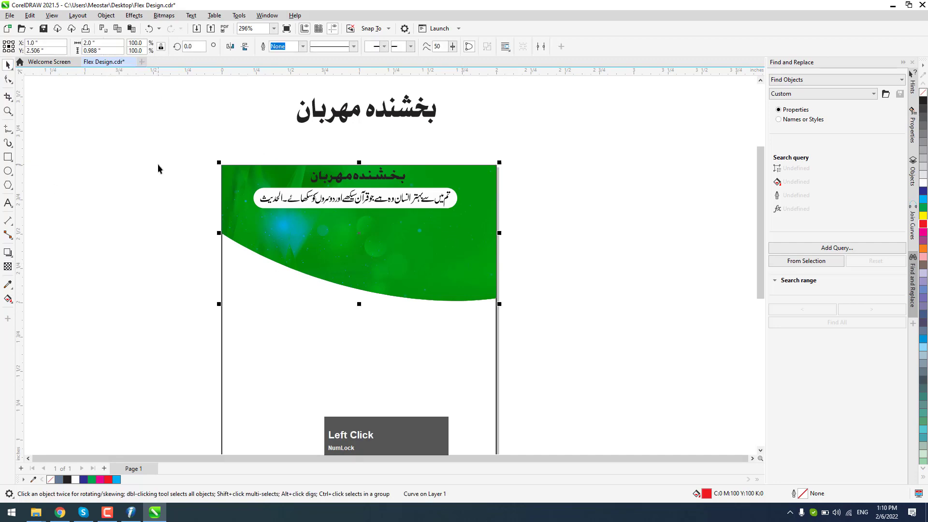
# Fill the lower rectangle pale yellow and adjust its outline width
pyautogui.press('Down')
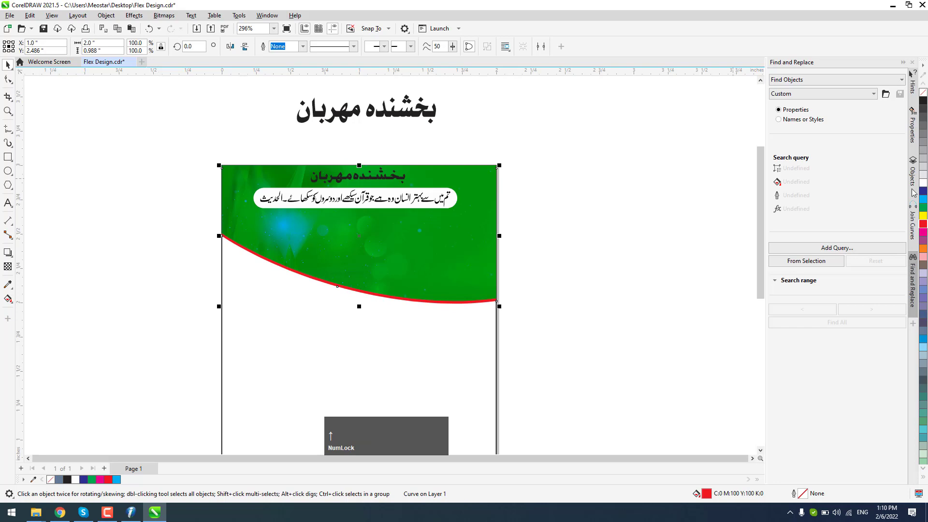
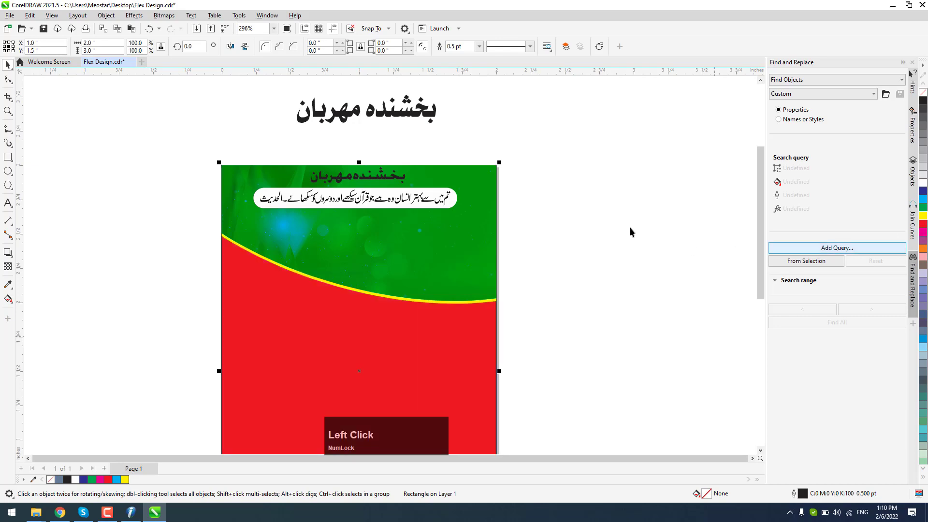
pyautogui.scroll(-3)
pyautogui.scroll(3)
pyautogui.scroll(-3)
pyautogui.click(598, 285)
pyautogui.scroll(3)
pyautogui.click(532, 296)
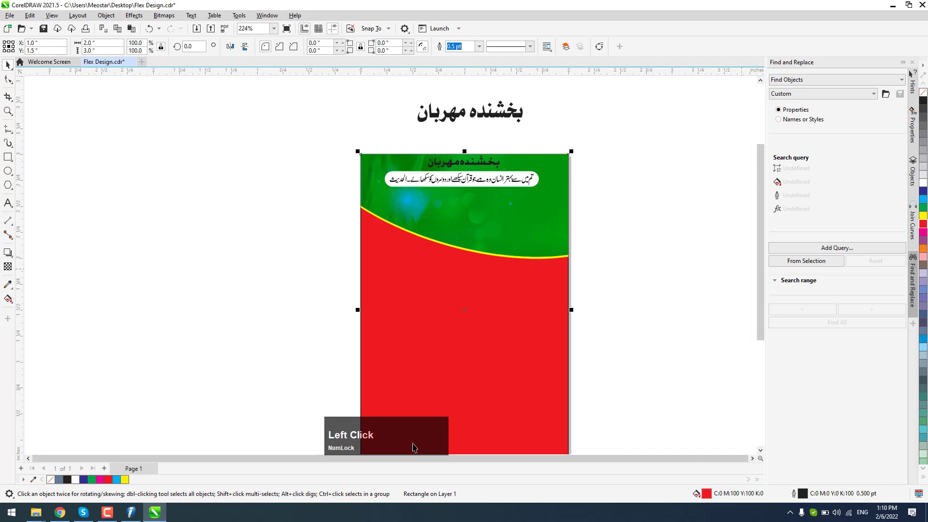
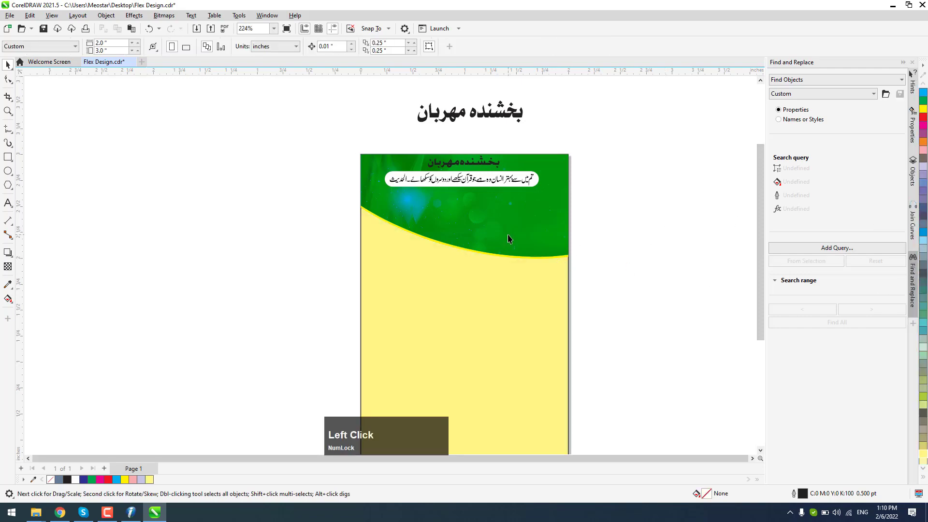
# Give the green curved shape's edge a thin red outline
pyautogui.press('Tab')
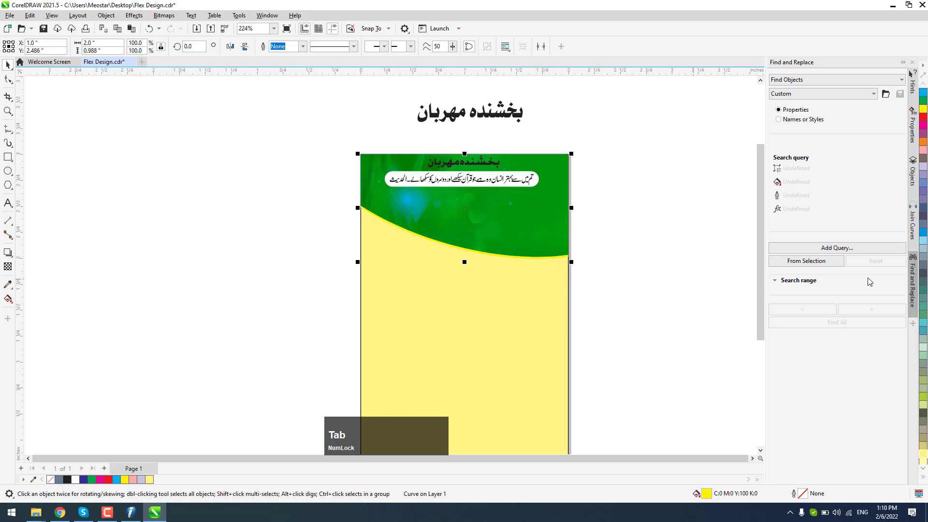
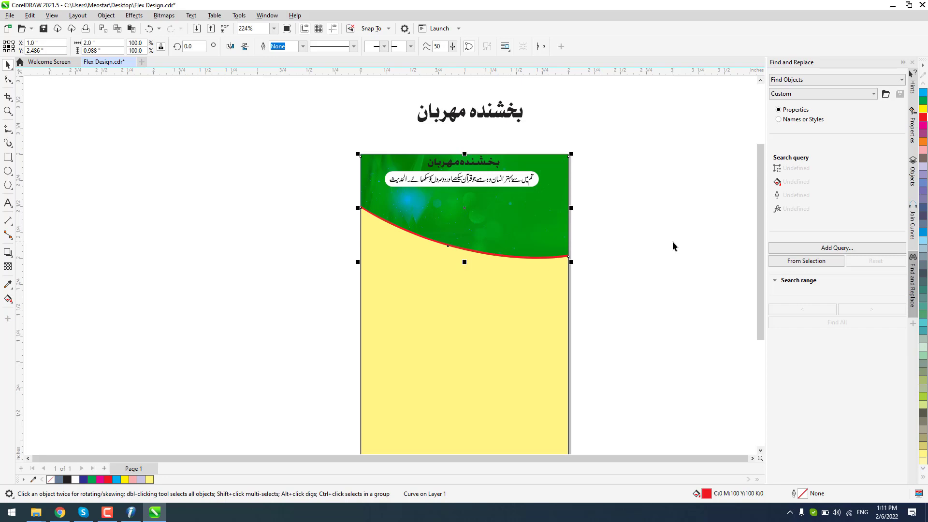
pyautogui.click(662, 255)
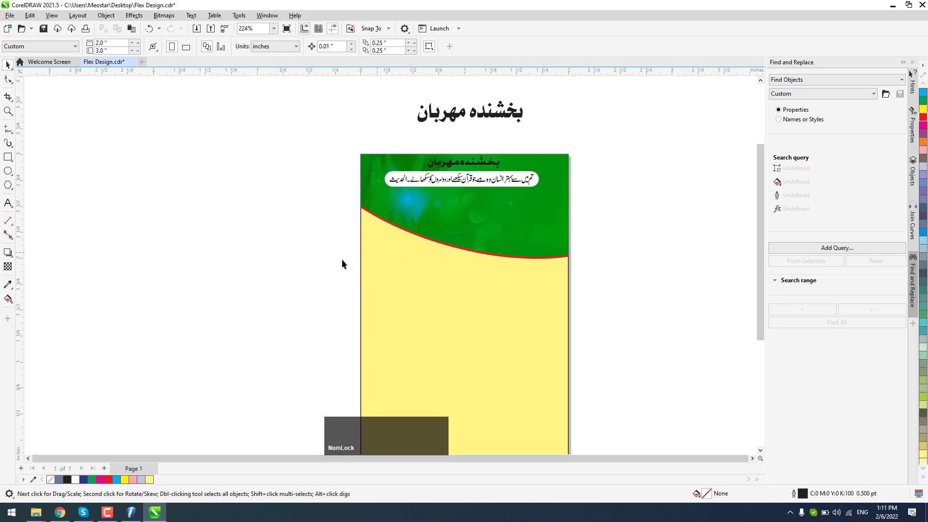
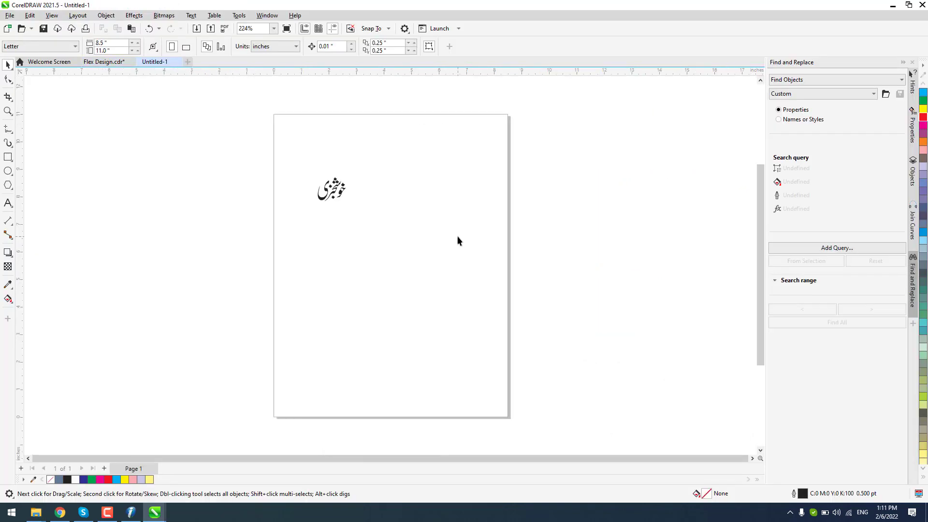
# Copy the Khushkhabri calligraphy word and zoom to fit the artwork
pyautogui.click(326, 201)
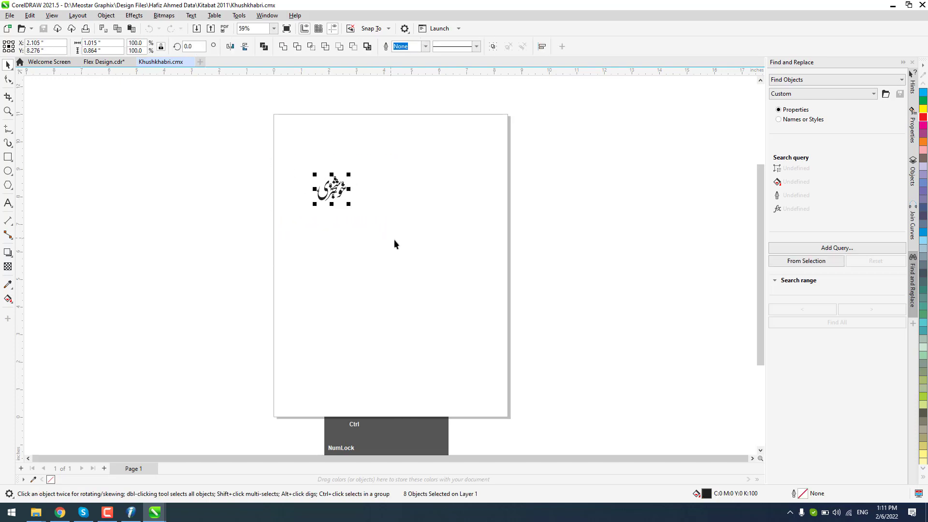
pyautogui.press('ctrl+c')
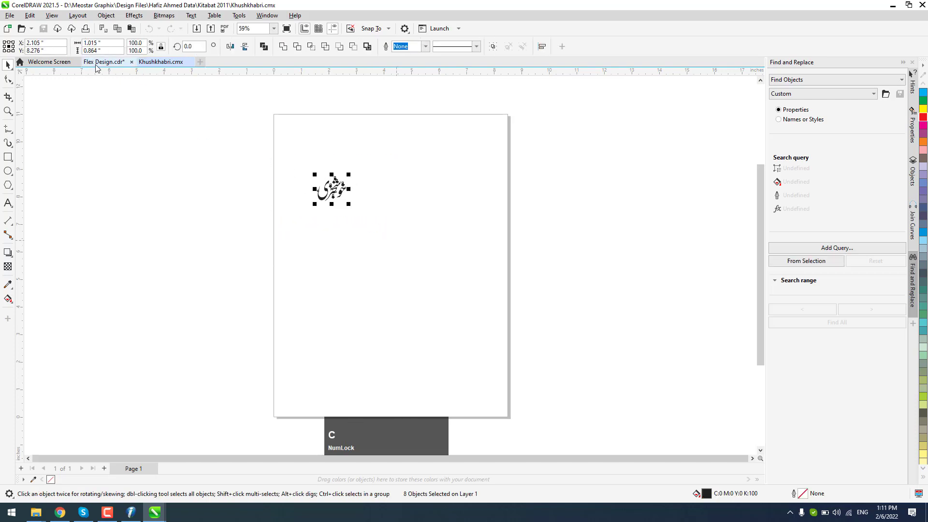
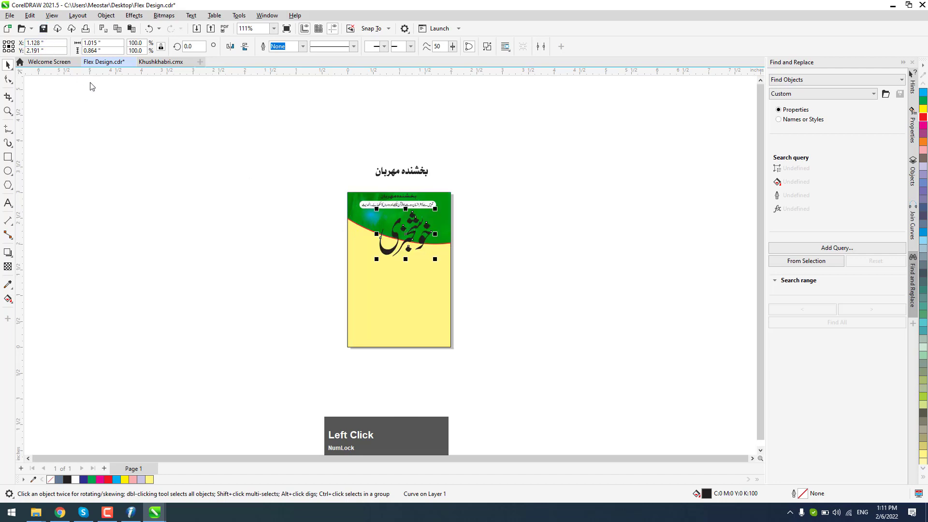
pyautogui.press('F4')
# Paste the calligraphic phrase اہل علاقہ کیلئے بڑی beside the banner and view it whole
pyautogui.click(387, 103)
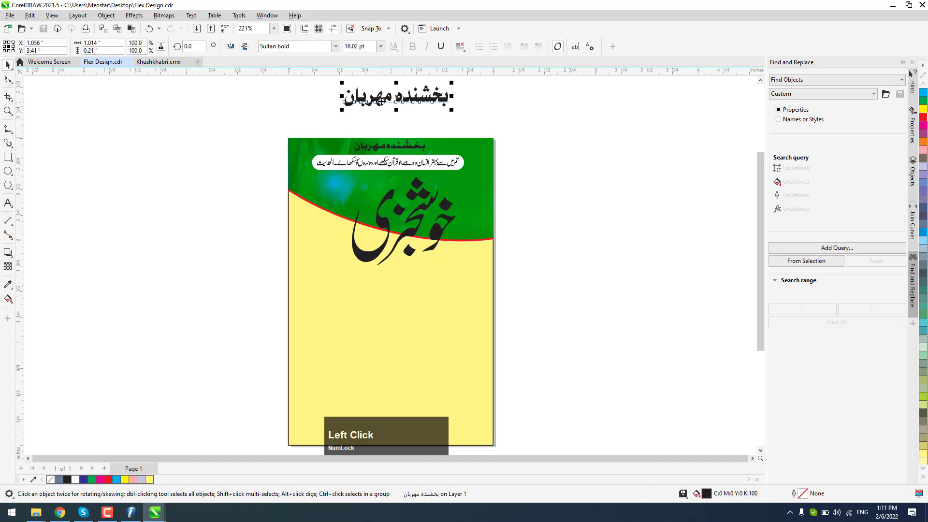
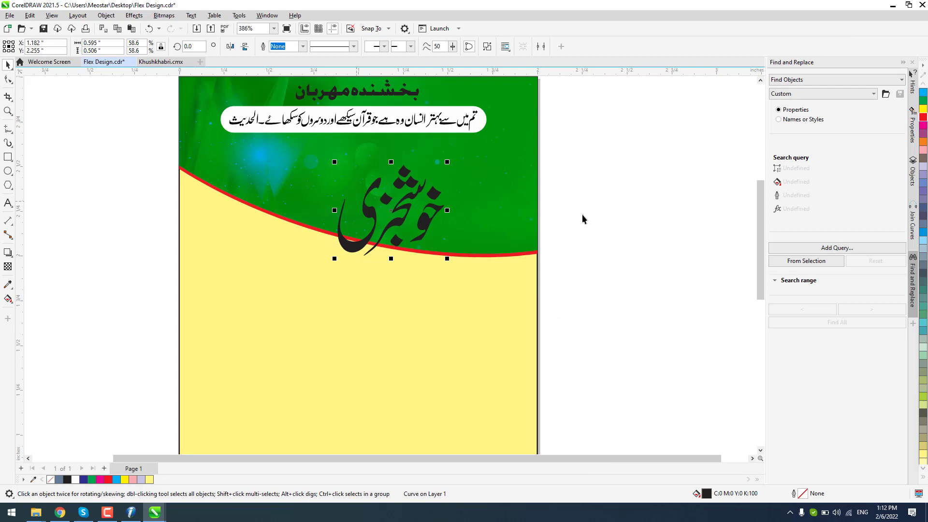
pyautogui.press('ctrl+v')
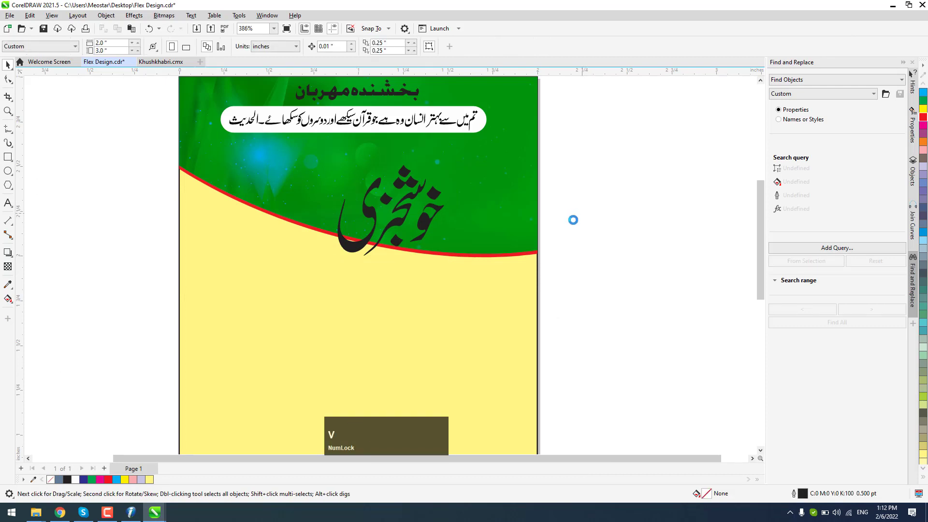
pyautogui.scroll(-3)
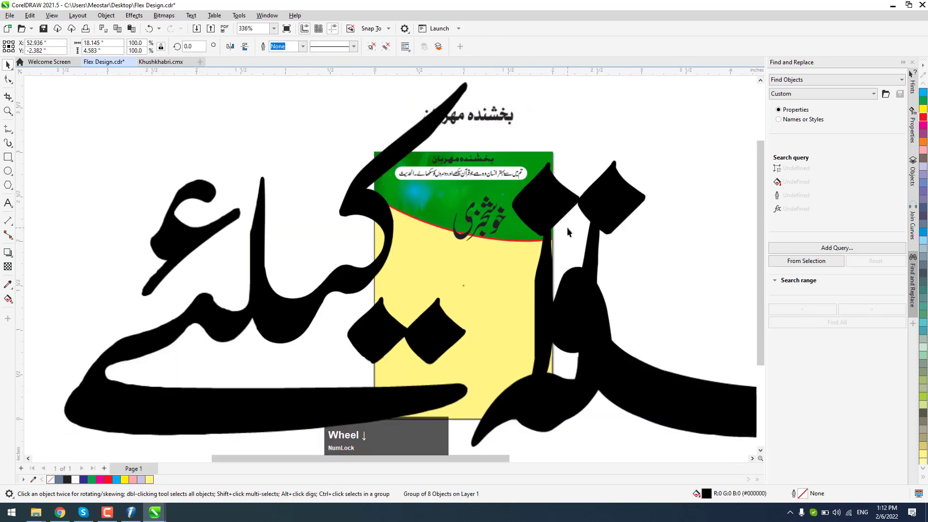
pyautogui.scroll(-3)
pyautogui.press('ctrl+q')
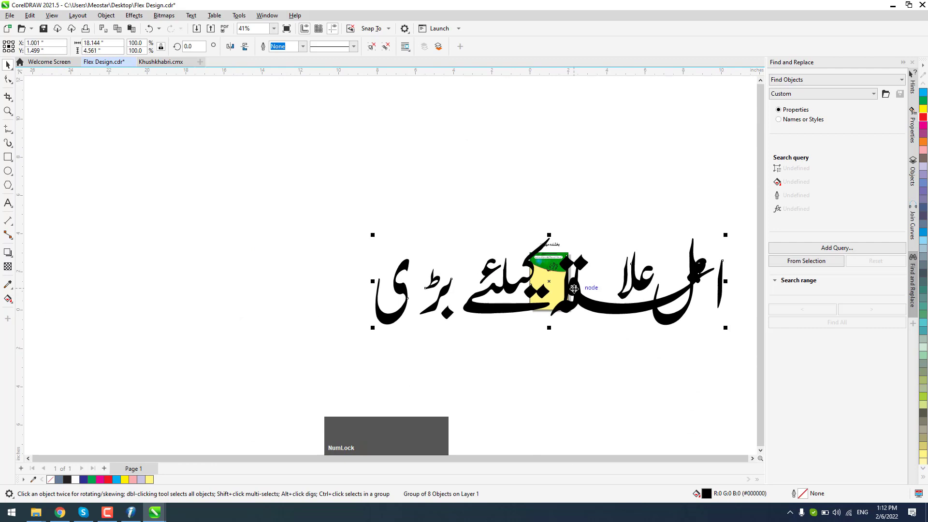
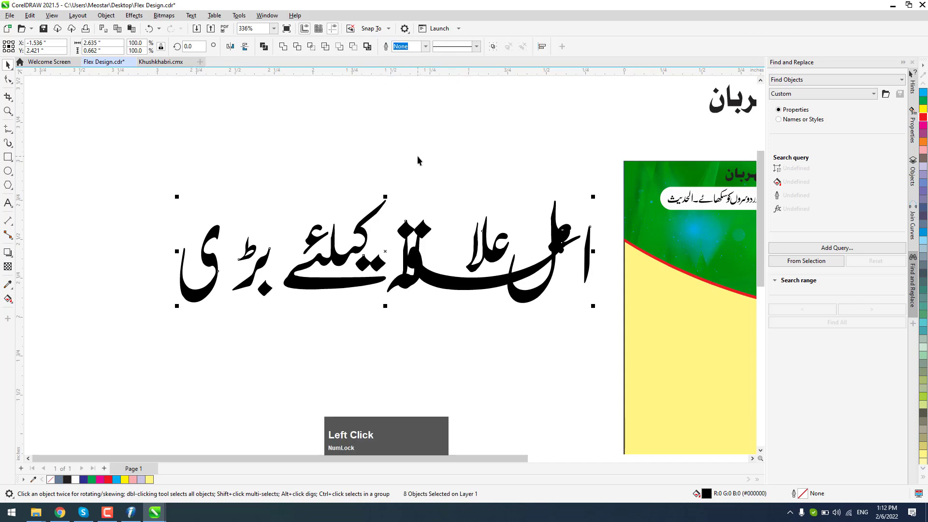
# Reposition the misplaced letter pieces of the phrase and select all its pieces
pyautogui.click(564, 243)
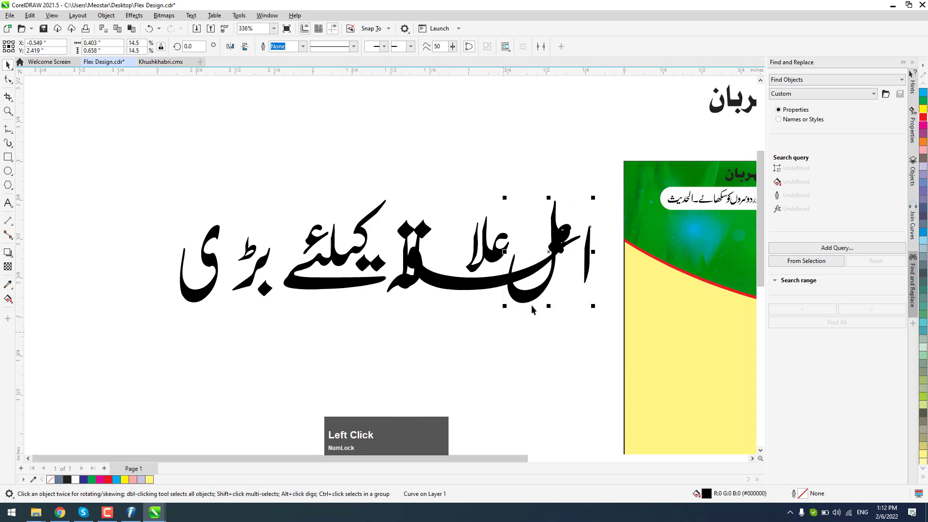
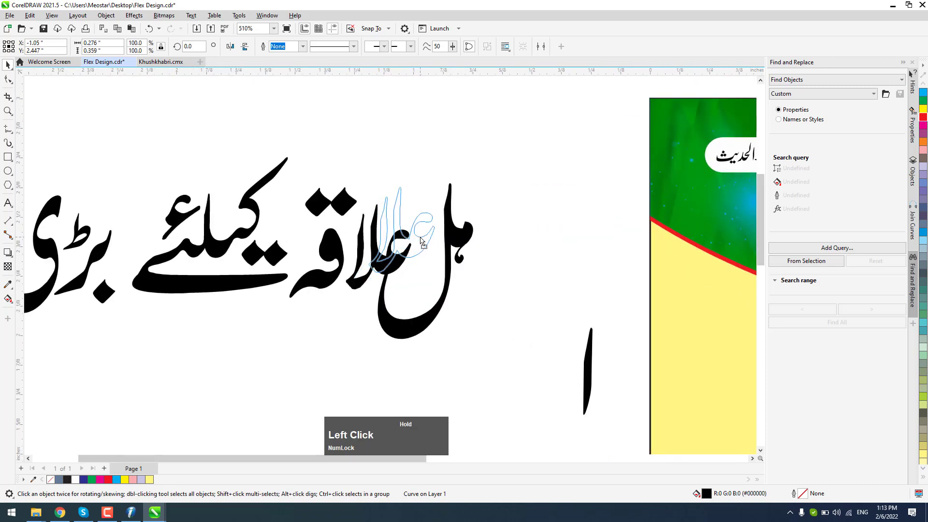
pyautogui.scroll(3)
pyautogui.click(456, 238)
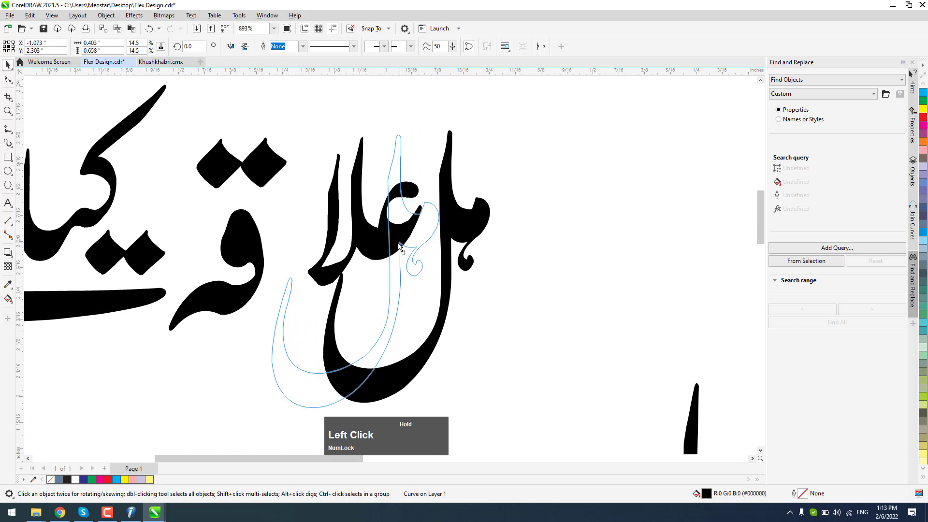
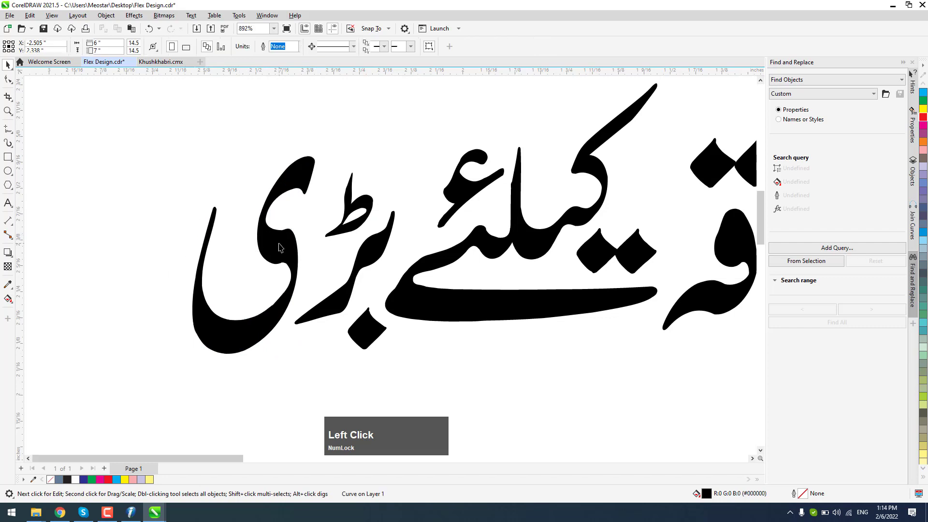
pyautogui.scroll(-3)
pyautogui.click(232, 184)
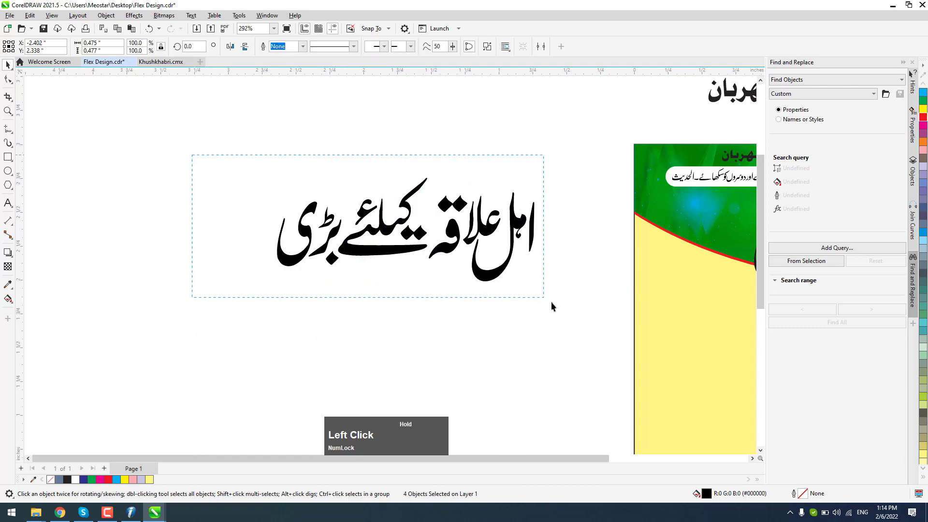
# Group the phrase pieces and select them together with the headline for white fill
pyautogui.scroll(-3)
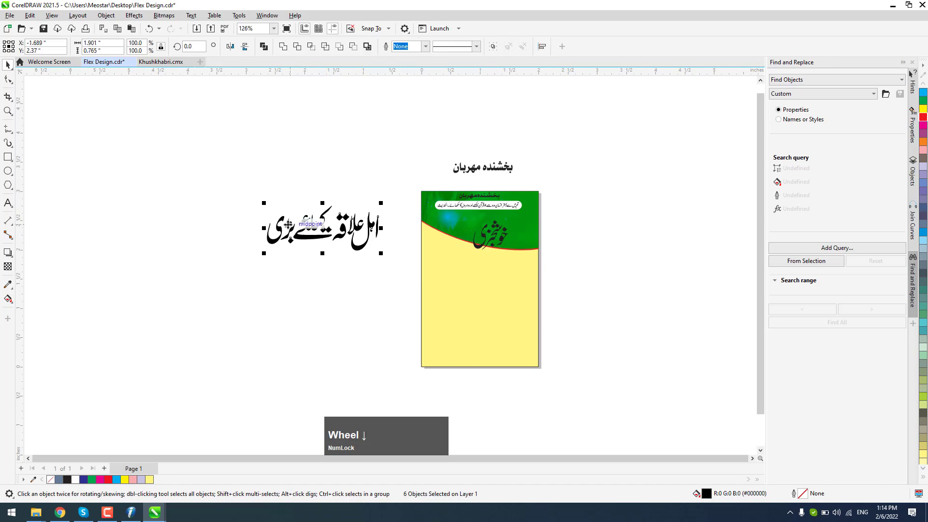
pyautogui.press('ctrl+g')
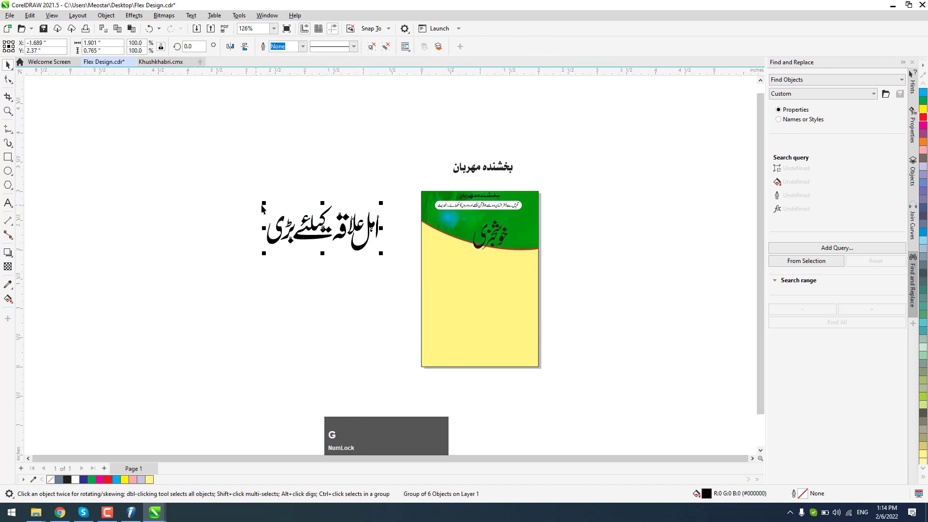
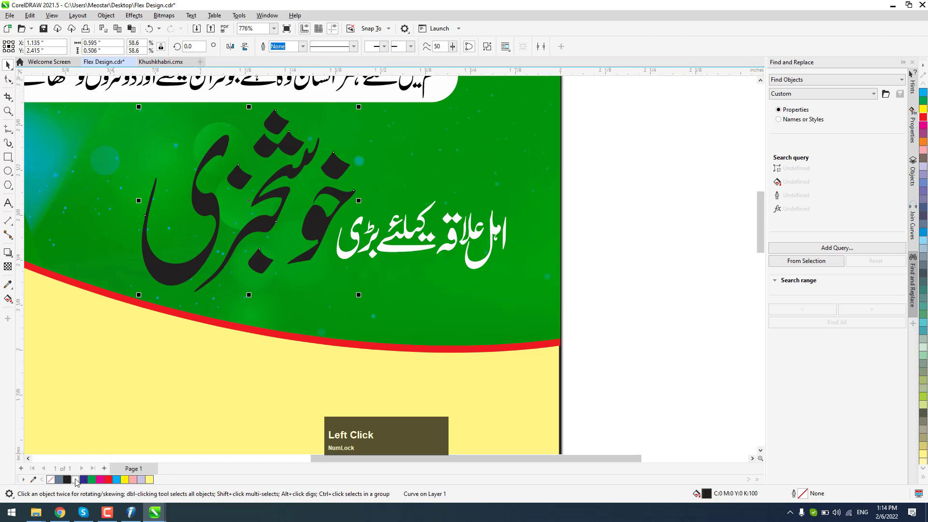
pyautogui.scroll(-3)
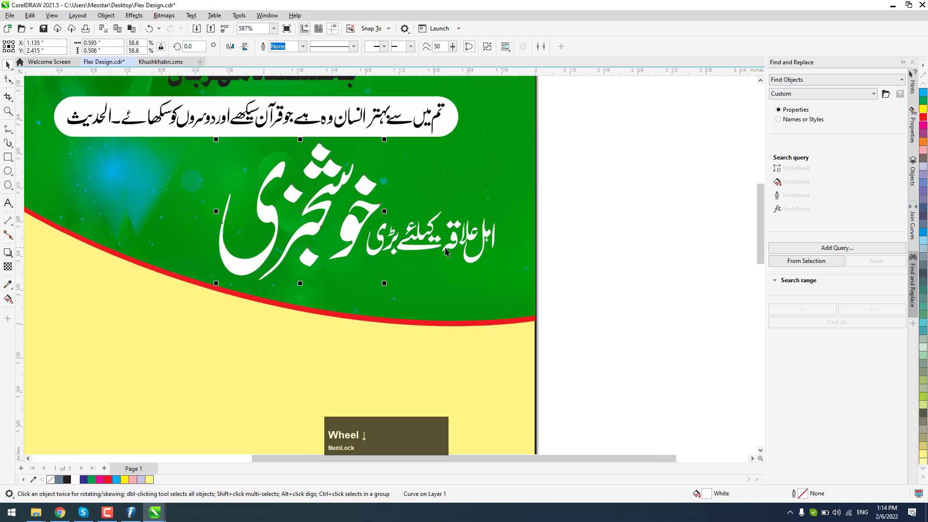
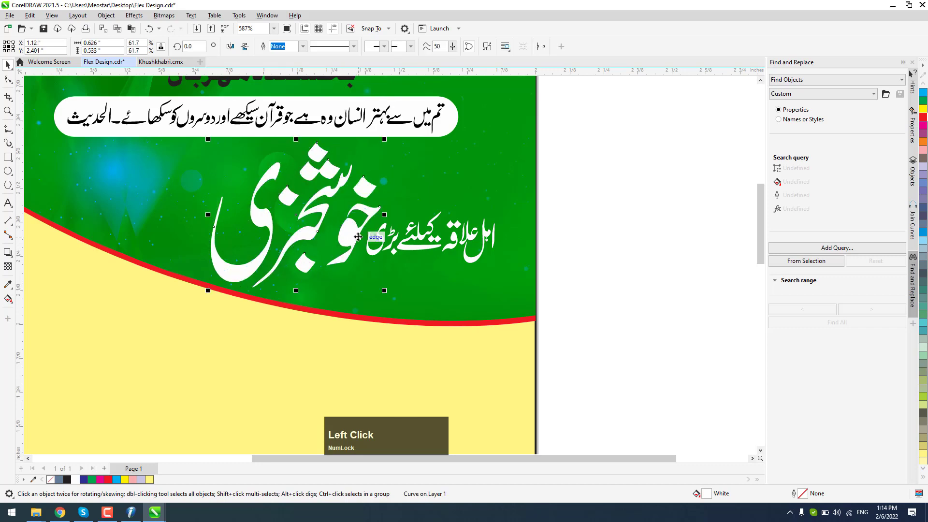
pyautogui.scroll(-3)
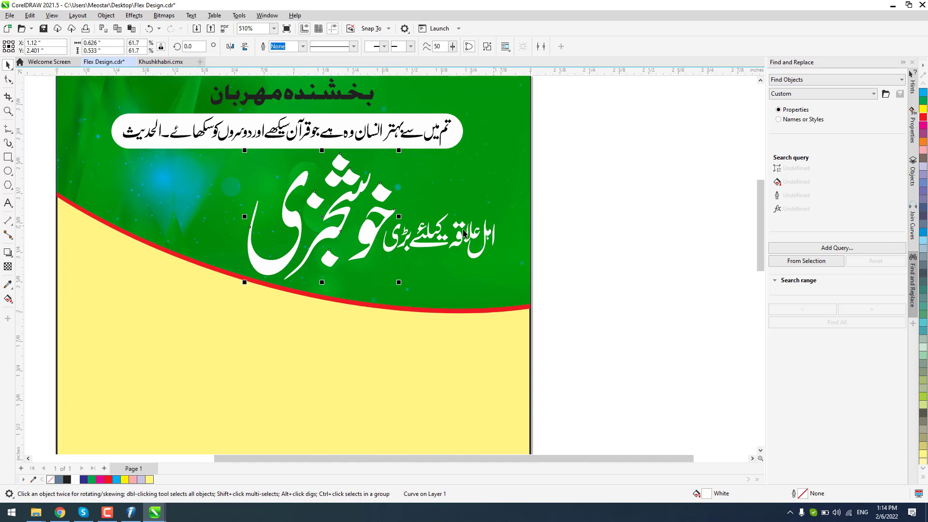
pyautogui.click(434, 239)
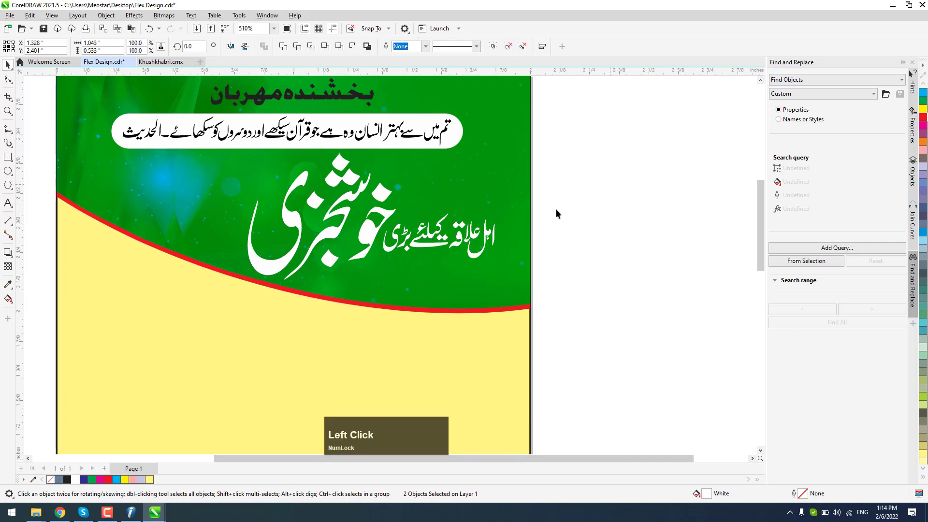
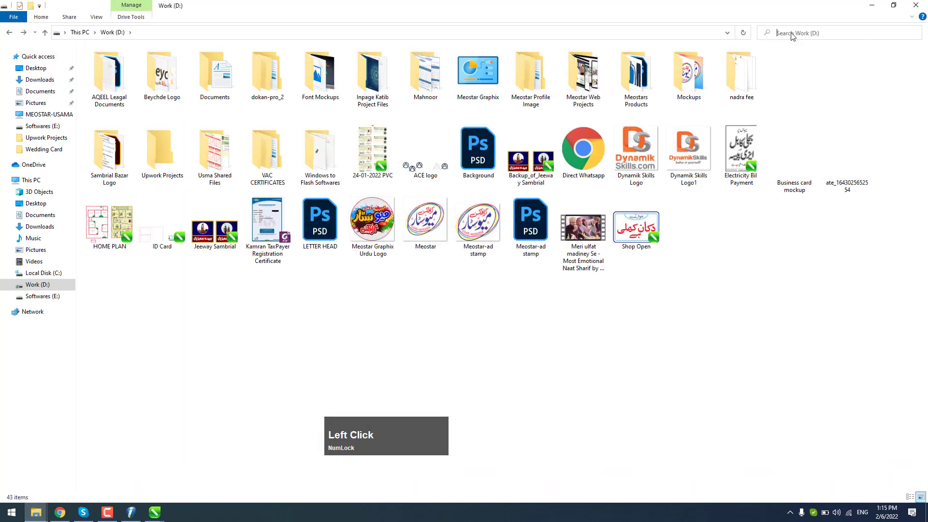
# Search the Work (D:) drive for the "dakhla" admission-open artwork file
pyautogui.write('dak')
pyautogui.write('lhla')
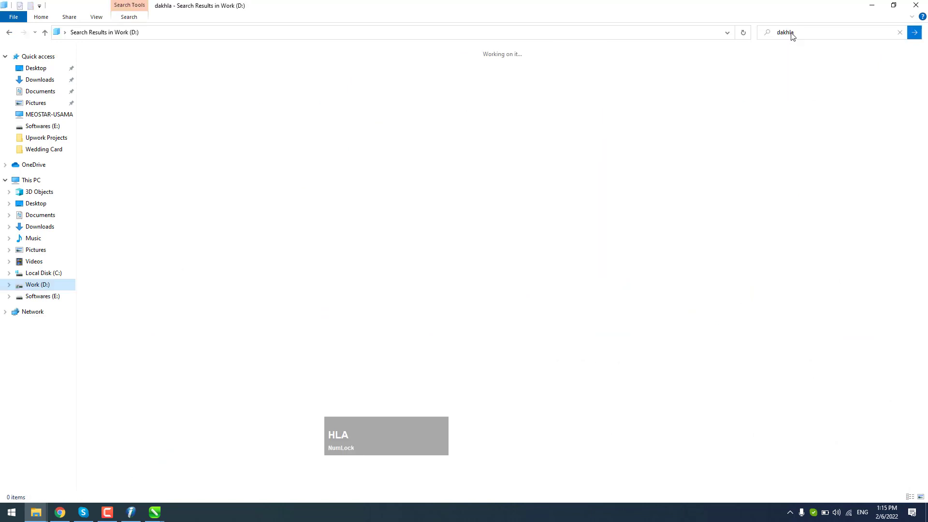
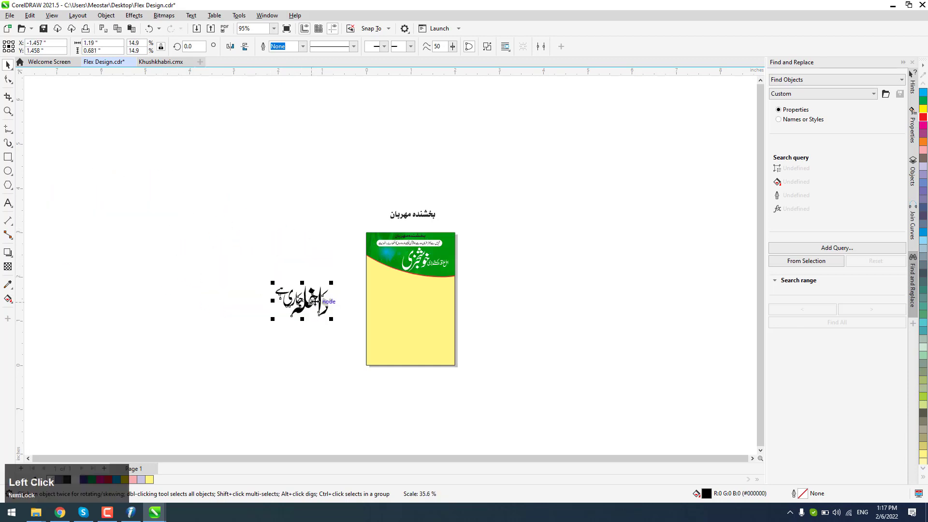
# Bring the داخلہ جاری ہے phrase to the front over the blue scalloped badge
pyautogui.scroll(3)
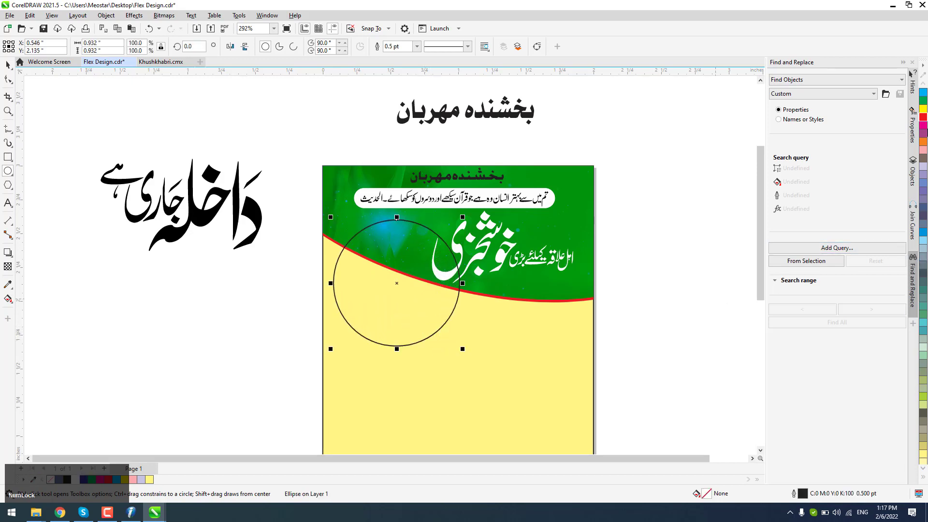
pyautogui.scroll(3)
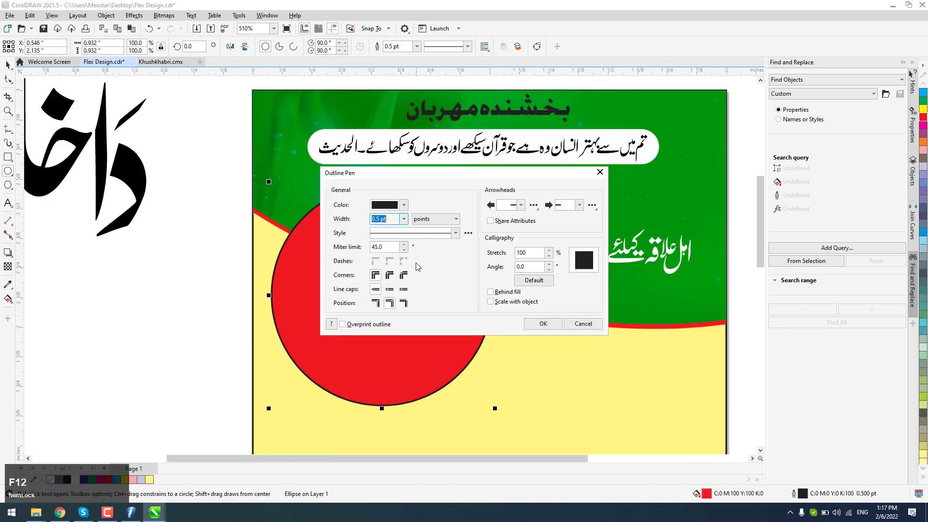
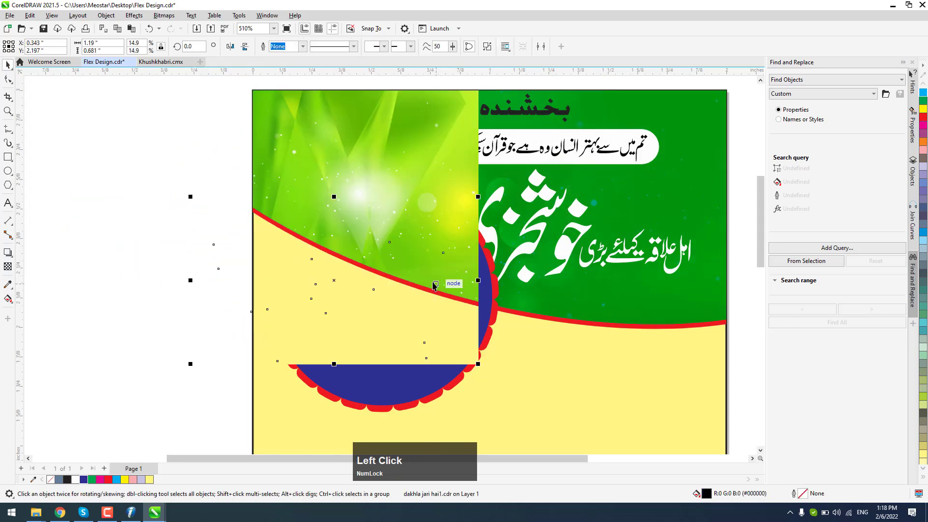
pyautogui.press('ctrl+Home')
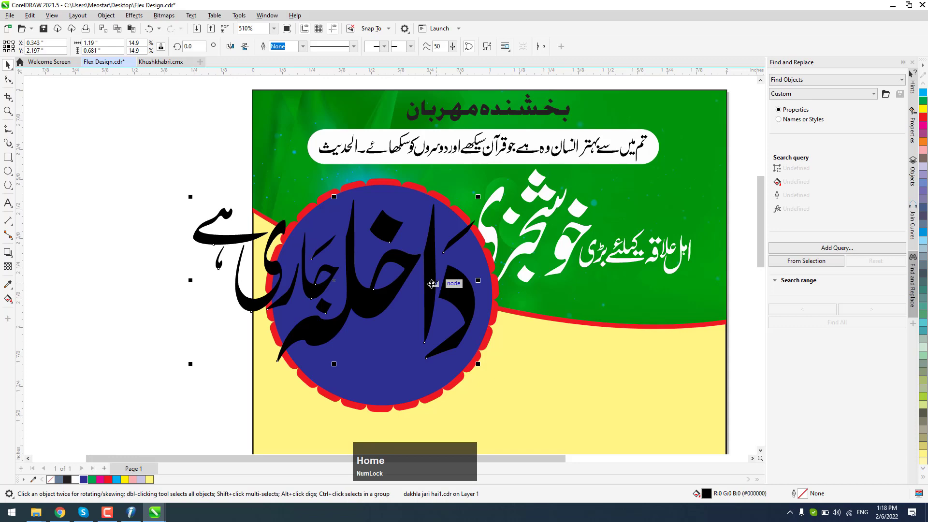
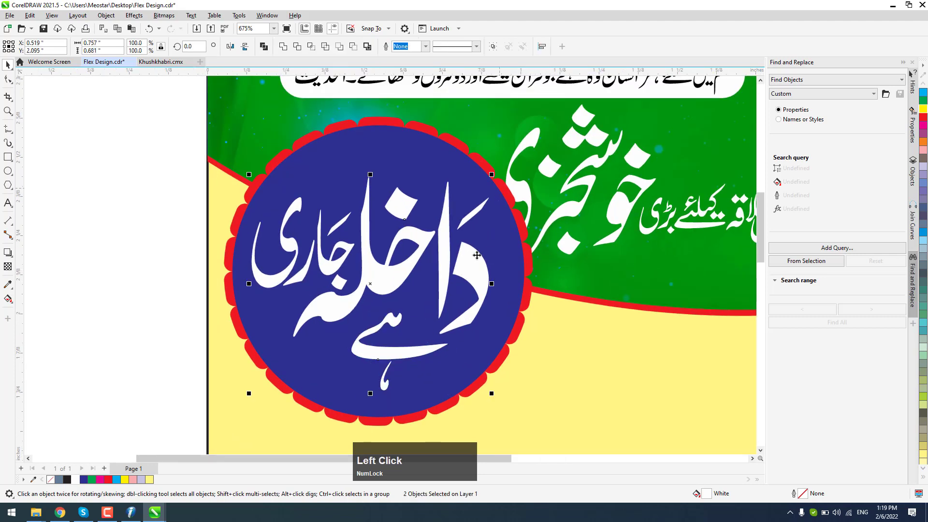
pyautogui.click(108, 187)
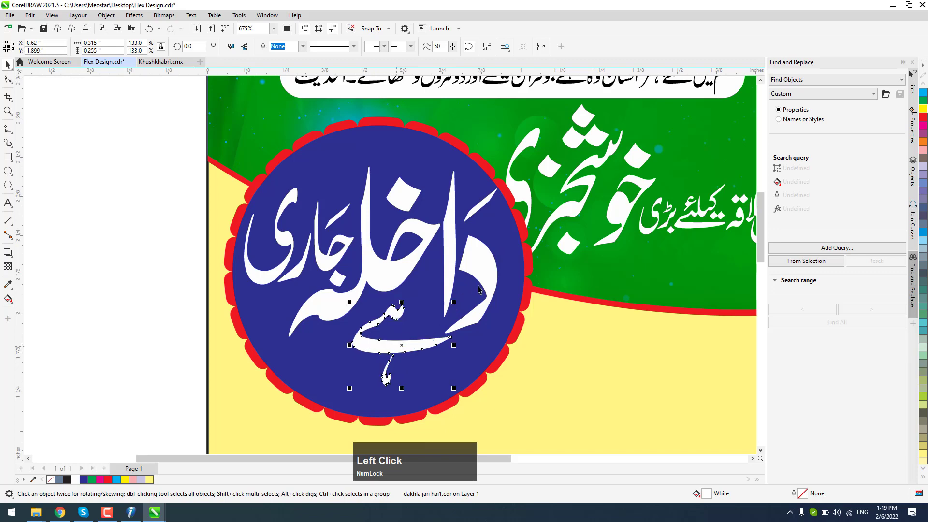
pyautogui.click(490, 274)
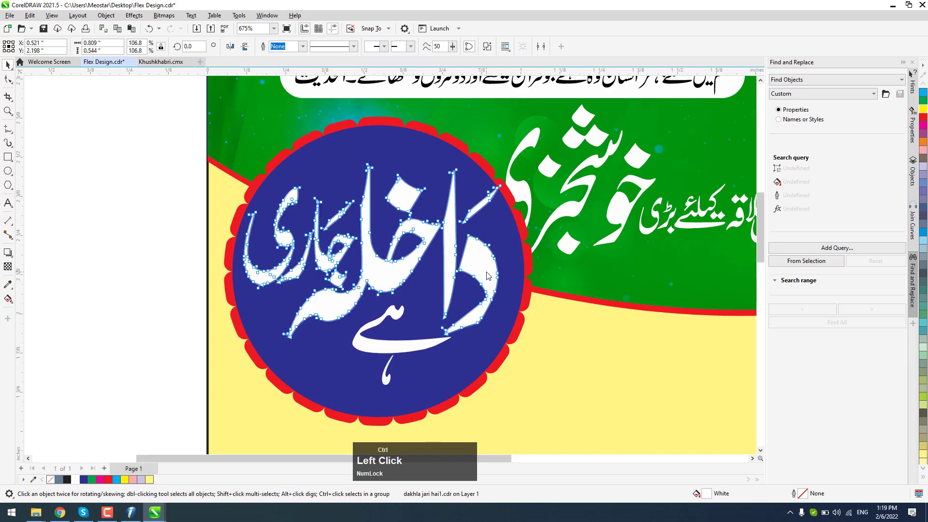
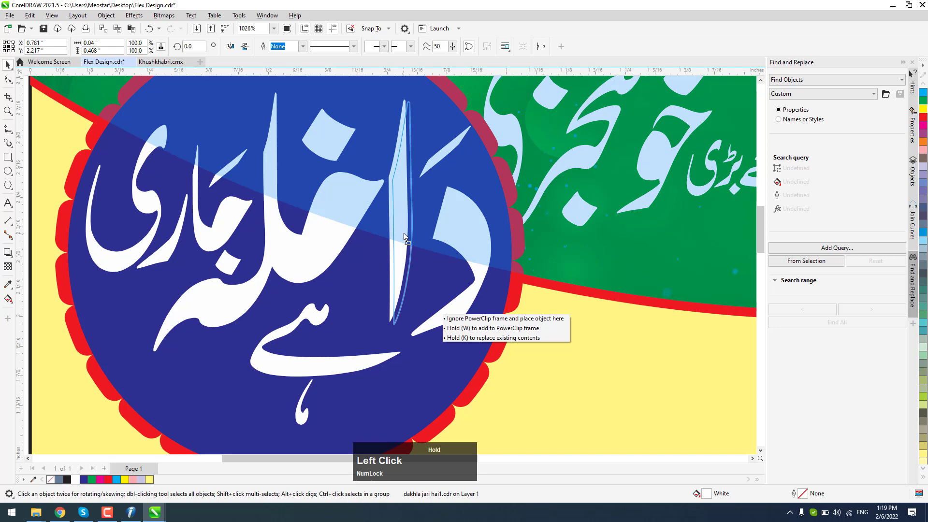
pyautogui.scroll(-3)
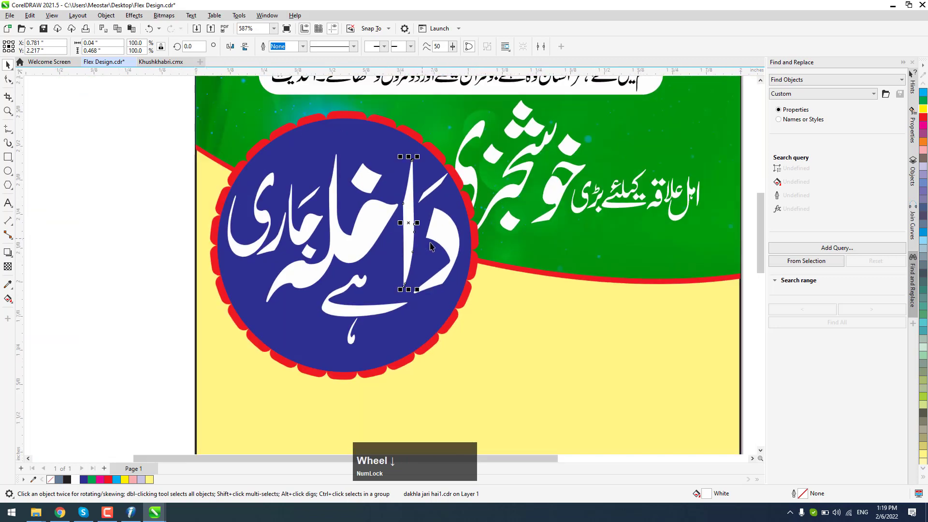
pyautogui.scroll(3)
pyautogui.click(446, 240)
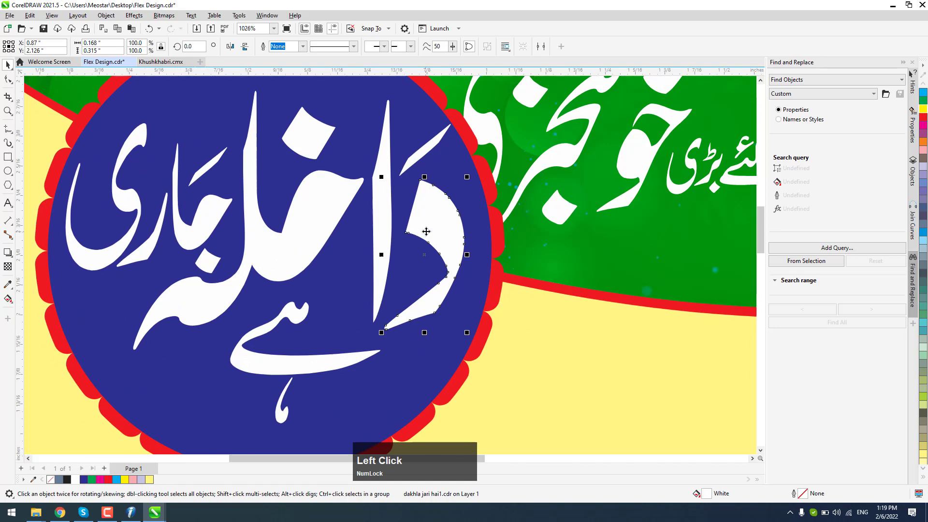
pyautogui.scroll(-3)
pyautogui.click(333, 201)
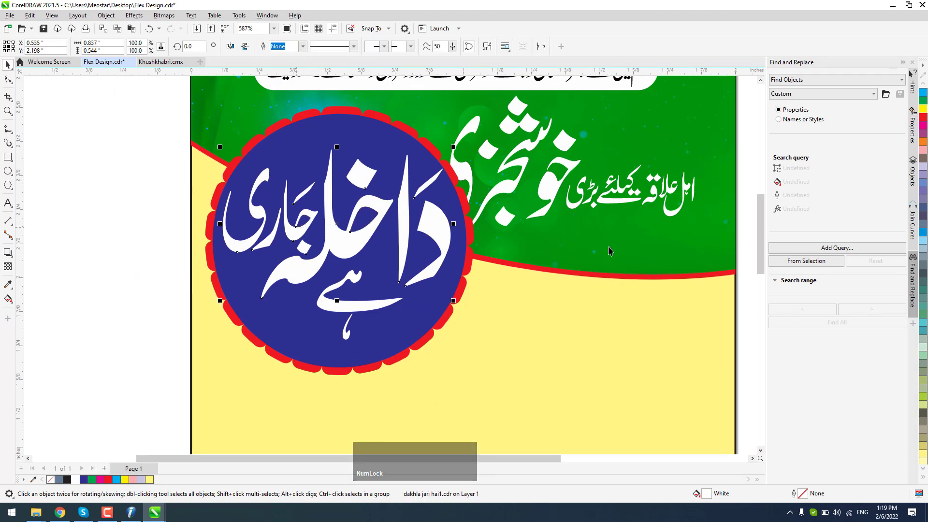
pyautogui.click(98, 203)
pyautogui.scroll(-3)
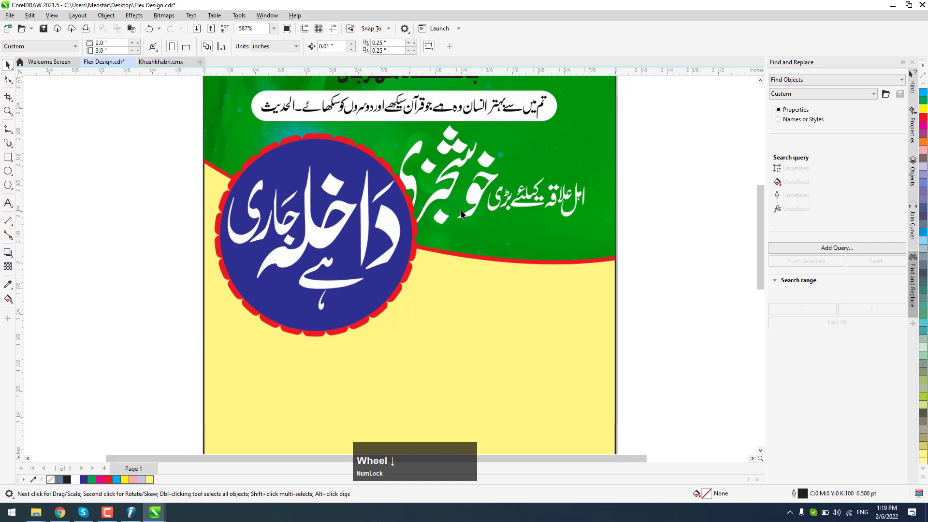
# Move the tagline above the خوشخبری headline, enlarge the headline and give it a 0.5 pt red outline
pyautogui.click(528, 210)
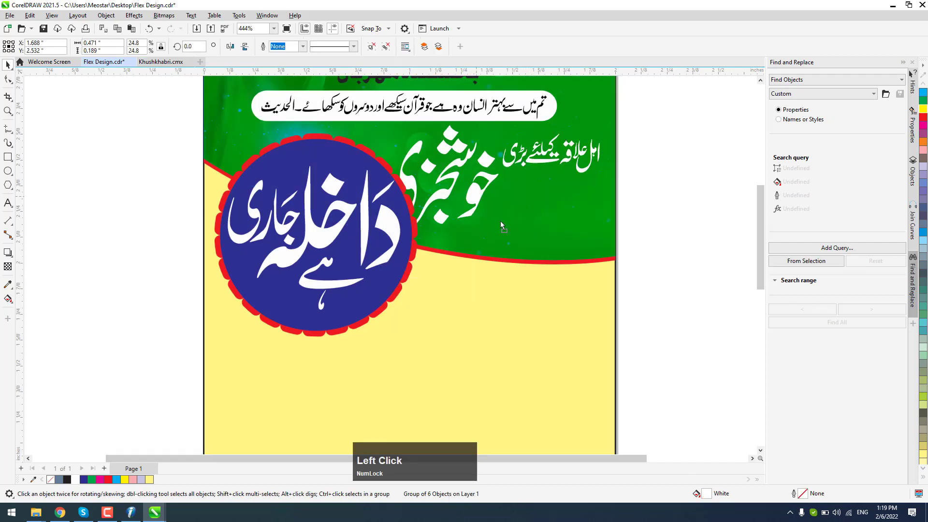
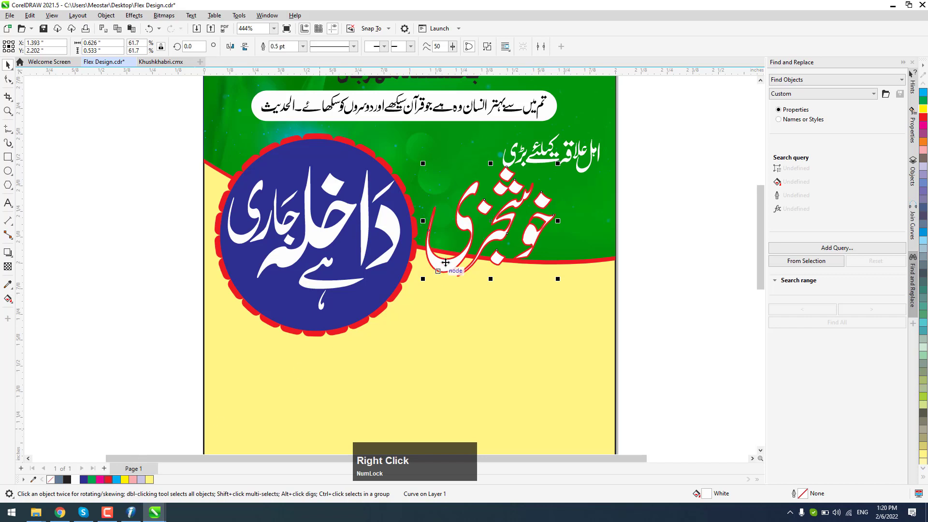
pyautogui.scroll(3)
# Via Outline Pen (F12), give خوشخبری a blue outline about 1.69 pt wide and nudge it upward
pyautogui.press('F12')
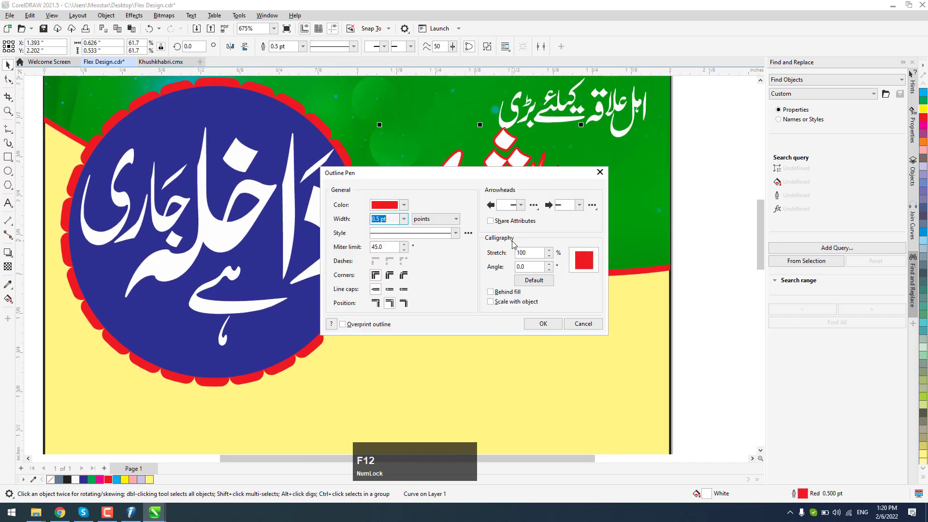
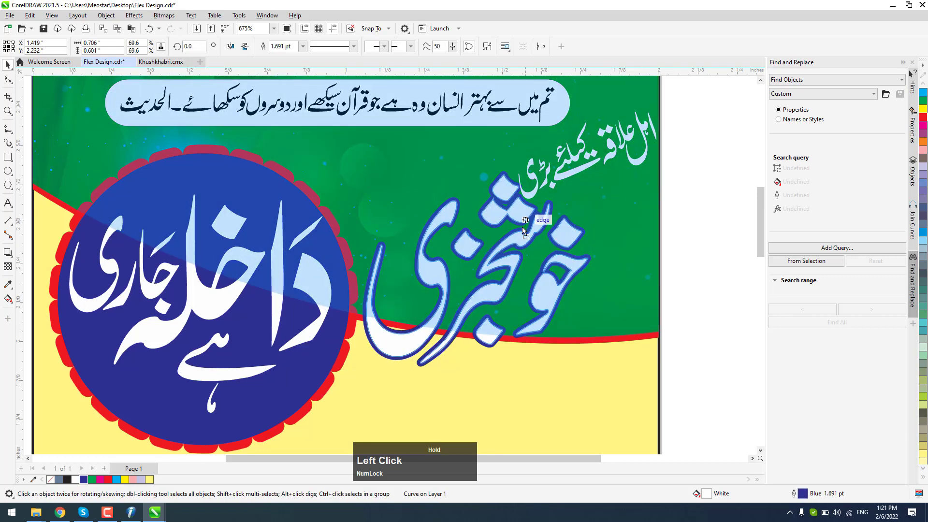
pyautogui.press('Right')
pyautogui.press('Down')
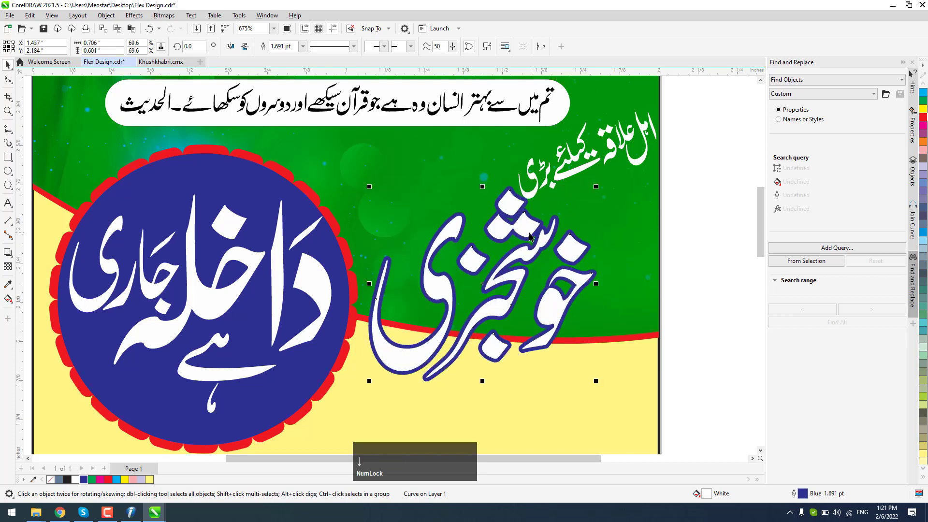
pyautogui.press('Left')
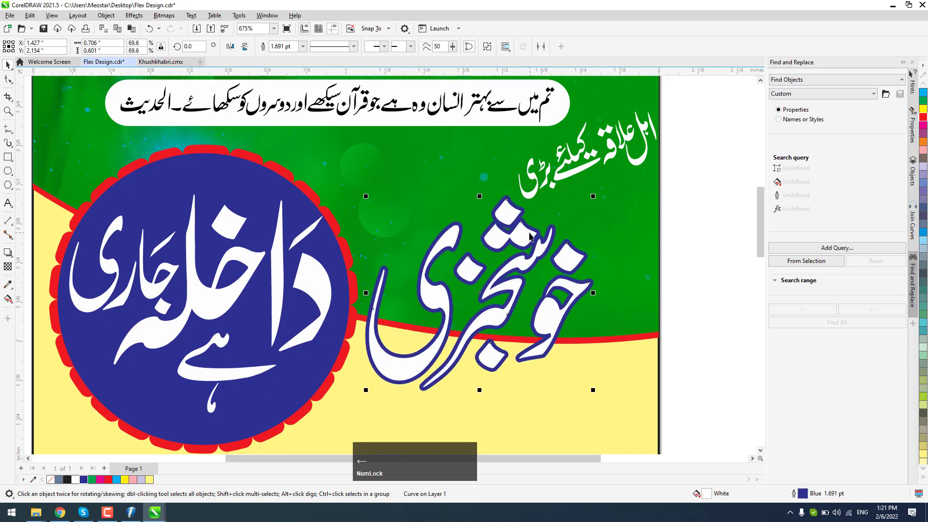
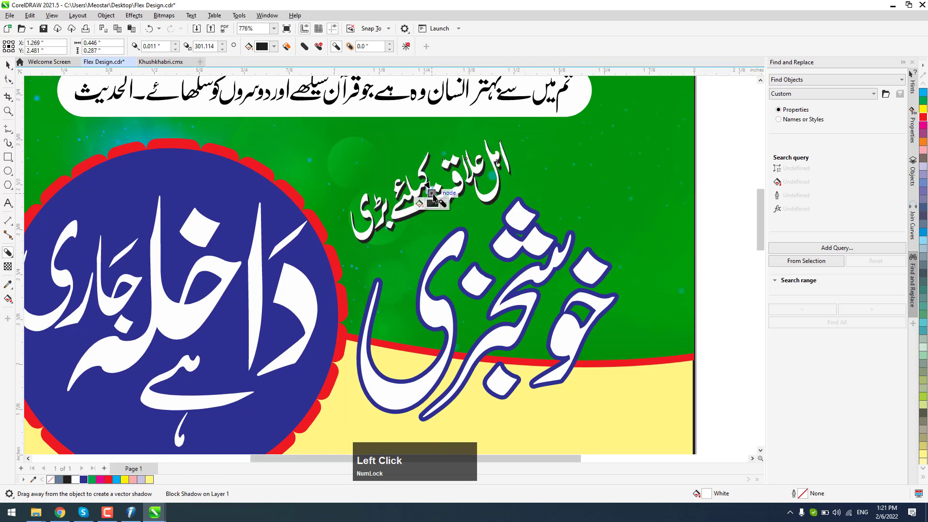
# Apply a black block shadow to the tagline اہل علاقہ کیلئے بڑی above the headline
pyautogui.scroll(3)
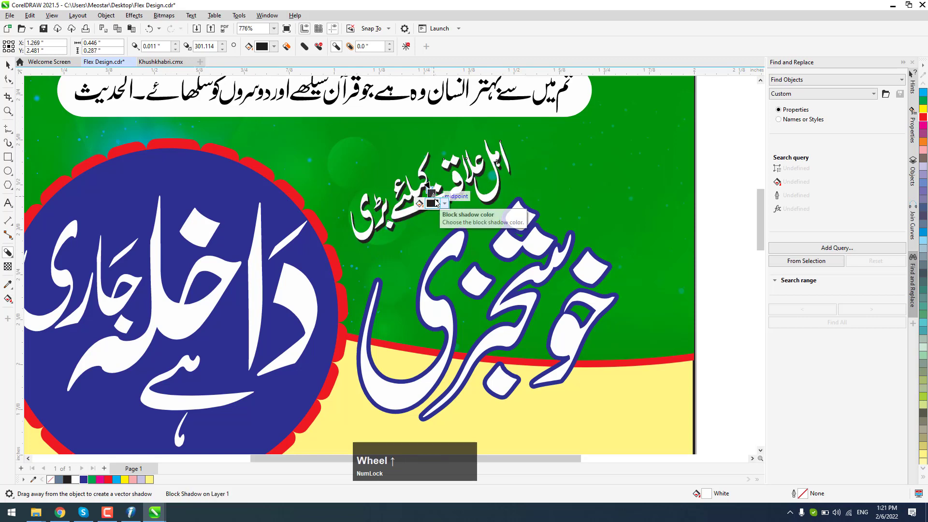
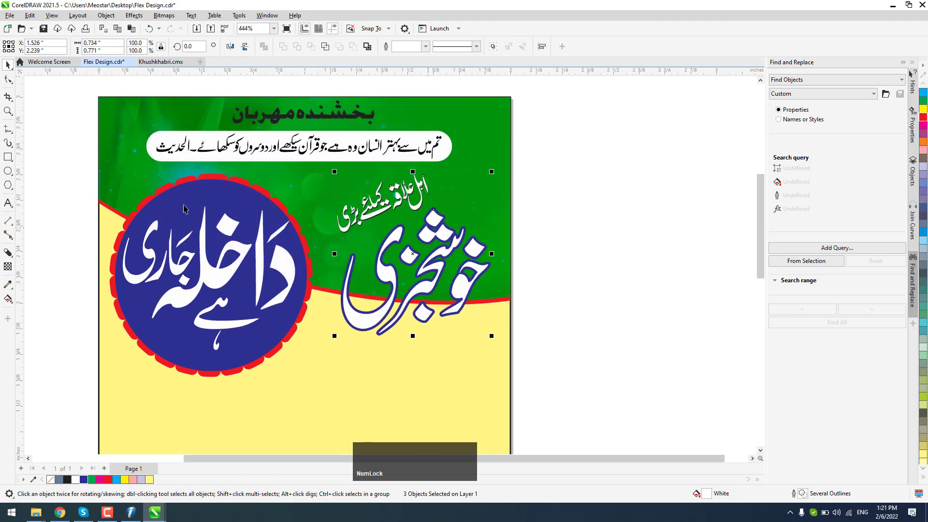
# Check the blue admission circle and save the banner file with Ctrl+S
pyautogui.scroll(-3)
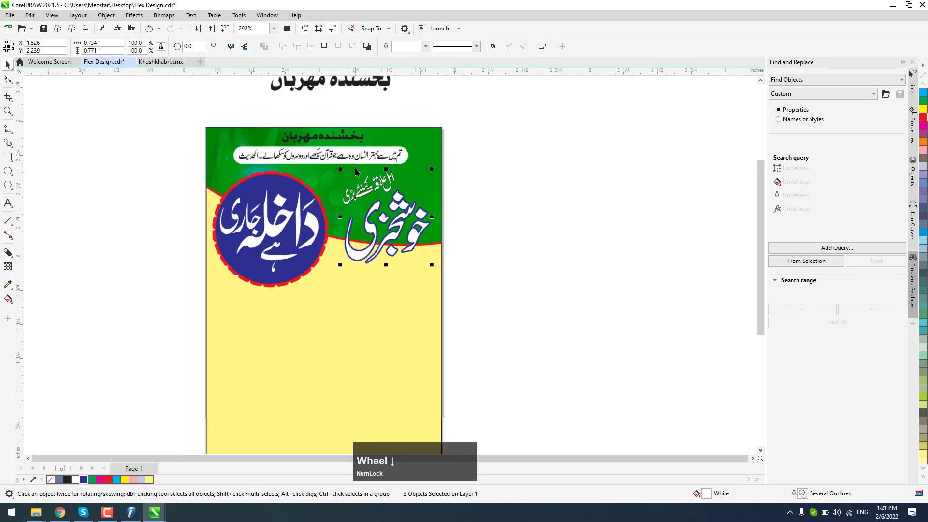
pyautogui.scroll(3)
pyautogui.click(189, 147)
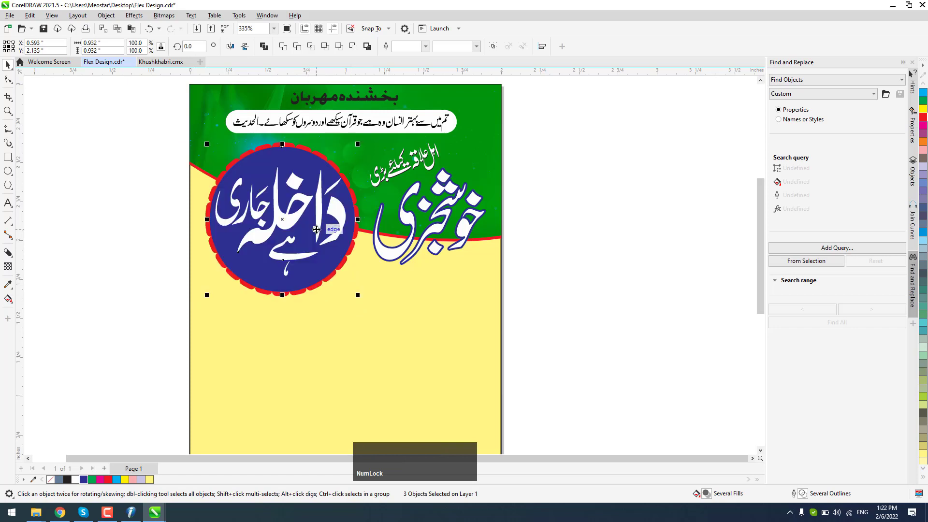
pyautogui.click(581, 198)
pyautogui.press('ctrl+s')
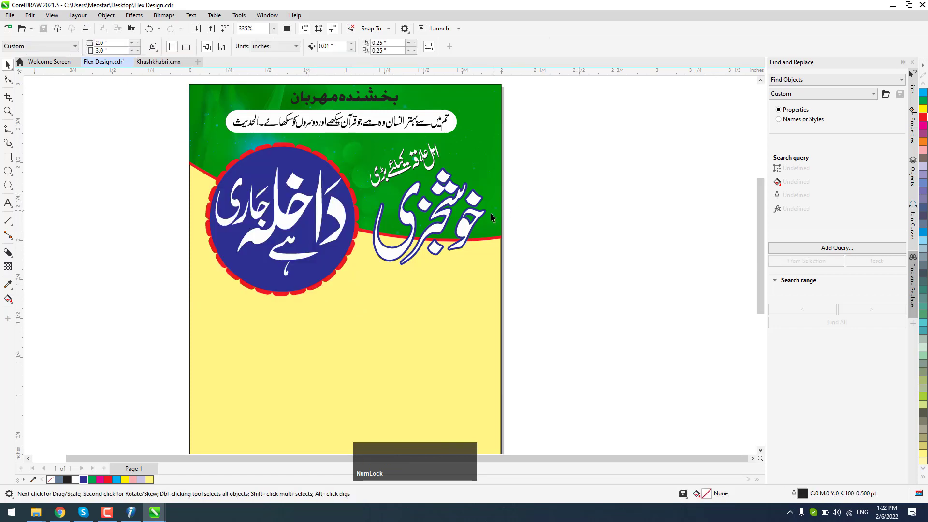
pyautogui.click(586, 279)
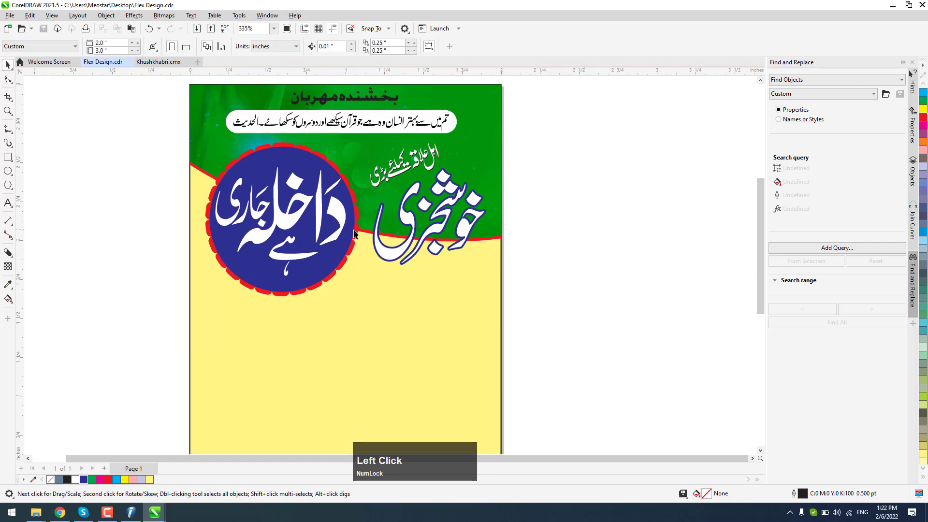
# Reset the shadowed tagline's rotation to 0, enlarge and nudge it into place, then select خوشخبری
pyautogui.click(436, 156)
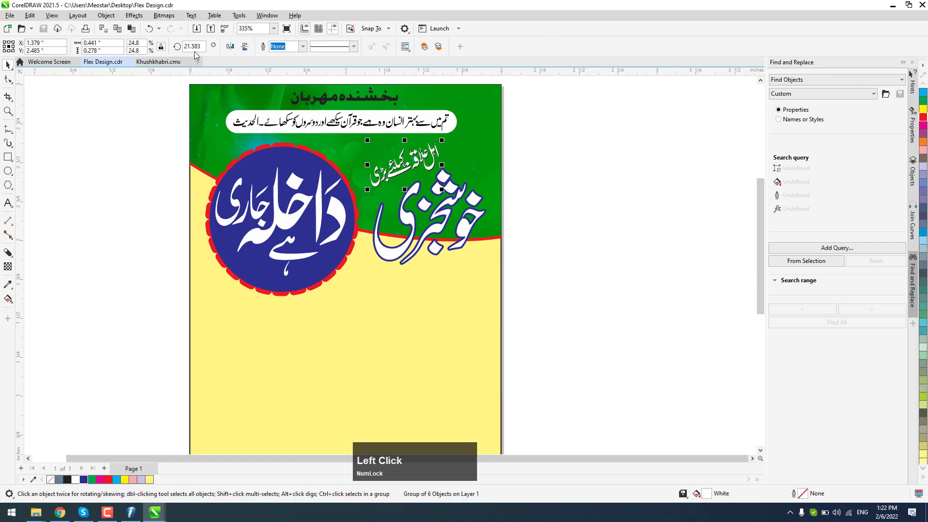
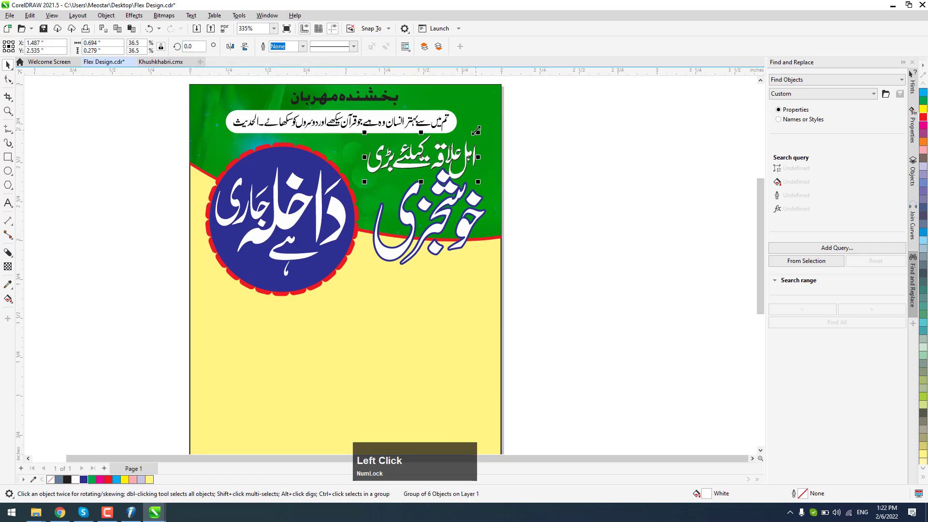
pyautogui.press('Right')
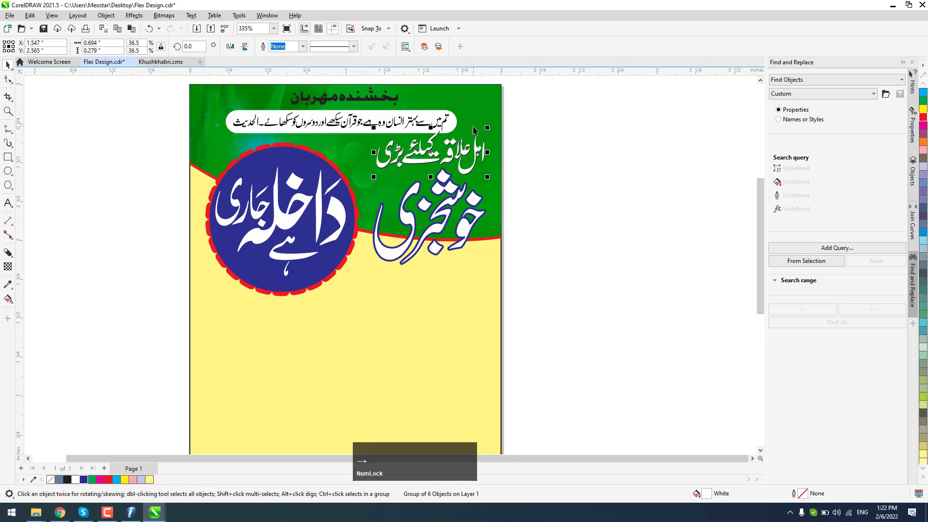
pyautogui.click(568, 141)
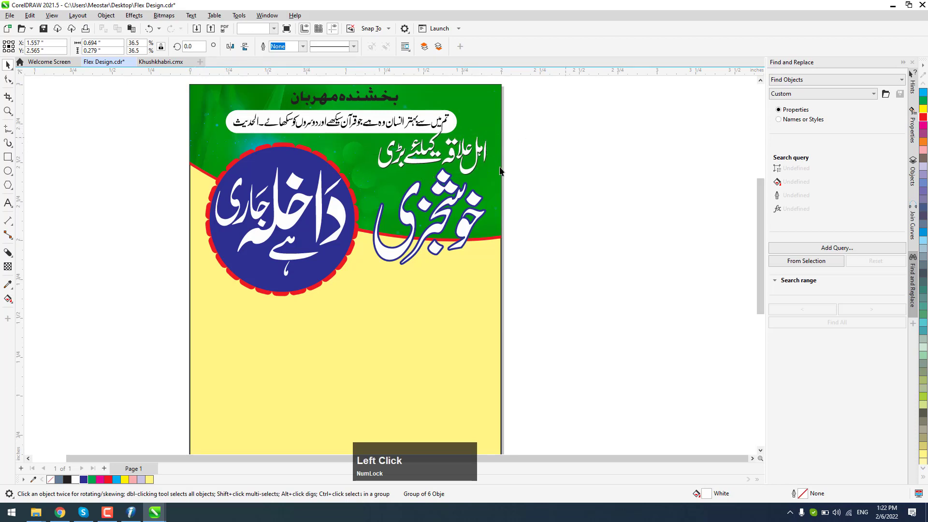
pyautogui.click(471, 242)
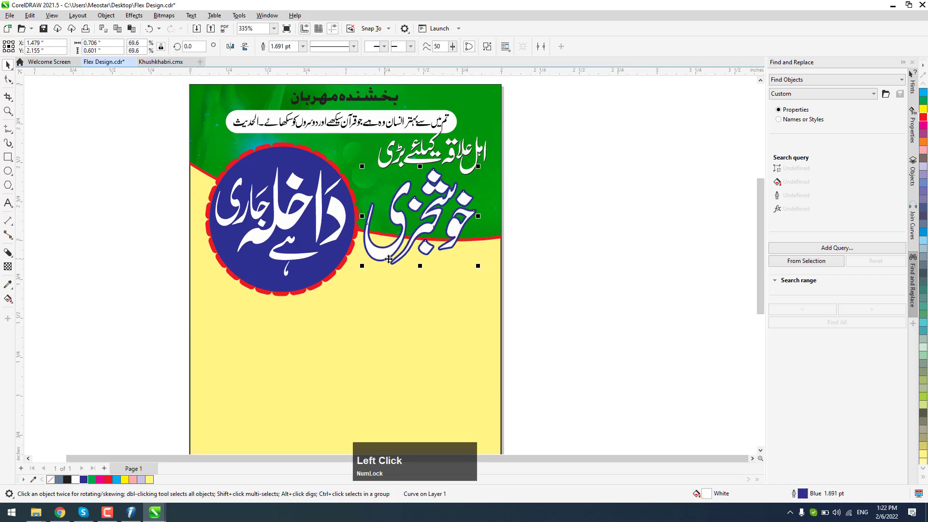
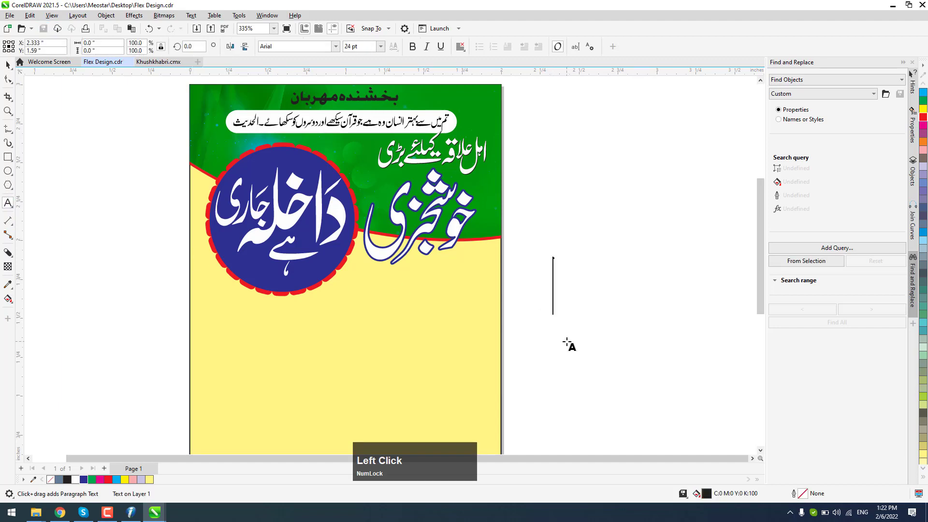
# Type the first words of the madrasa name: مدرسہ فاروقیہ تعلیم القرآن in Arial beside the banner
pyautogui.write('mdrso')
pyautogui.press('space')
pyautogui.write('farwqio')
pyautogui.press('space')
pyautogui.write('telim')
pyautogui.press('space')
pyautogui.write('alqra')
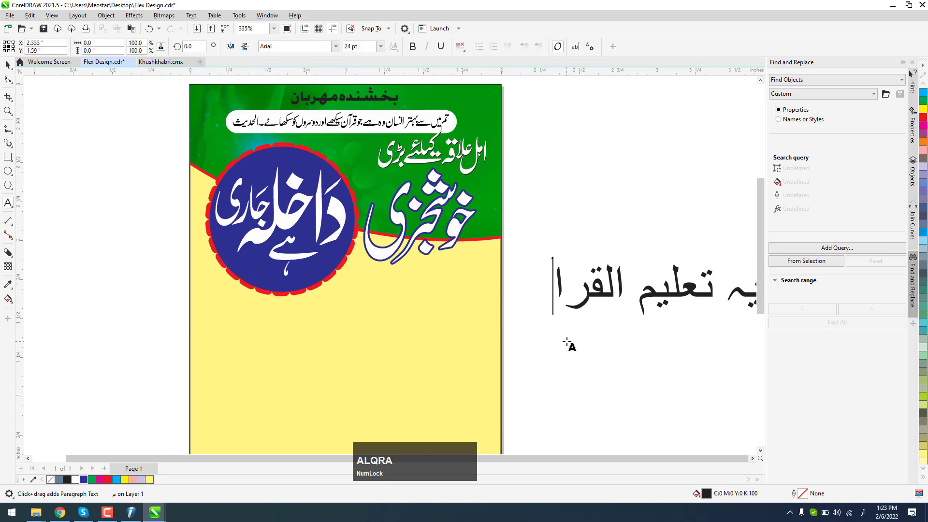
pyautogui.press('shift+=')
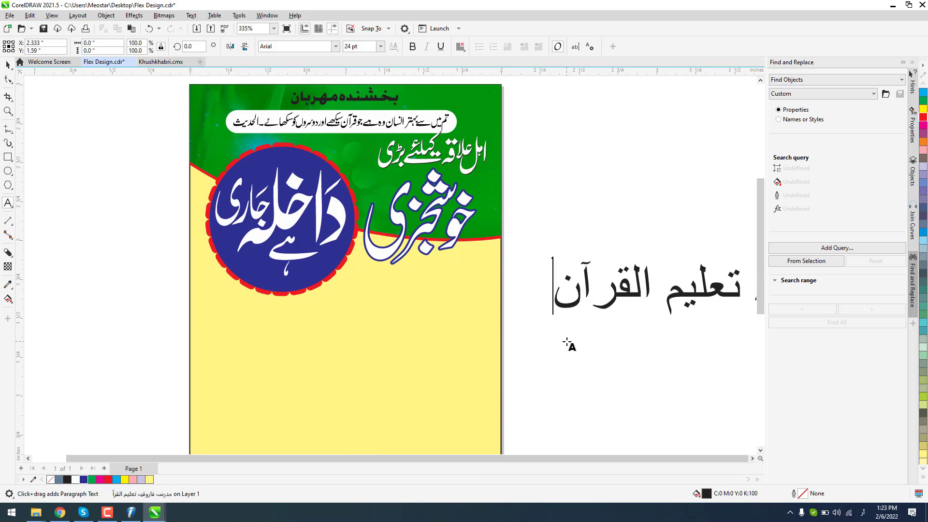
pyautogui.press('space')
pyautogui.press('shift+h')
# Finish the line with حنفی بریلوی (رجسٹرڈ) and end text editing
pyautogui.write('nfi')
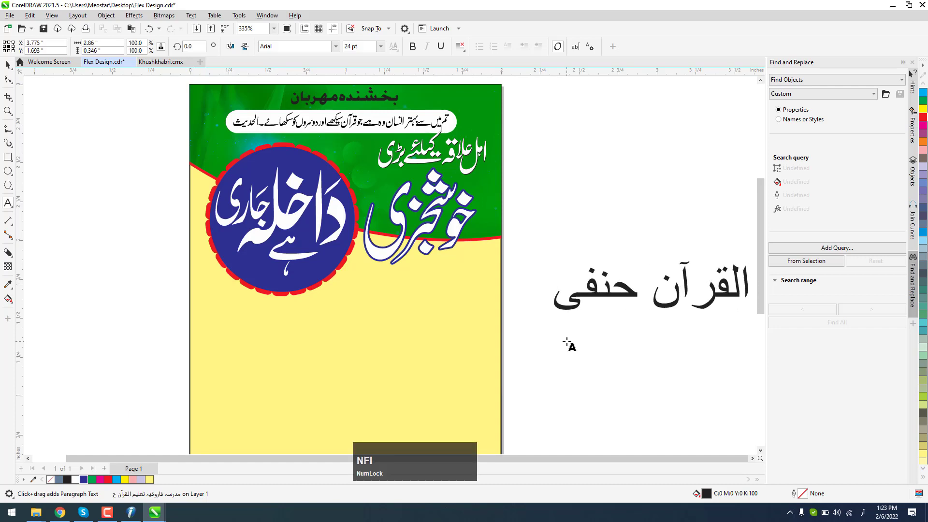
pyautogui.press('space')
pyautogui.write('briwlwi')
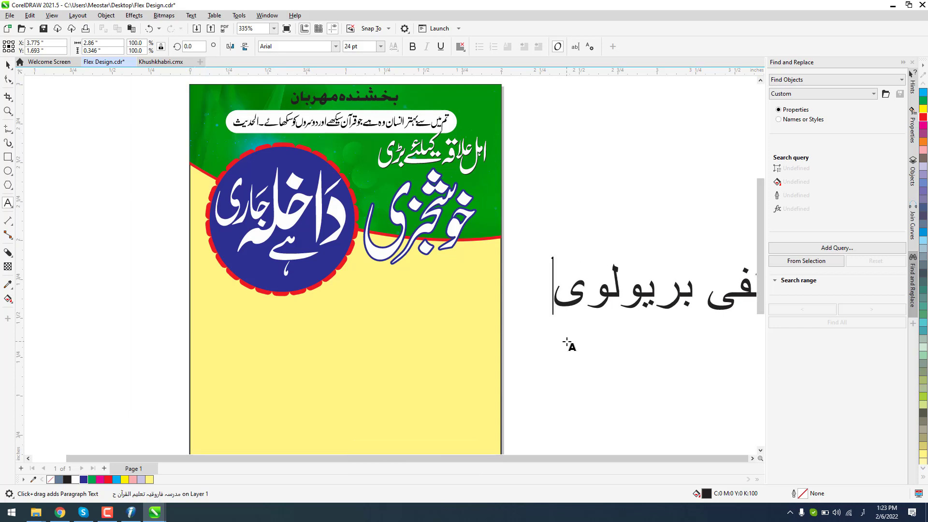
pyautogui.press('space')
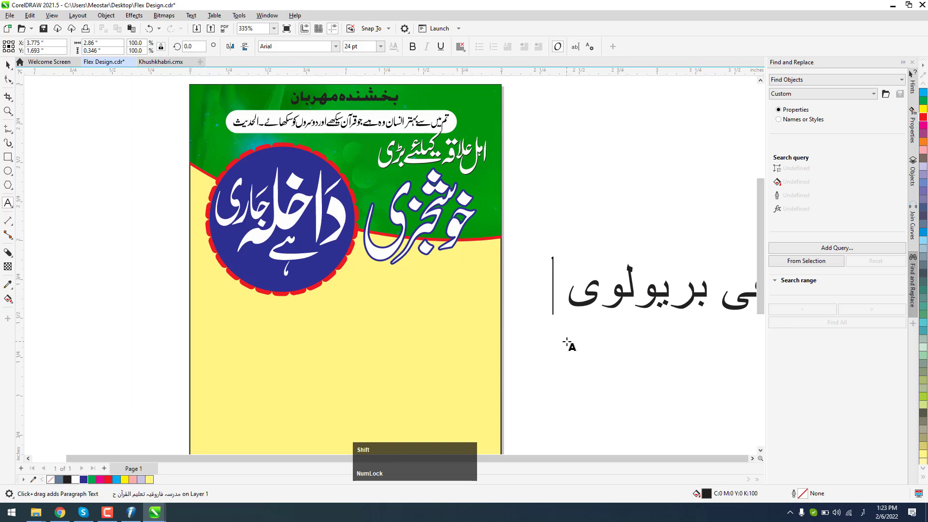
pyautogui.press('shift+0')
pyautogui.write('rjs')
pyautogui.write('ri')
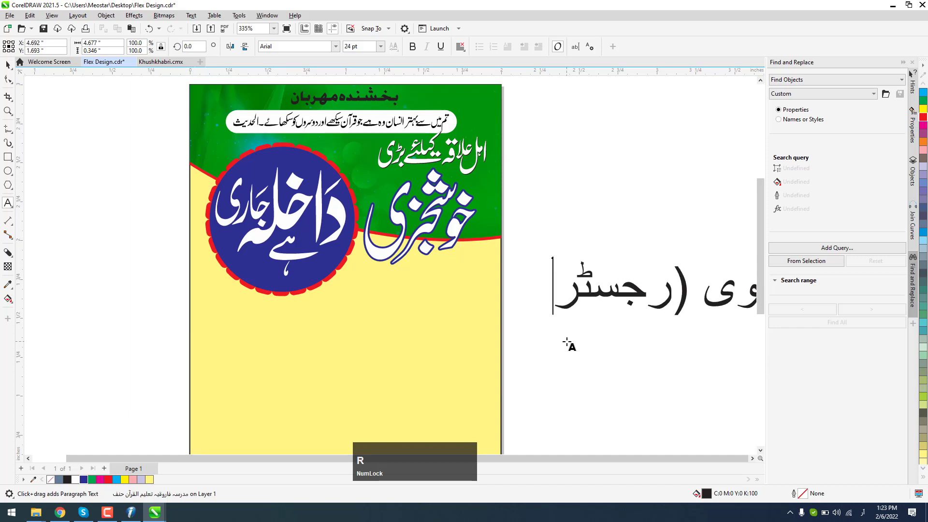
pyautogui.press('shift+d')
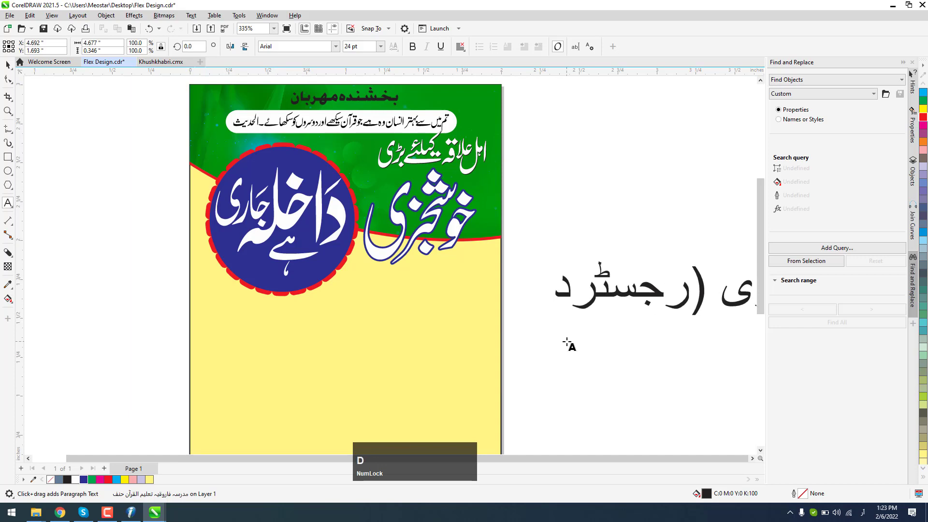
pyautogui.press('shift+9')
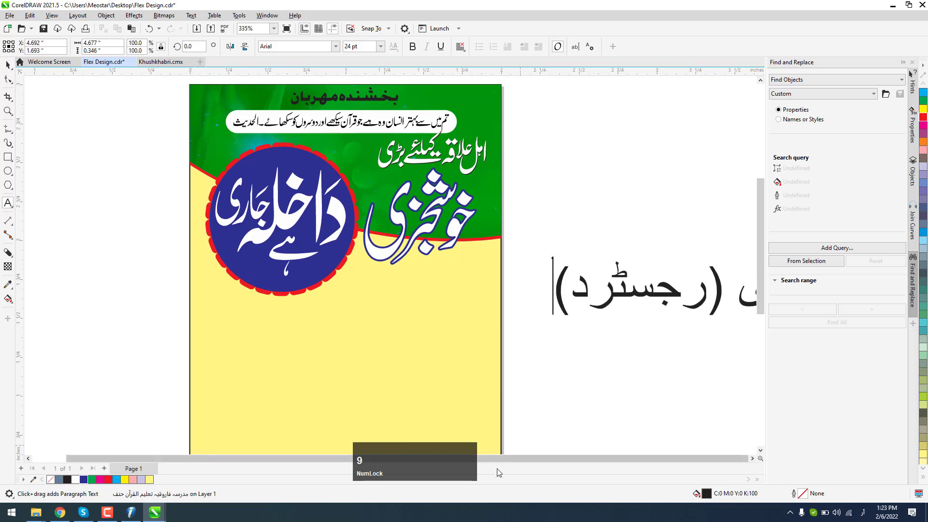
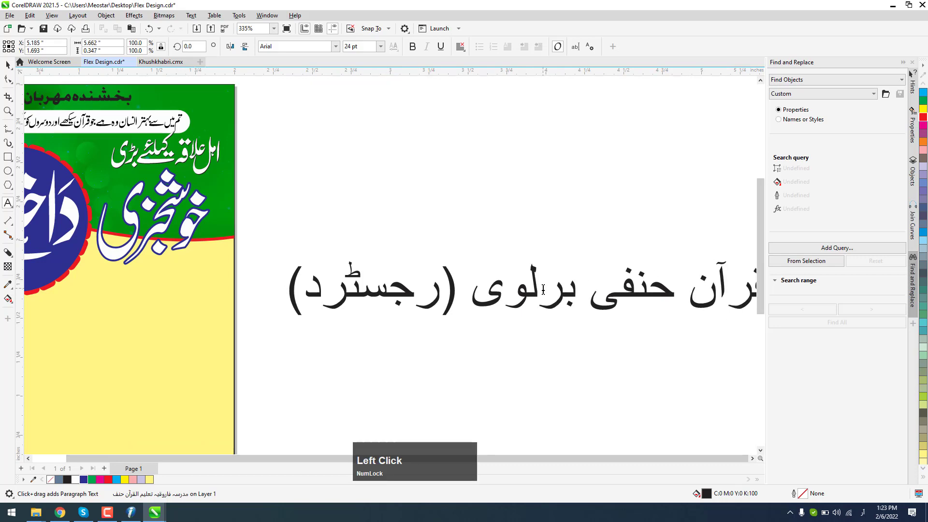
pyautogui.press('l')
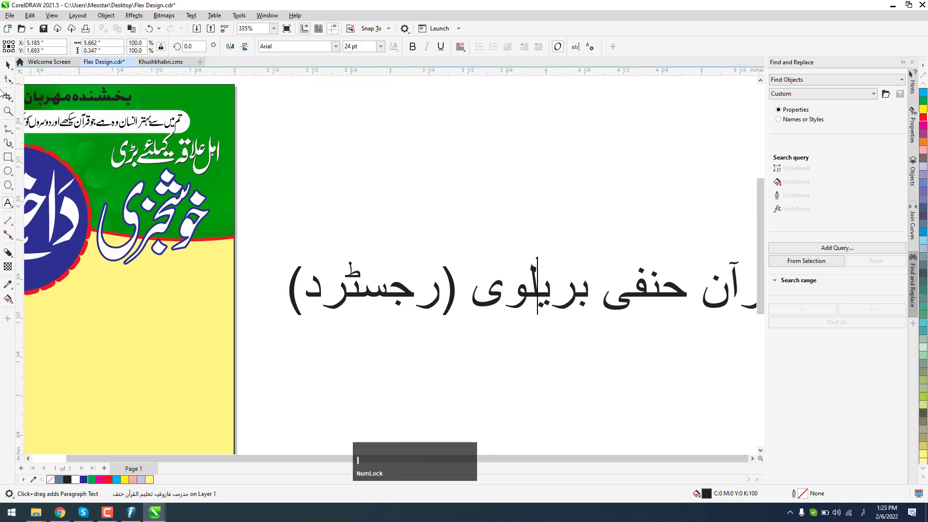
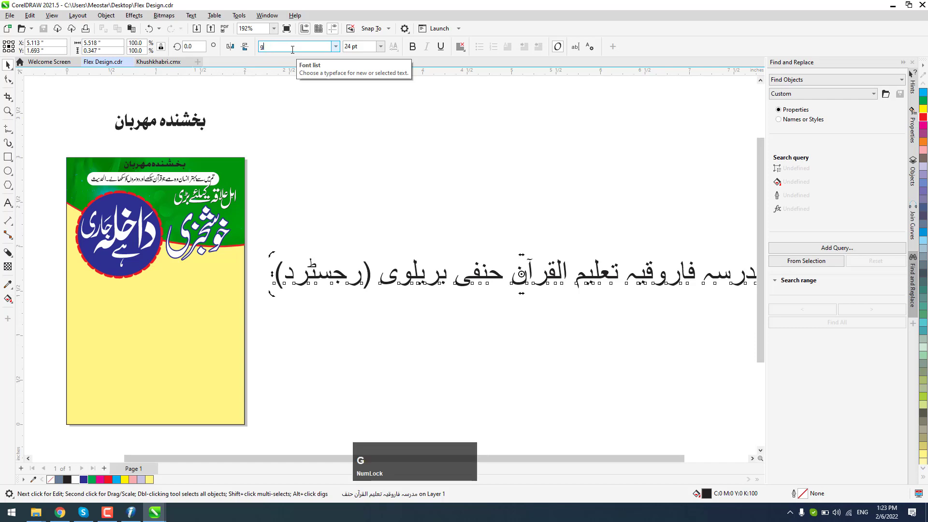
pyautogui.write('ga')
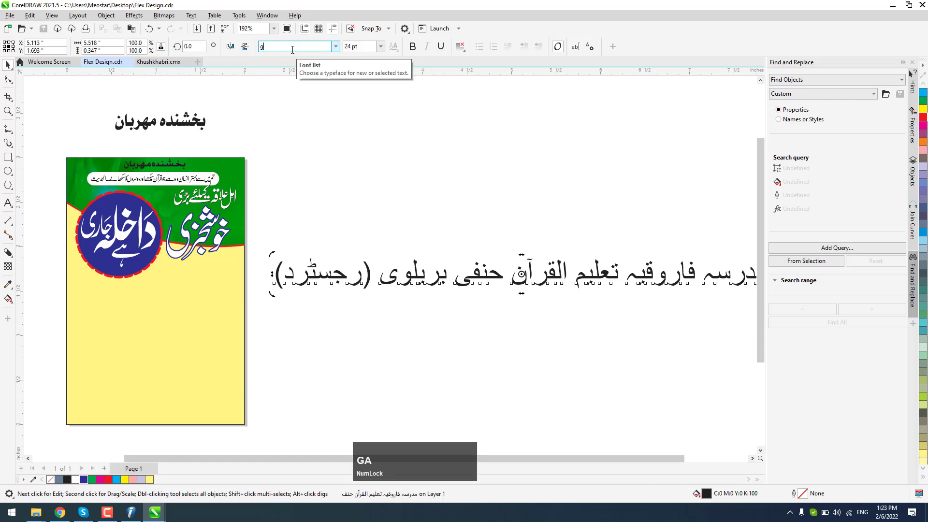
pyautogui.press('a')
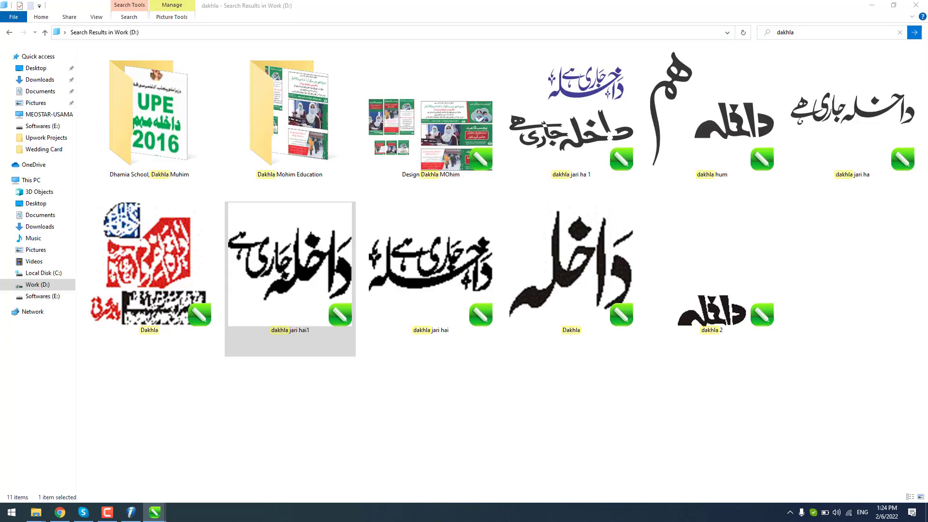
pyautogui.press('F9')
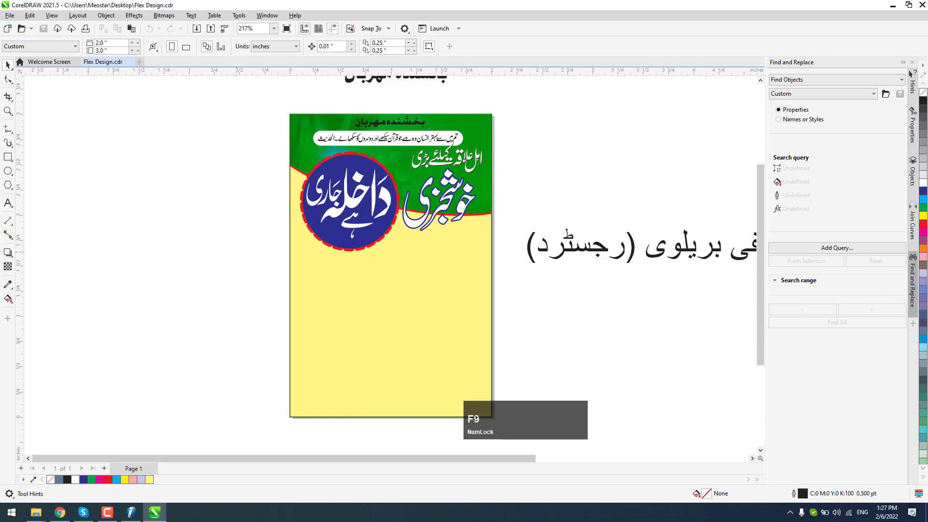
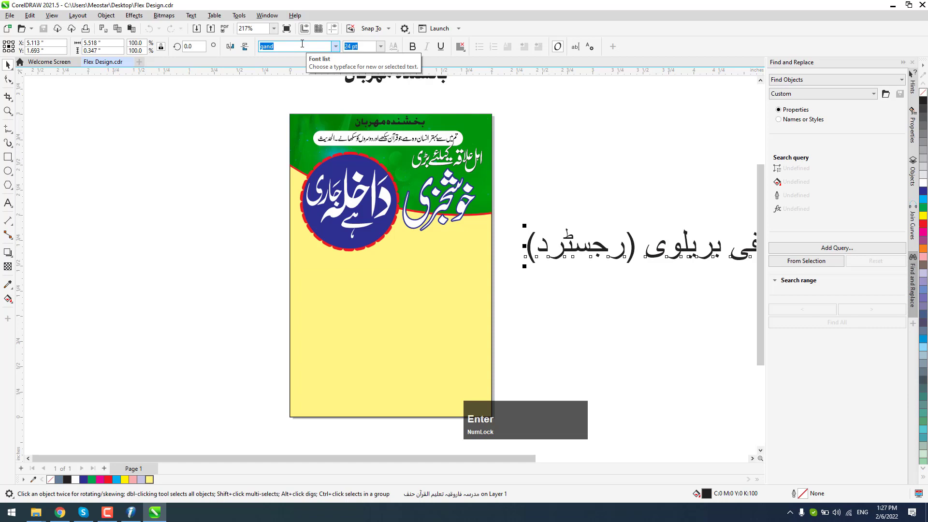
# Set the madrasa name line in the Gandhara Suls font and zoom in on it
pyautogui.scroll(-3)
pyautogui.scroll(3)
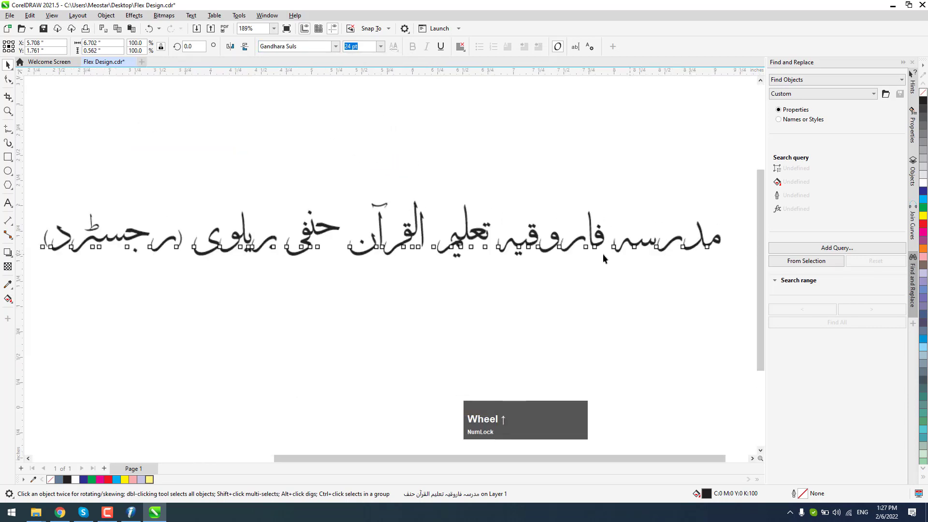
pyautogui.scroll(-3)
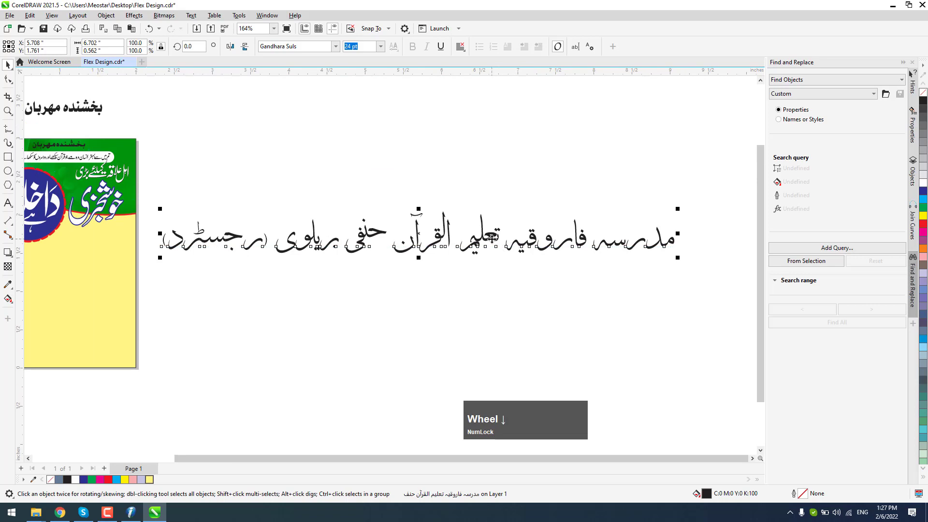
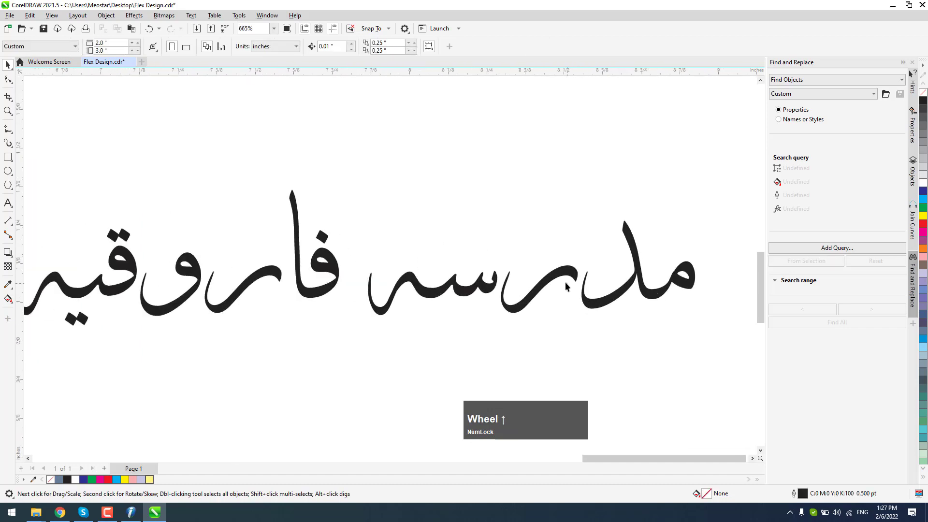
# Drag the broken letter pieces of مدرسہ together and combine the قیہ fragment into one curve (Ctrl+L)
pyautogui.click(560, 276)
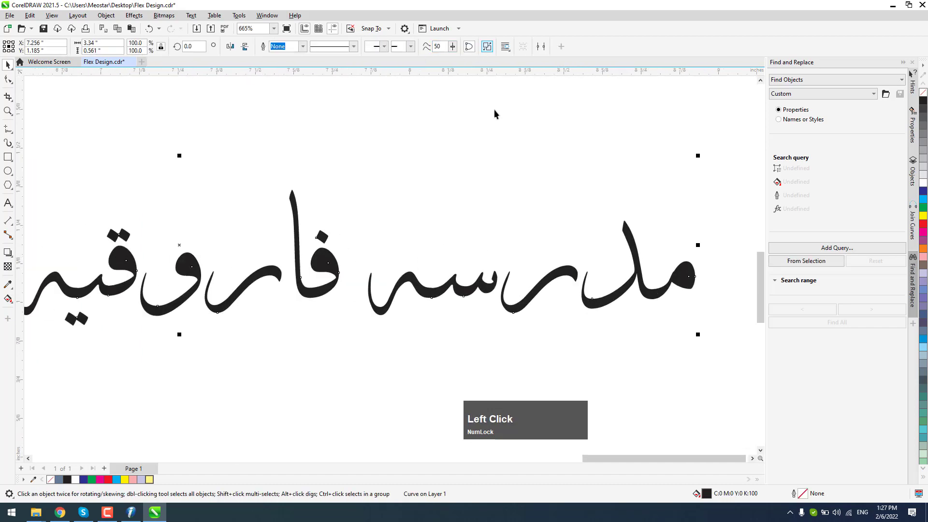
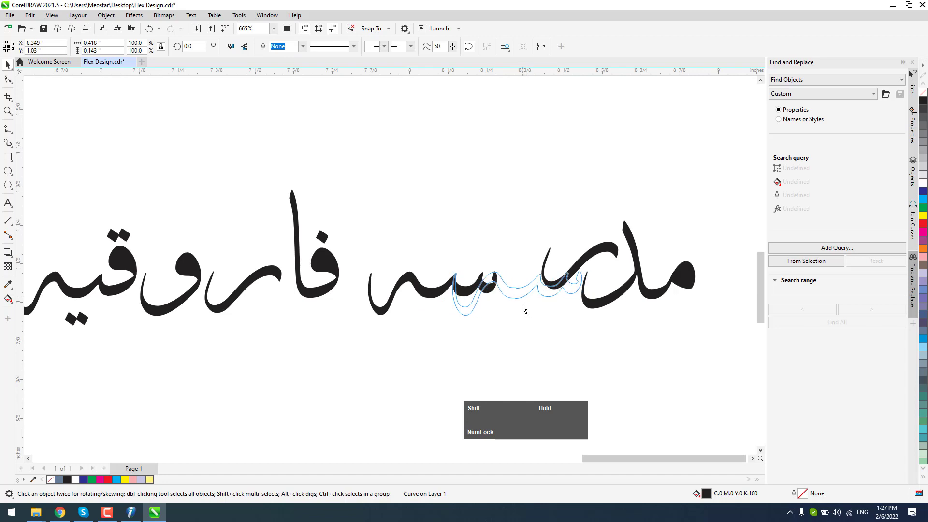
pyautogui.click(596, 256)
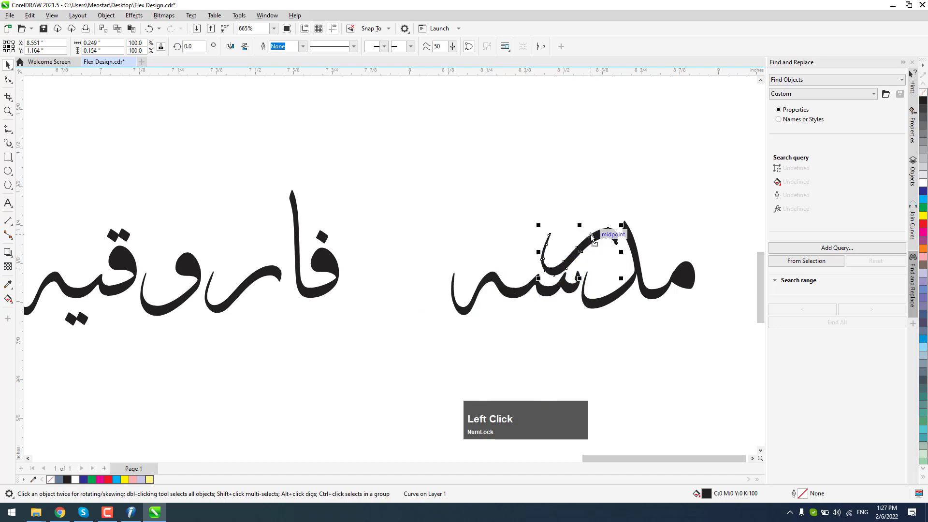
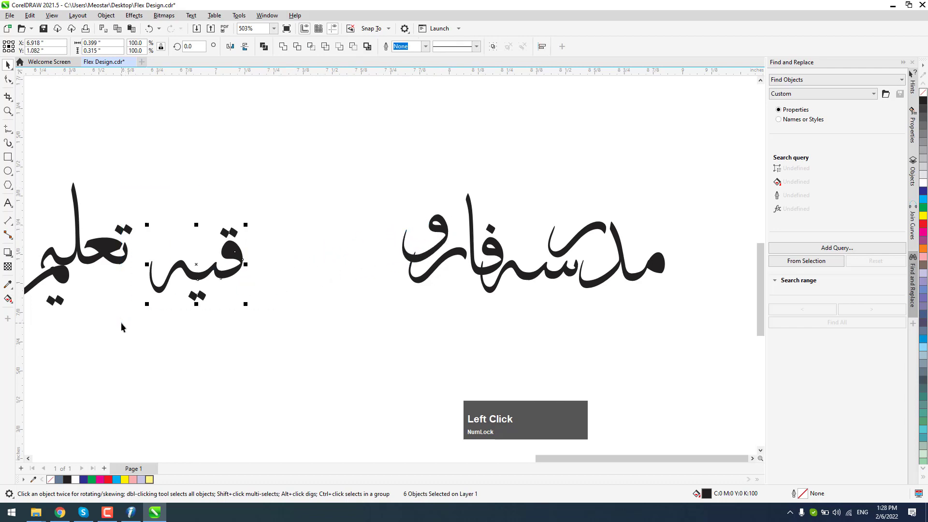
pyautogui.press('shift+j')
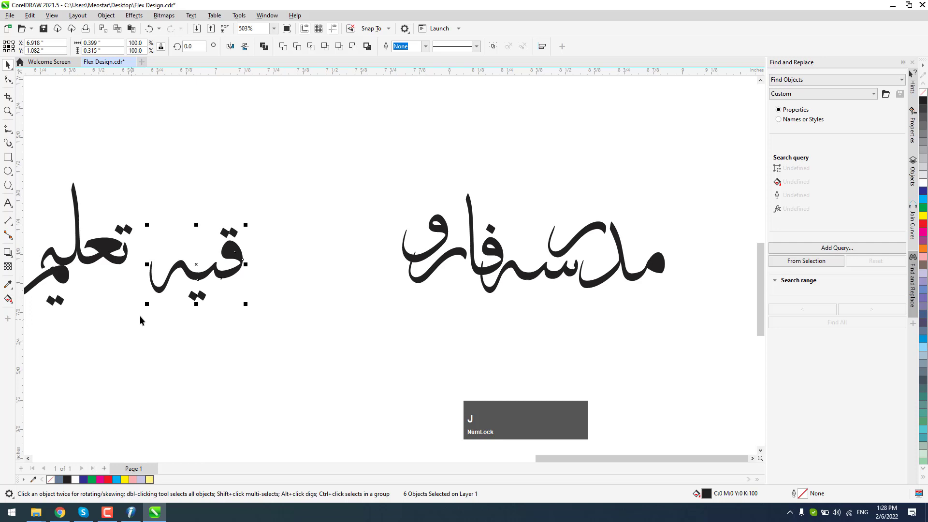
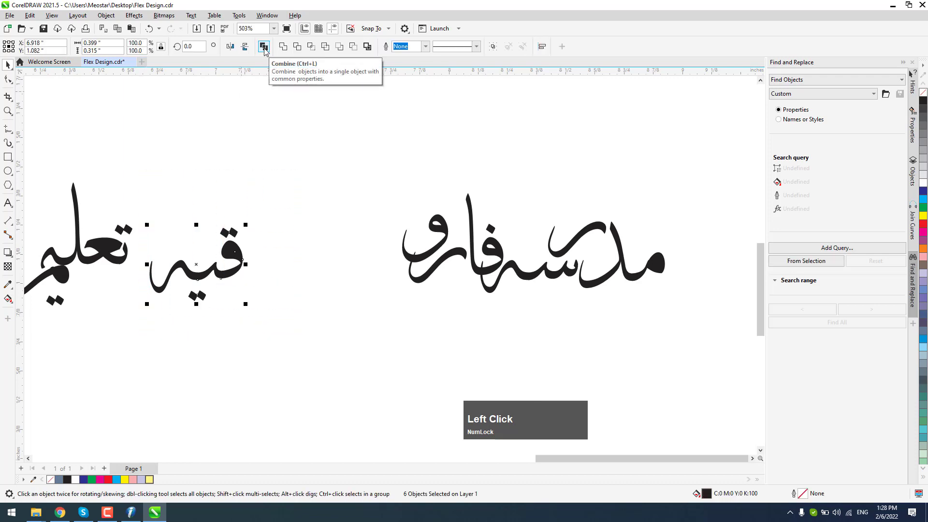
pyautogui.click(296, 200)
pyautogui.press('ctrl+l')
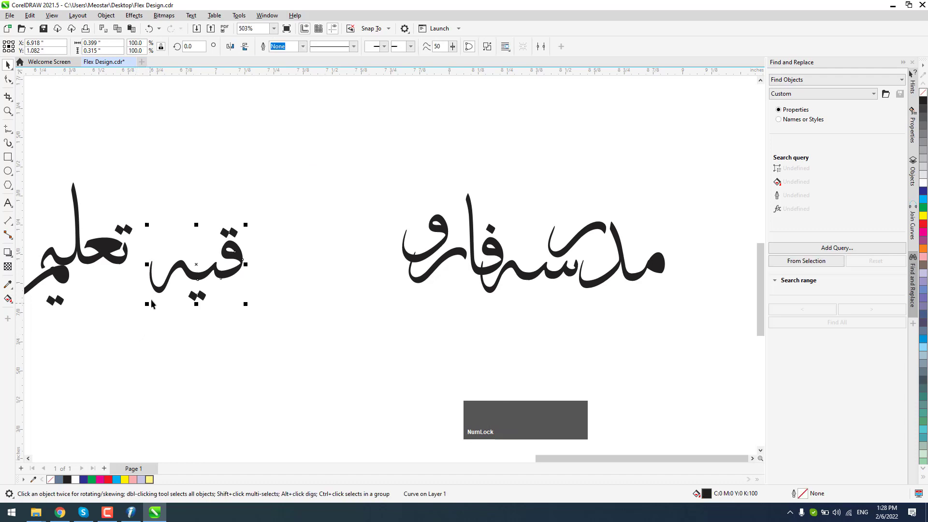
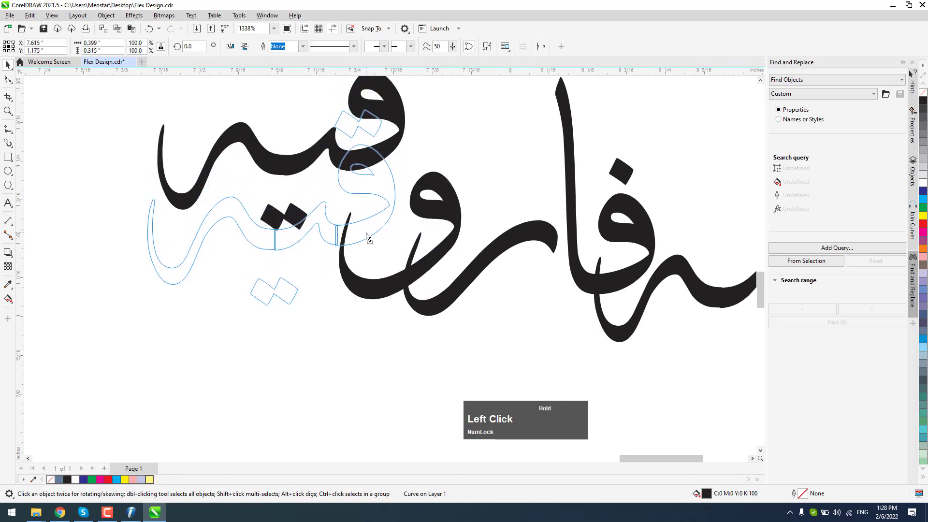
# Join قیہ onto فارو so فاروقیہ forms one connected curve, then pick the lower stroke of تعلیم
pyautogui.scroll(-3)
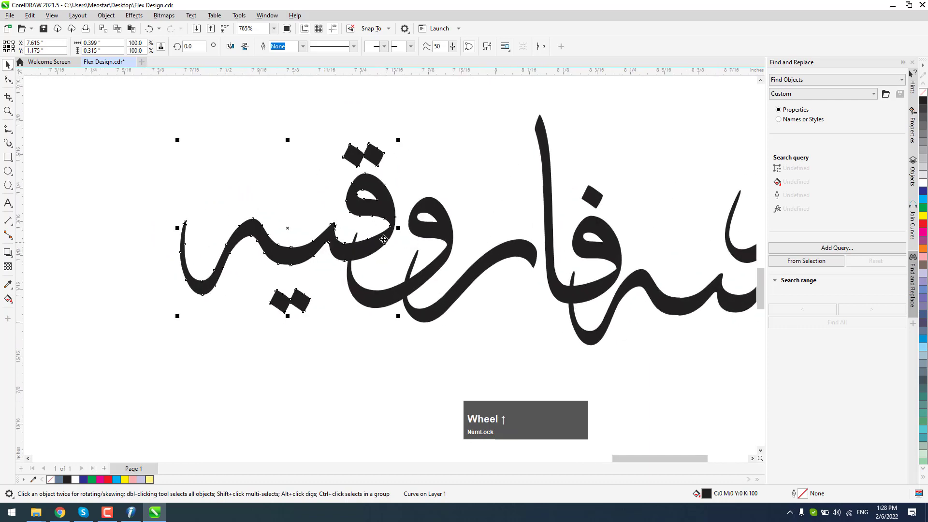
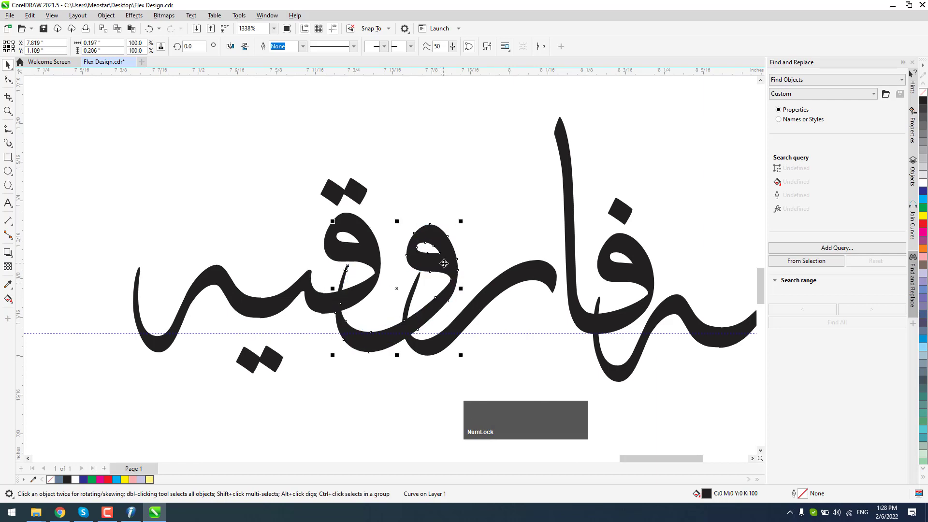
pyautogui.scroll(-3)
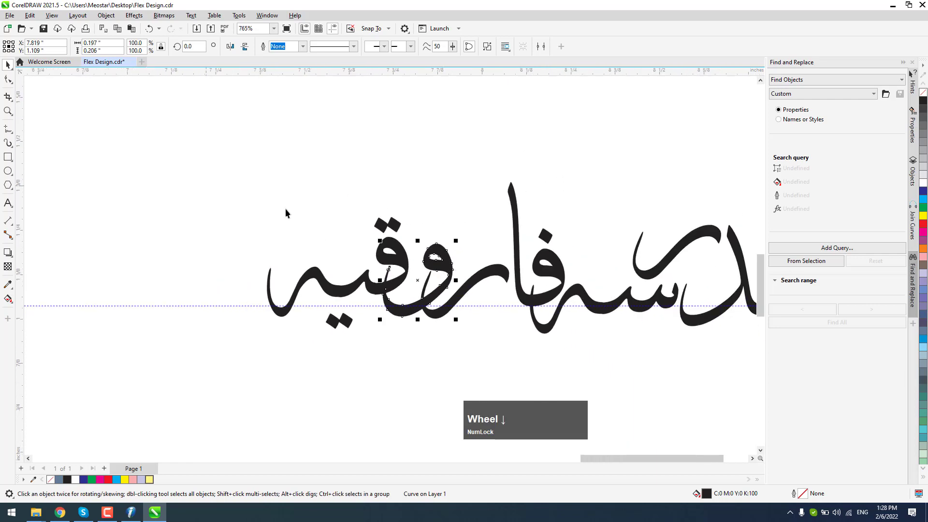
pyautogui.click(408, 306)
pyautogui.scroll(3)
pyautogui.scroll(-3)
pyautogui.click(301, 188)
pyautogui.scroll(3)
pyautogui.click(123, 364)
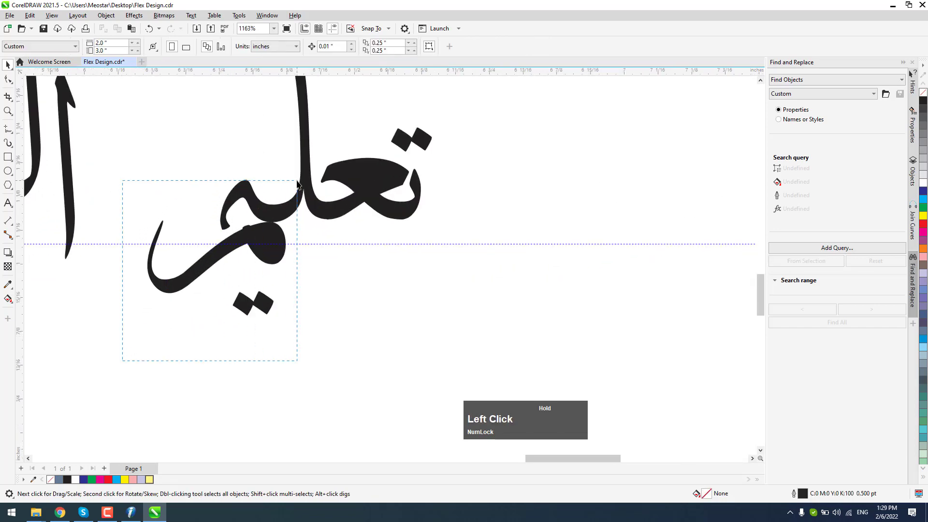
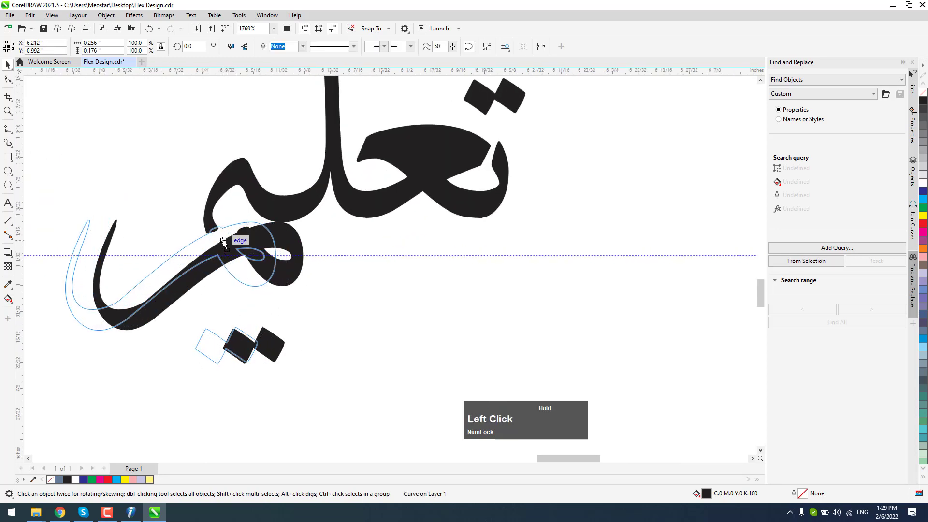
# Reposition the lower stroke and dot of تعلیم and combine all its pieces into one curve (Ctrl+L)
pyautogui.scroll(-3)
pyautogui.click(400, 154)
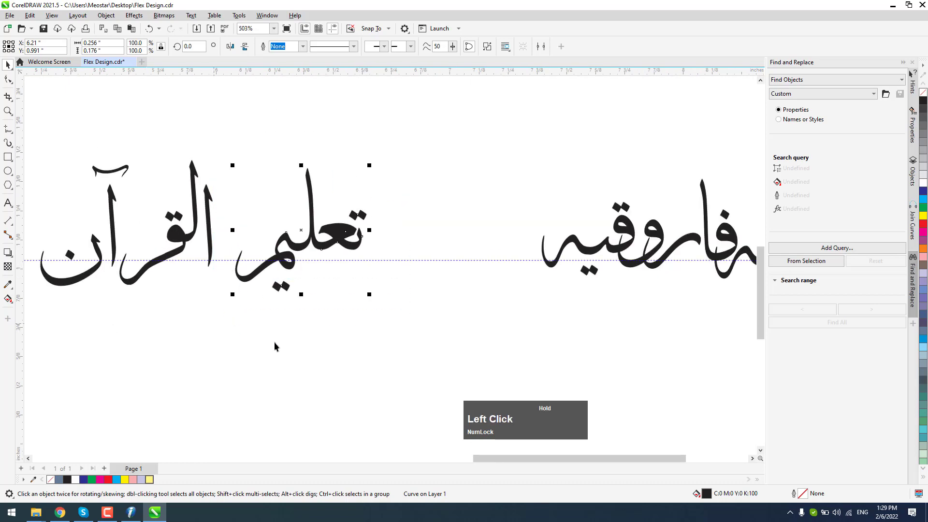
pyautogui.scroll(3)
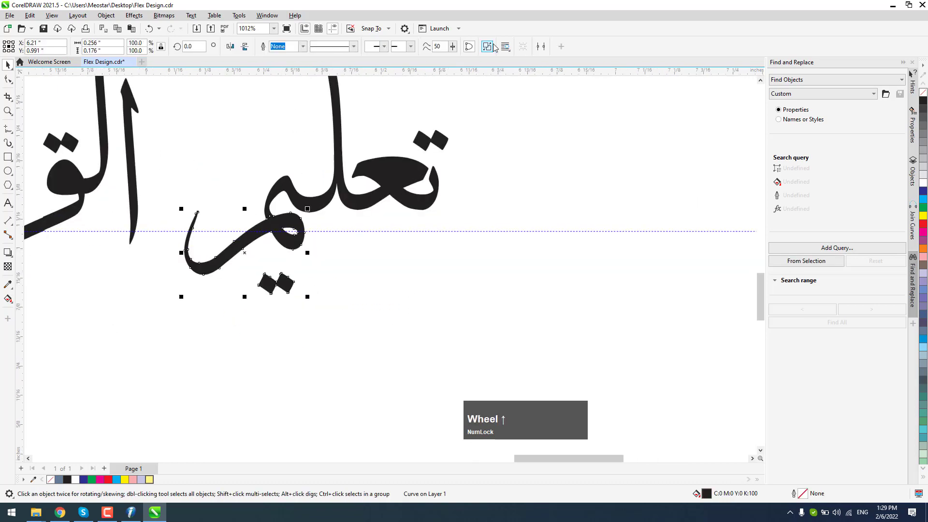
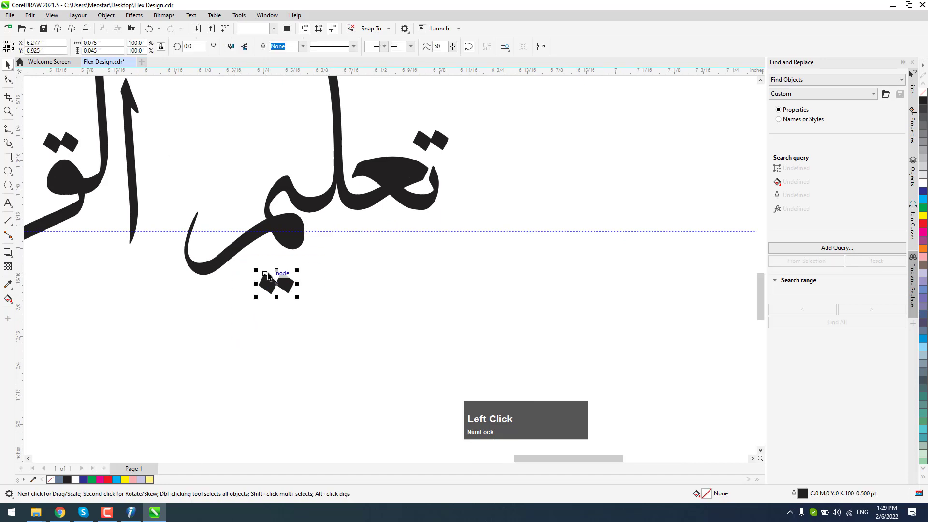
pyautogui.scroll(-3)
pyautogui.click(430, 303)
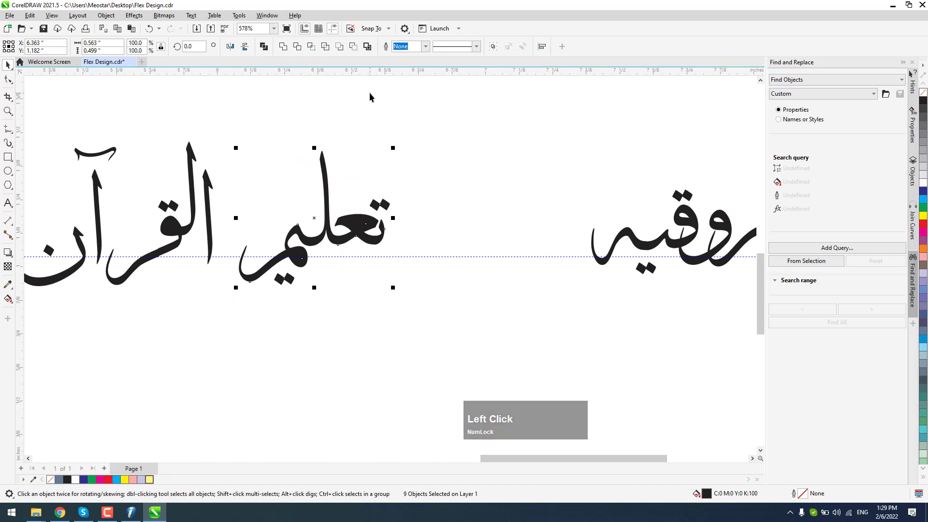
pyautogui.press('ctrl+Num_Lock')
pyautogui.press('ctrl+l')
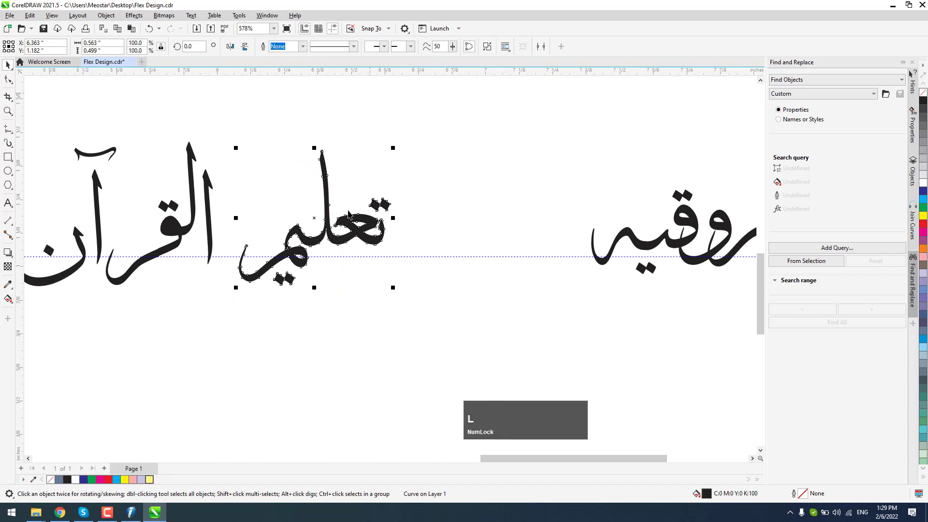
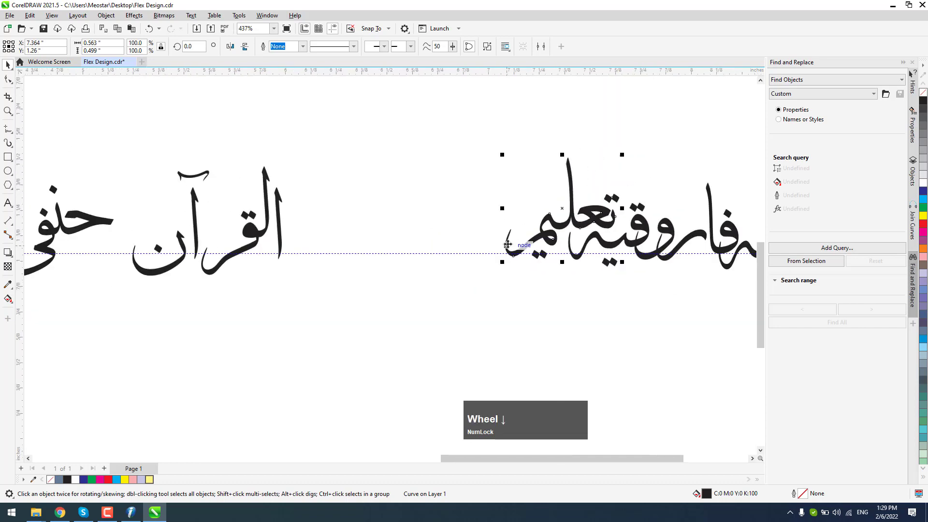
# Drag the combined تعلیم tightly against فاروقیہ
pyautogui.scroll(3)
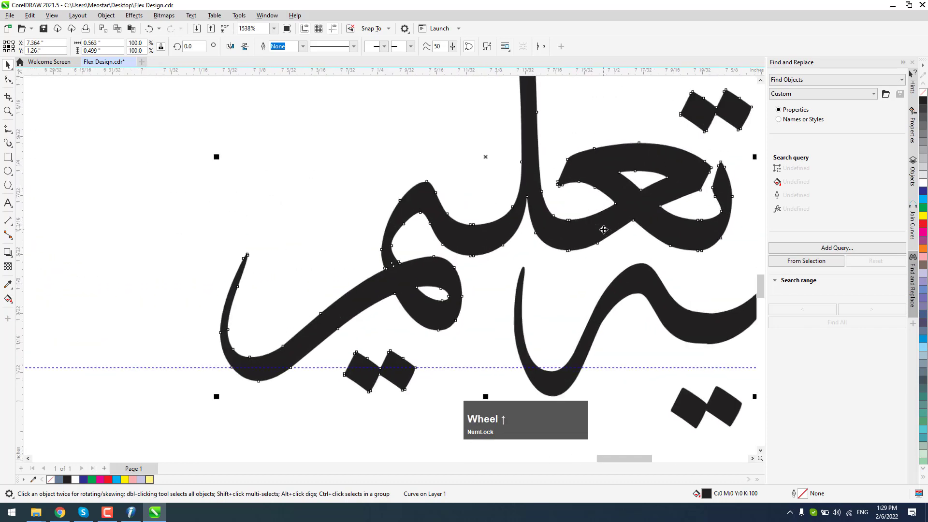
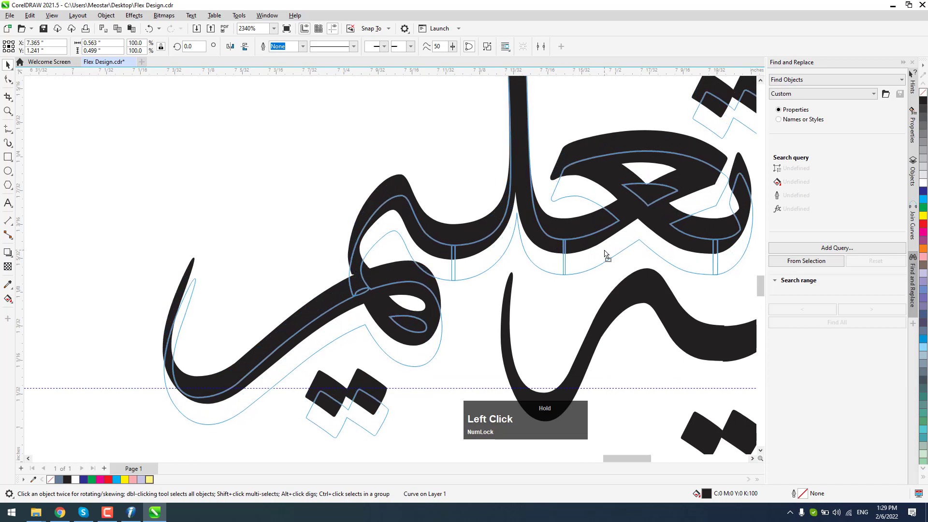
pyautogui.scroll(-3)
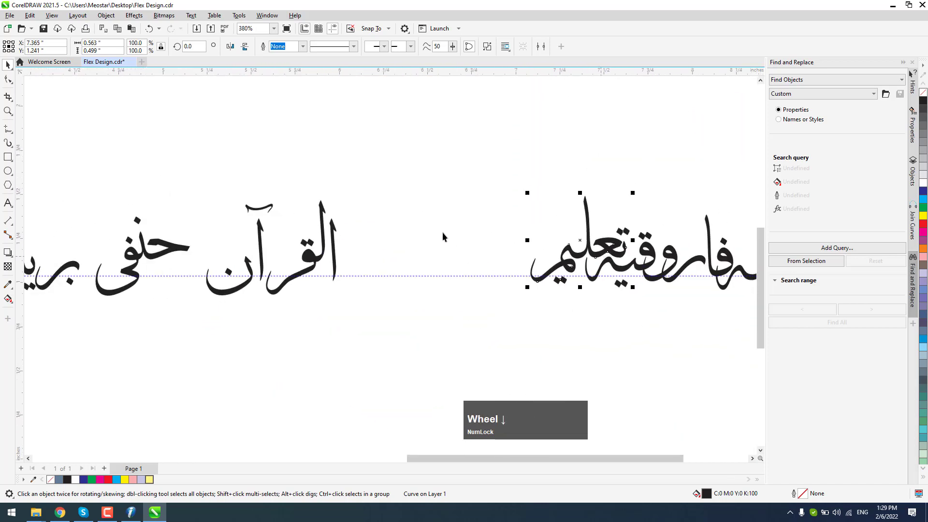
pyautogui.scroll(3)
# Pull the loose alif into القرآن, combine its letters (Ctrl+L) and set القر right after تعلیم
pyautogui.click(346, 238)
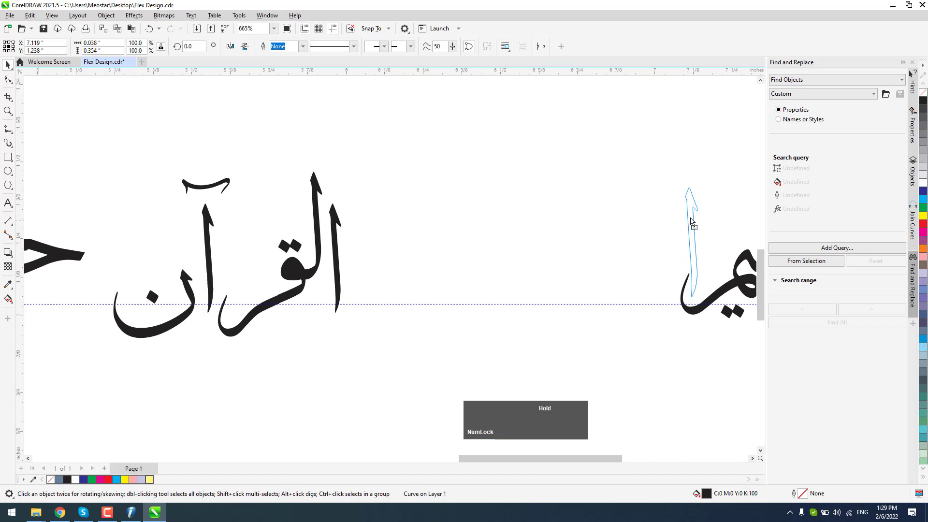
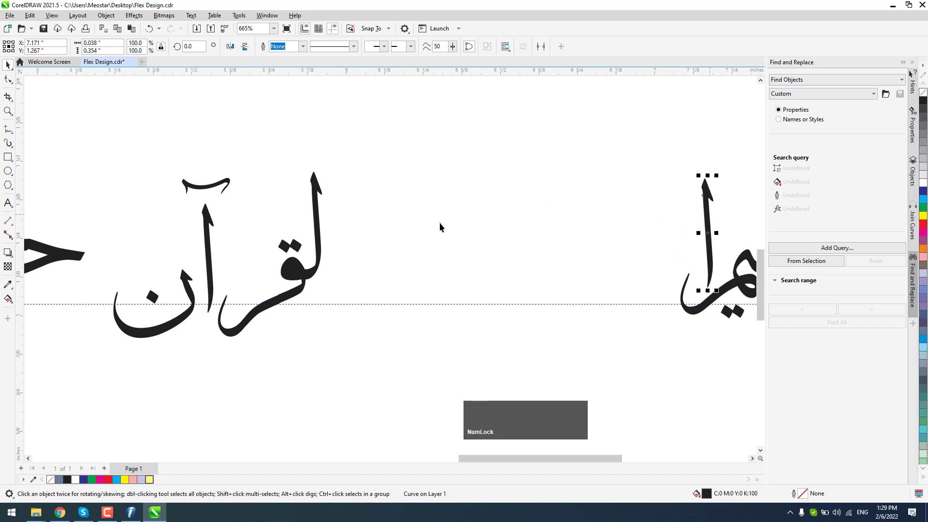
pyautogui.click(368, 155)
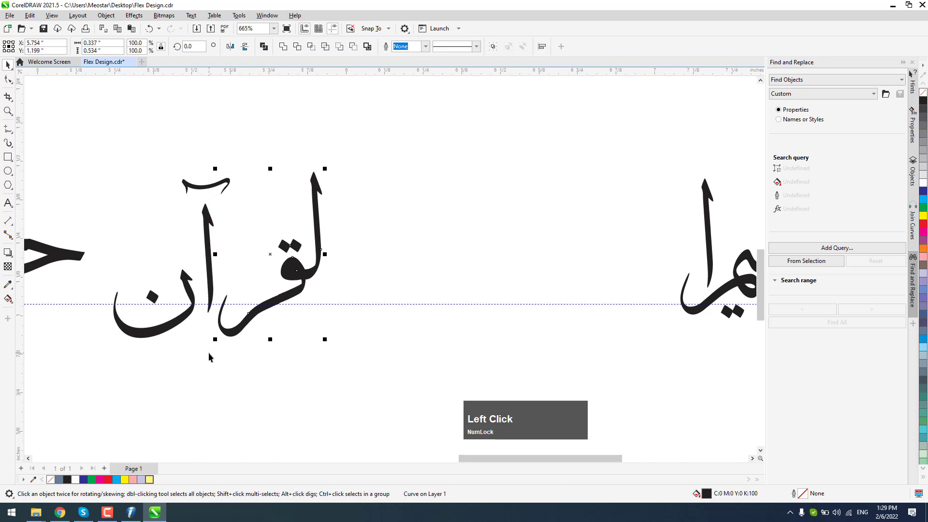
pyautogui.press('ctrl+l')
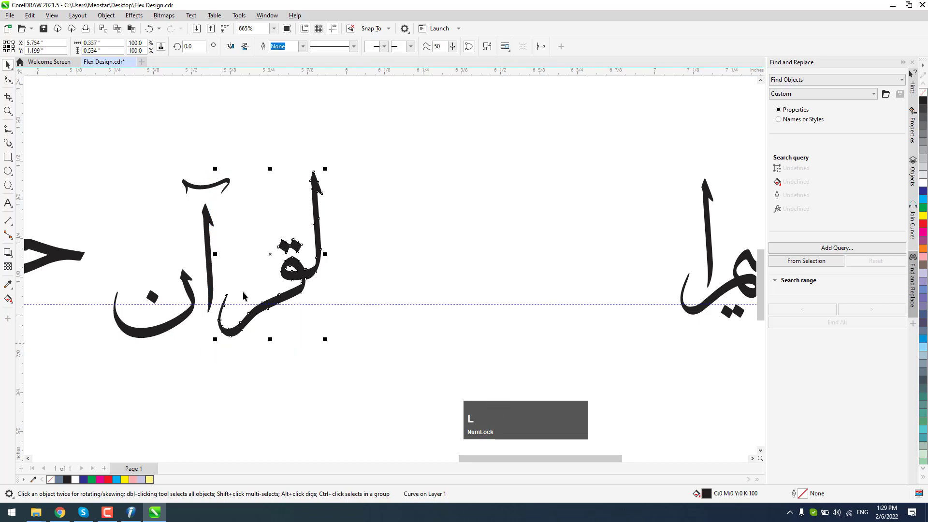
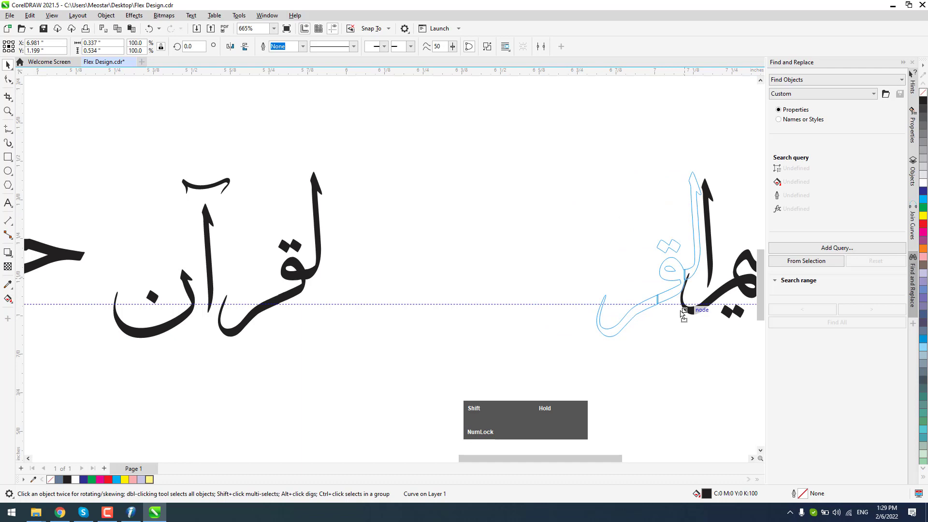
pyautogui.scroll(-3)
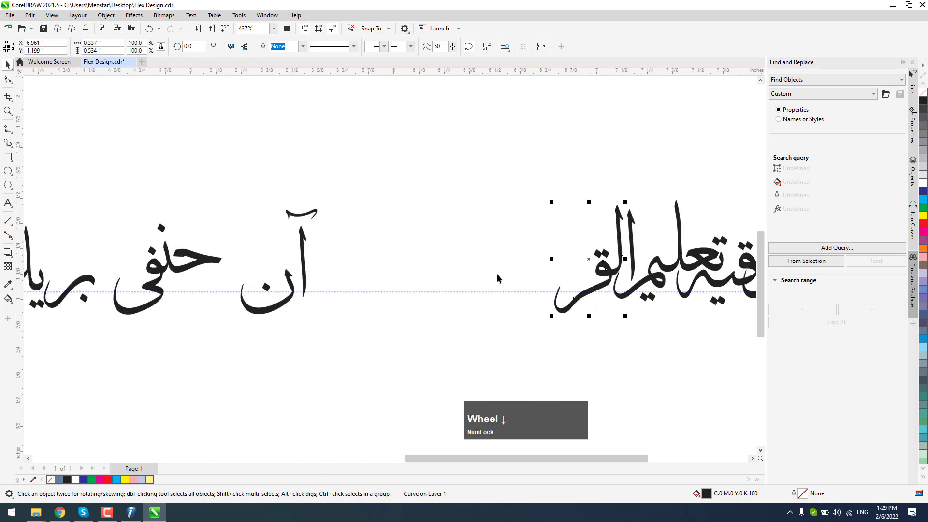
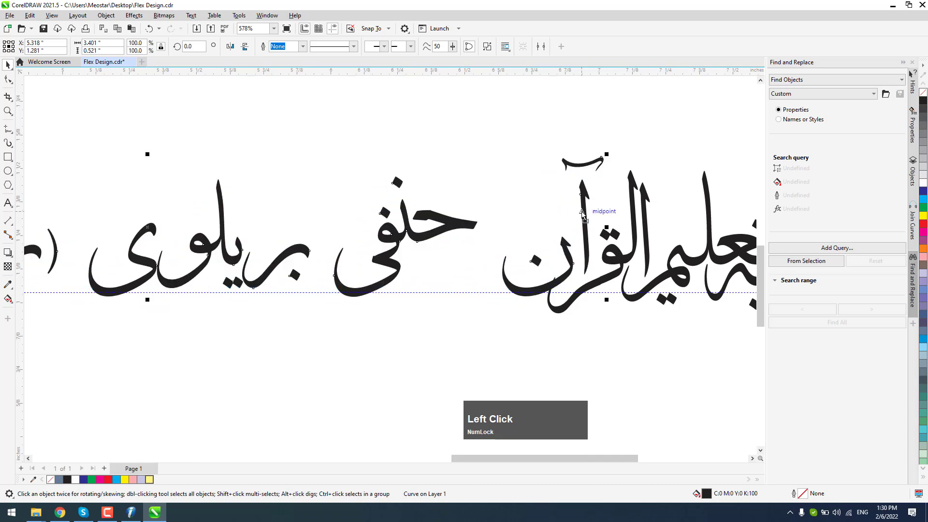
# Pull حنفی and بریلو tight against القرآن and tuck the final ی under بریلو
pyautogui.scroll(3)
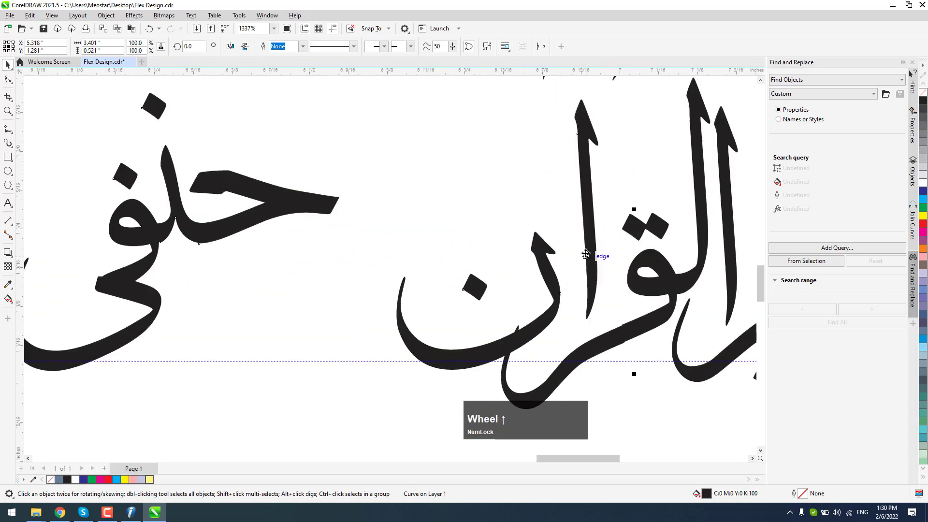
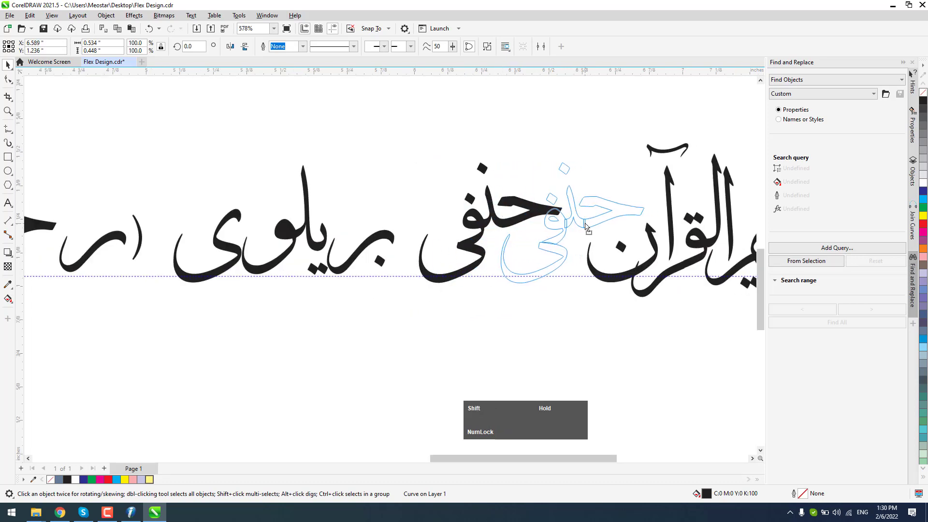
pyautogui.click(410, 159)
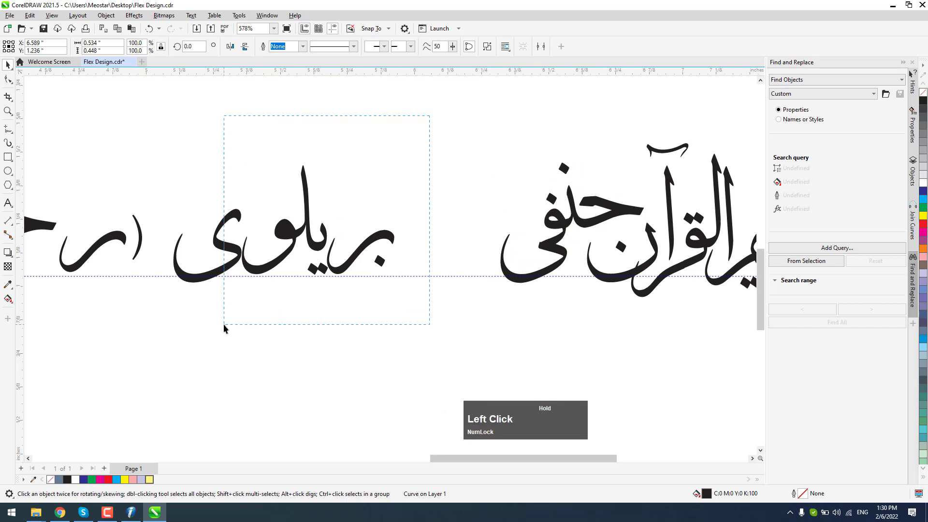
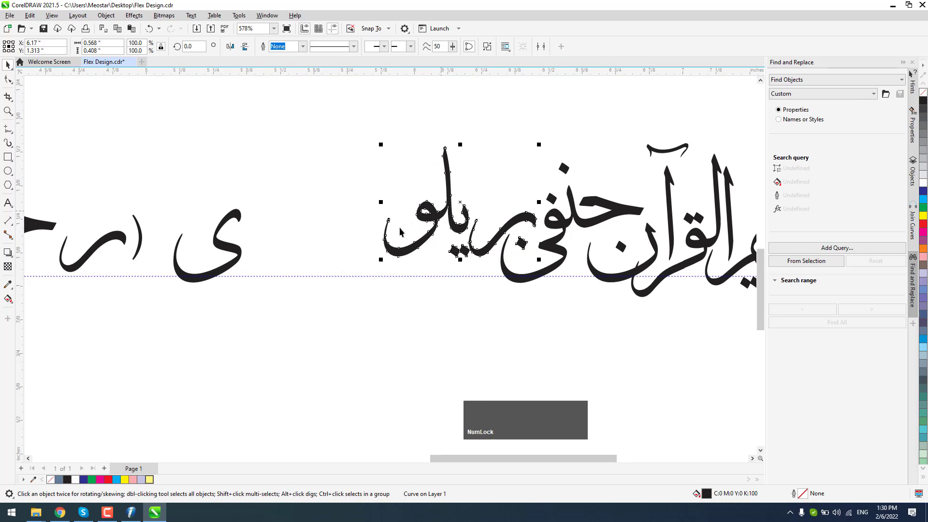
pyautogui.click(236, 252)
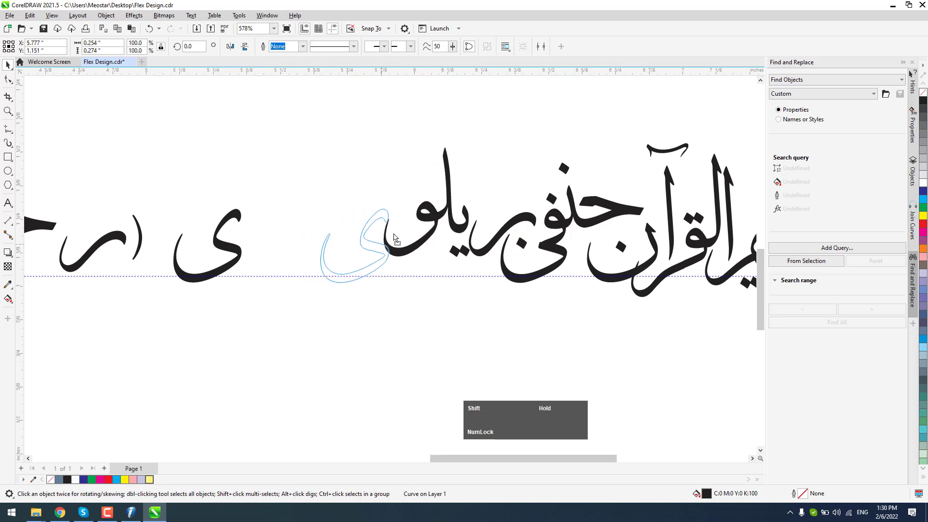
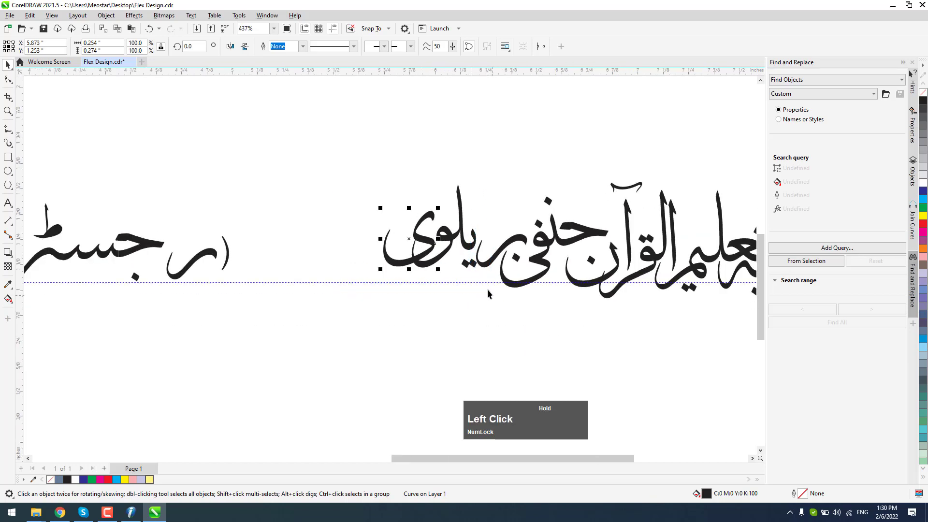
pyautogui.scroll(3)
pyautogui.scroll(-3)
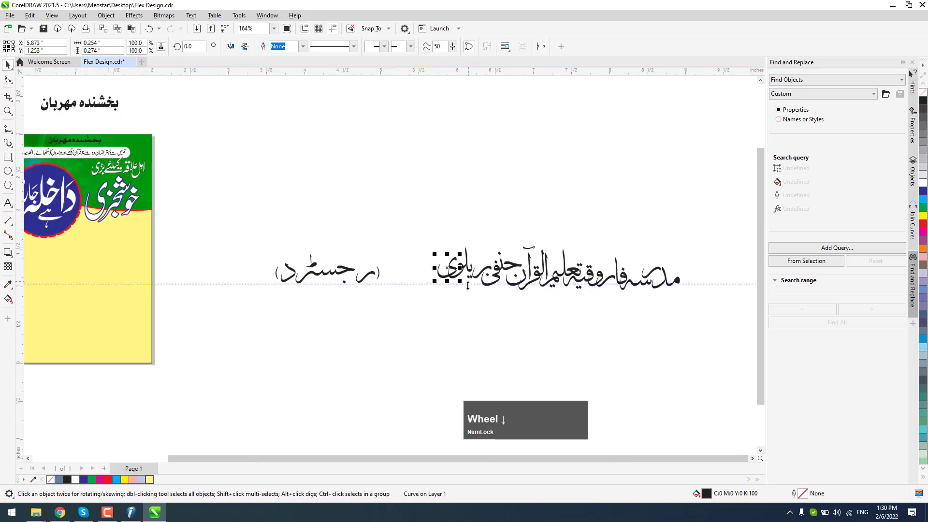
# Adjust the spacing of the بریلوی pieces, undoing one misplaced move
pyautogui.click(391, 197)
pyautogui.scroll(3)
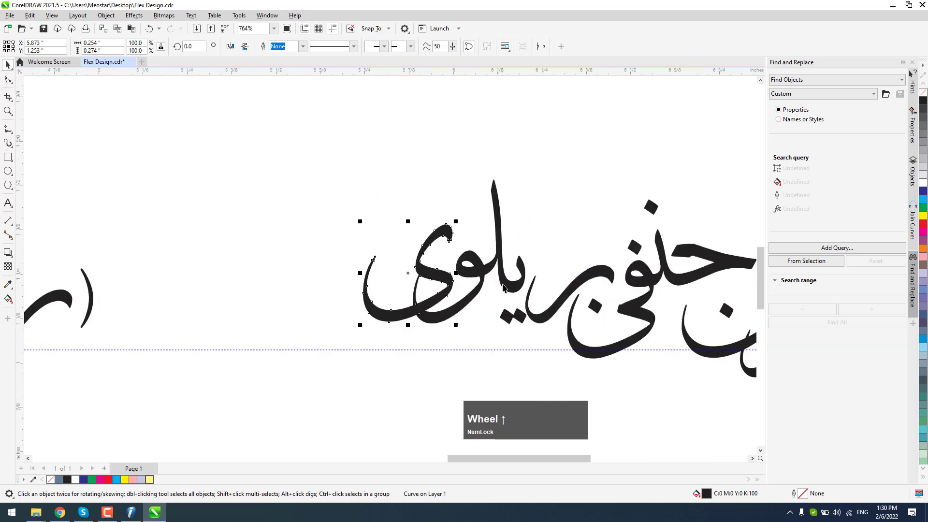
pyautogui.click(507, 288)
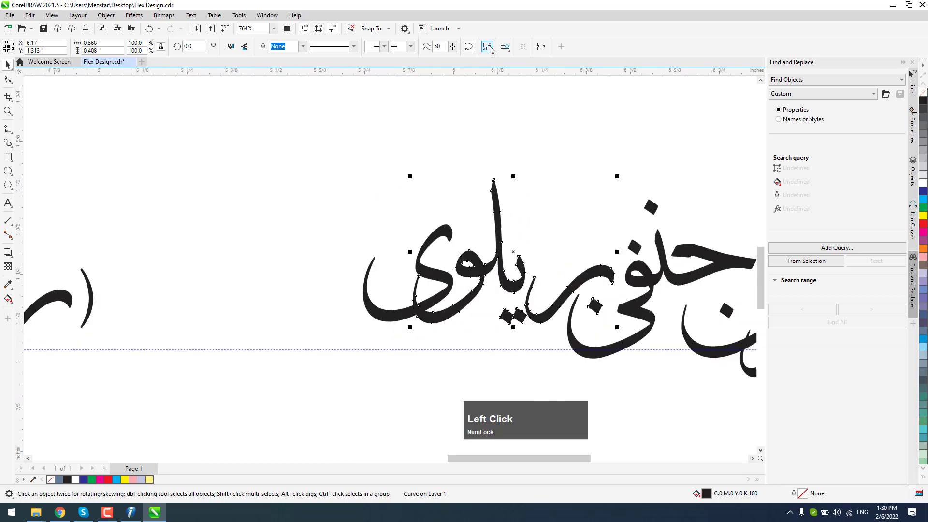
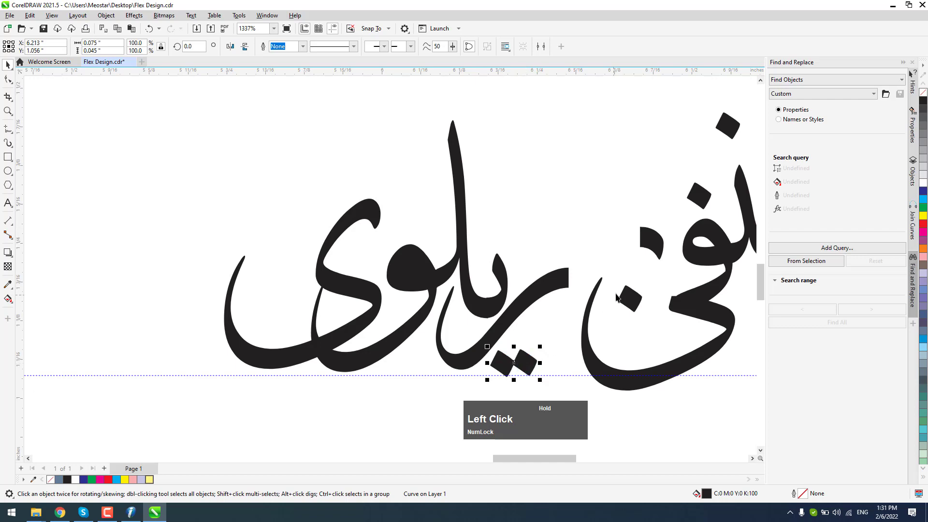
pyautogui.press('ctrl+z')
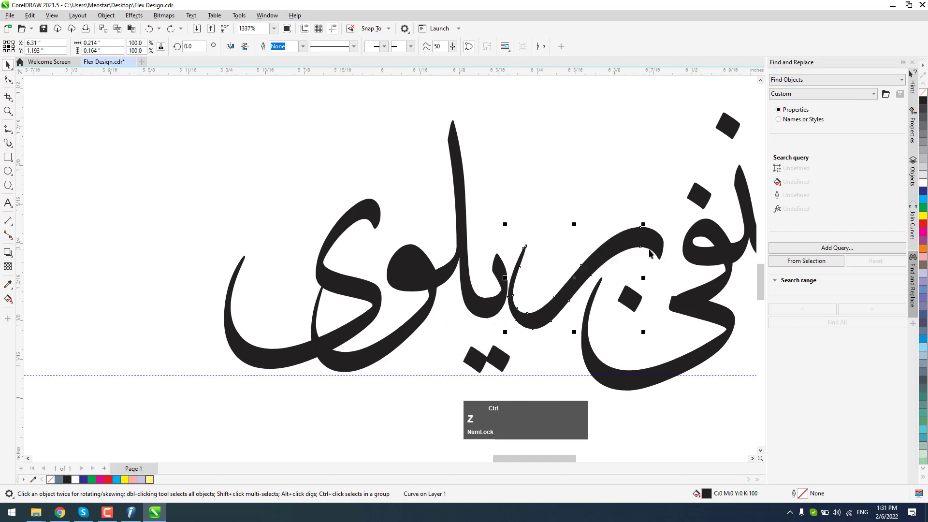
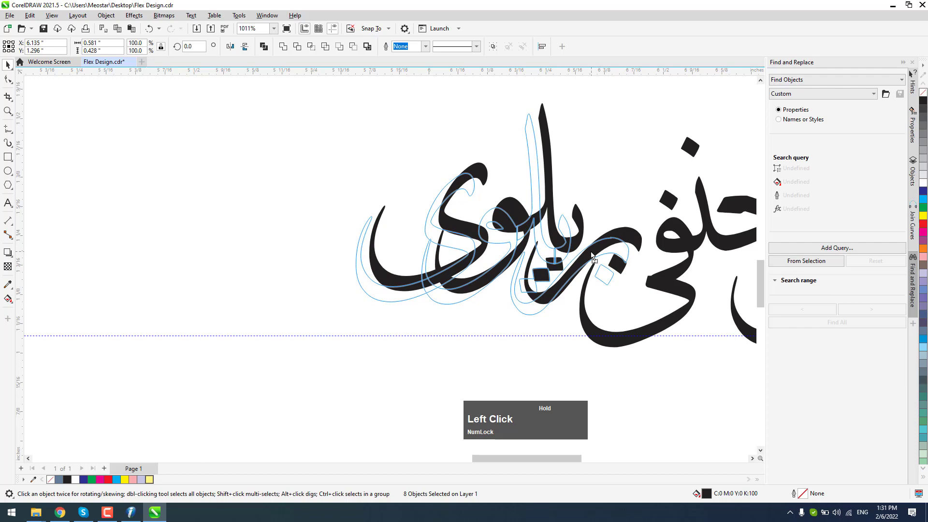
pyautogui.scroll(-3)
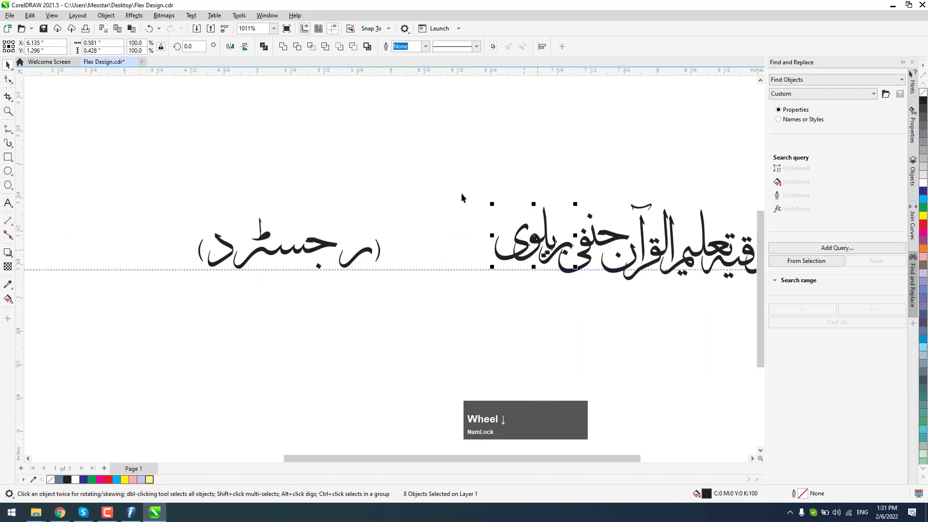
pyautogui.click(542, 79)
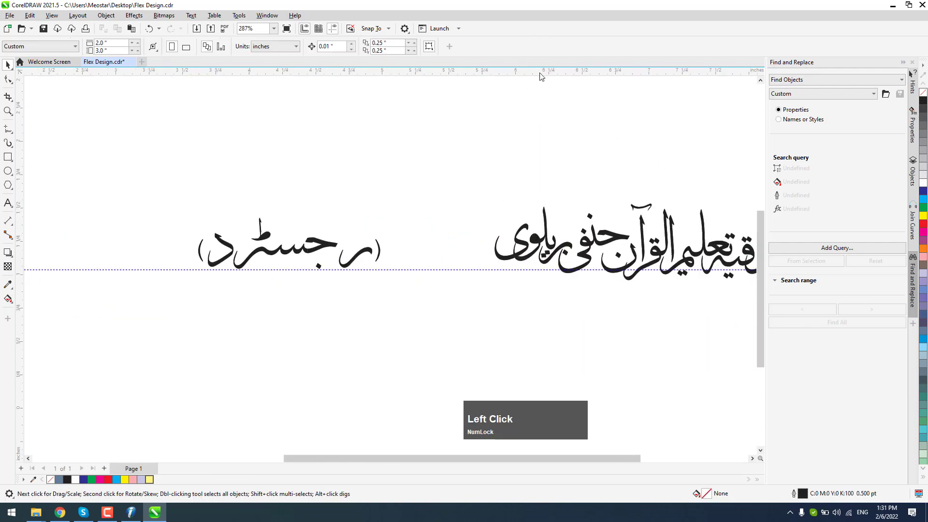
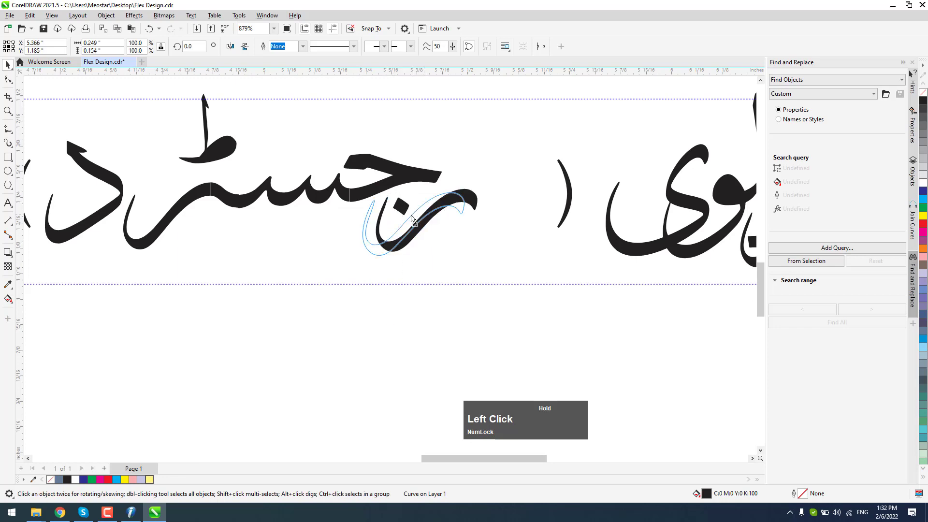
# Close up the رجسٹرڈ letters and duplicate the small ط mark above its final letter
pyautogui.scroll(-3)
pyautogui.click(236, 130)
pyautogui.press('ctrl+l')
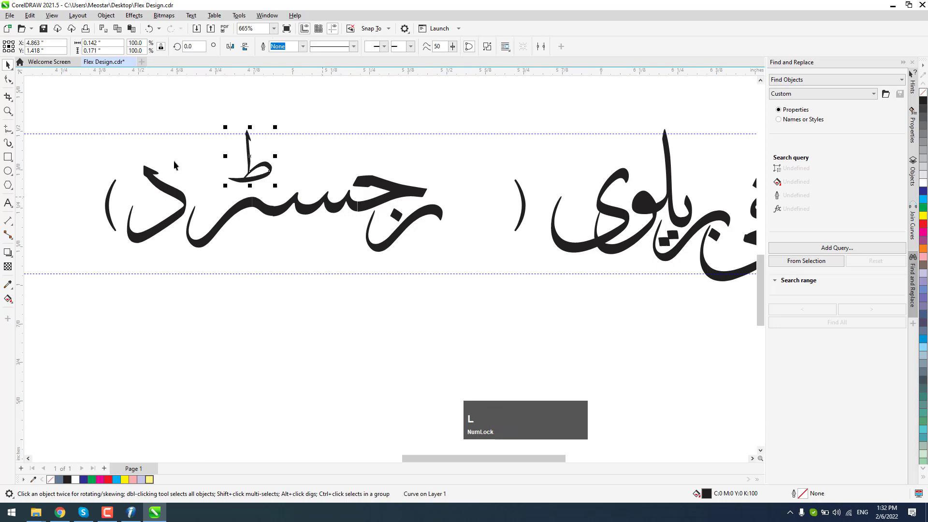
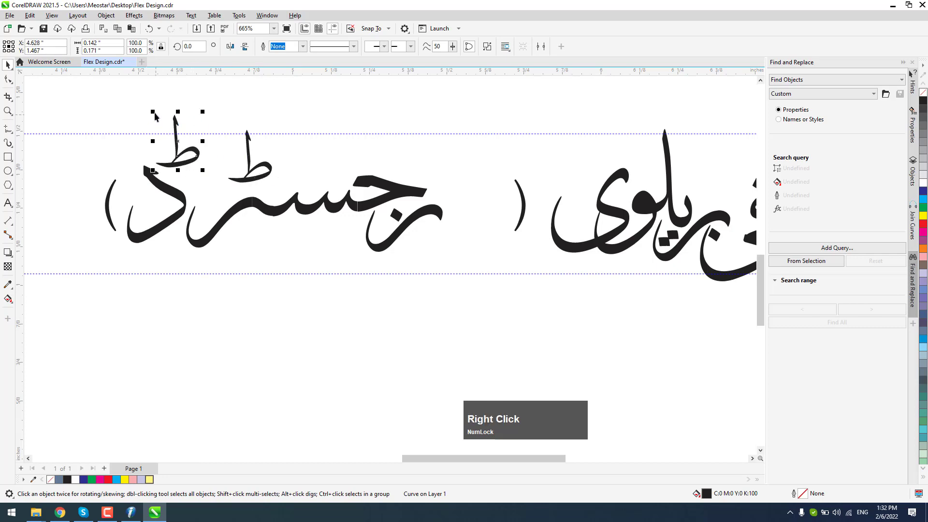
pyautogui.scroll(-3)
pyautogui.click(110, 116)
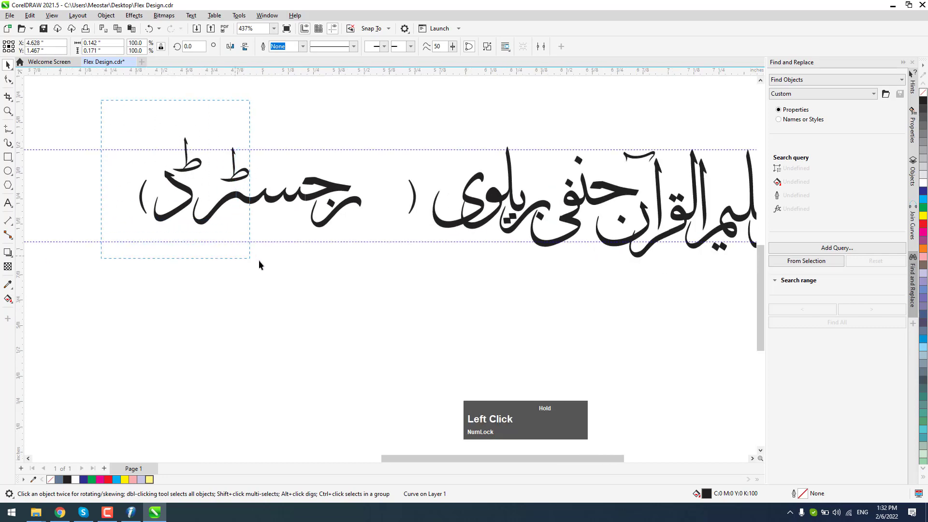
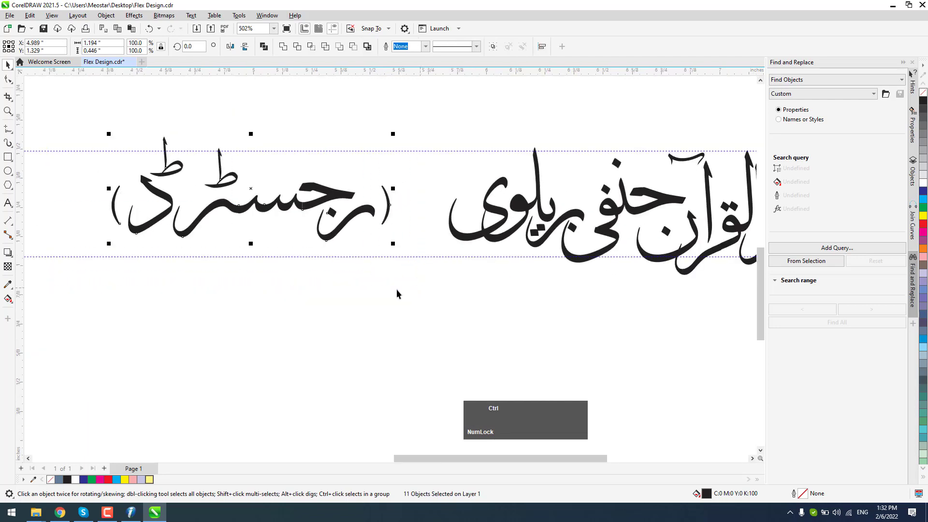
# Group the (رجسٹرڈ) label, scale it to about 58% and place it right after بریلوی
pyautogui.press('ctrl+g')
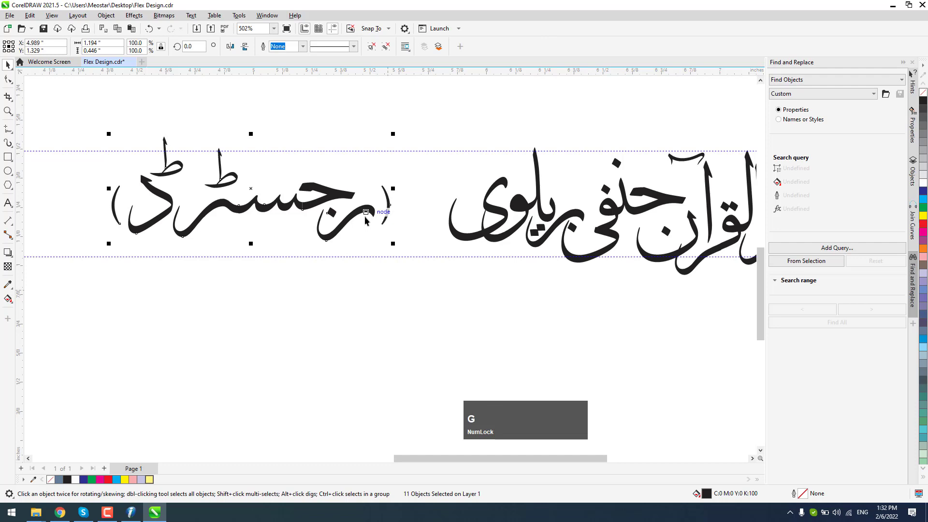
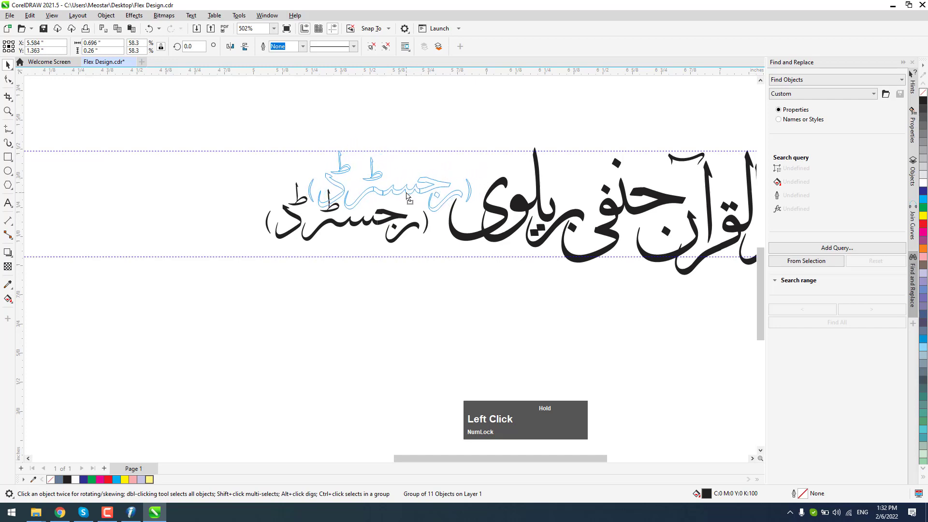
pyautogui.scroll(-3)
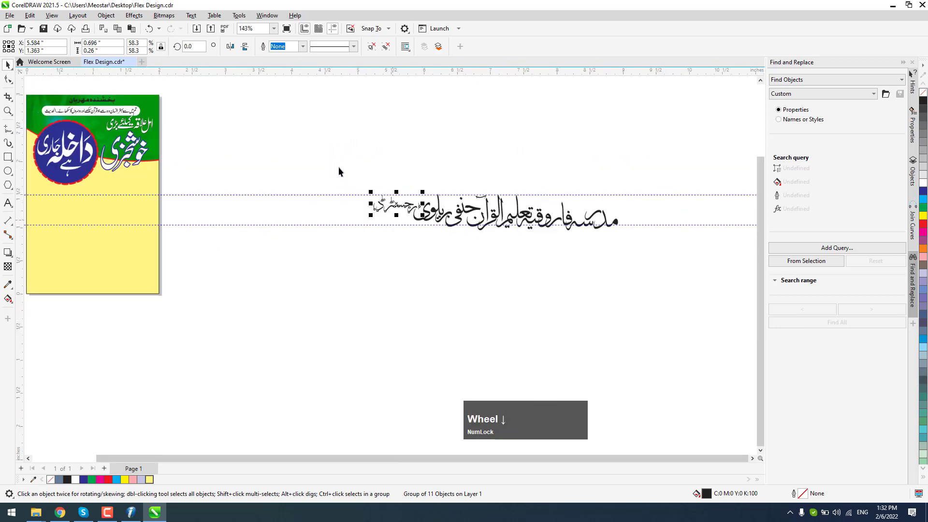
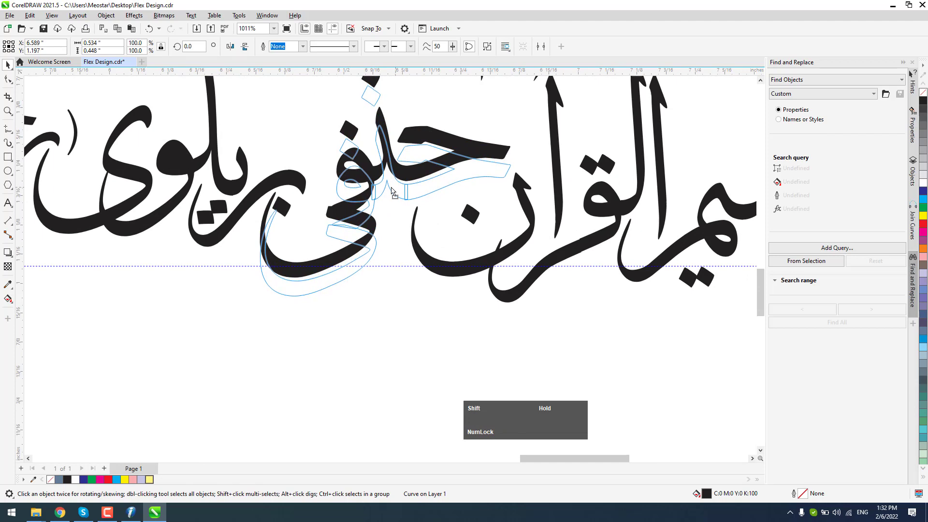
# Remove the stray dotted placeholder marks over the first word of the madrasa name headline
pyautogui.scroll(-3)
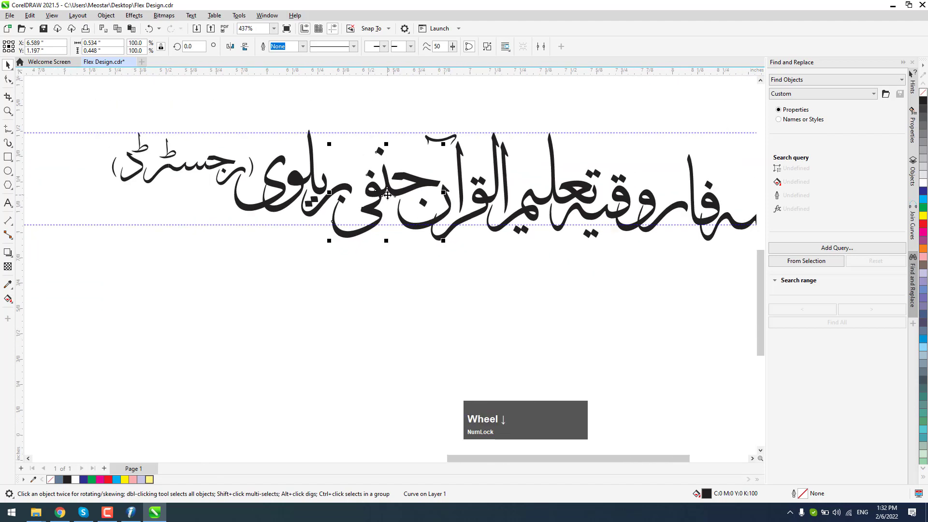
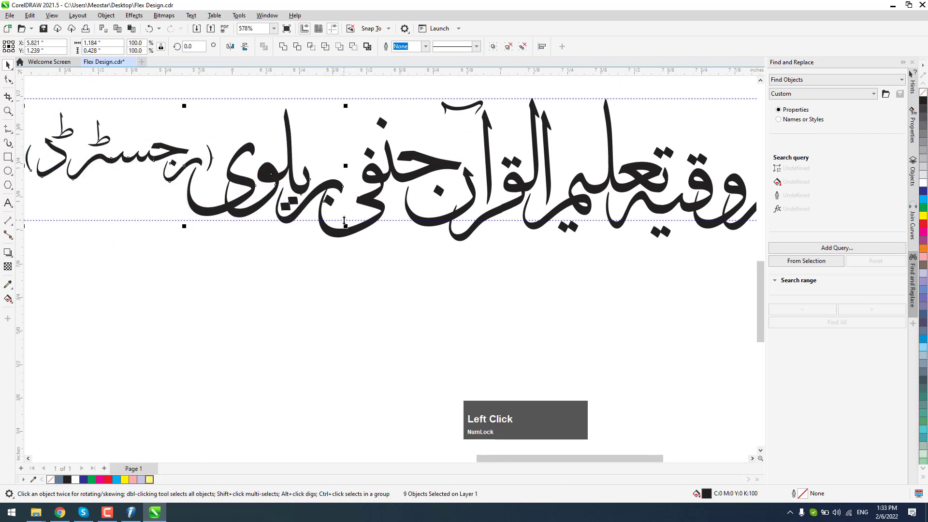
pyautogui.scroll(3)
pyautogui.press('Right')
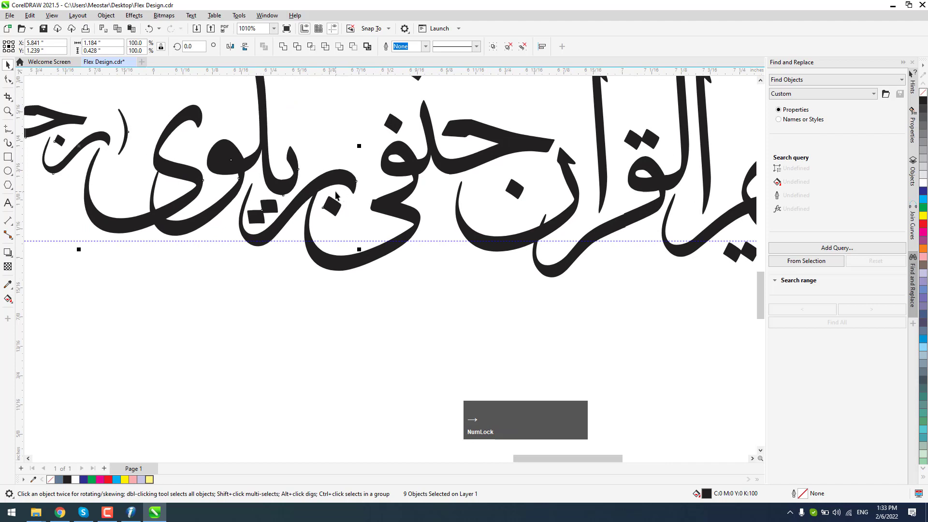
pyautogui.scroll(-3)
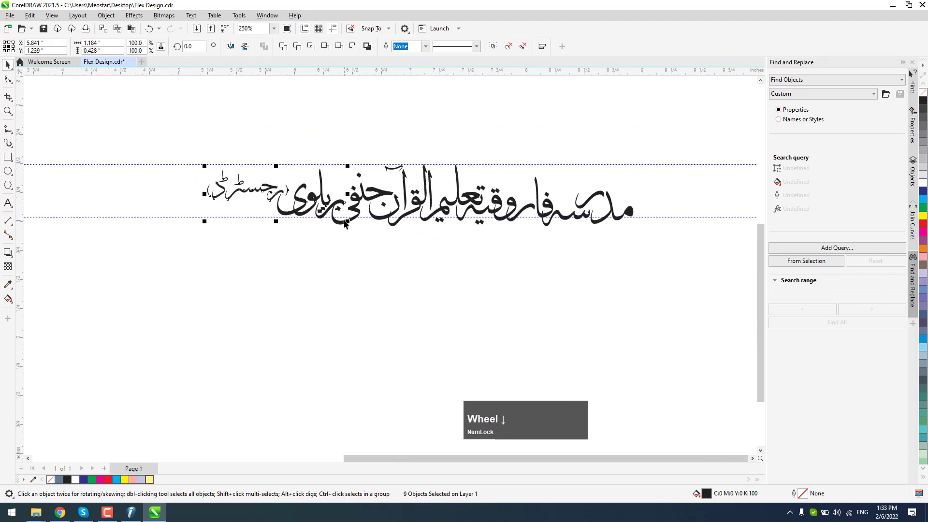
pyautogui.click(437, 276)
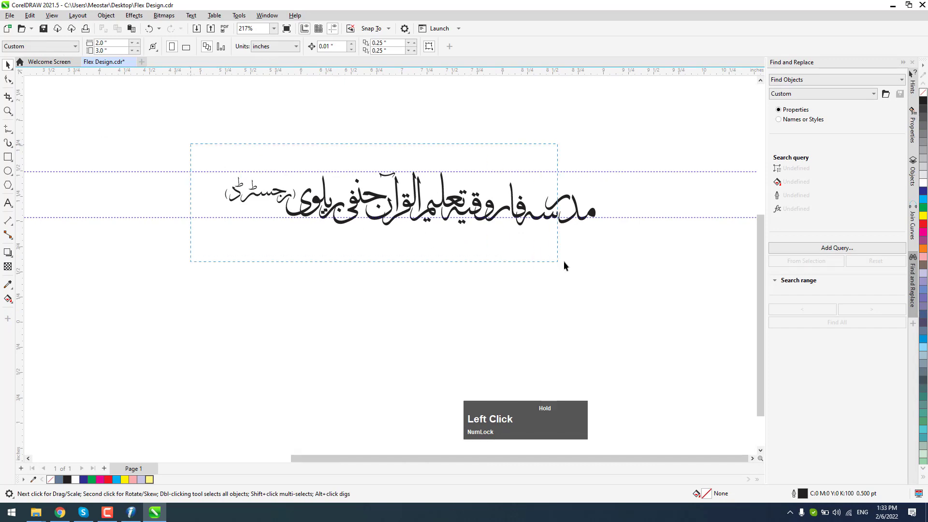
pyautogui.scroll(3)
pyautogui.click(644, 267)
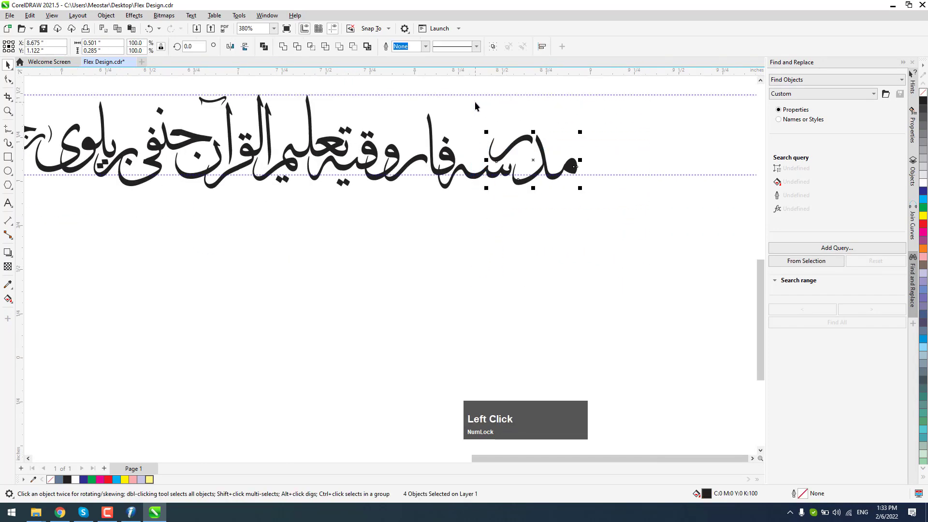
pyautogui.press('ctrl+l')
pyautogui.scroll(-3)
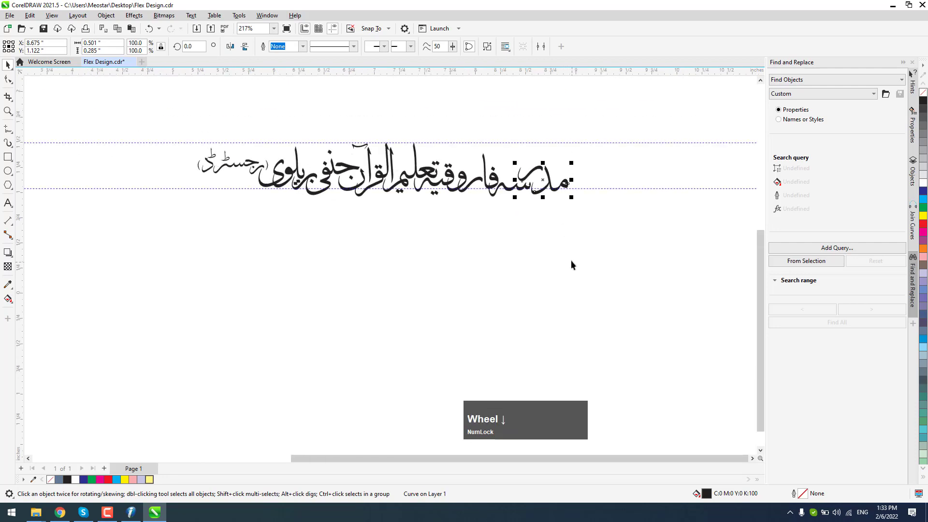
pyautogui.click(570, 256)
pyautogui.scroll(-3)
pyautogui.scroll(3)
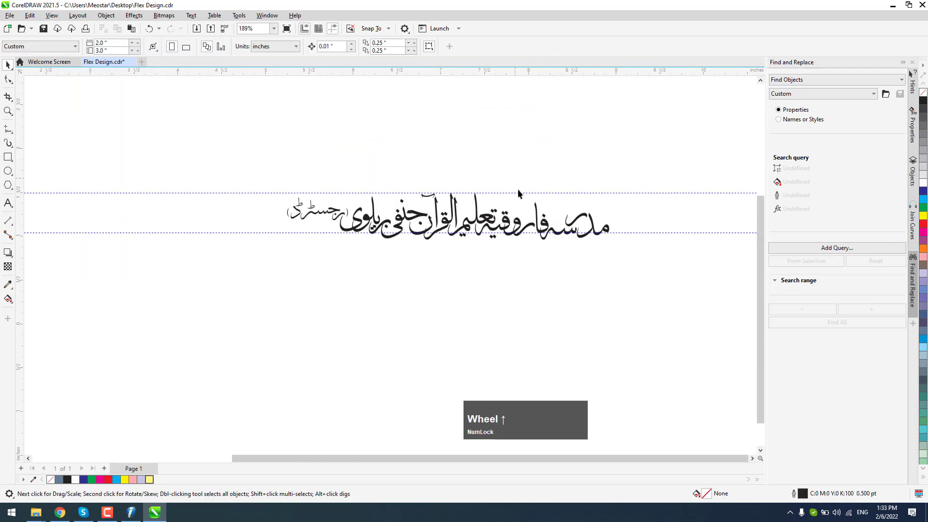
# Create a text object of vowel diacritics in Gandhara Suls and break it apart into separate marks
pyautogui.click(633, 262)
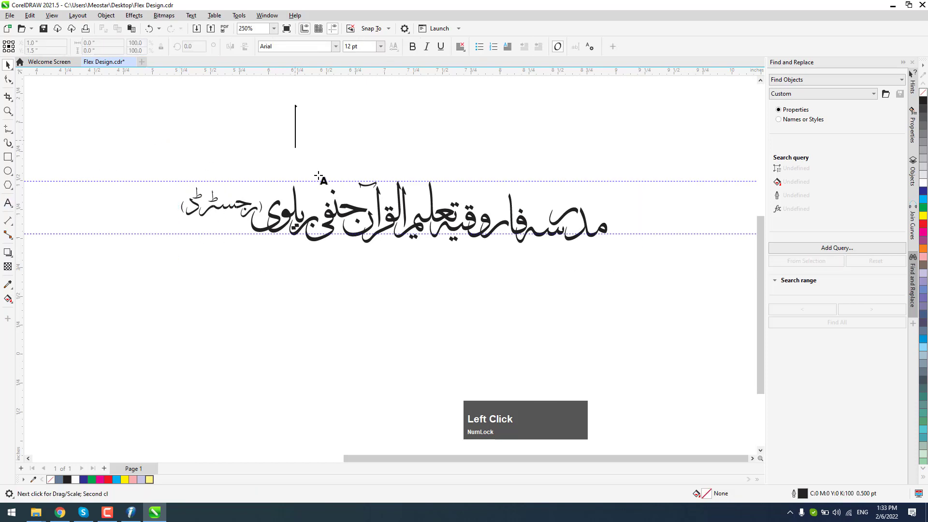
pyautogui.press('/')
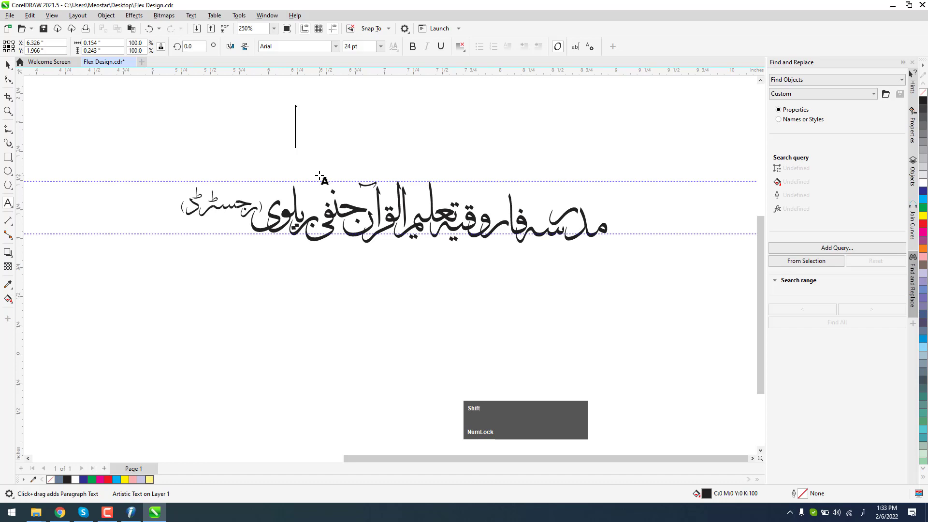
pyautogui.press('/')
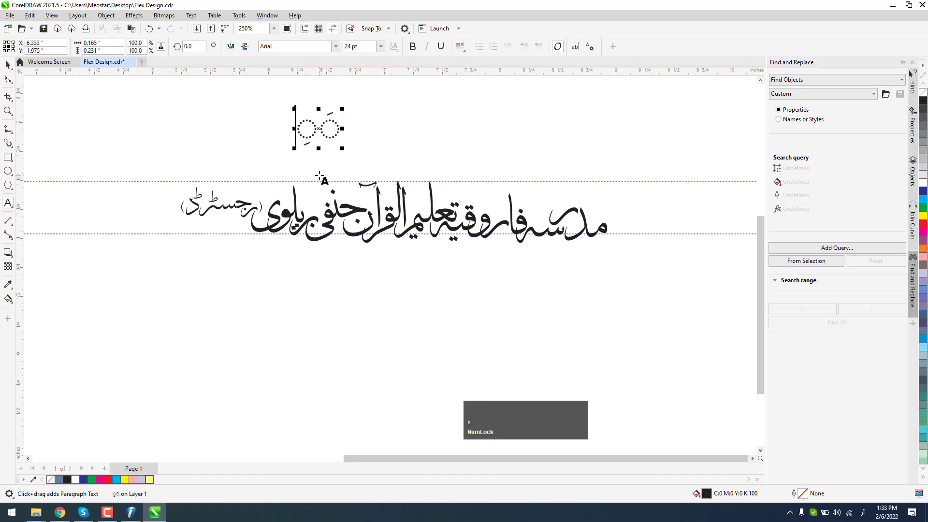
pyautogui.press('p')
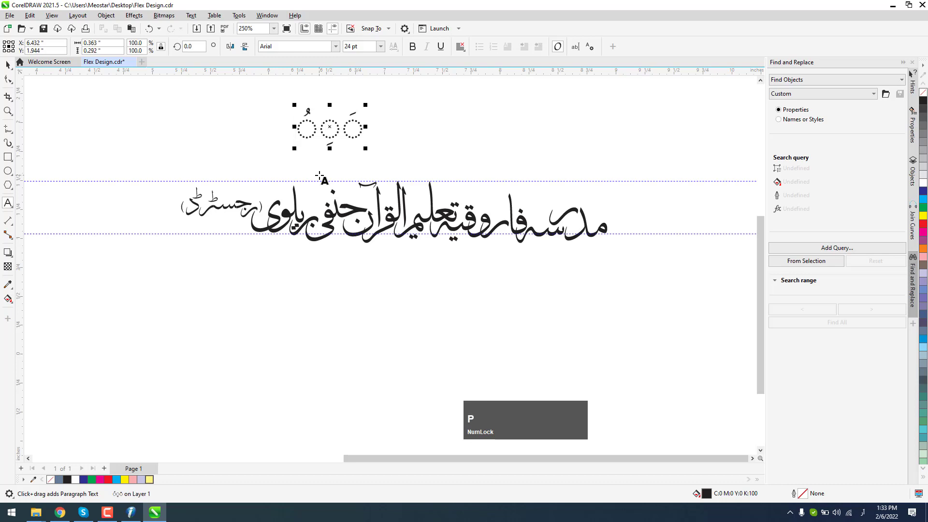
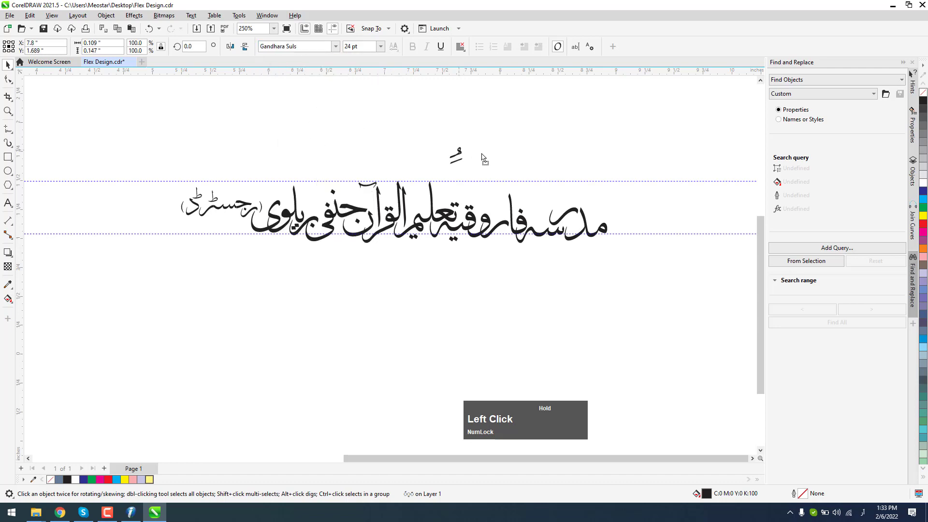
pyautogui.scroll(3)
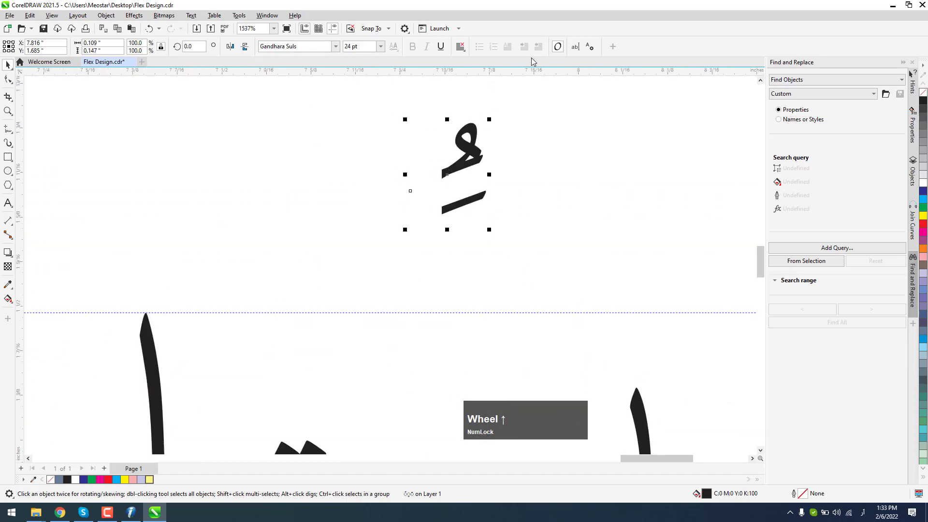
pyautogui.press('ctrl+q')
# Move the zabar marks over the opening letters of مدرسہ in the headline
pyautogui.click(519, 151)
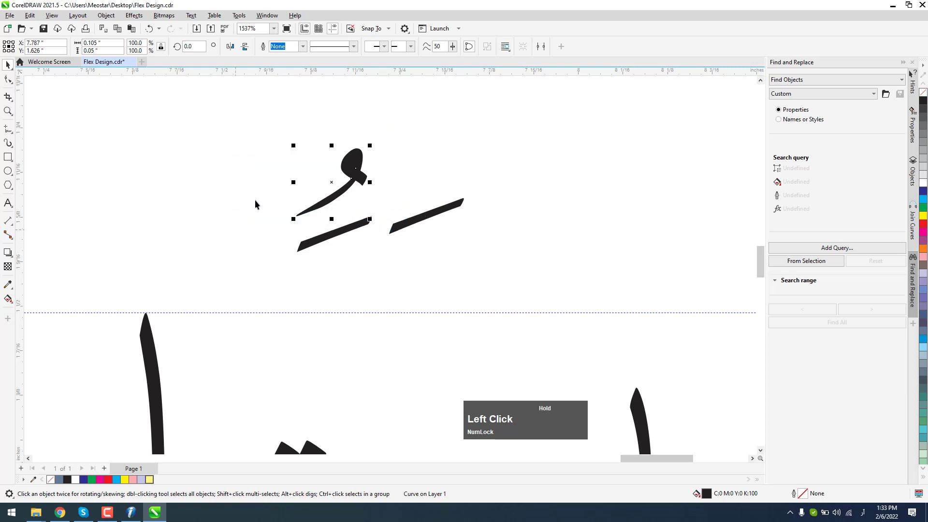
pyautogui.scroll(-3)
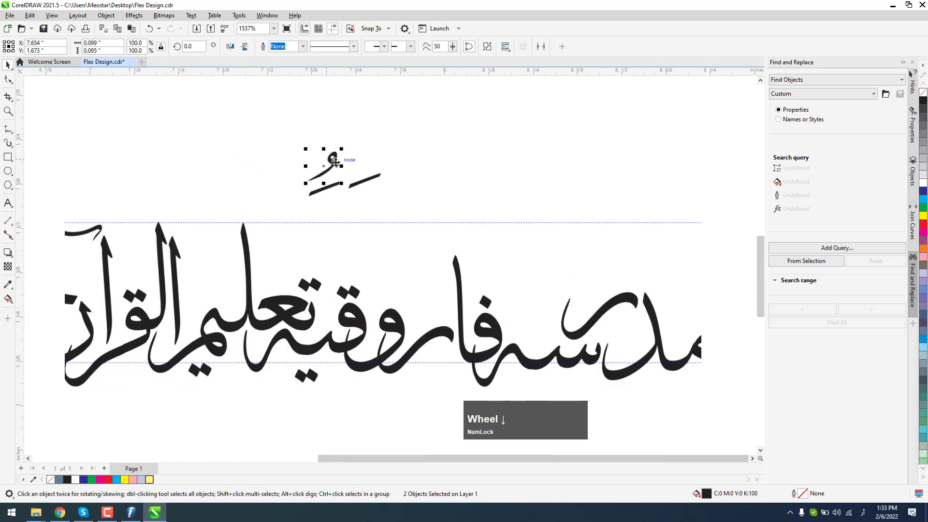
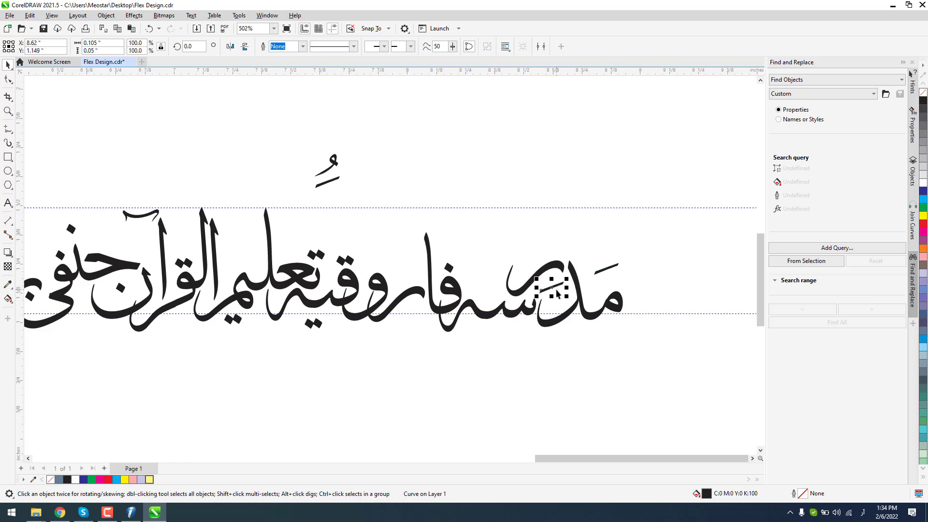
pyautogui.click(559, 290)
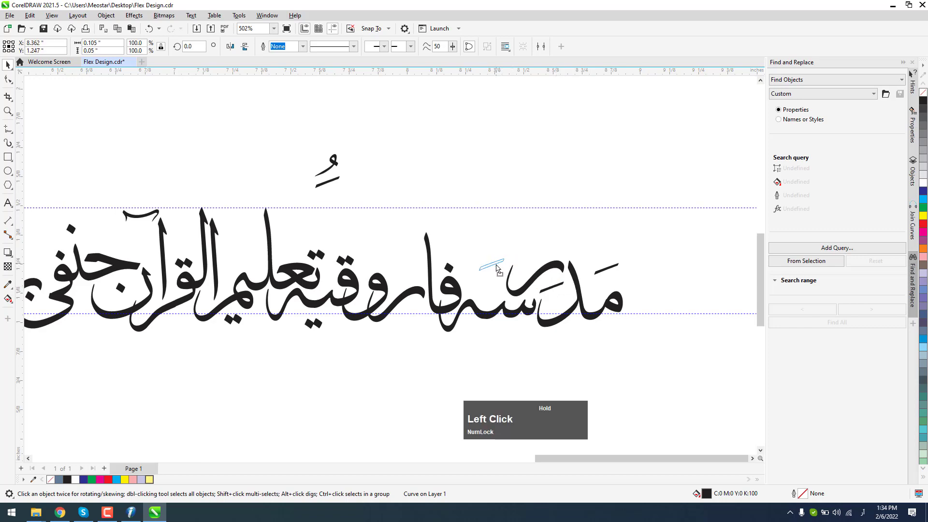
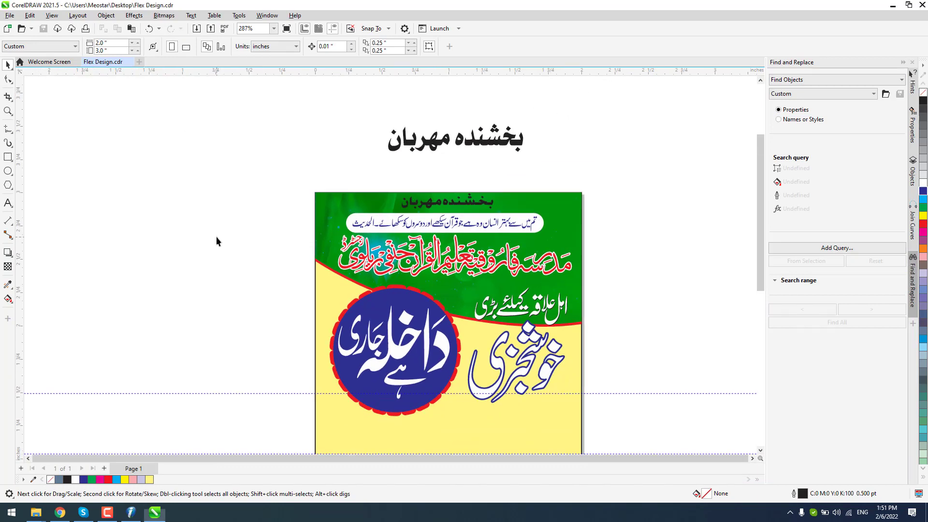
# Copy the red ornamental flourish from Wood Card Majra-New.cdr
pyautogui.scroll(3)
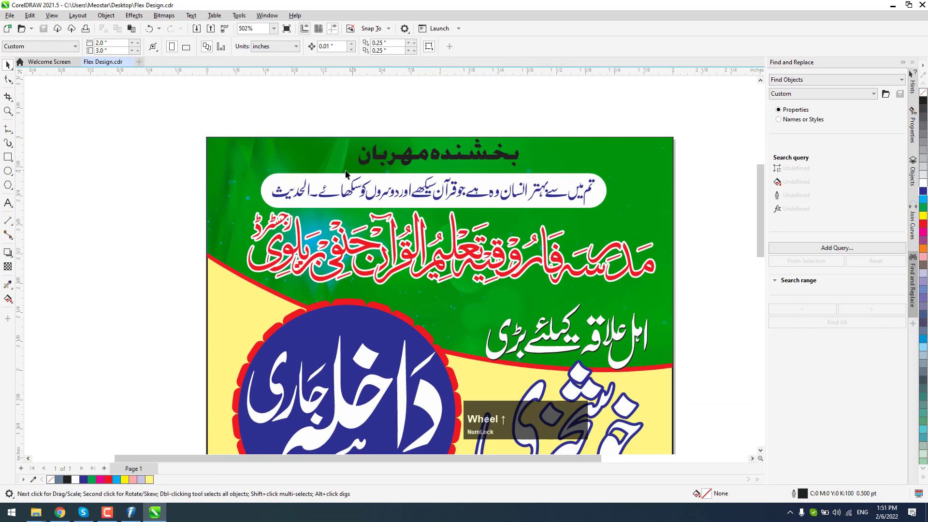
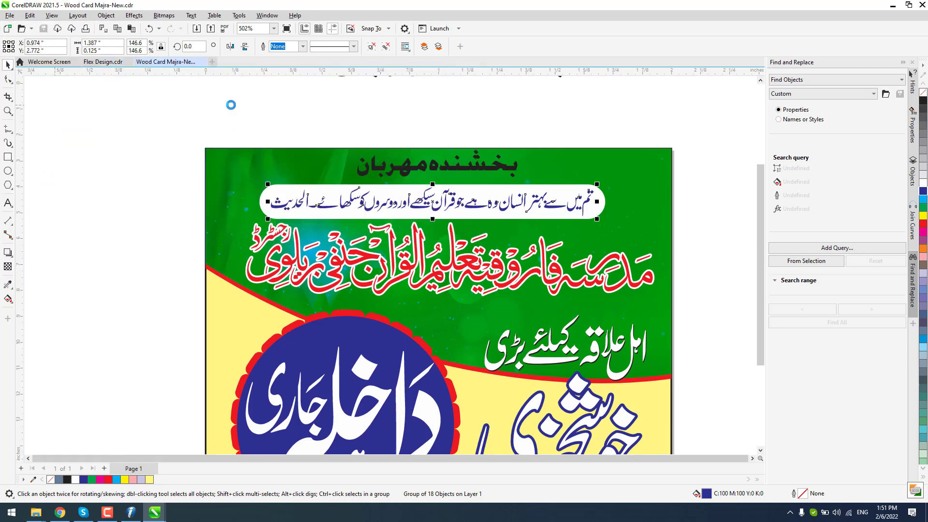
pyautogui.scroll(3)
pyautogui.click(369, 174)
pyautogui.press('ctrl+c')
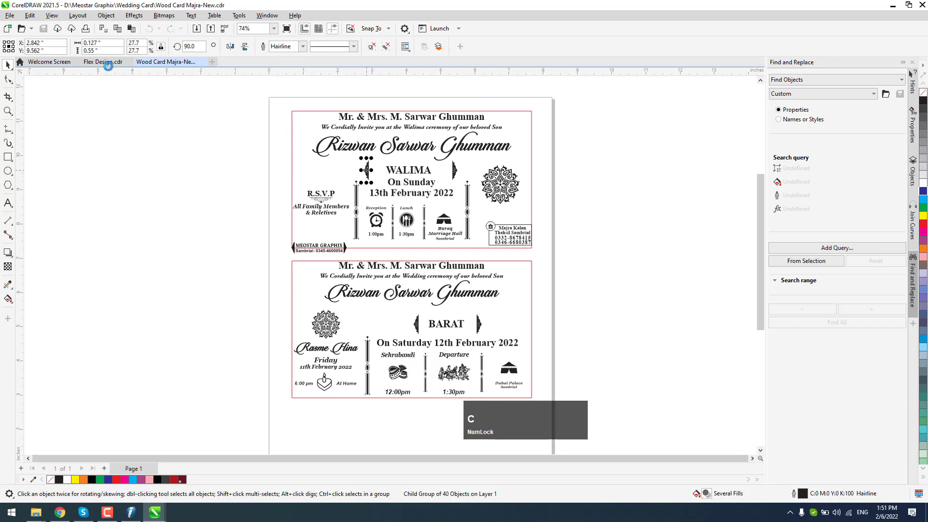
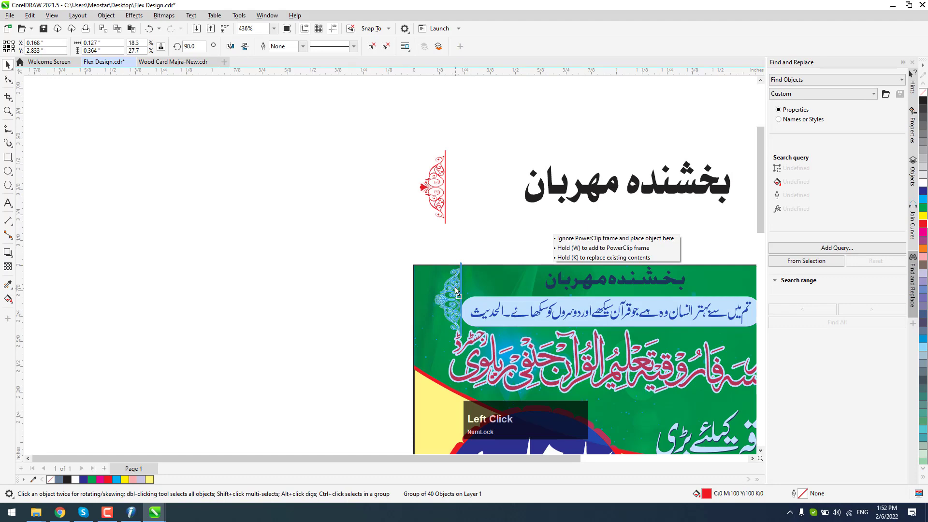
# Paste the ornament into Flex Design, scale it down and snap it into the strip's left rounded end
pyautogui.scroll(3)
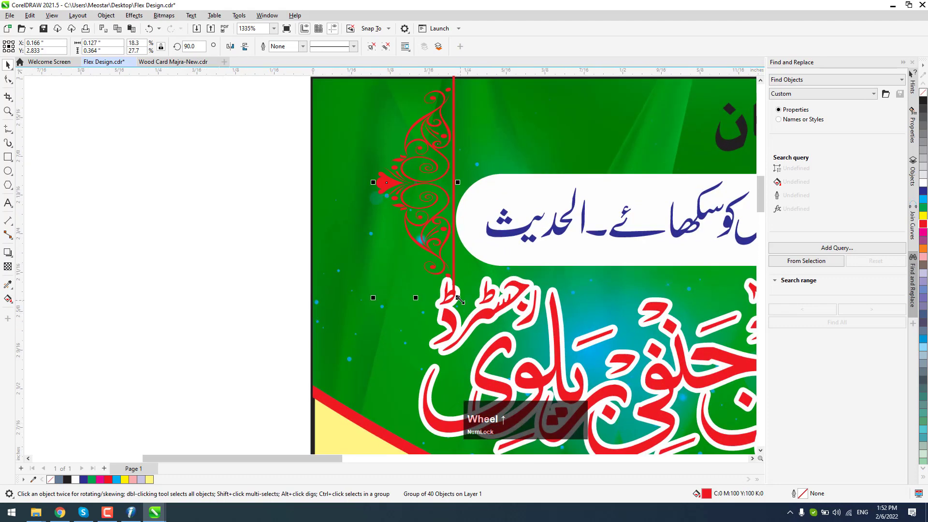
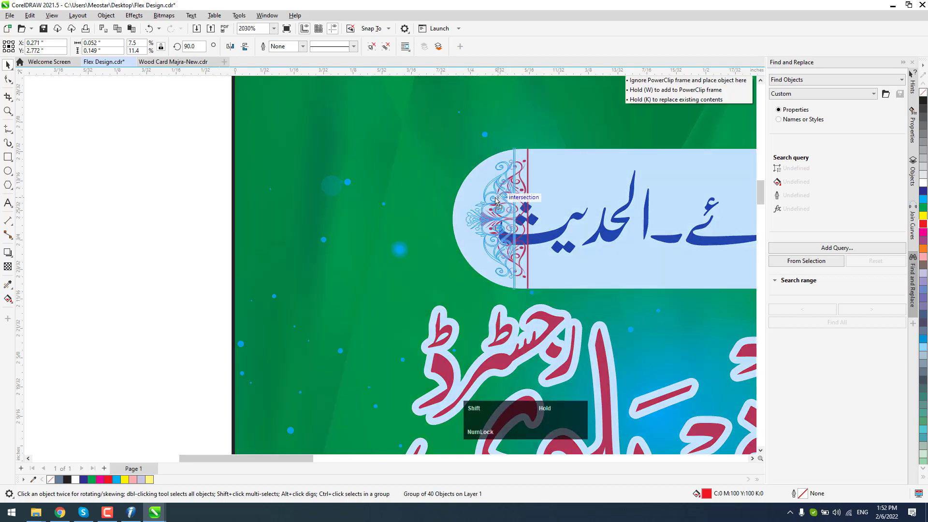
pyautogui.scroll(-3)
pyautogui.scroll(3)
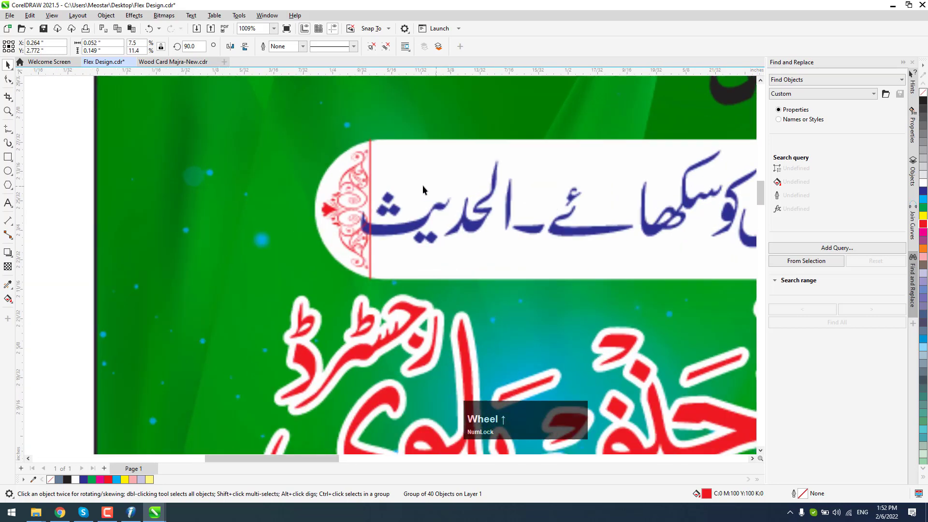
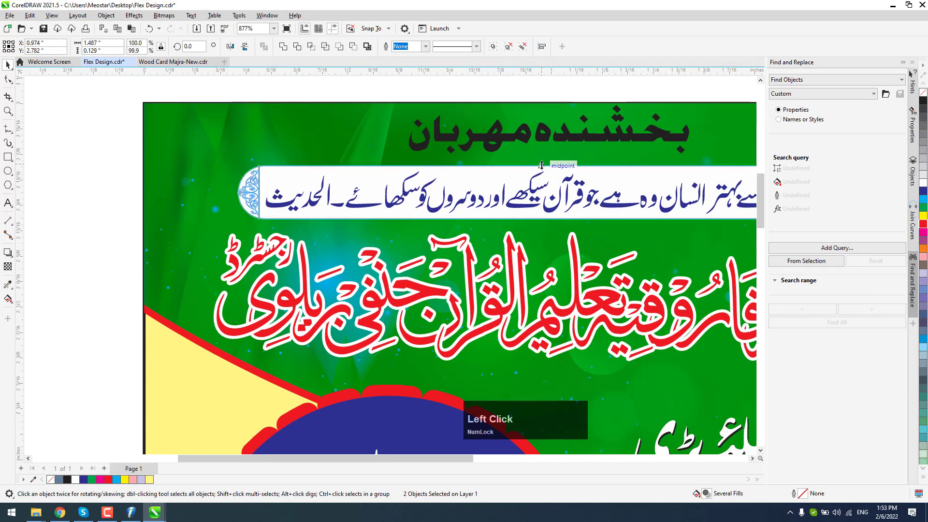
# Mirror a duplicate ornament onto the right end of the hadith strip
pyautogui.scroll(3)
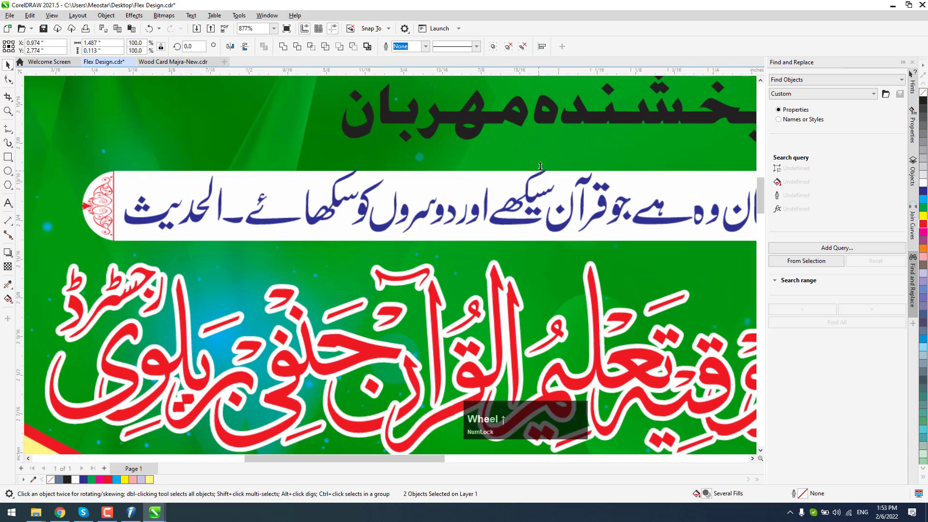
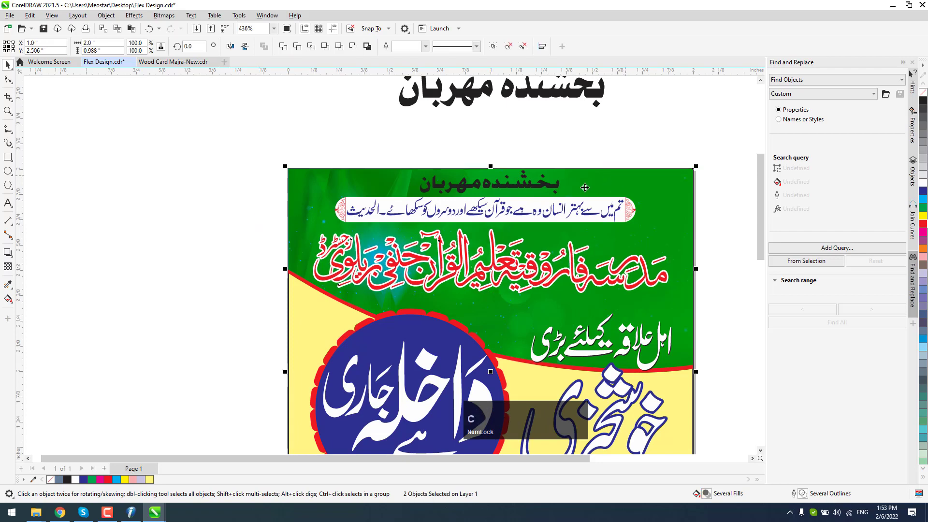
pyautogui.scroll(-3)
pyautogui.click(661, 209)
pyautogui.scroll(3)
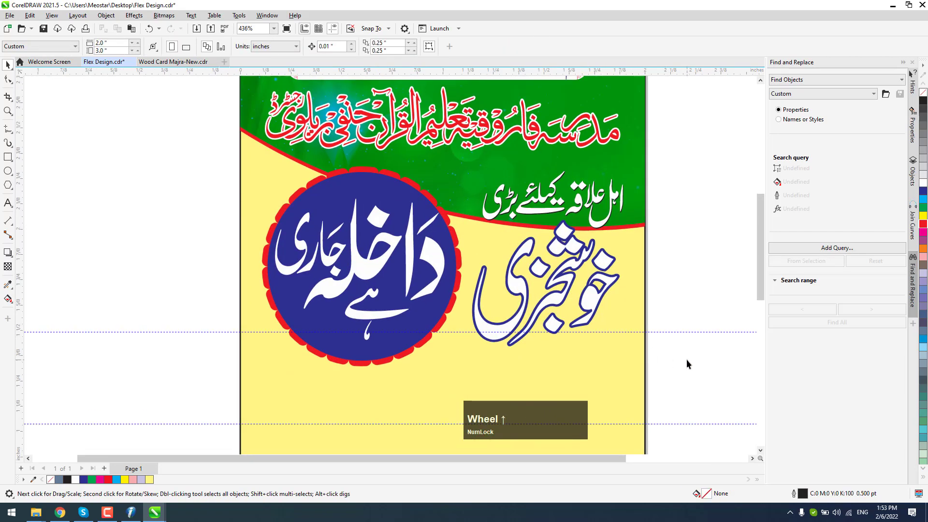
# Recolor the yellow lower background white and the خوشخبری headline plain red without outline
pyautogui.click(670, 379)
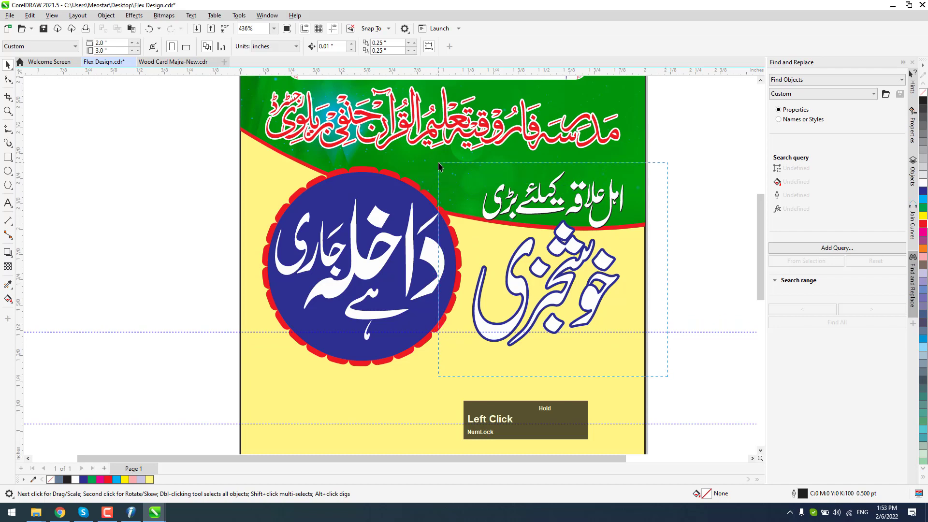
pyautogui.press('Up')
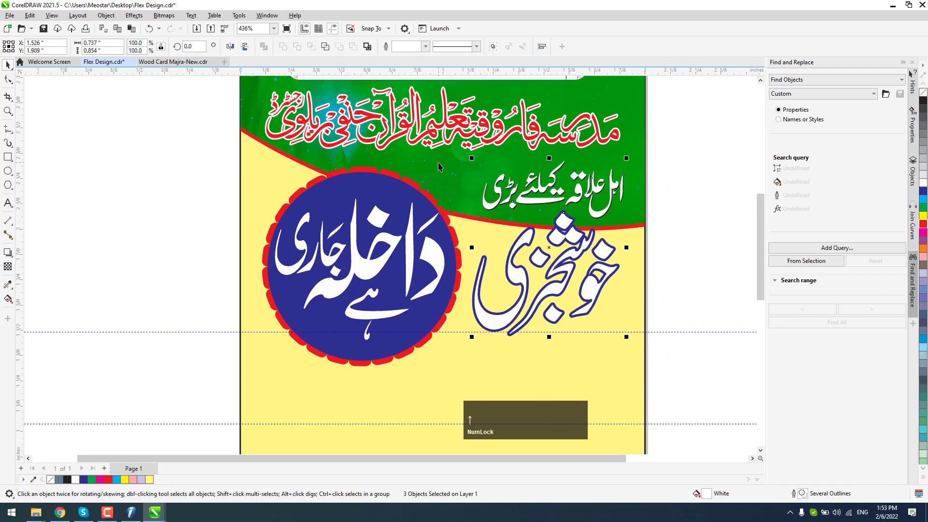
pyautogui.click(706, 238)
pyautogui.scroll(-3)
pyautogui.click(659, 226)
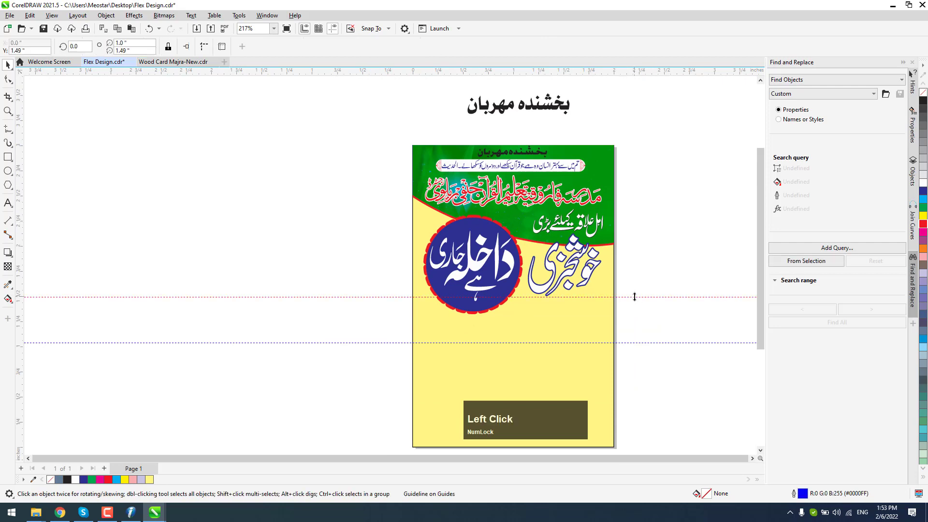
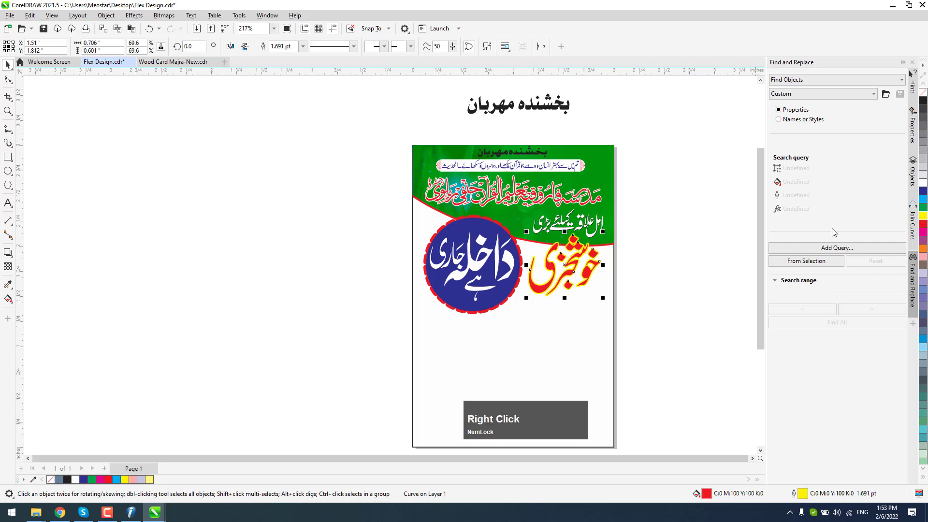
pyautogui.click(678, 237)
pyautogui.scroll(3)
pyautogui.click(581, 273)
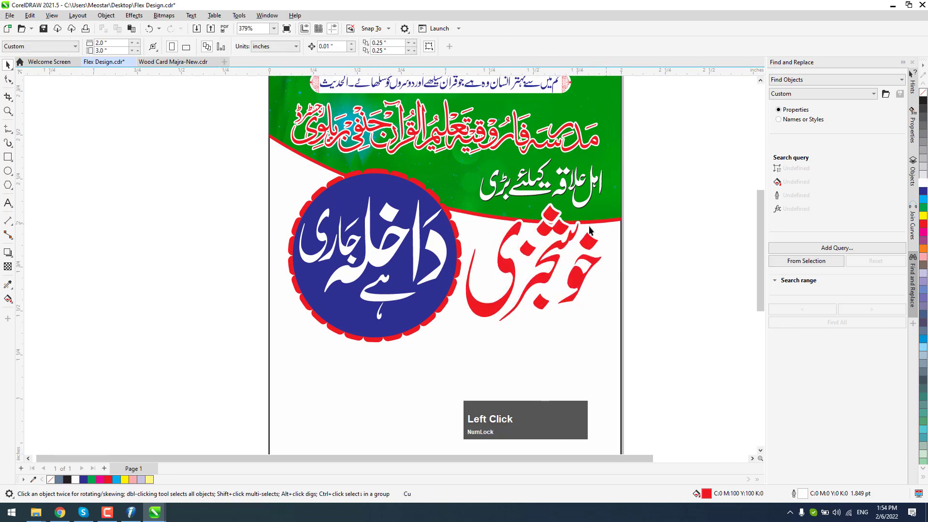
# Nudge the red headline and its tagline into place and save Flex Design.cdr
pyautogui.scroll(3)
pyautogui.click(559, 227)
pyautogui.press('Up')
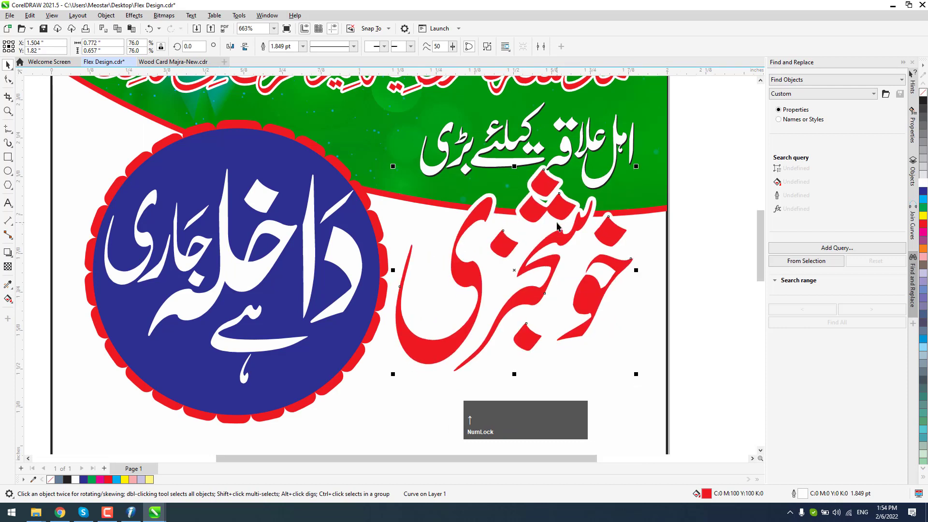
pyautogui.click(572, 152)
pyautogui.press('Up')
pyautogui.press('Right')
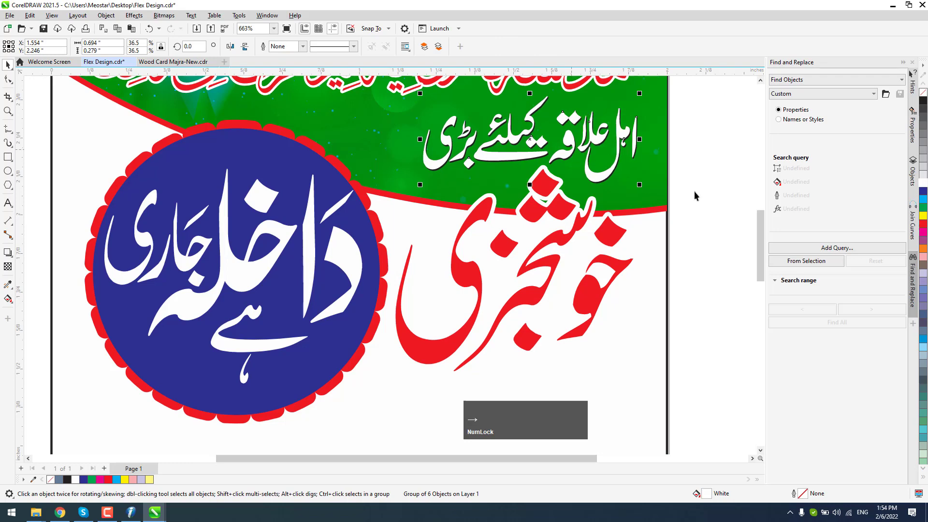
pyautogui.click(713, 189)
pyautogui.scroll(-3)
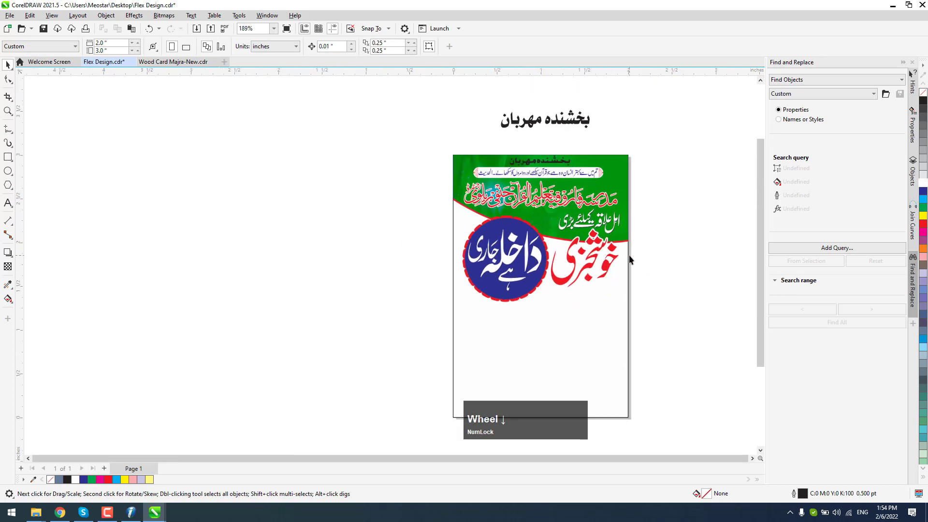
pyautogui.press('s')
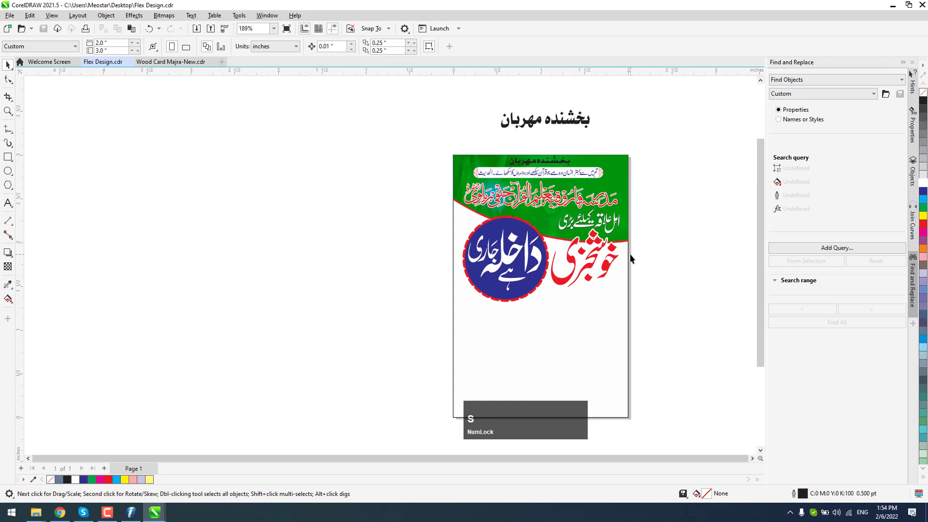
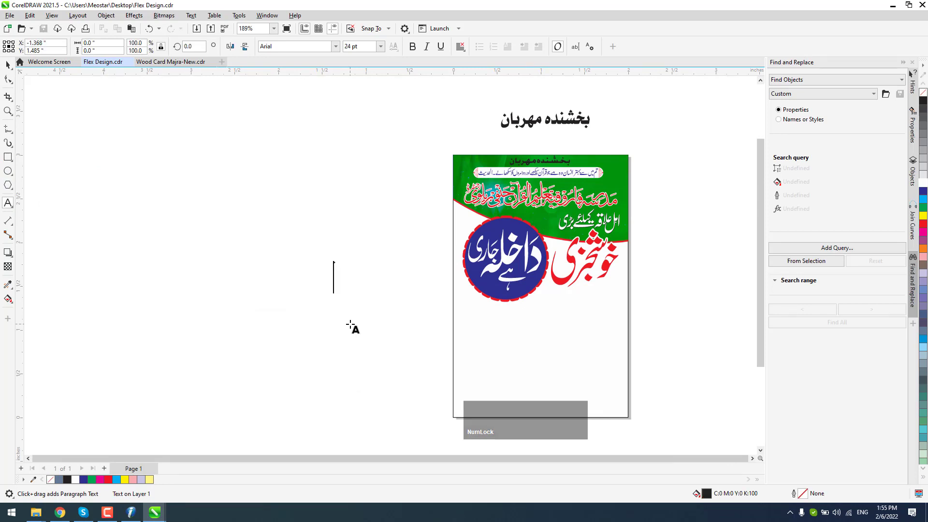
# Type the first course line ناظرة القرآن with the Arabic keyboard layout
pyautogui.write('na')
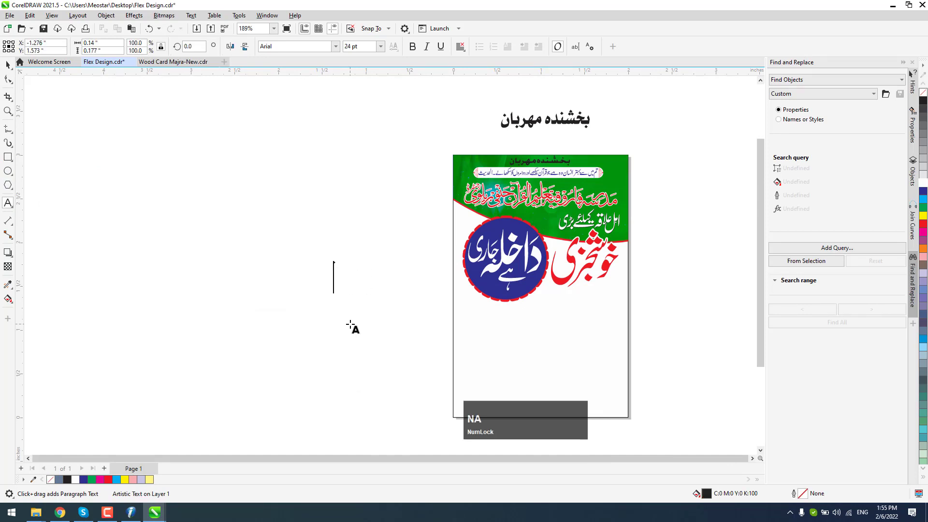
pyautogui.write('na')
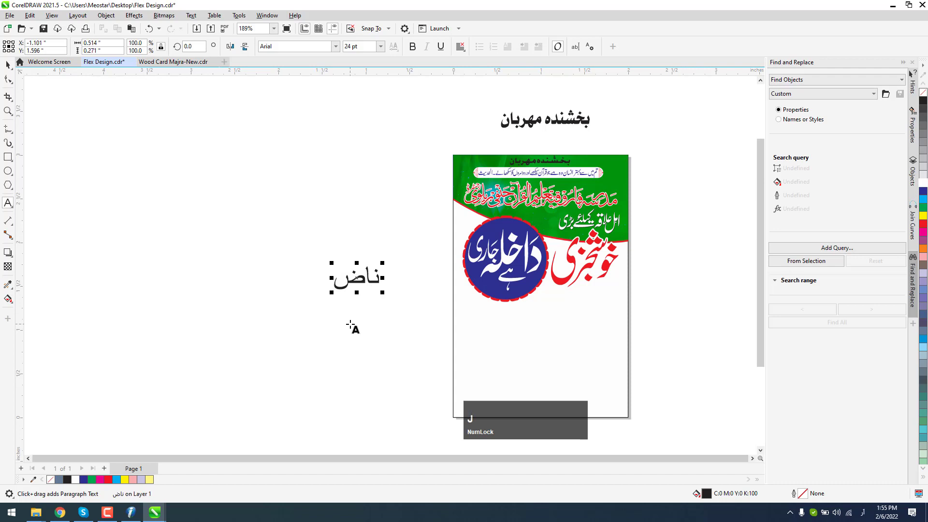
pyautogui.press('shift+v')
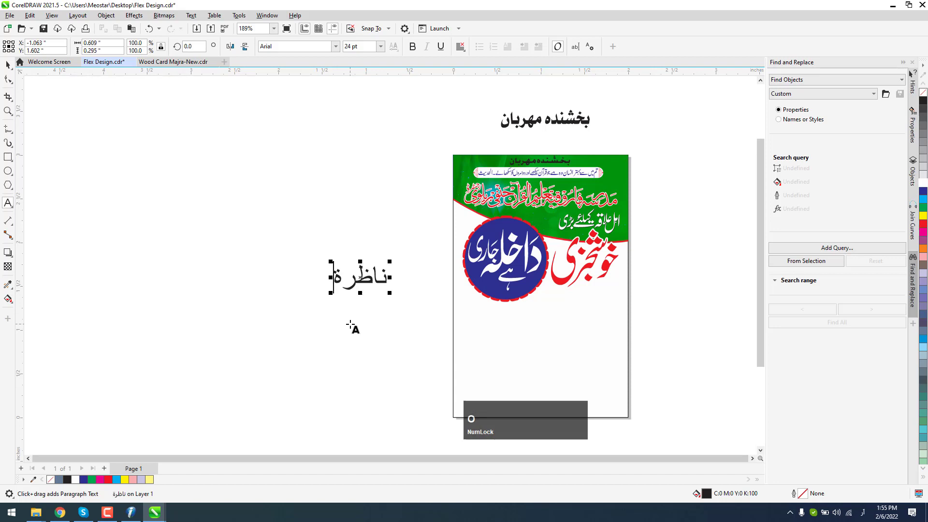
pyautogui.press('space')
pyautogui.write('alqra')
pyautogui.press('shift+=')
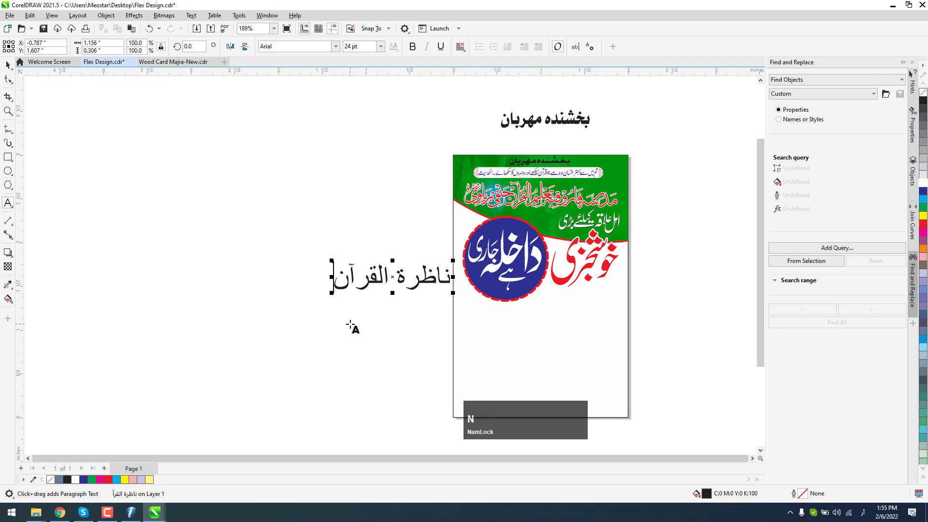
pyautogui.press('Return')
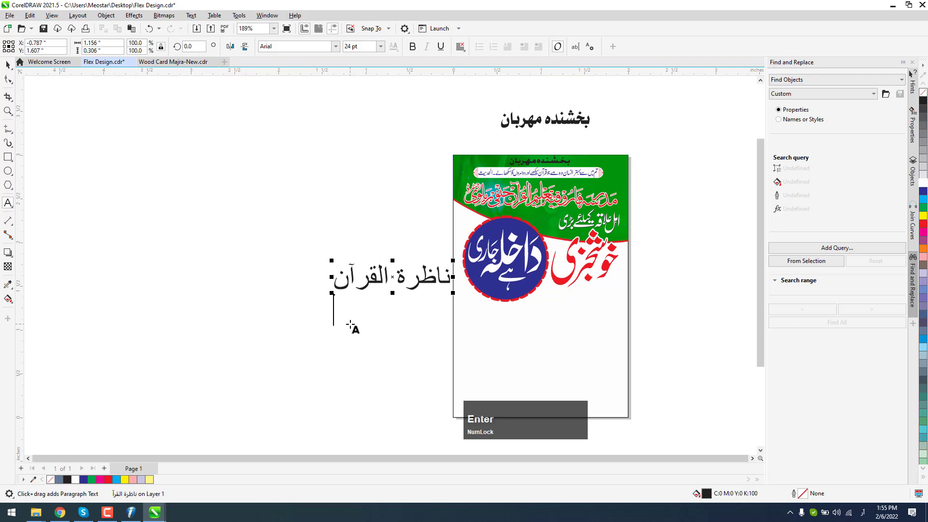
# Type the second course line حفظ القرآن
pyautogui.press('shift+h')
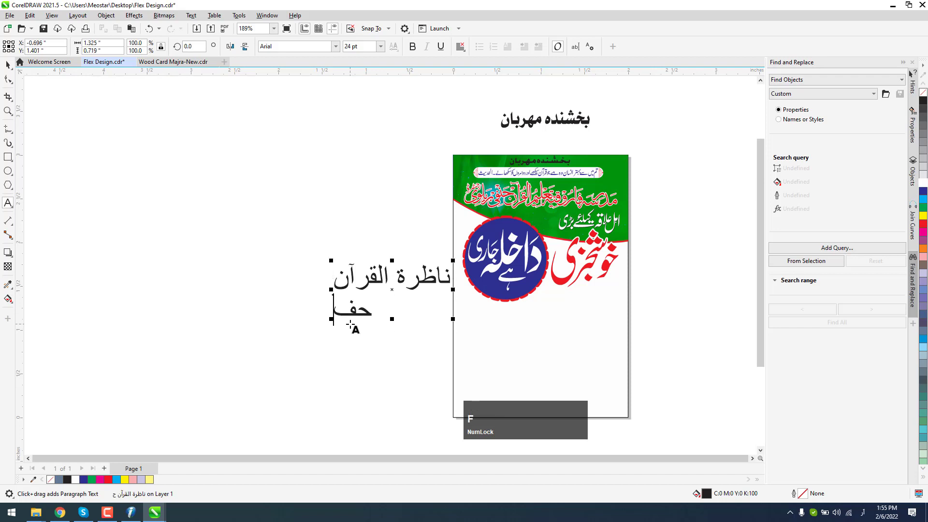
pyautogui.press('shift+v')
pyautogui.press('space')
pyautogui.press('l')
pyautogui.write('alqr')
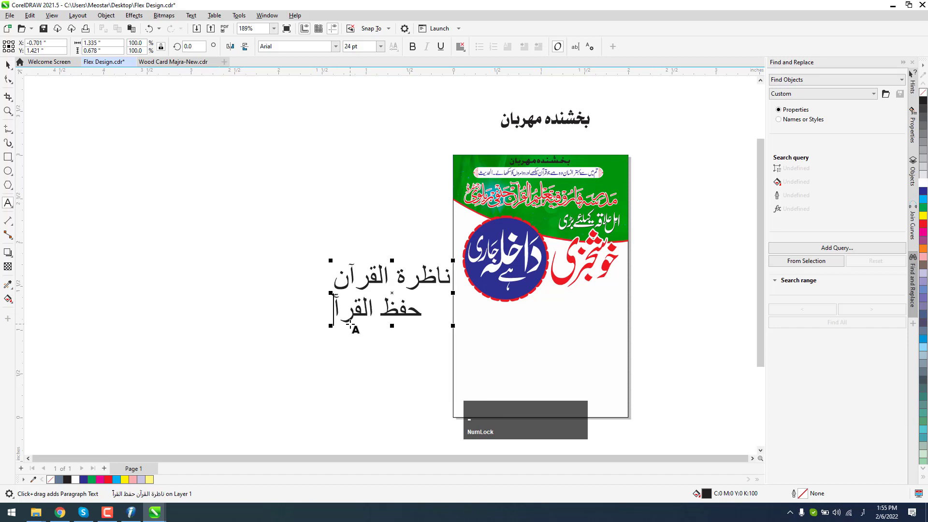
pyautogui.press('n')
pyautogui.press('Return')
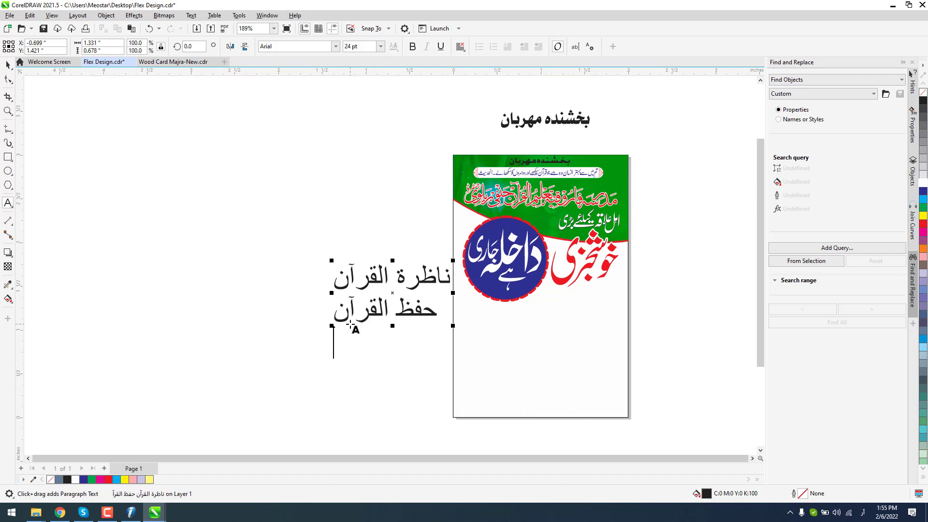
# Type the third course line ترجمة القرآن
pyautogui.write('trkjm')
pyautogui.press('shift+o')
pyautogui.write('lq')
pyautogui.press('r')
pyautogui.press('=')
pyautogui.press('a')
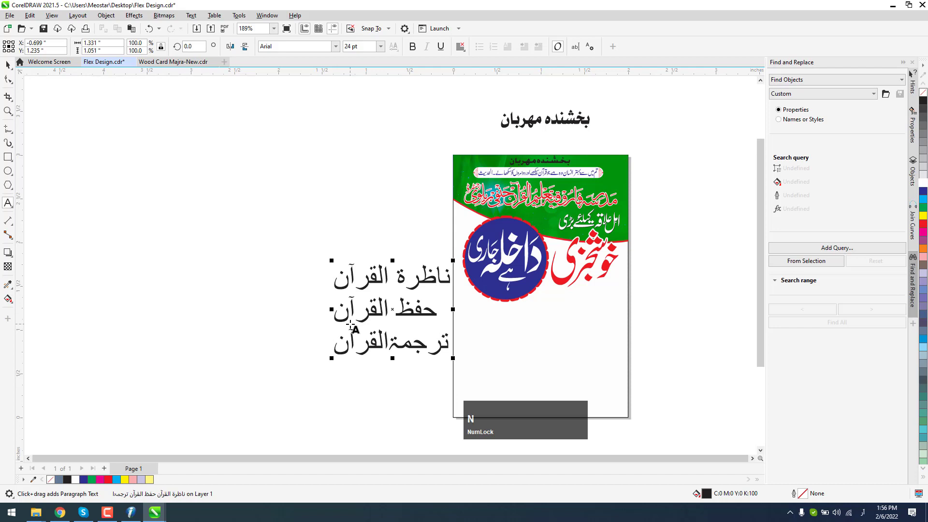
pyautogui.press('t')
# Begin the fourth course line تجويد القرآن
pyautogui.write('tjwid')
pyautogui.press('space')
pyautogui.write('alq')
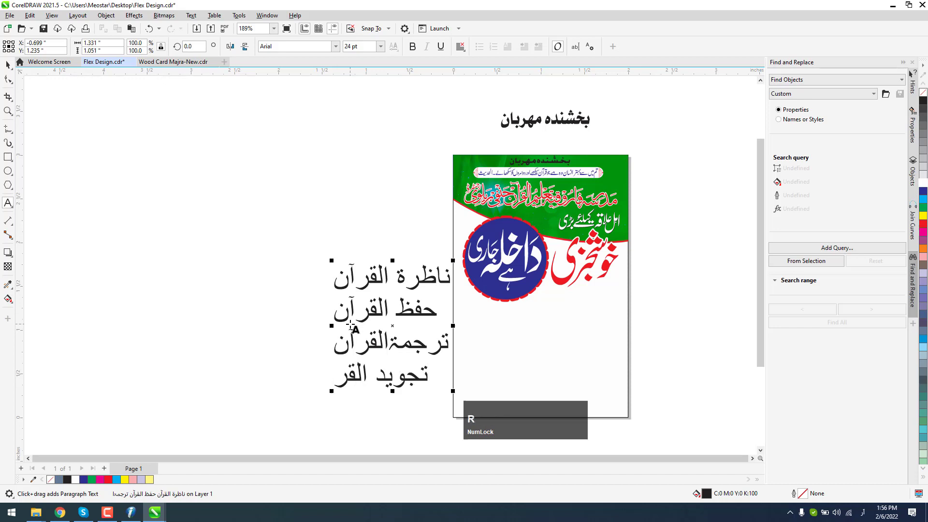
pyautogui.press('shift+=')
pyautogui.press('a')
pyautogui.write('an')
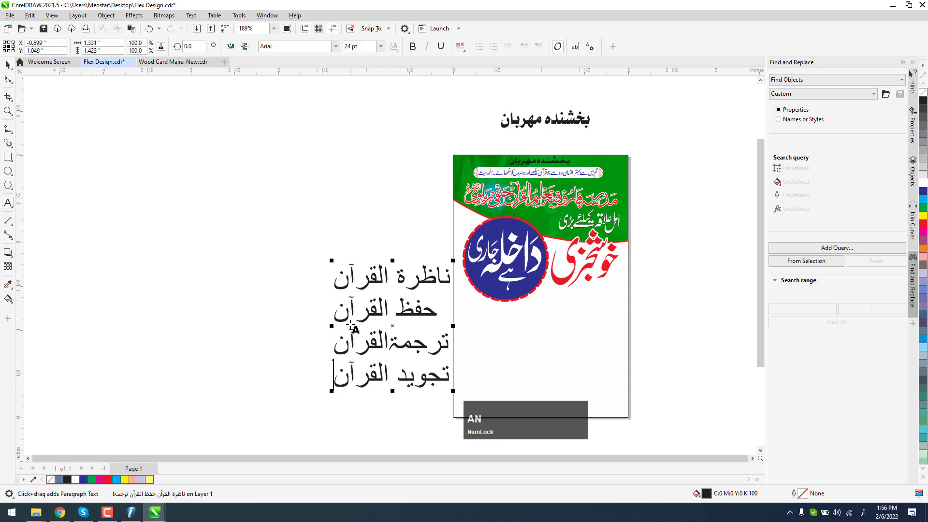
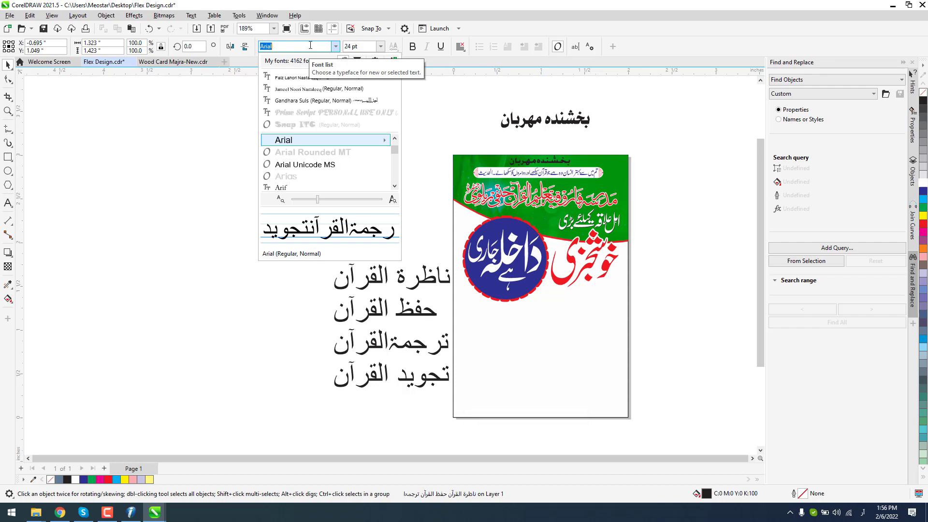
# Set the course-name lines in the Bahij Maged font from the property bar font list
pyautogui.write('b')
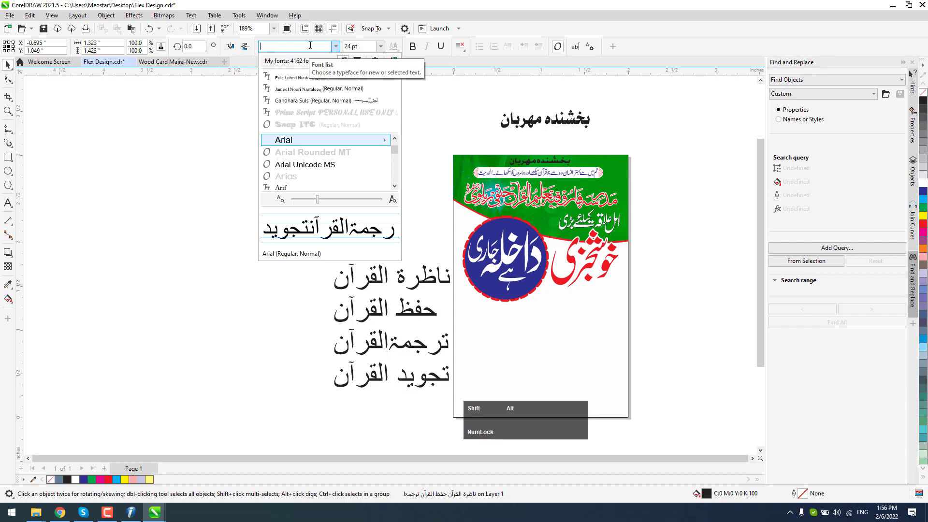
pyautogui.write('bah')
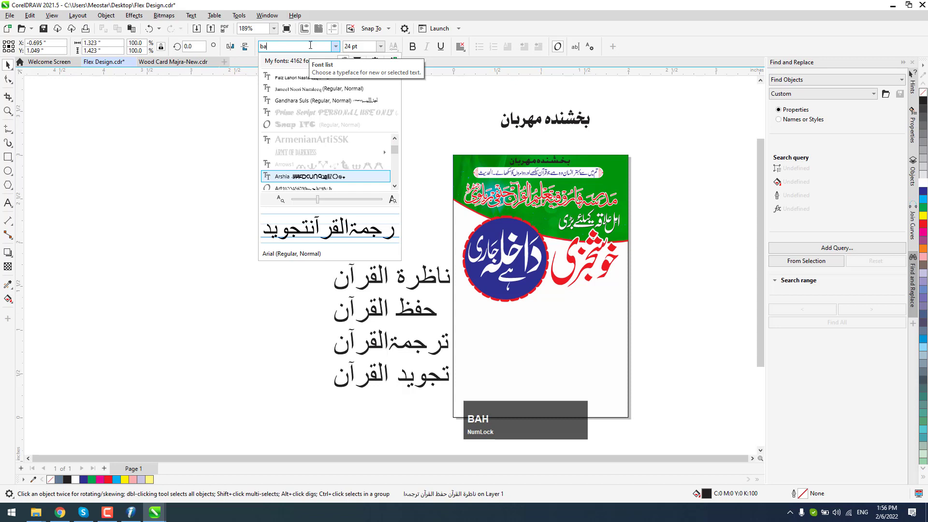
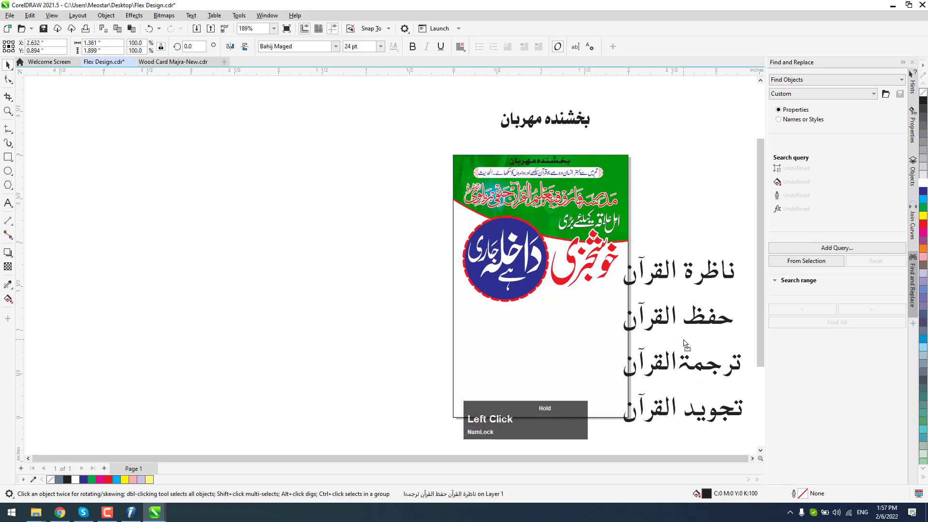
pyautogui.scroll(-3)
pyautogui.scroll(3)
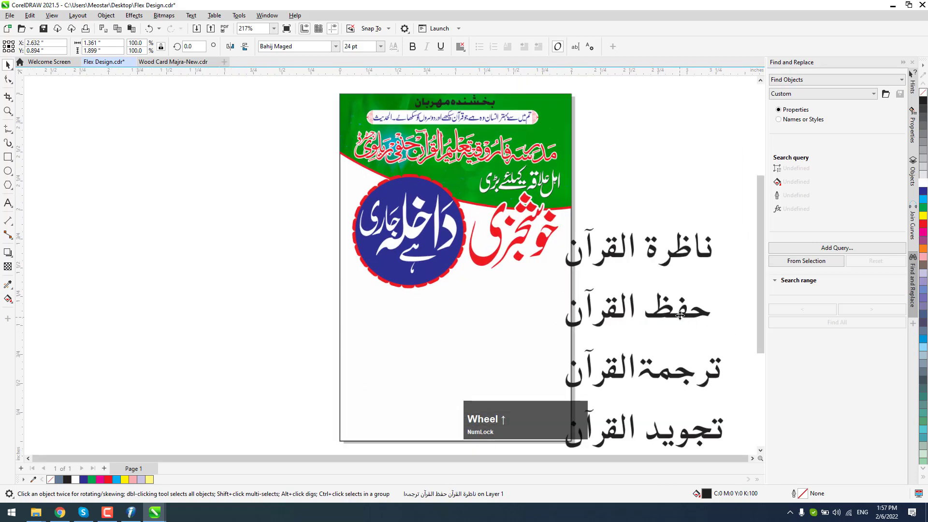
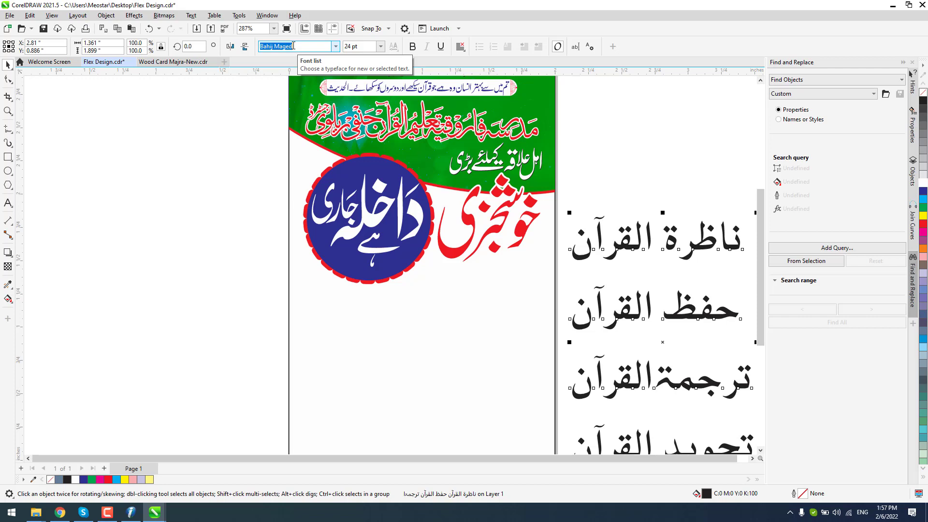
# Try Urdu Najd v3 on the course names, revert to Bahij Maged, break the lines apart and deselect
pyautogui.write('urdu')
pyautogui.press('space')
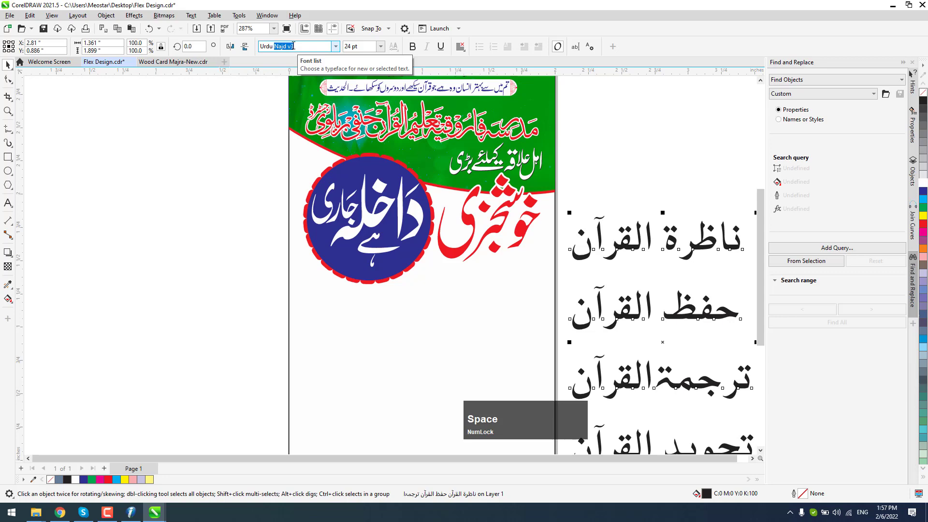
pyautogui.press('Return')
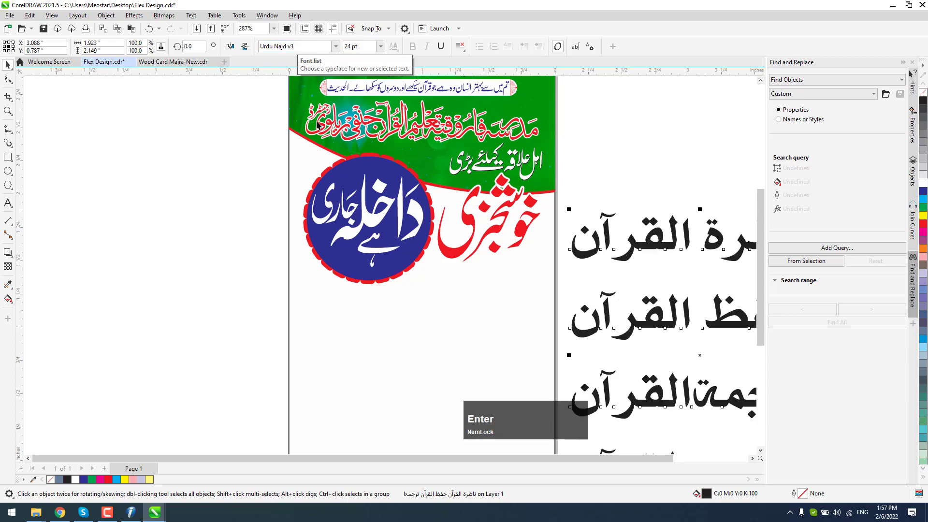
pyautogui.scroll(-3)
pyautogui.press('ctrl+z')
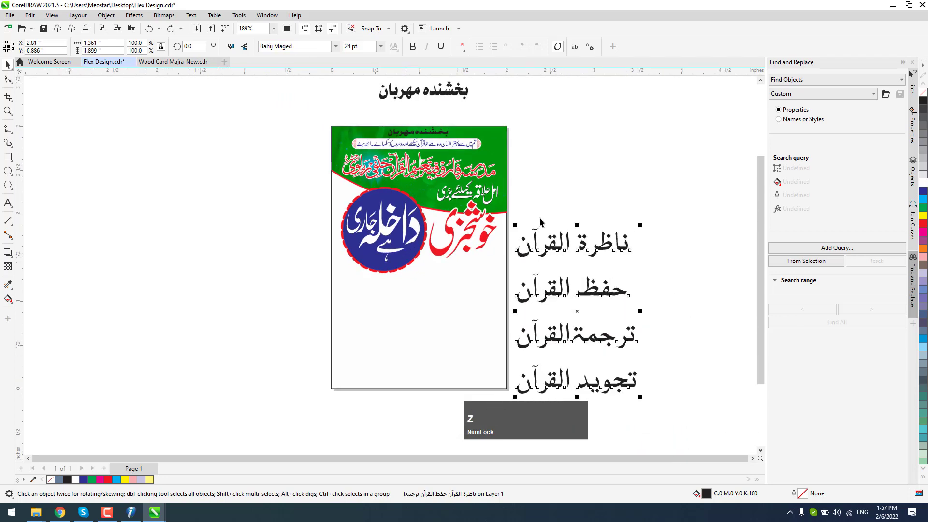
pyautogui.scroll(3)
pyautogui.press('ctrl+k')
pyautogui.click(661, 269)
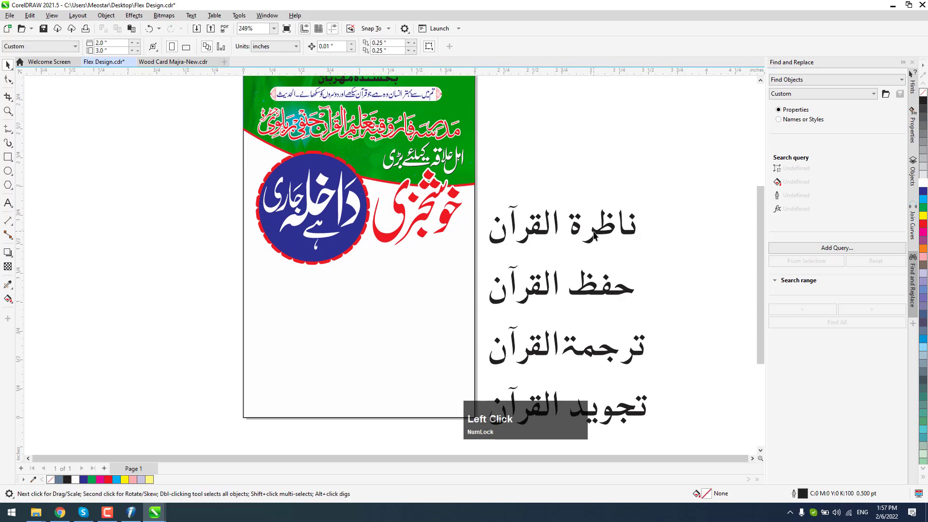
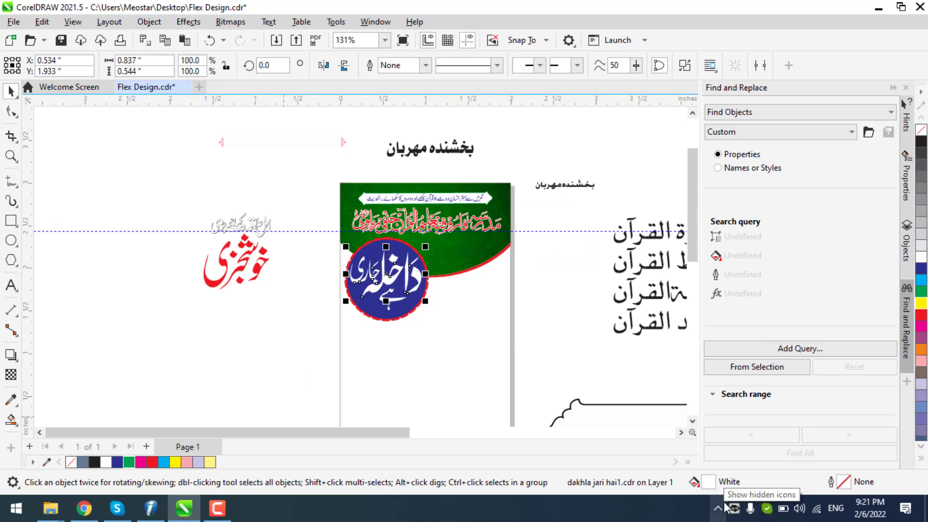
# Preview full screen, then drop the first course names onto their labels and centre them
pyautogui.press('F9')
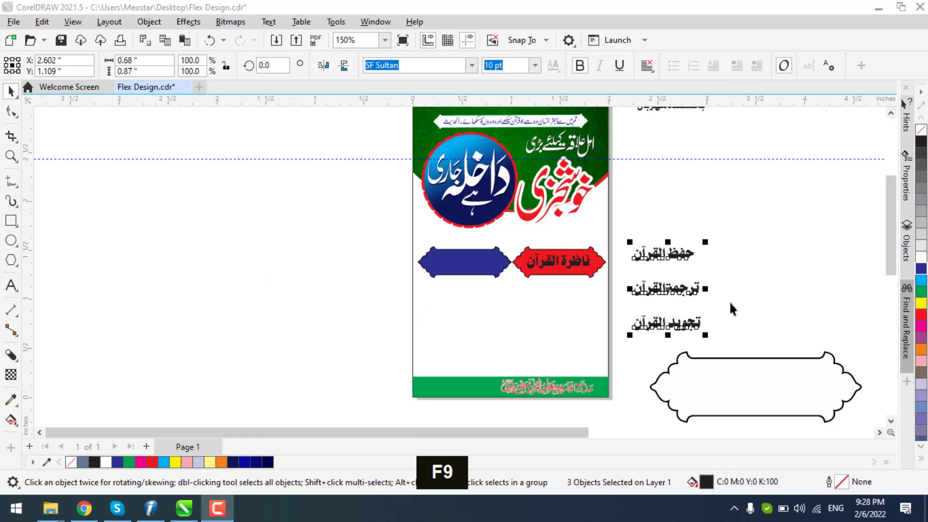
pyautogui.scroll(3)
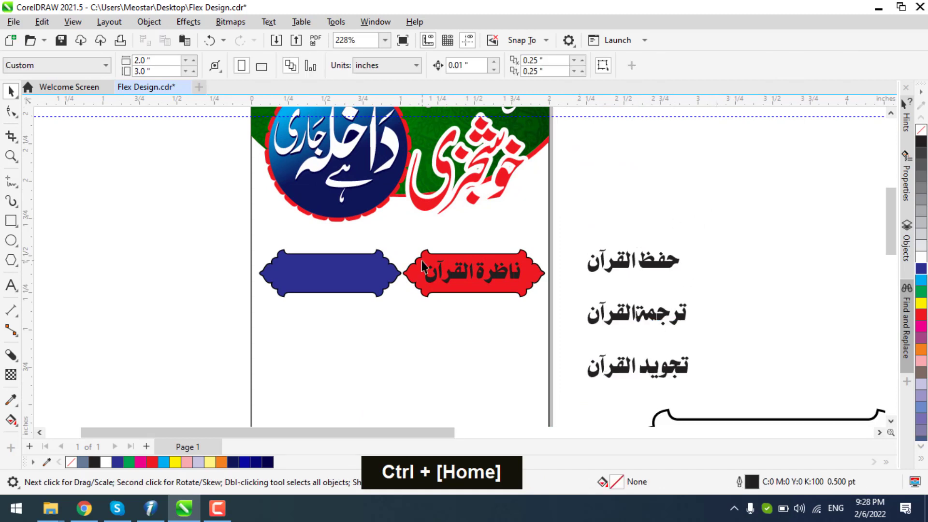
pyautogui.scroll(3)
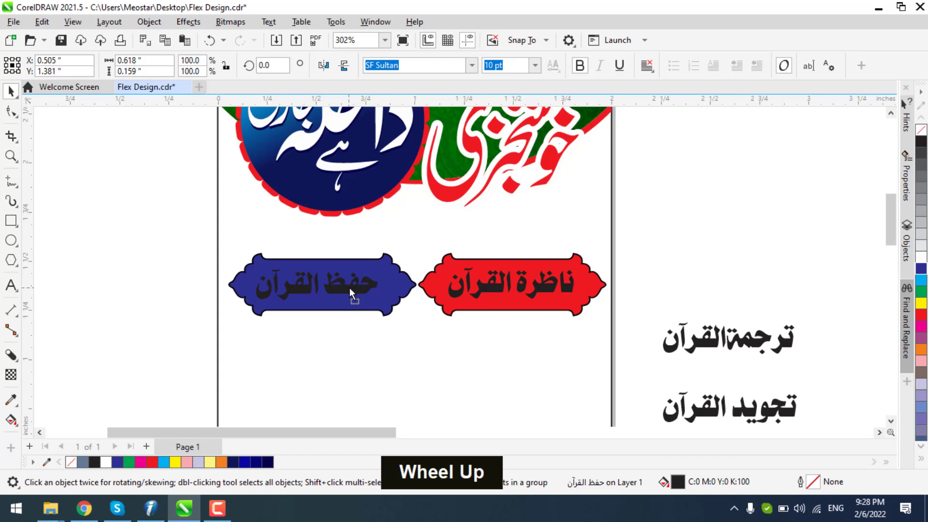
pyautogui.scroll(3)
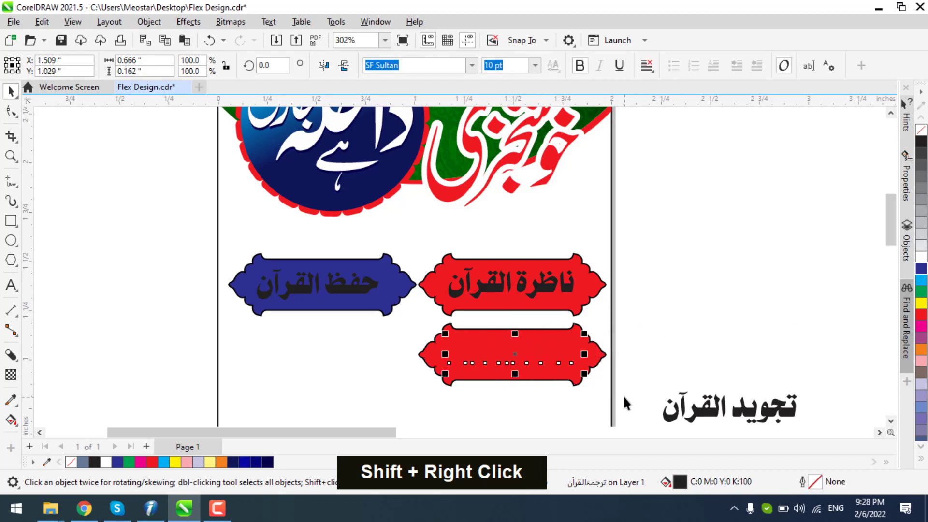
pyautogui.press('ctrl+Home')
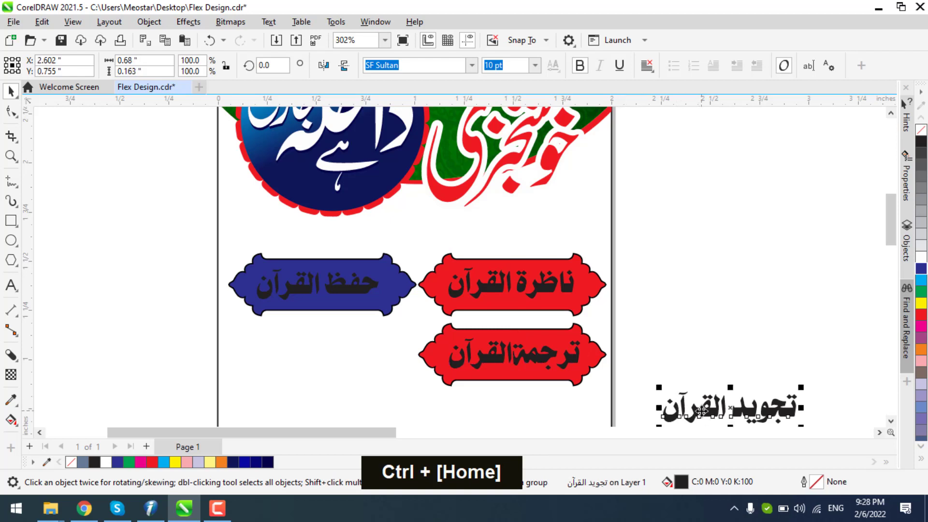
pyautogui.press('ctrl+Home')
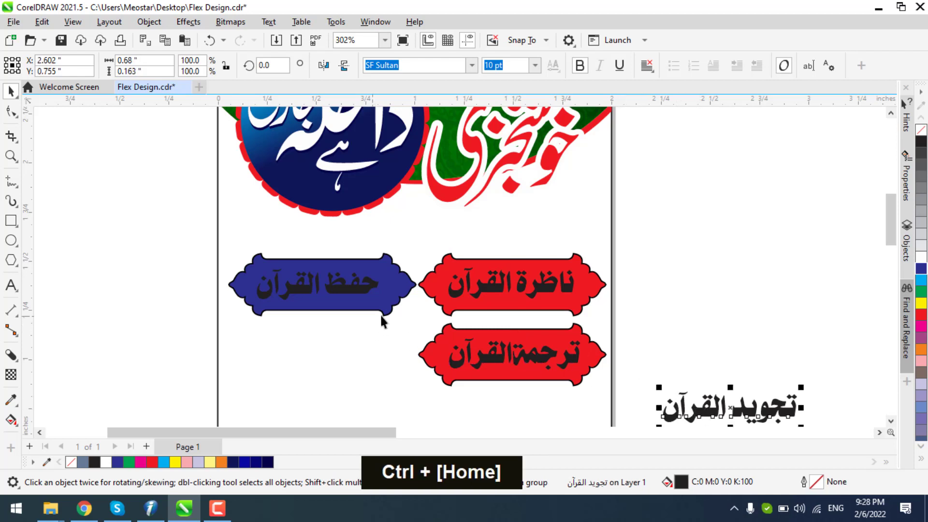
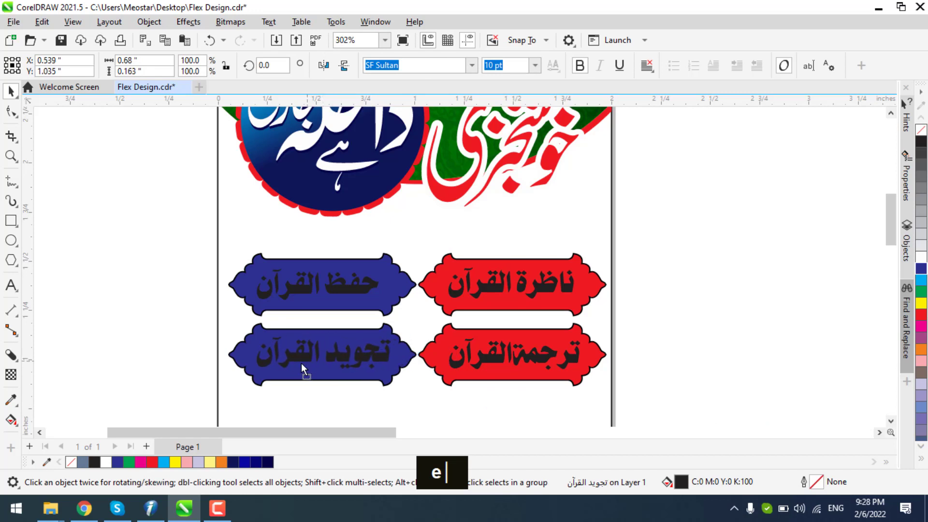
# Centre and group the remaining course names on their labels and turn the label text white
pyautogui.click(486, 368)
pyautogui.press('e')
pyautogui.scroll(-3)
pyautogui.scroll(3)
pyautogui.press('ctrl+g')
pyautogui.press('c')
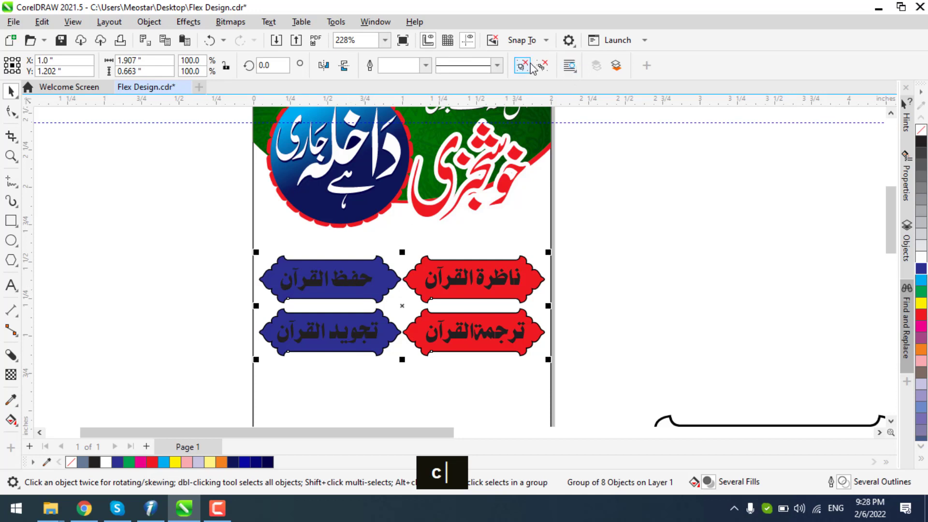
pyautogui.doubleClick(666, 205)
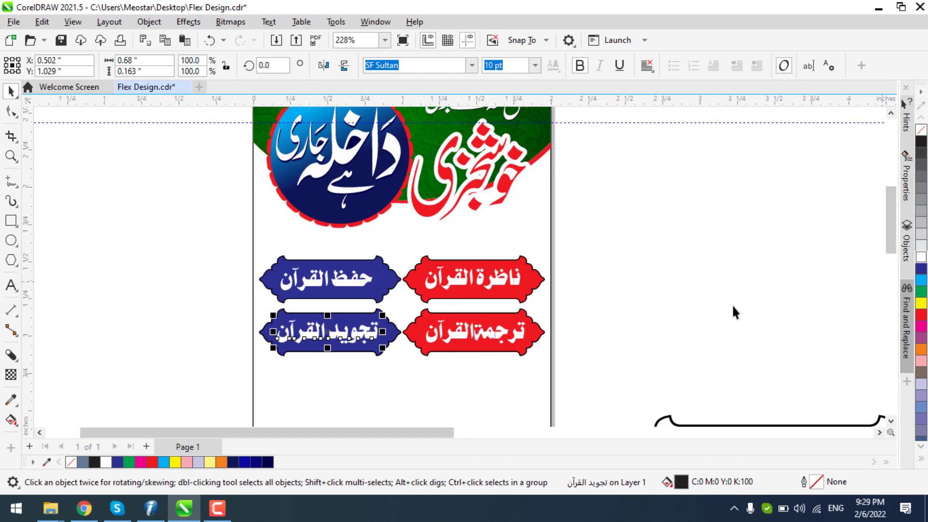
pyautogui.doubleClick(666, 318)
# Zoom in on the course labels to remove outlines and start the ناظرة القرآن gradient
pyautogui.scroll(3)
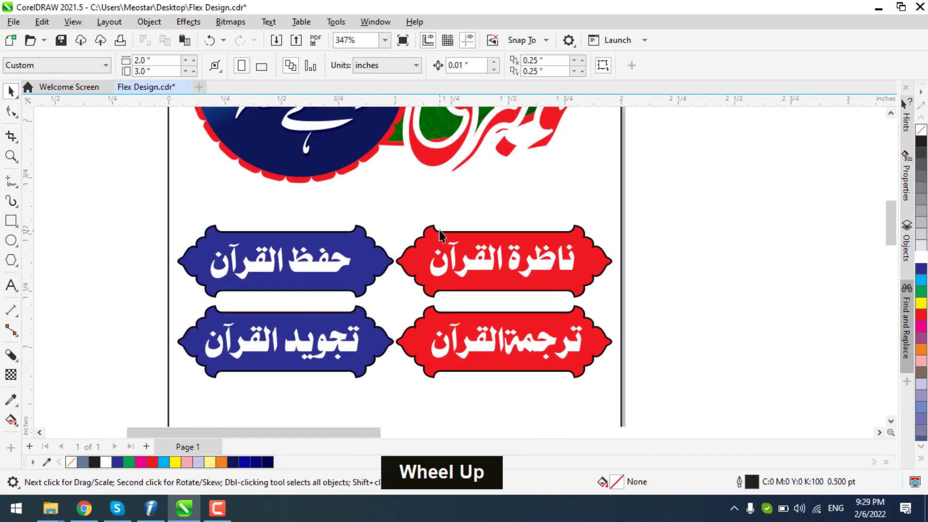
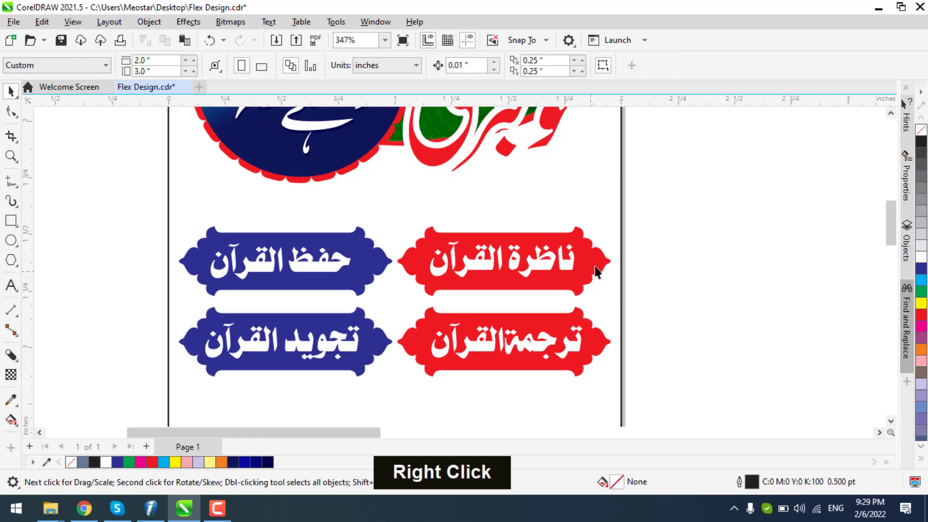
# Adjust the ناظرة القرآن fill to run orange at top to red at bottom, undoing two wrong handle moves
pyautogui.scroll(3)
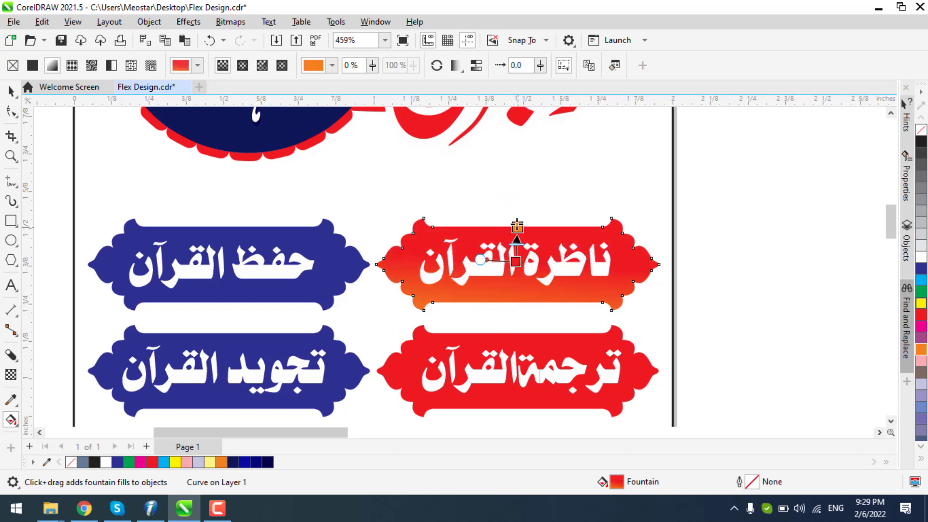
pyautogui.scroll(3)
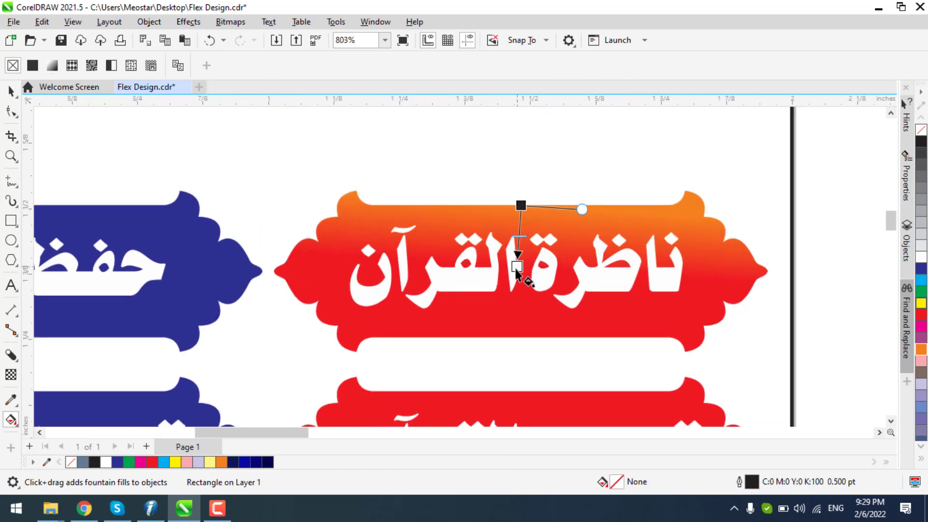
pyautogui.press('ctrl+z')
pyautogui.press('ctrl+z')
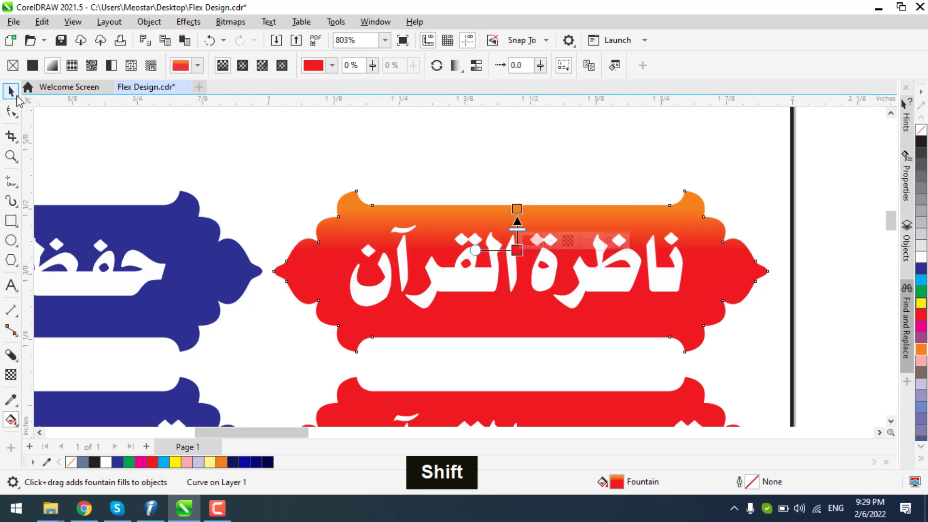
pyautogui.scroll(-3)
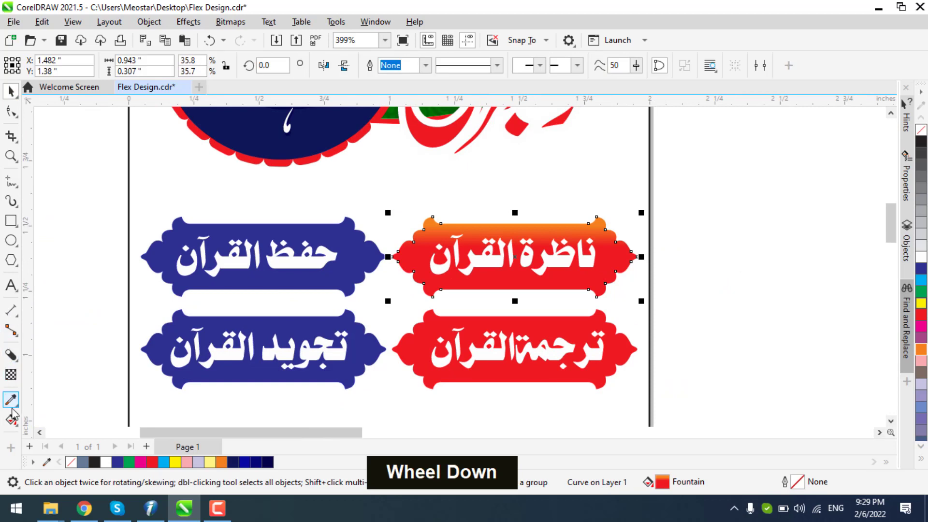
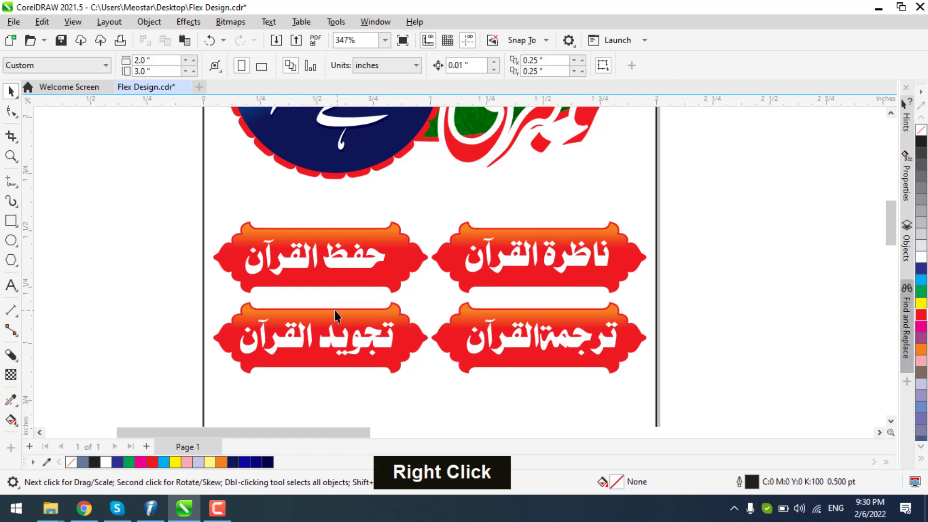
# Try a drop shadow under the first label's white course name and undo the unwanted attempts
pyautogui.scroll(3)
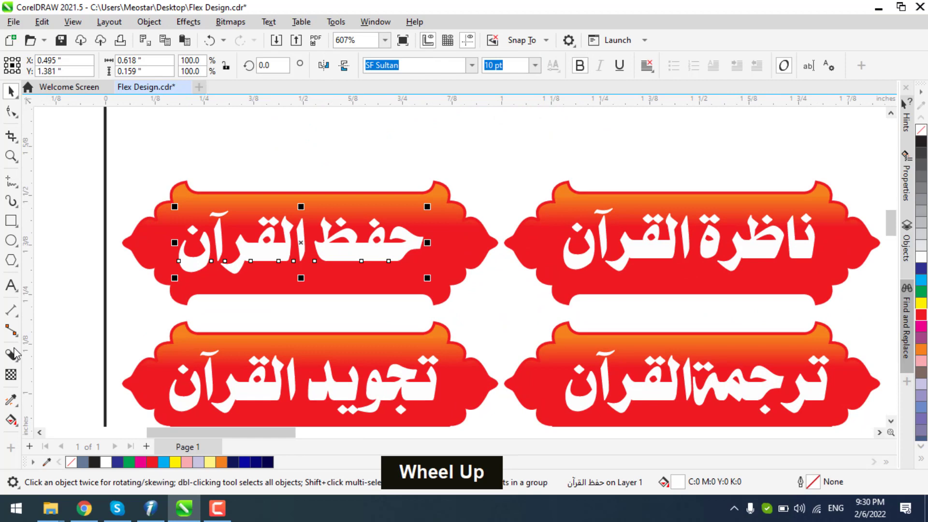
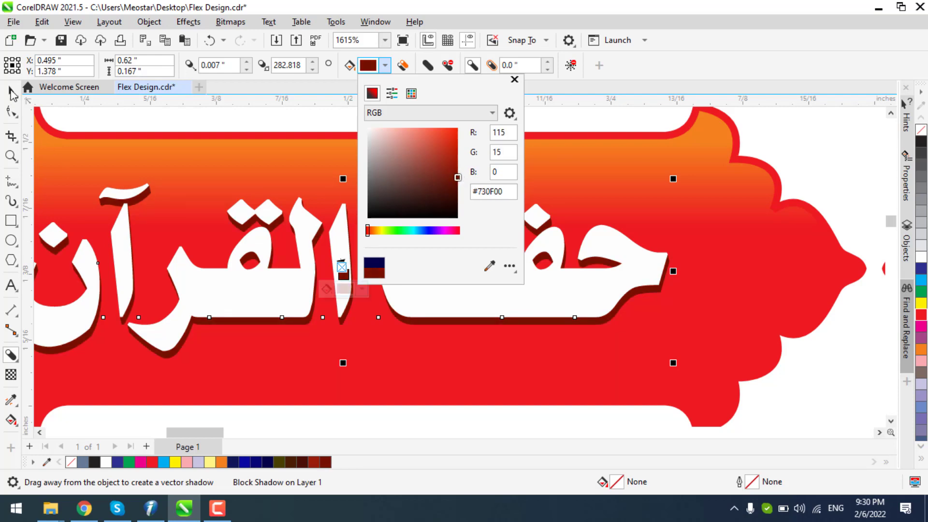
pyautogui.scroll(-3)
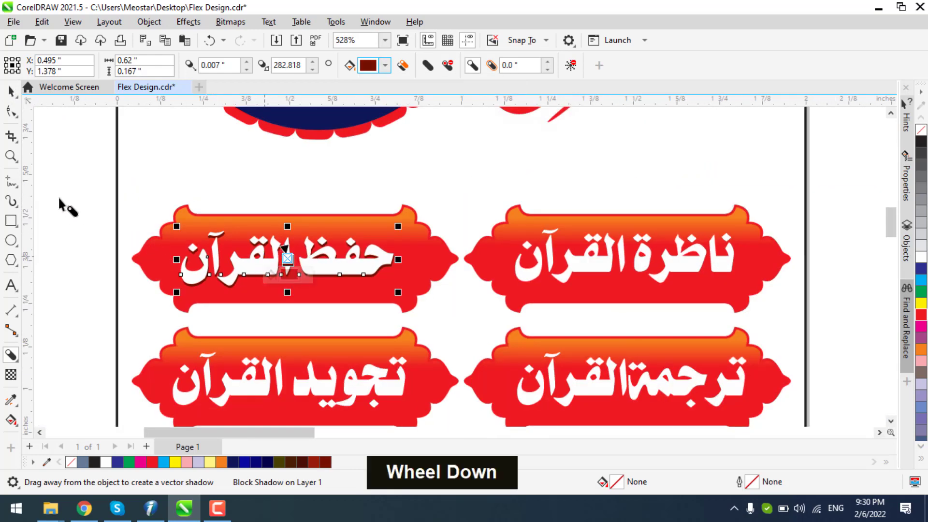
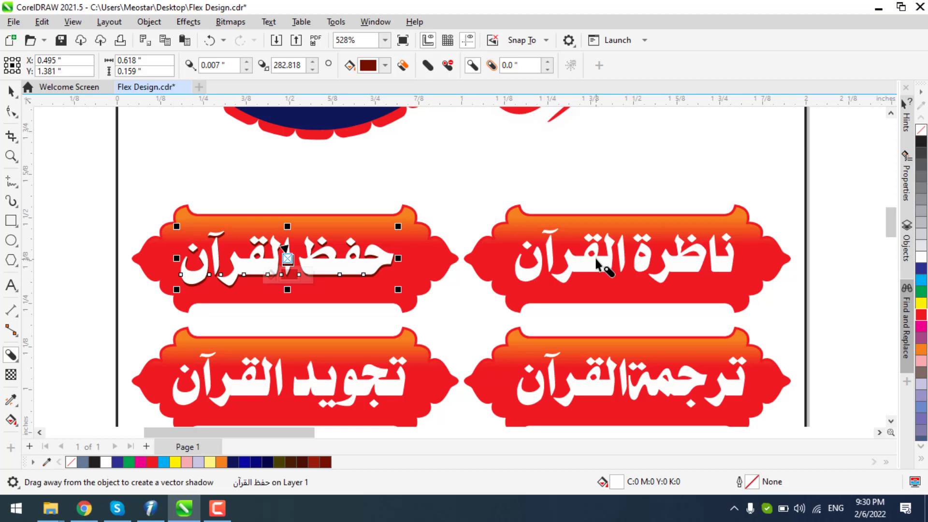
pyautogui.scroll(3)
pyautogui.scroll(3)
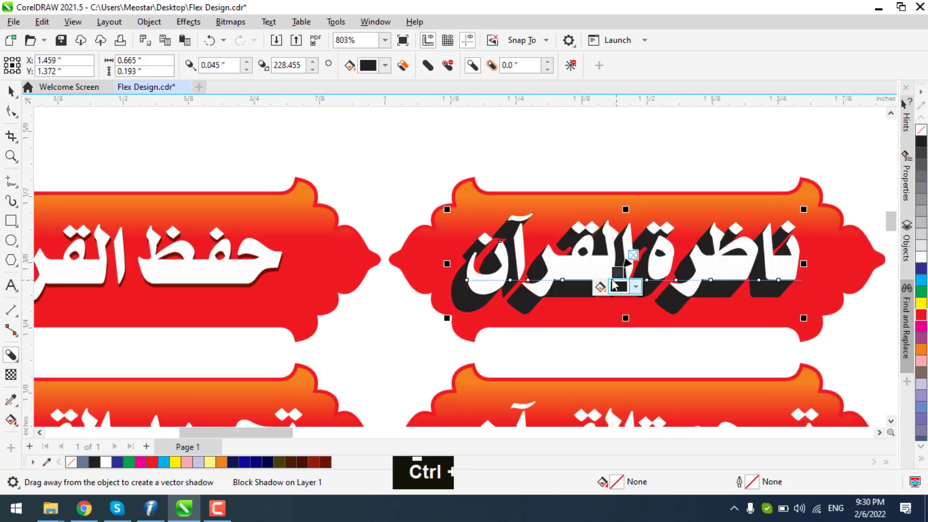
pyautogui.press('ctrl+z')
pyautogui.scroll(-3)
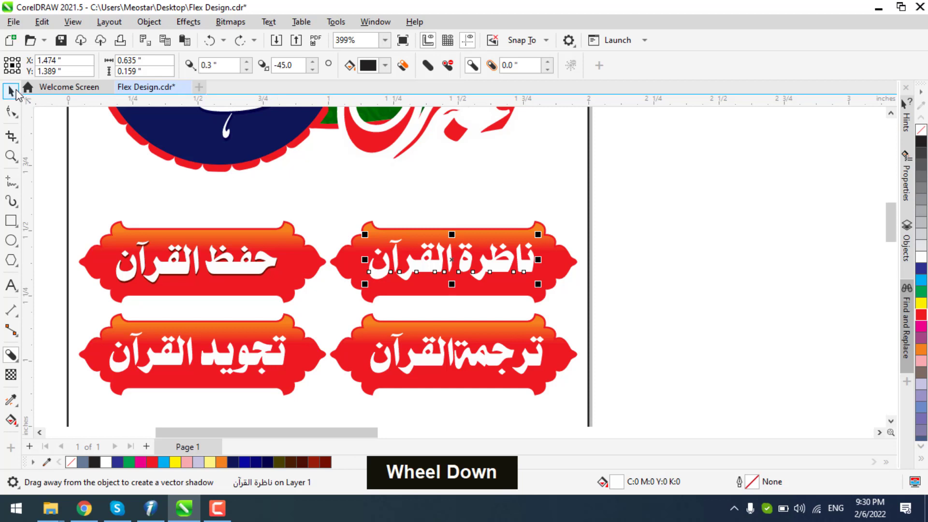
pyautogui.press('ctrl+z')
pyautogui.press('ctrl+z')
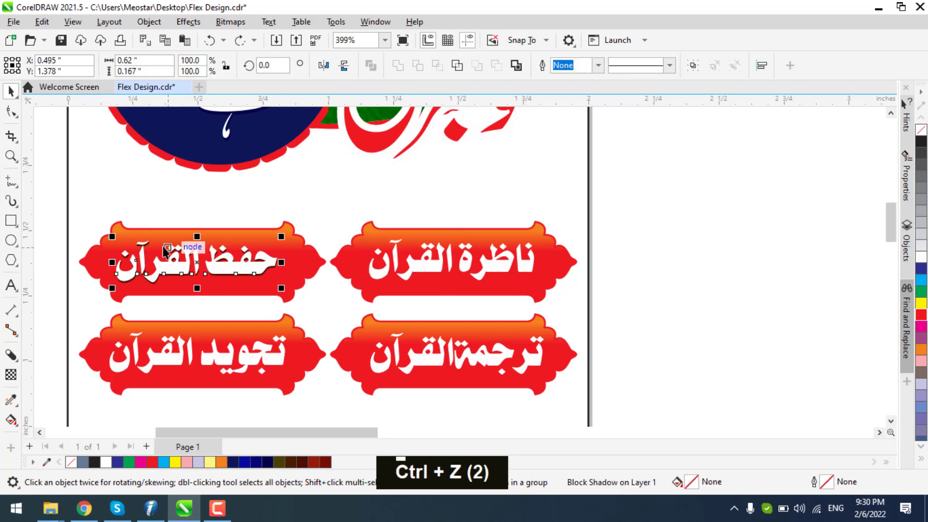
pyautogui.press('ctrl+z')
pyautogui.press('ctrl+z')
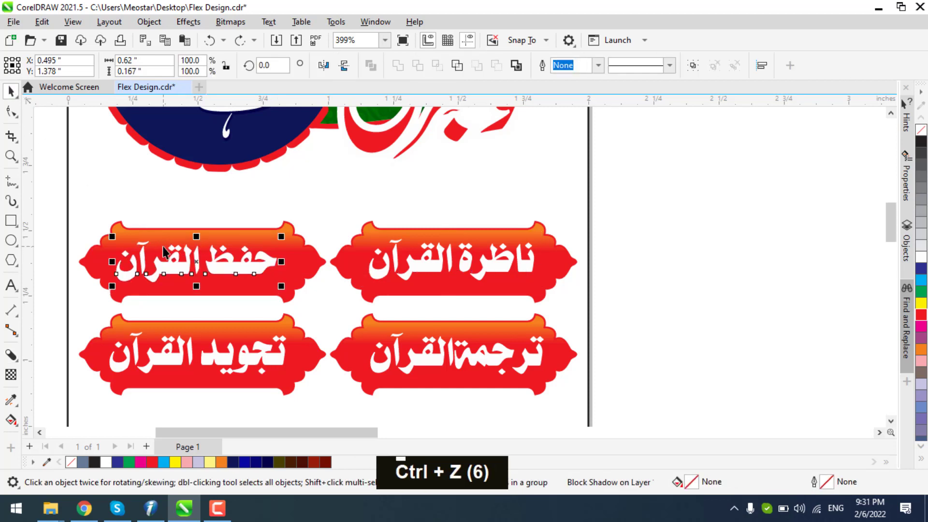
# Give each label's course name a dark red #730F00 drop shadow, copying it across the four tabs
pyautogui.scroll(3)
pyautogui.scroll(3)
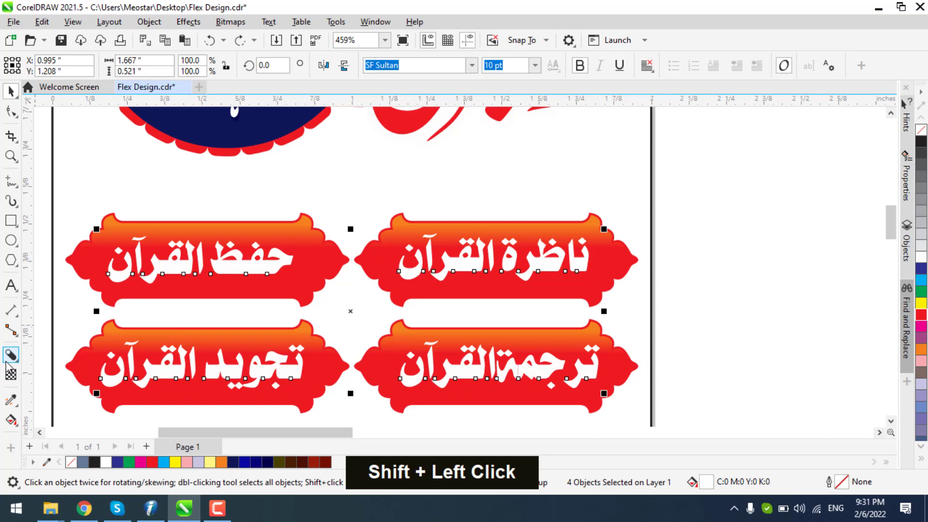
pyautogui.scroll(3)
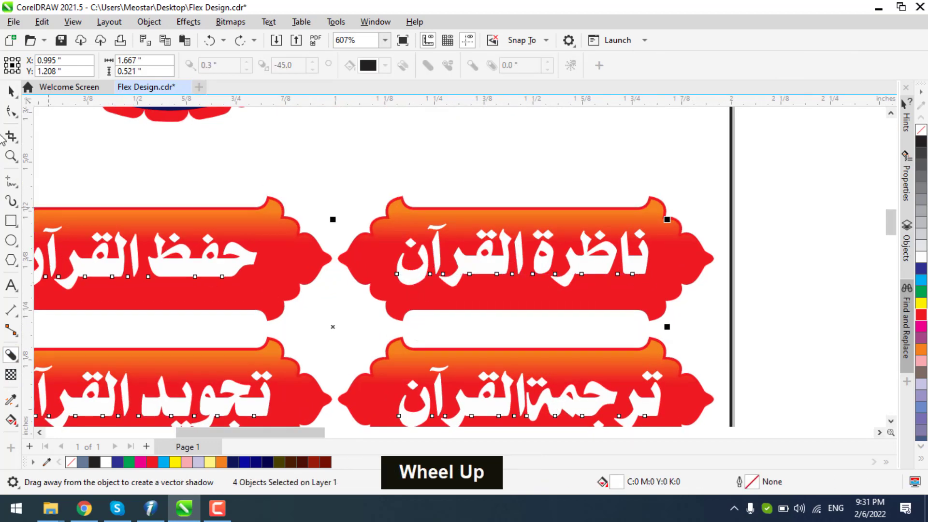
pyautogui.scroll(-3)
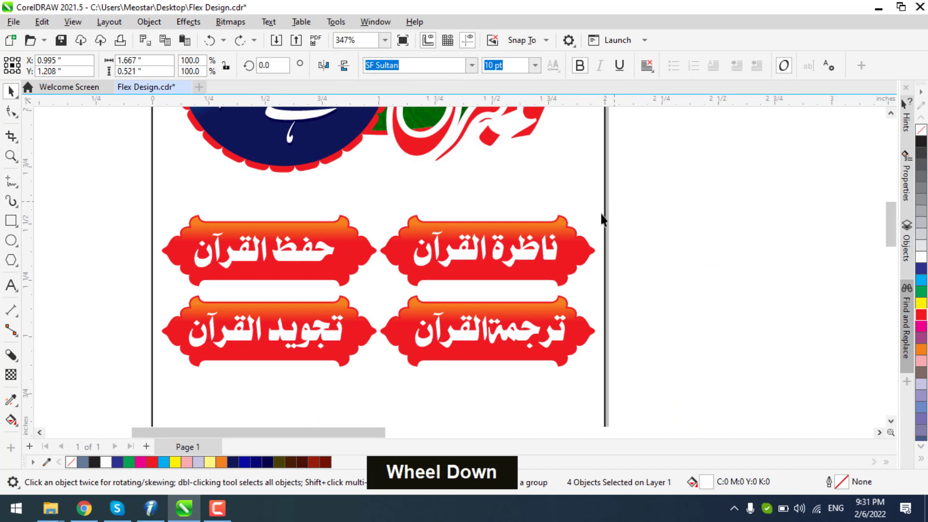
pyautogui.scroll(3)
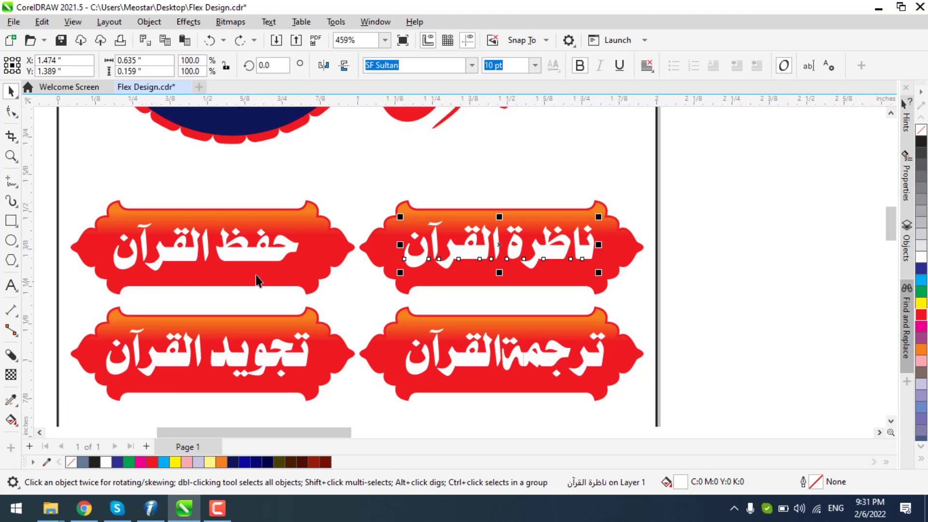
pyautogui.scroll(-3)
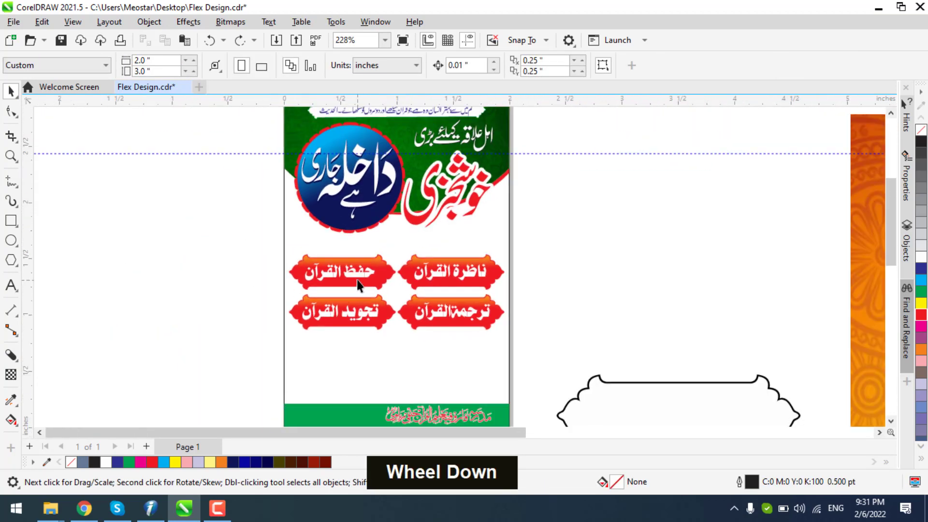
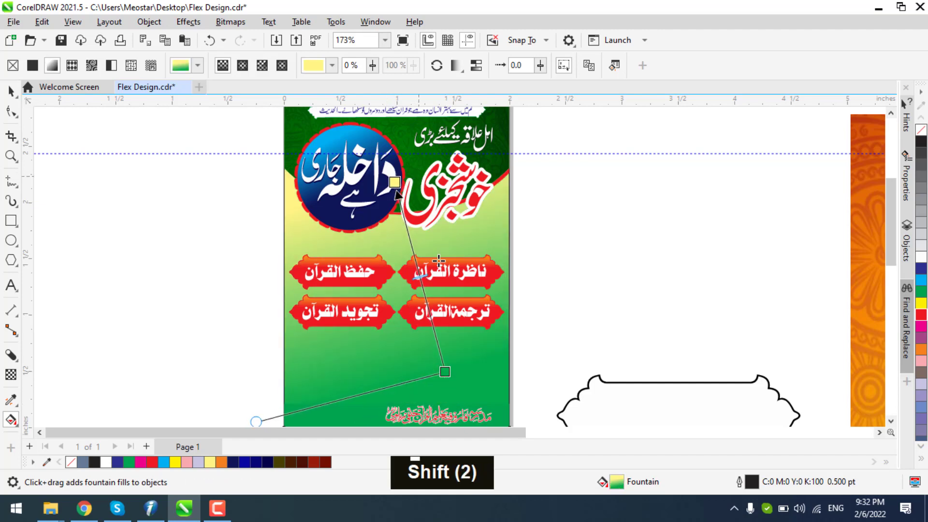
# Fill the lower banner background with a yellow-to-green linear gradient beneath the course tabs
pyautogui.scroll(-3)
pyautogui.scroll(3)
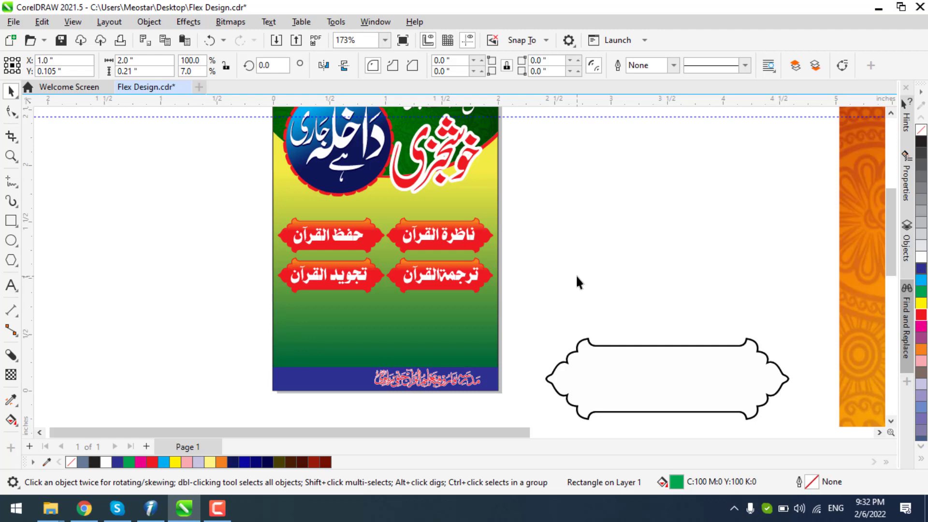
pyautogui.scroll(-3)
pyautogui.scroll(3)
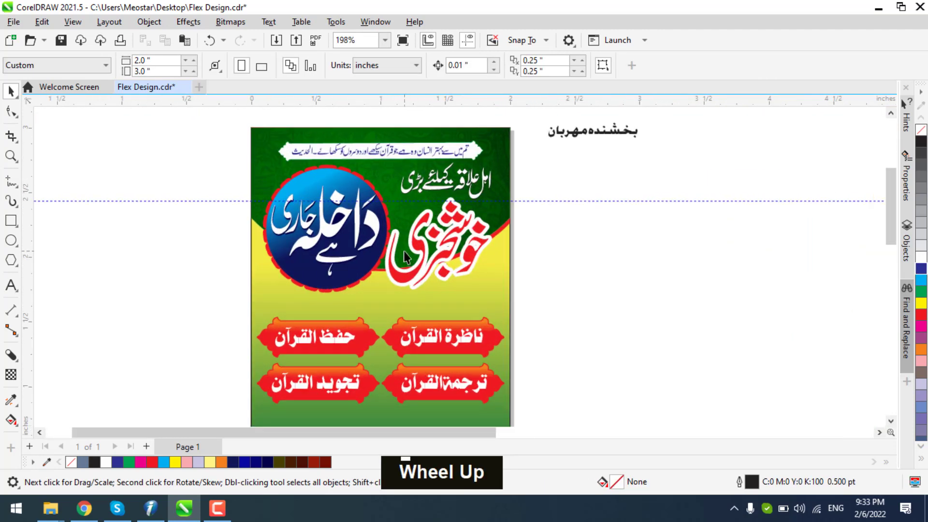
# Save the banner, then in InPage type the Urdu line دوبرجی چندہ تاثیرنگر میں بچوں اور بچیوں in Noori Nastaliq
pyautogui.press('ctrl+s')
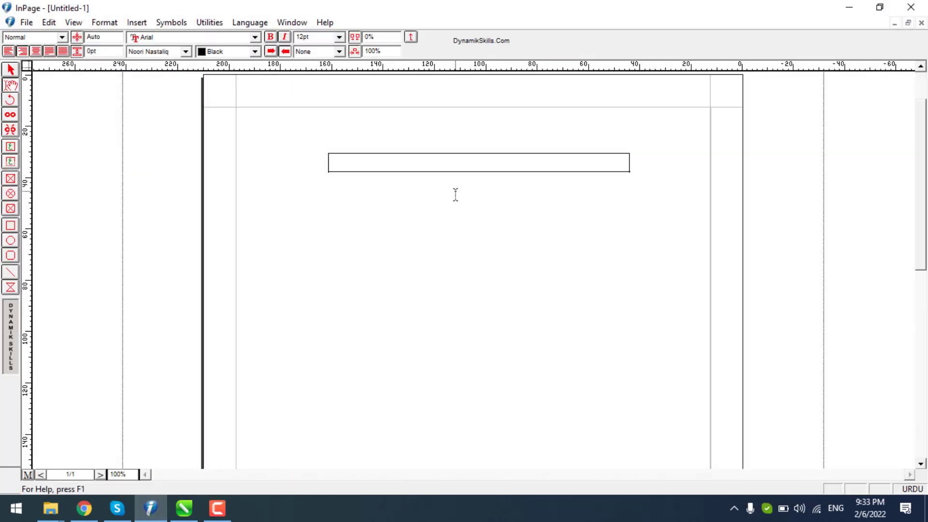
pyautogui.press('F8')
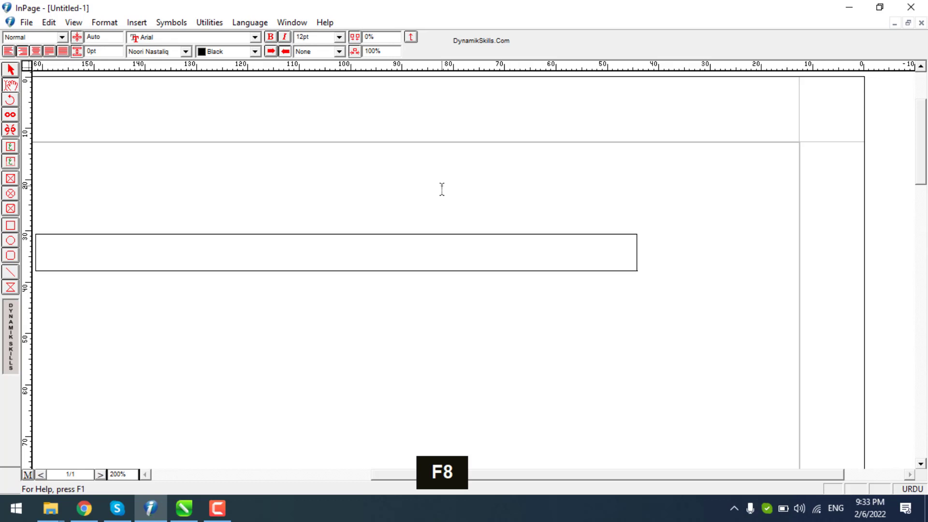
pyautogui.write('dwbrji')
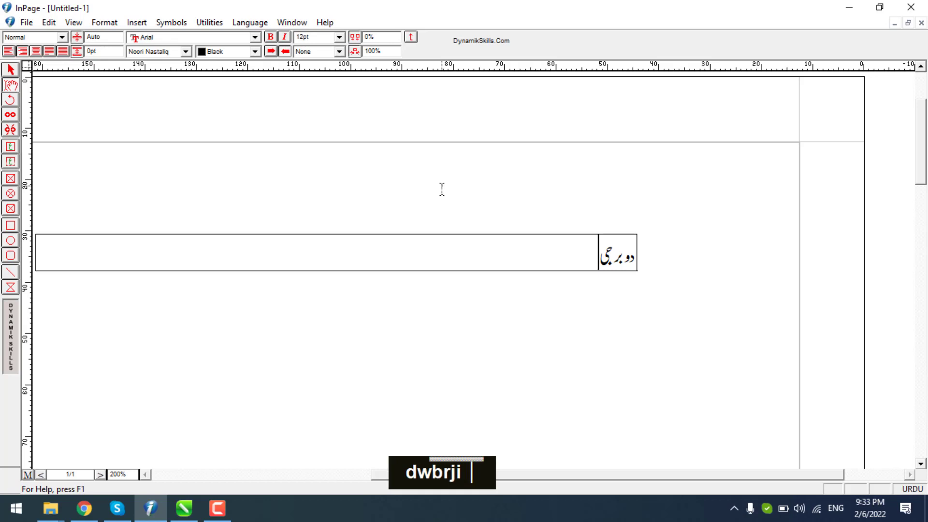
pyautogui.write('cndo')
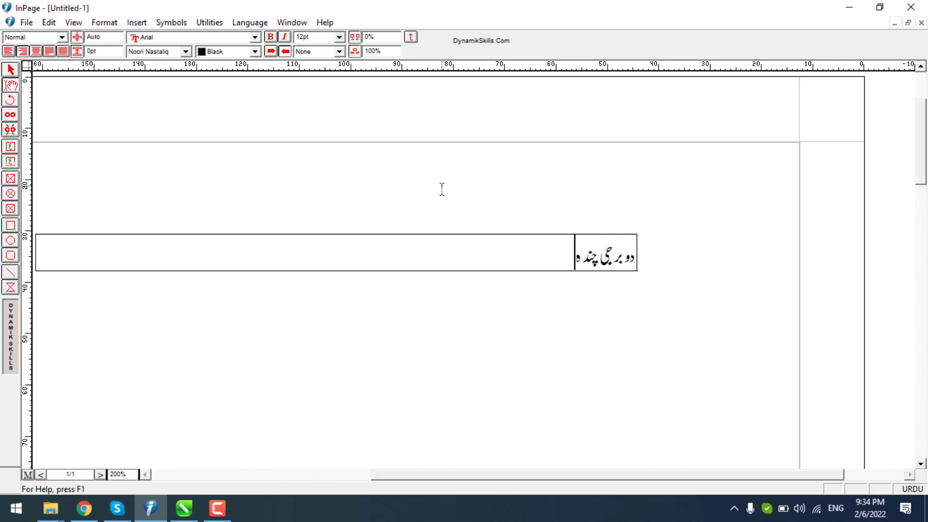
pyautogui.write('dwbrji cndo')
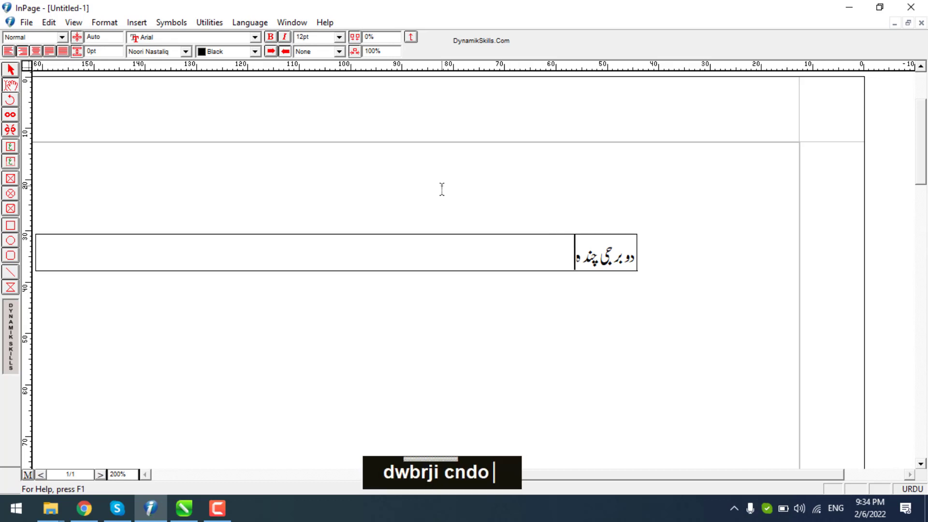
pyautogui.write('tacir')
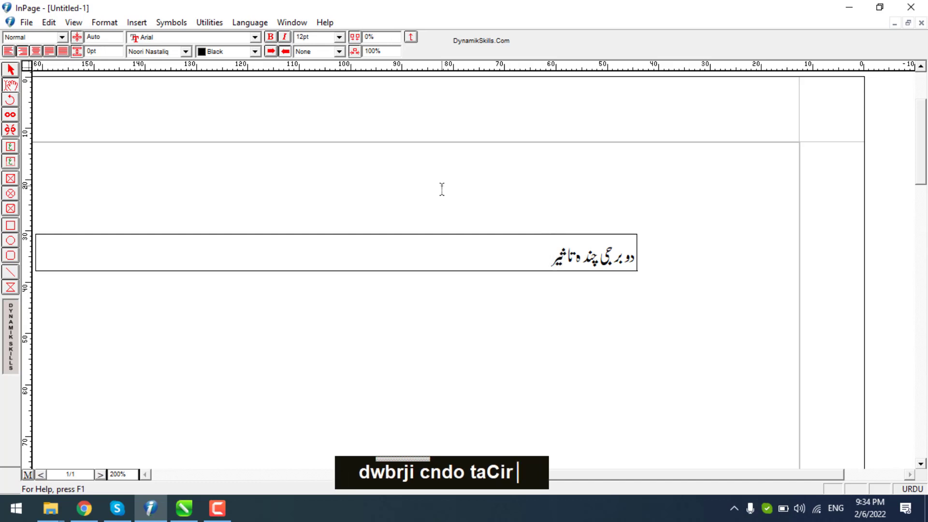
pyautogui.write('ngr')
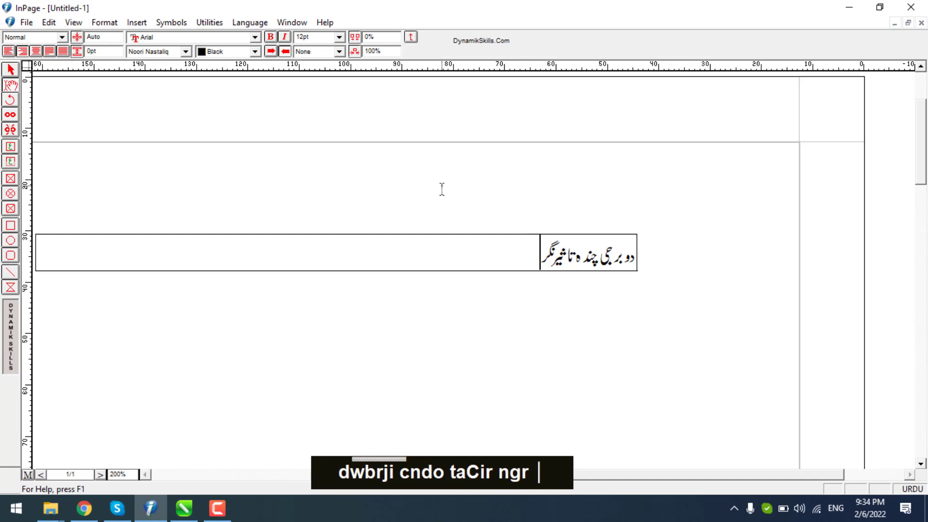
pyautogui.write('min')
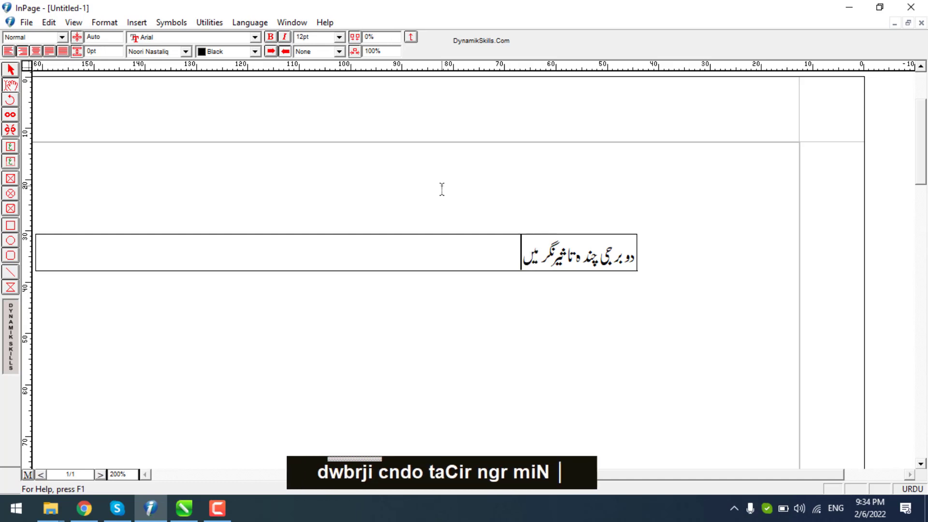
pyautogui.write('bcwn')
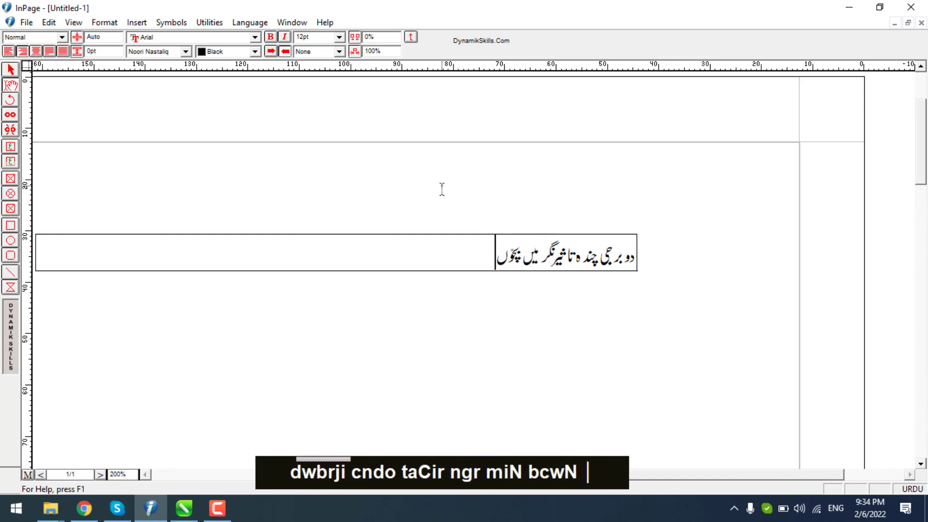
pyautogui.write('awr')
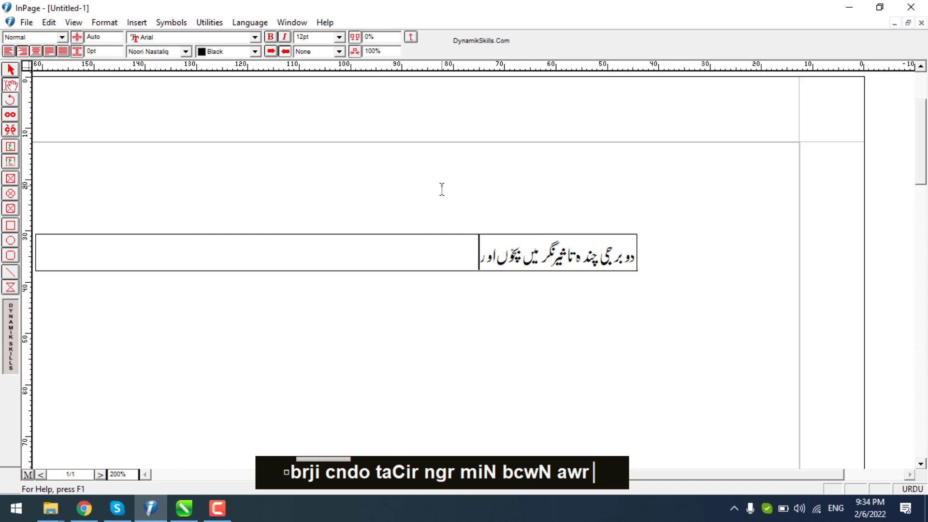
pyautogui.write('bciw')
pyautogui.write('n')
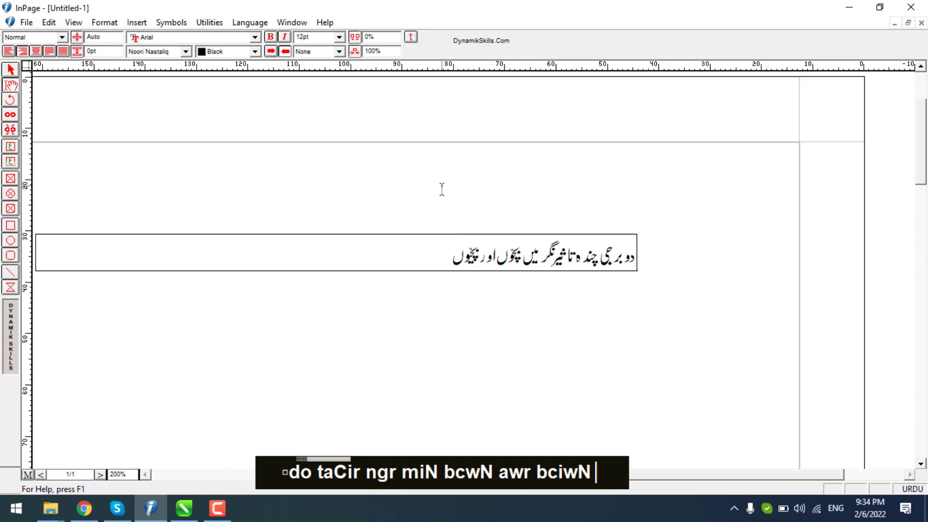
# Correct the last word of the line until it reads کیلئے
pyautogui.write('kiluy')
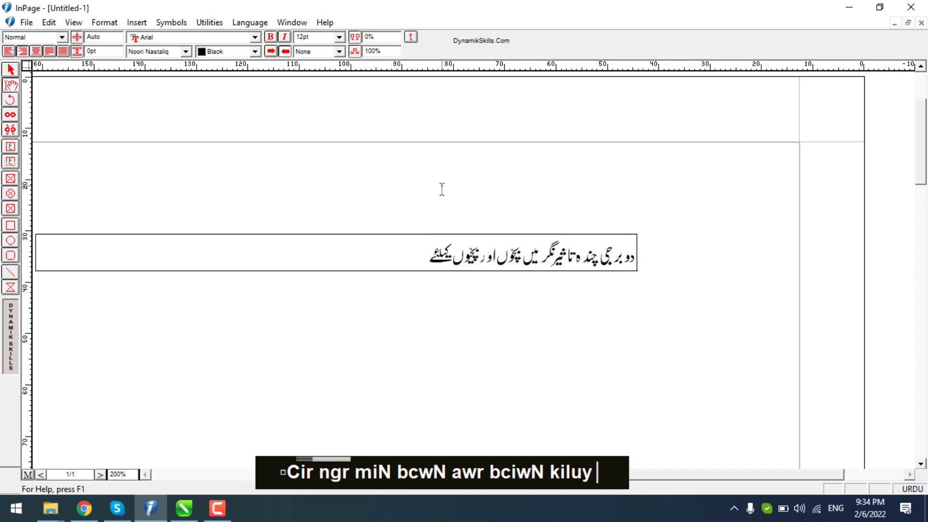
pyautogui.press('BackSpace')
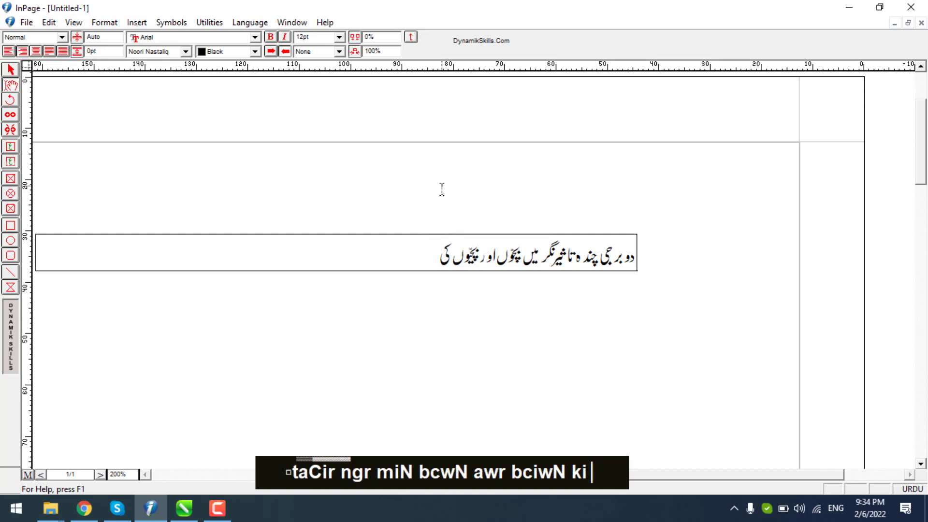
pyautogui.write('l')
pyautogui.write('uy')
pyautogui.press('BackSpace')
pyautogui.write('iy')
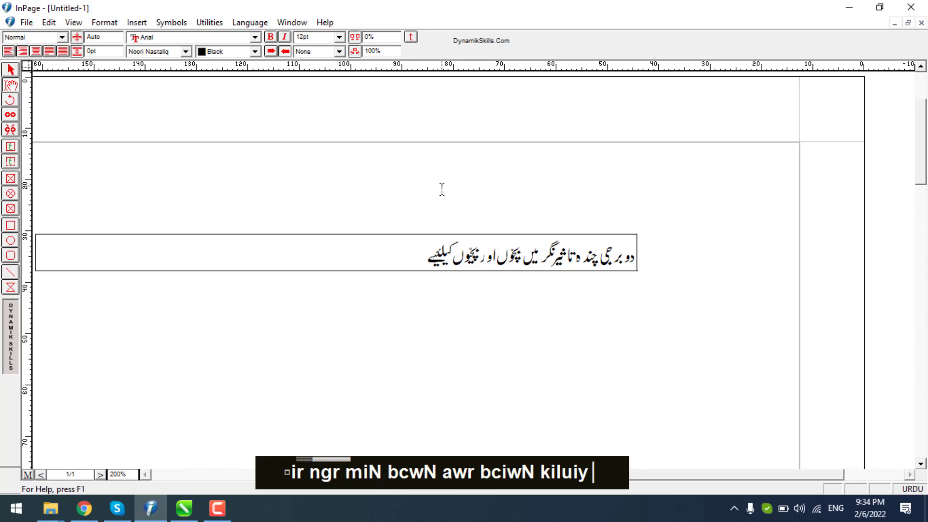
pyautogui.press('BackSpace')
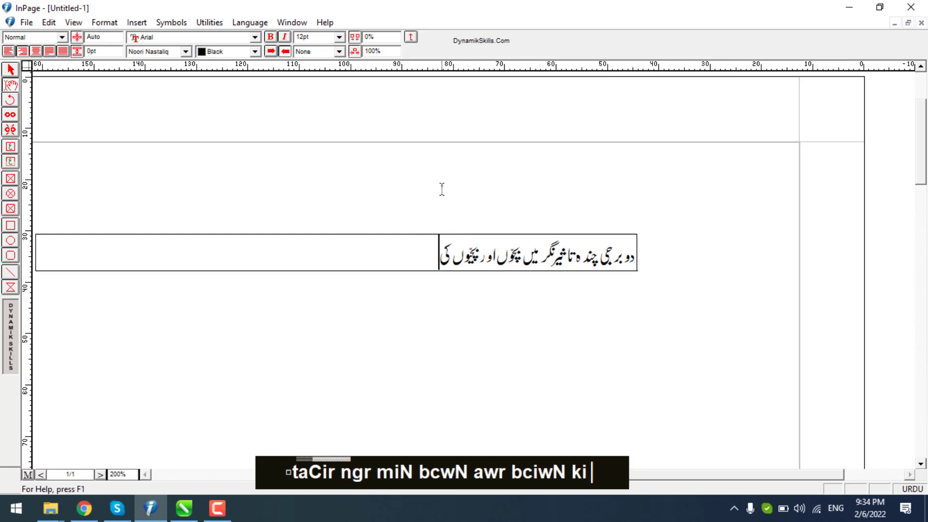
pyautogui.write('l')
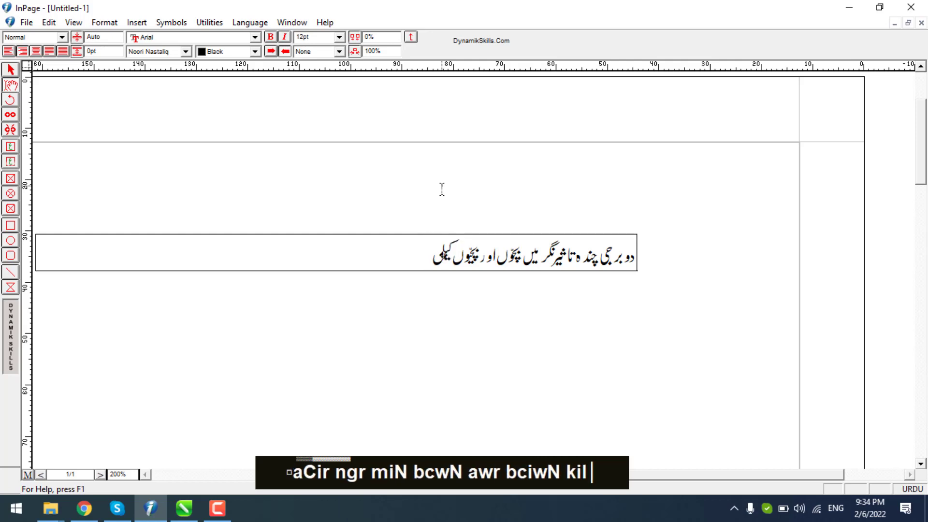
pyautogui.write('iuy')
pyautogui.press('BackSpace')
pyautogui.write('y')
pyautogui.write('y')
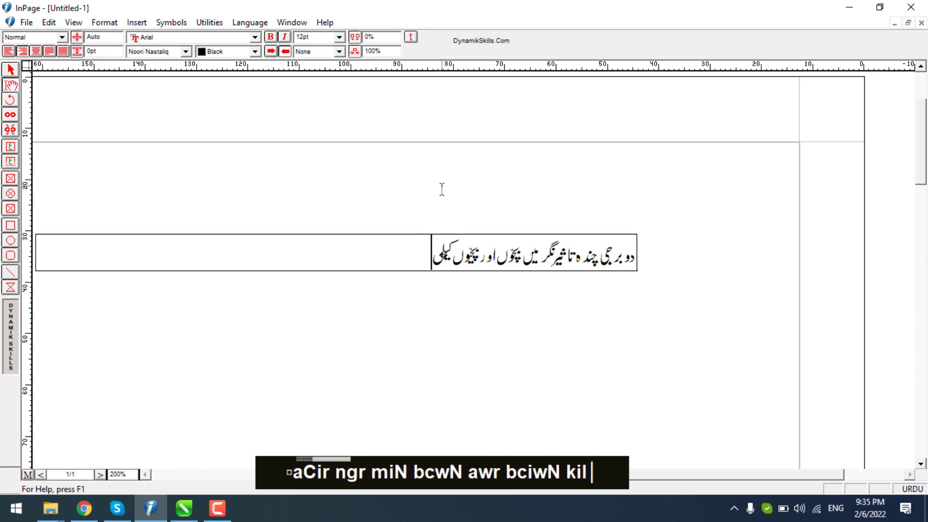
pyautogui.write('luy')
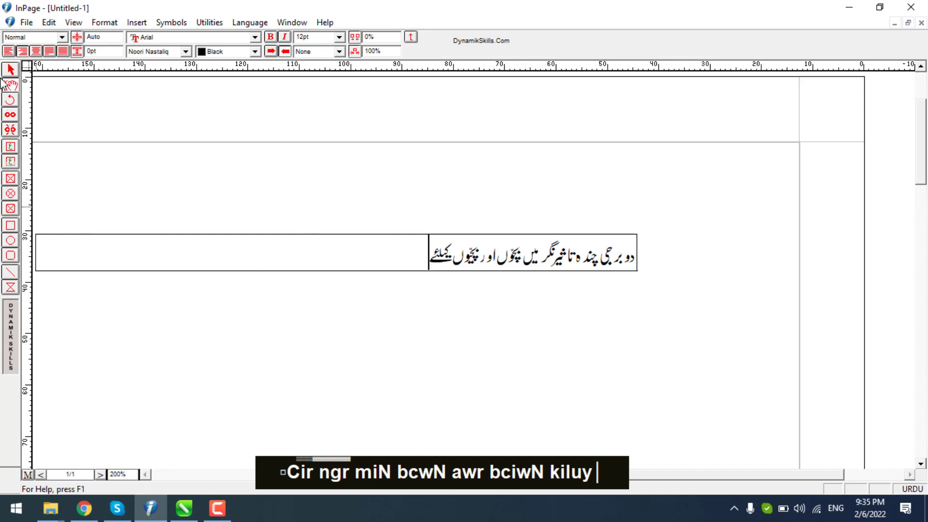
# Cut the Urdu line from InPage, paste it into the banner and set its width to 1.5 inches
pyautogui.rightClick(334, 256)
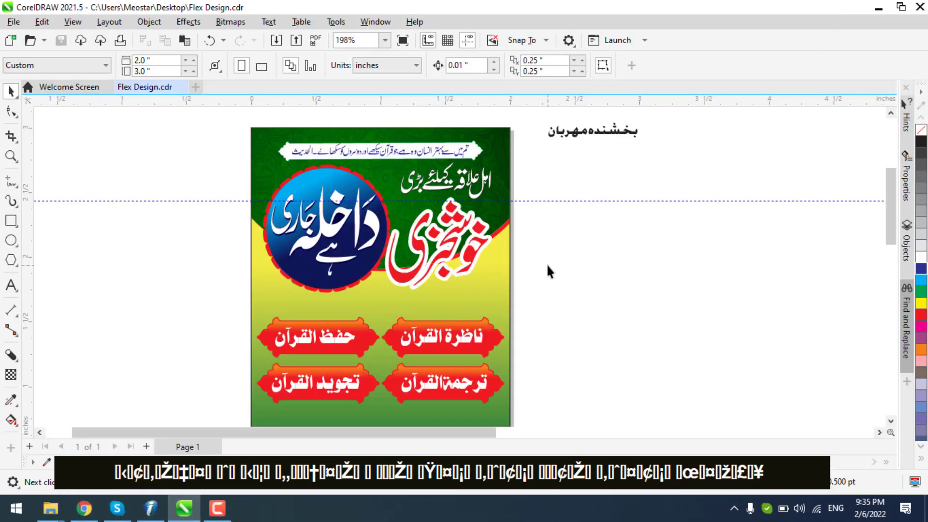
pyautogui.rightClick(553, 267)
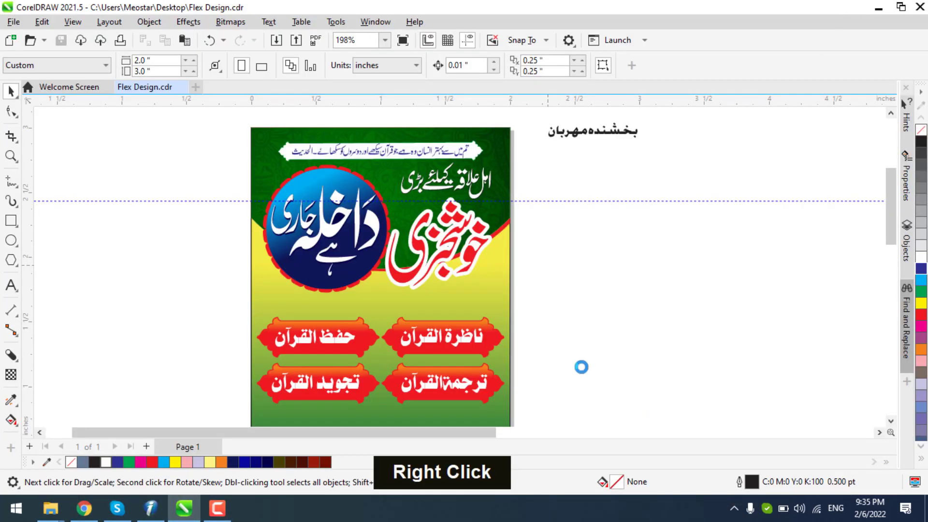
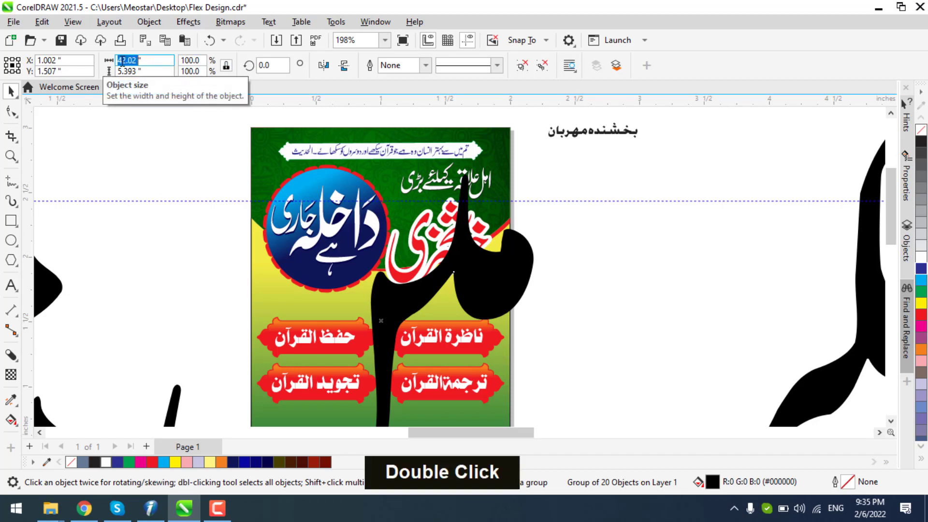
pyautogui.press('End')
pyautogui.press('Delete')
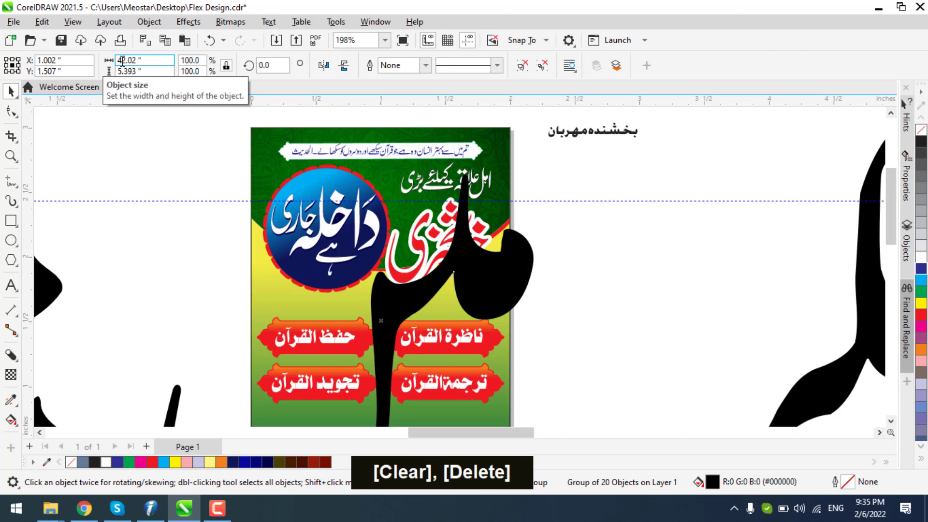
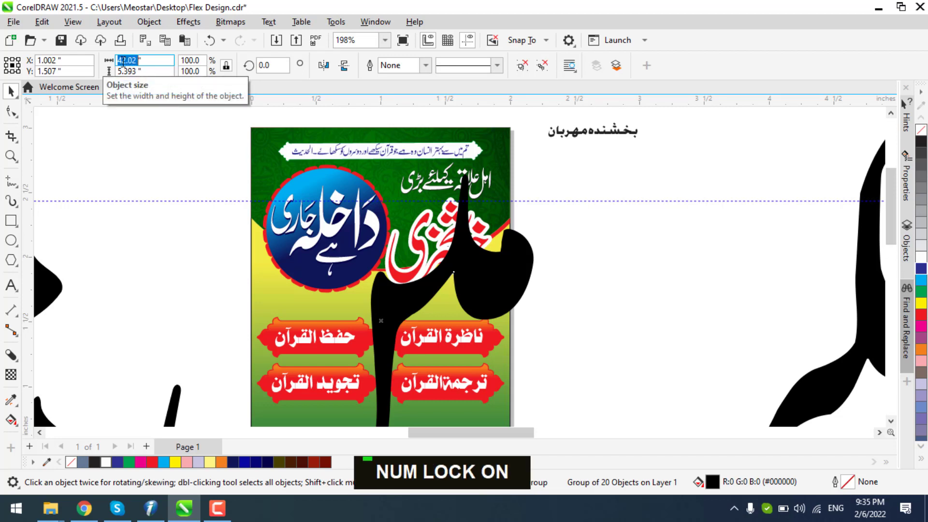
pyautogui.write('1.5')
pyautogui.press('Return')
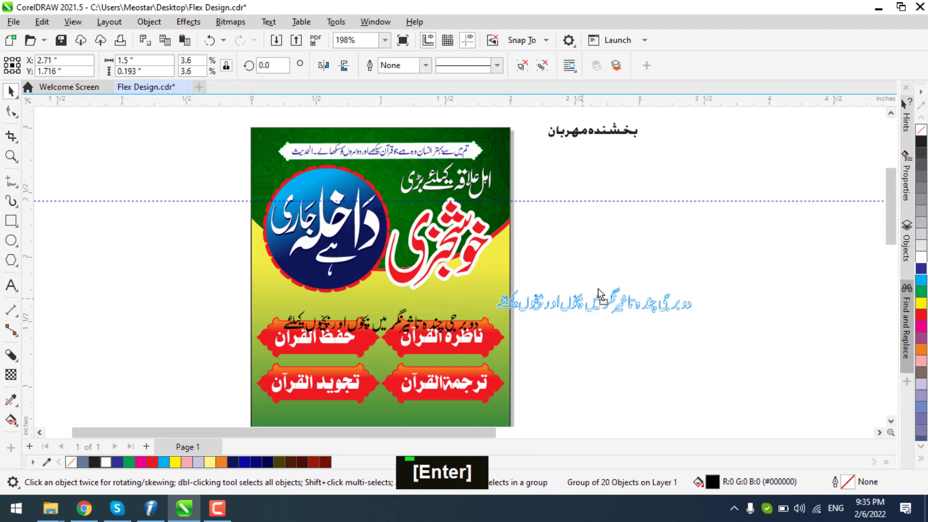
# With the Shape tool, close the letter gaps inside دوبرجی and چندہ
pyautogui.scroll(3)
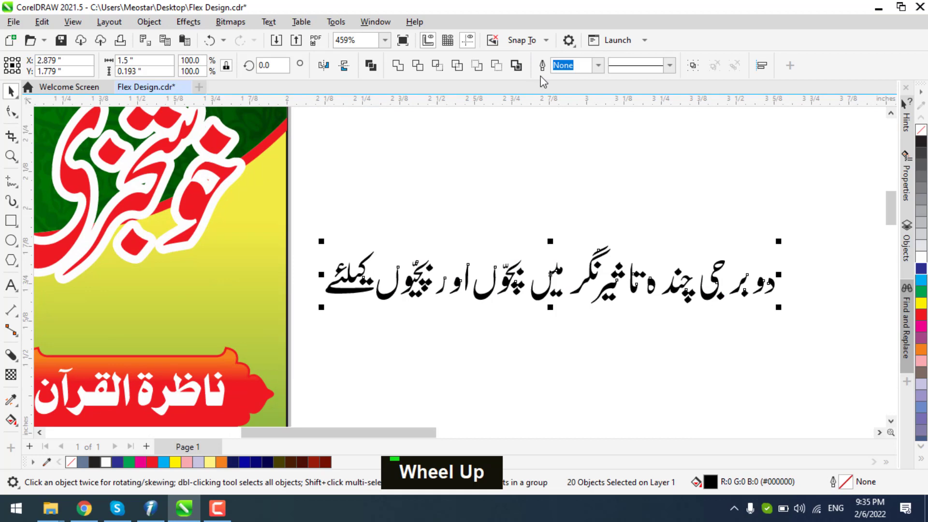
pyautogui.scroll(3)
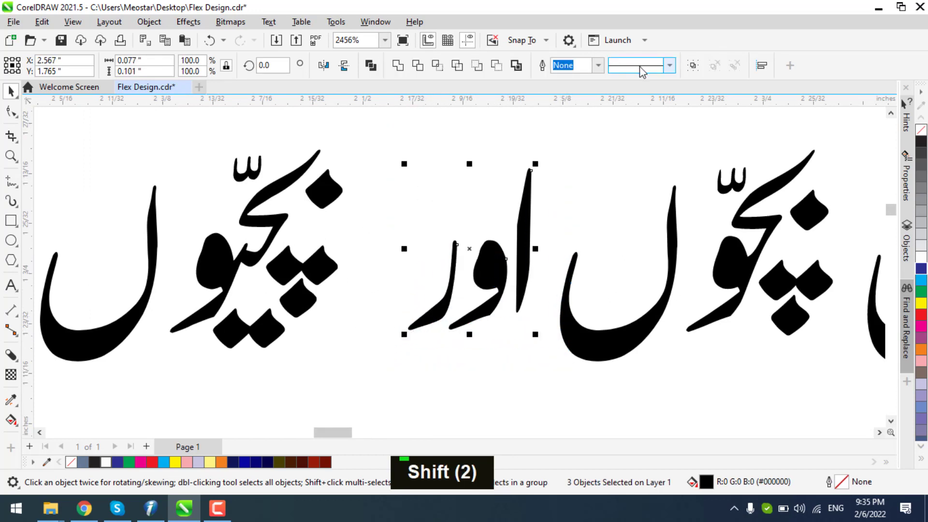
pyautogui.scroll(-3)
pyautogui.scroll(3)
pyautogui.scroll(3)
pyautogui.scroll(-3)
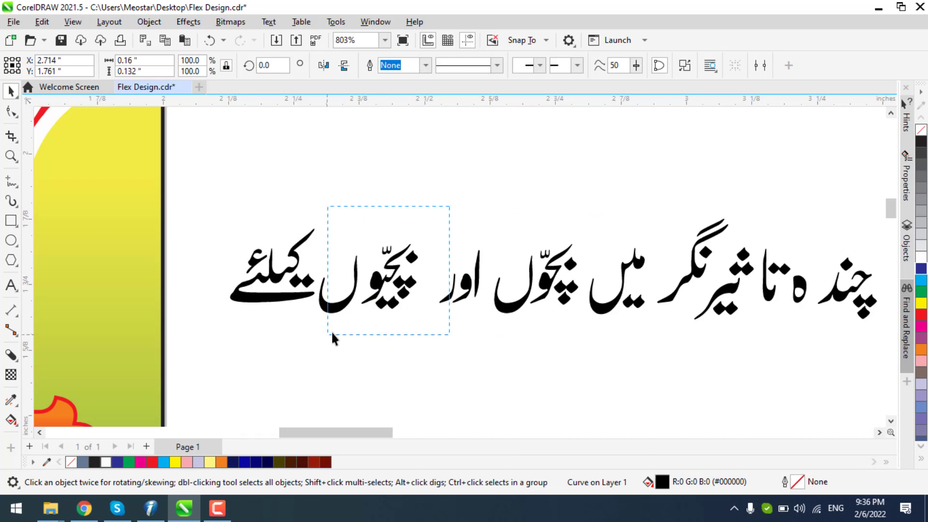
pyautogui.scroll(3)
pyautogui.scroll(3)
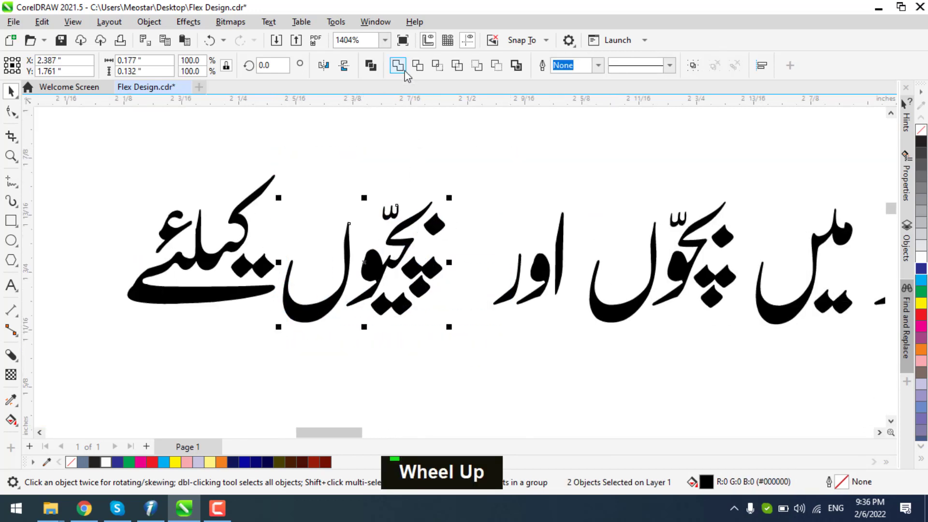
pyautogui.scroll(-3)
pyautogui.scroll(3)
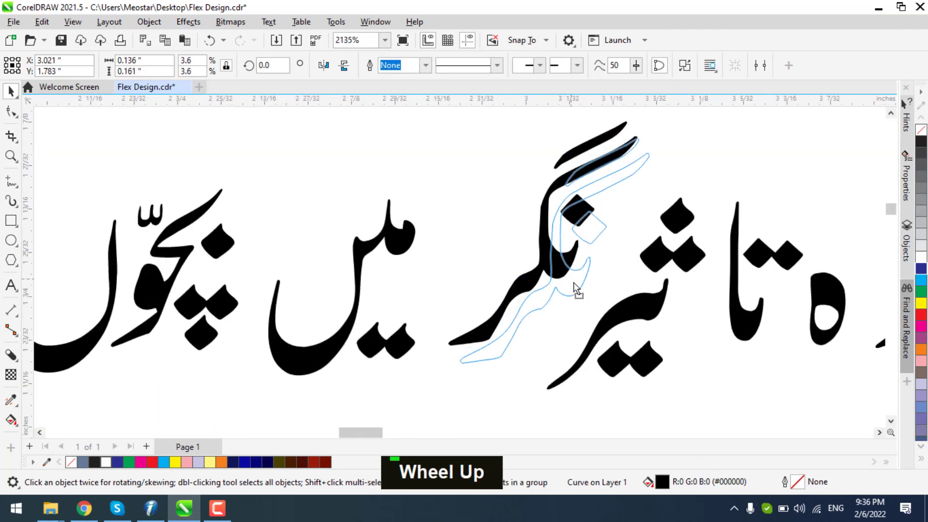
pyautogui.scroll(-3)
pyautogui.scroll(-3)
# Tighten دوبرجی up against چندہ تاثیرنگر by dragging the word nodes together
pyautogui.scroll(3)
pyautogui.scroll(3)
pyautogui.scroll(-3)
pyautogui.scroll(3)
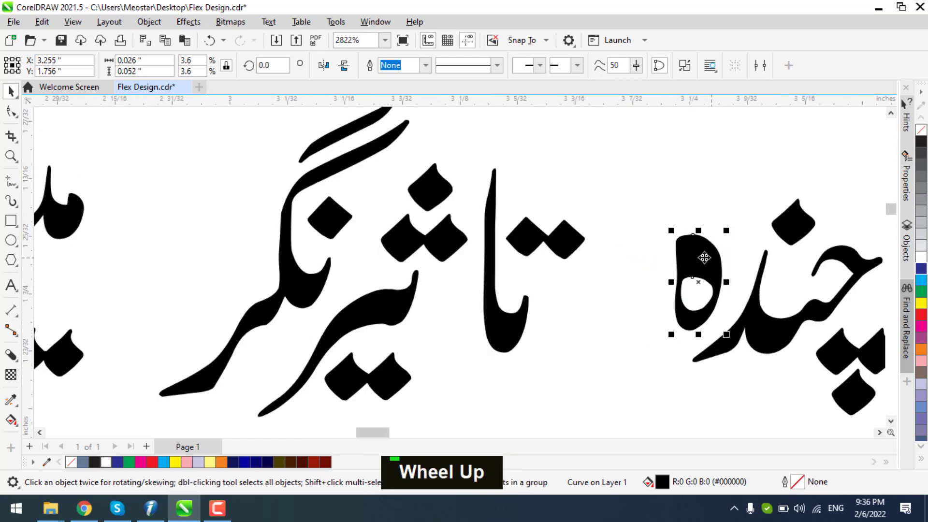
pyautogui.scroll(-3)
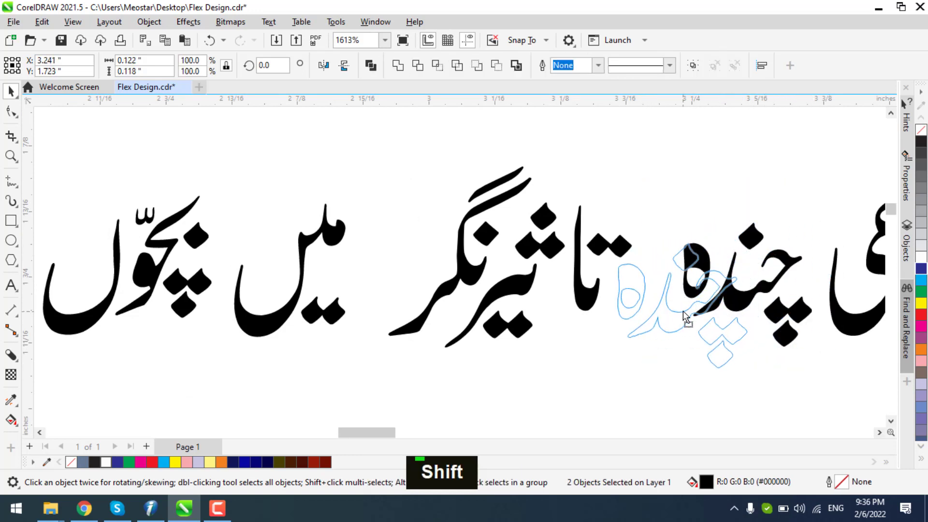
pyautogui.scroll(3)
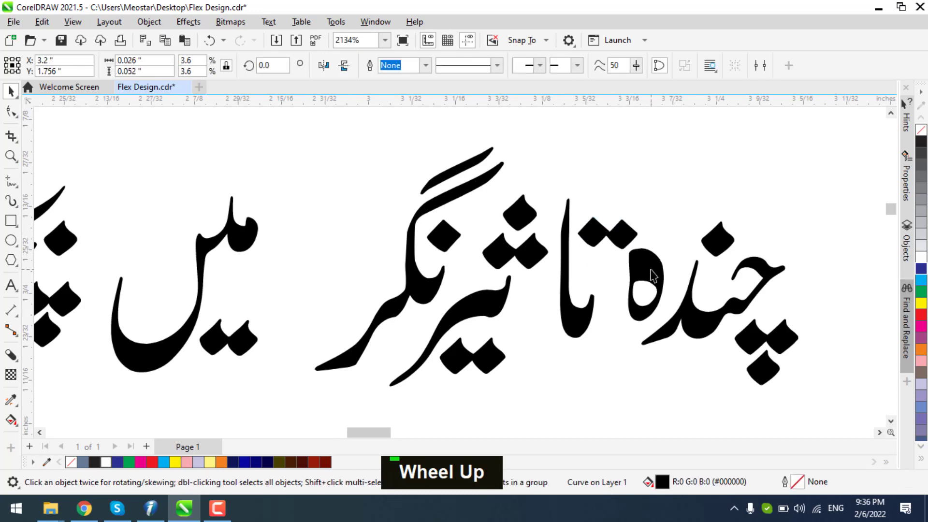
pyautogui.scroll(-3)
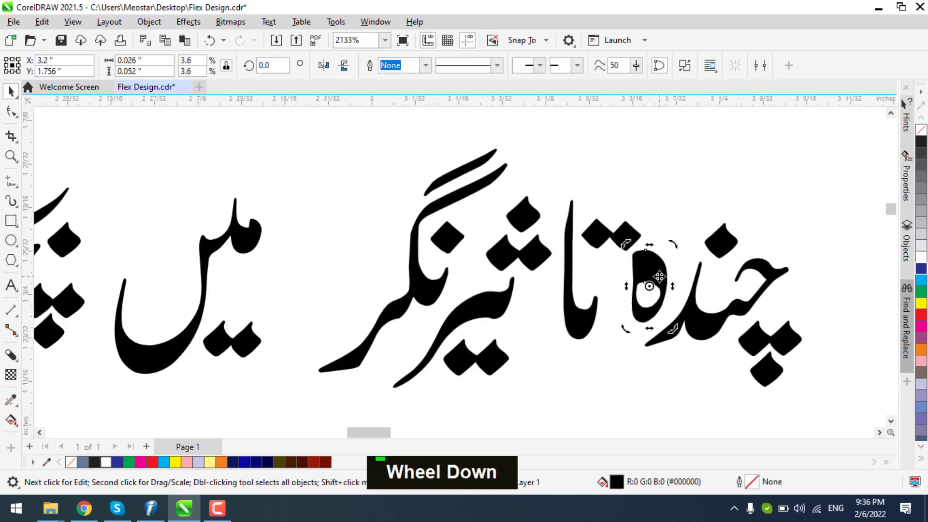
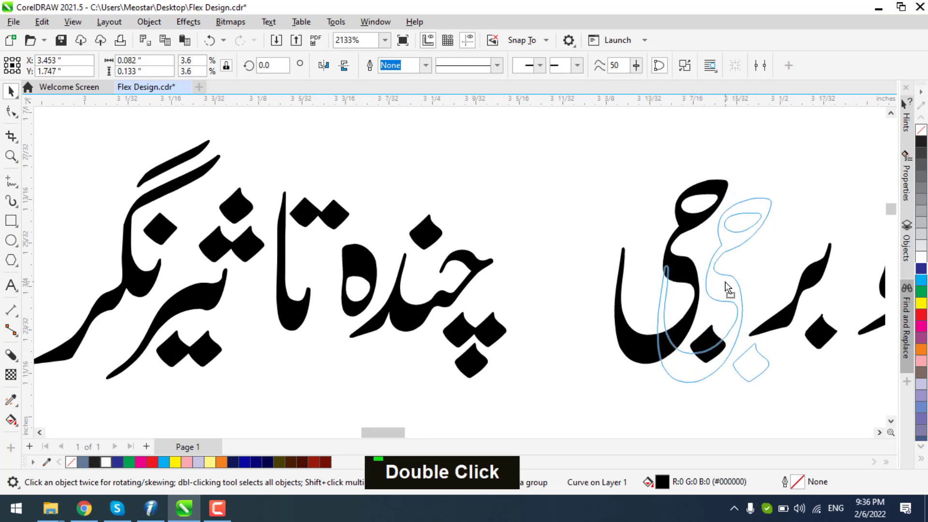
pyautogui.scroll(-3)
pyautogui.scroll(3)
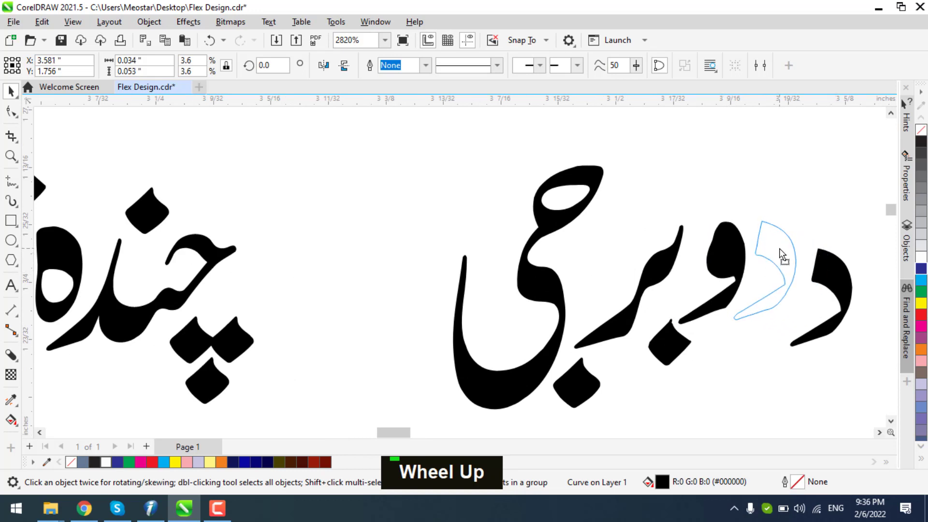
pyautogui.scroll(-3)
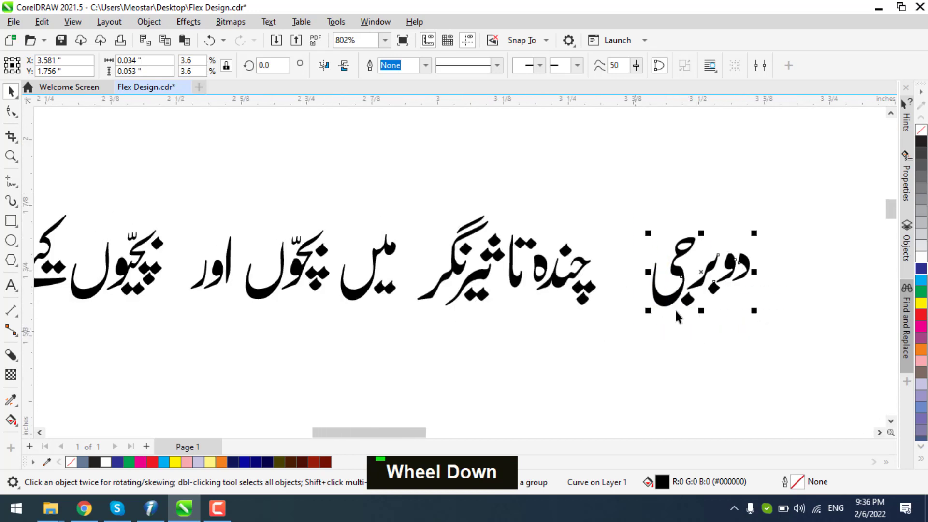
pyautogui.scroll(3)
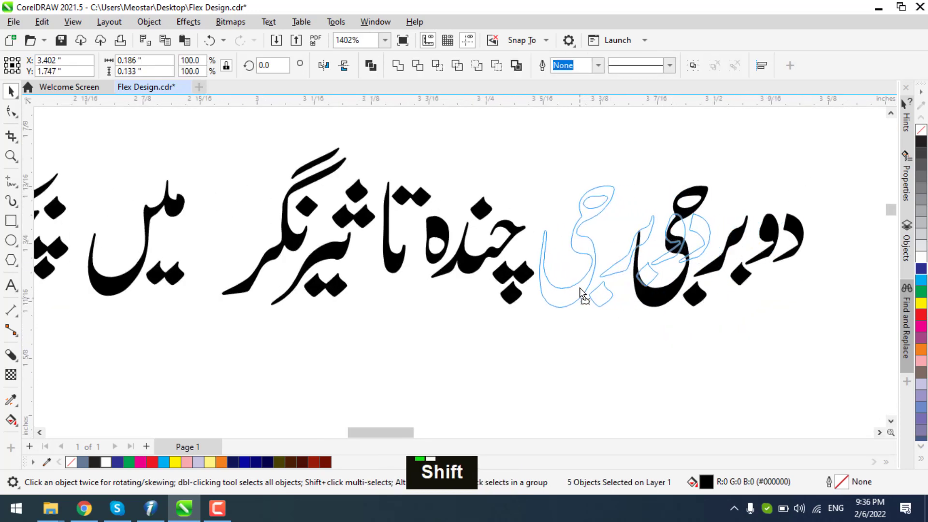
pyautogui.scroll(-3)
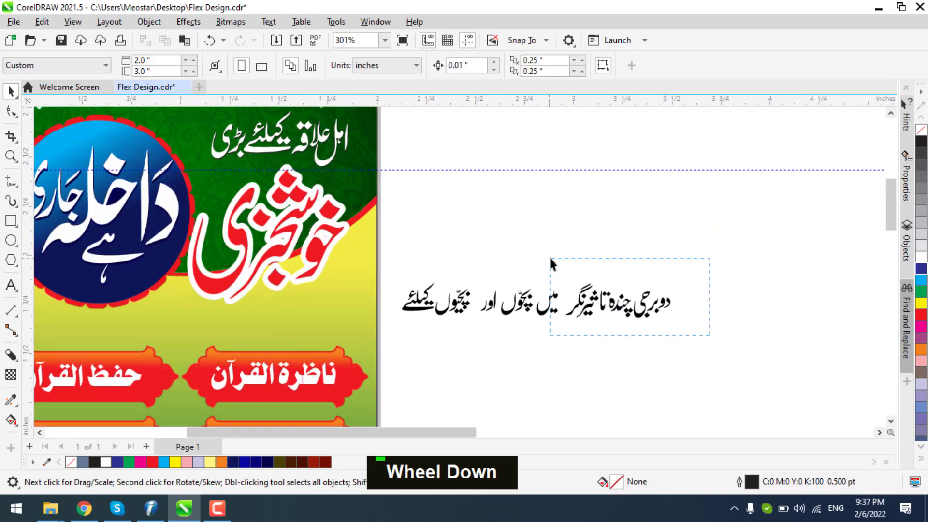
# Close up بچوں اور بچیوں کیلئے and nestle اور above the neighbouring words
pyautogui.scroll(3)
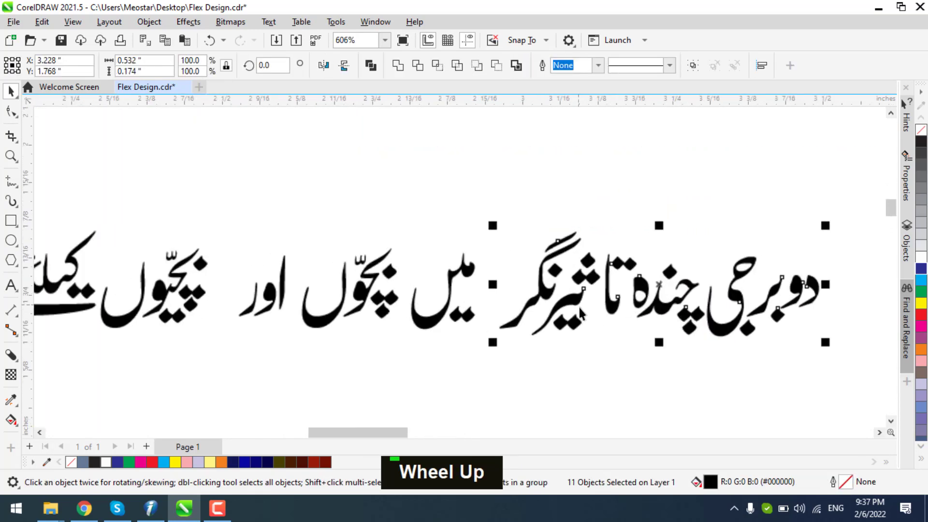
pyautogui.scroll(3)
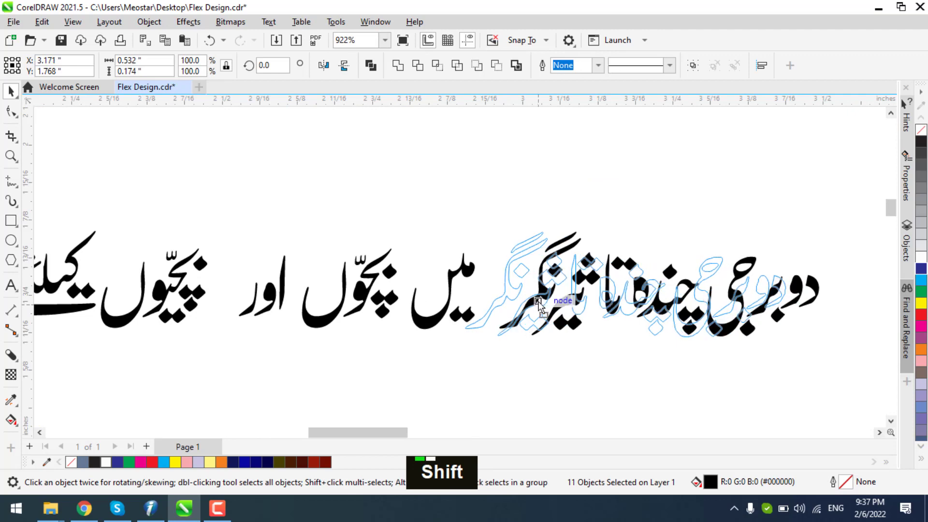
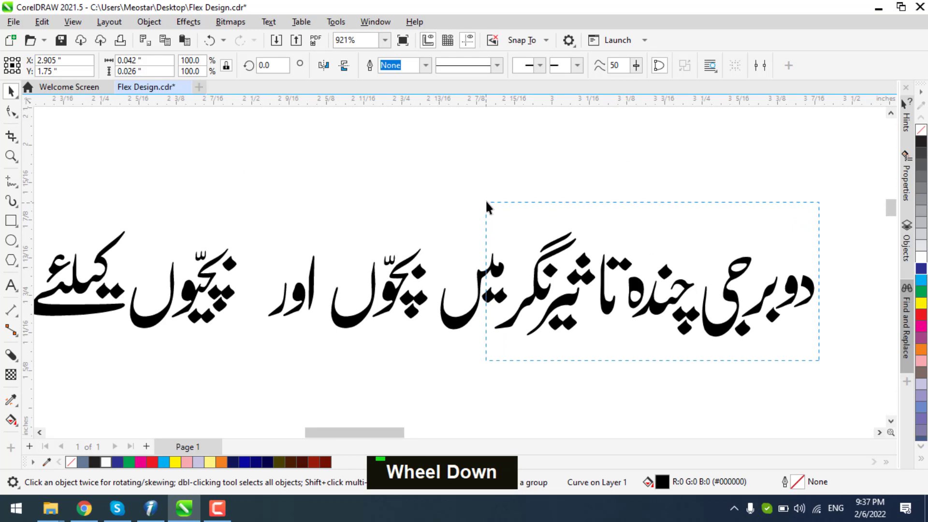
pyautogui.scroll(3)
pyautogui.scroll(3)
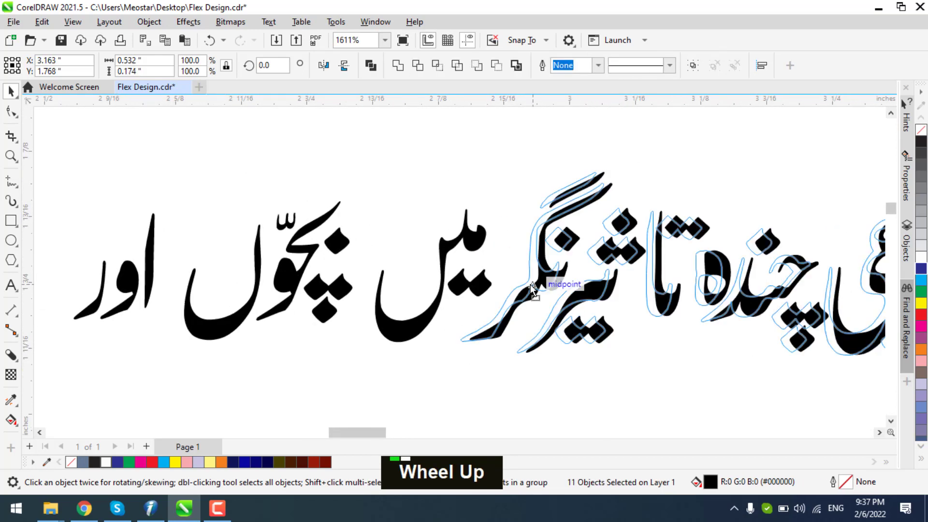
pyautogui.scroll(-3)
pyautogui.scroll(3)
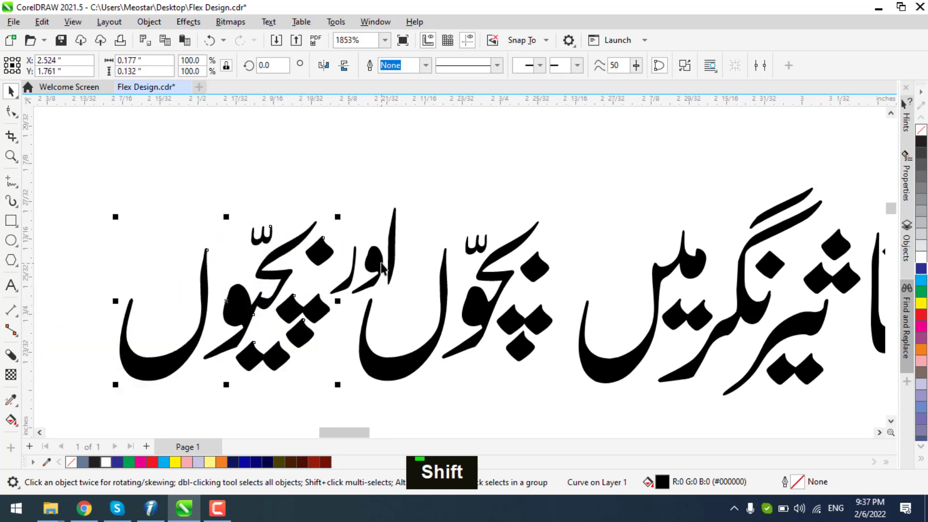
# Group the Urdu line and place a copy on the banner below the headline
pyautogui.scroll(-3)
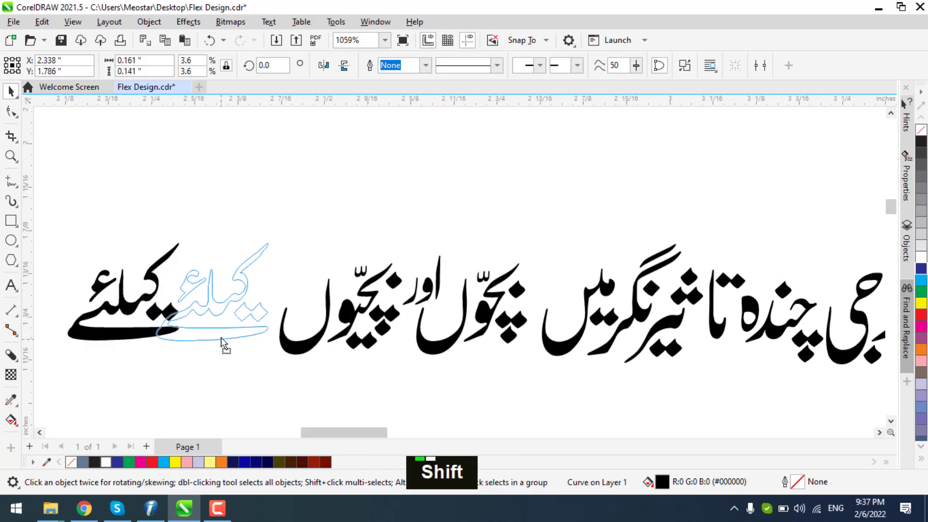
pyautogui.scroll(-3)
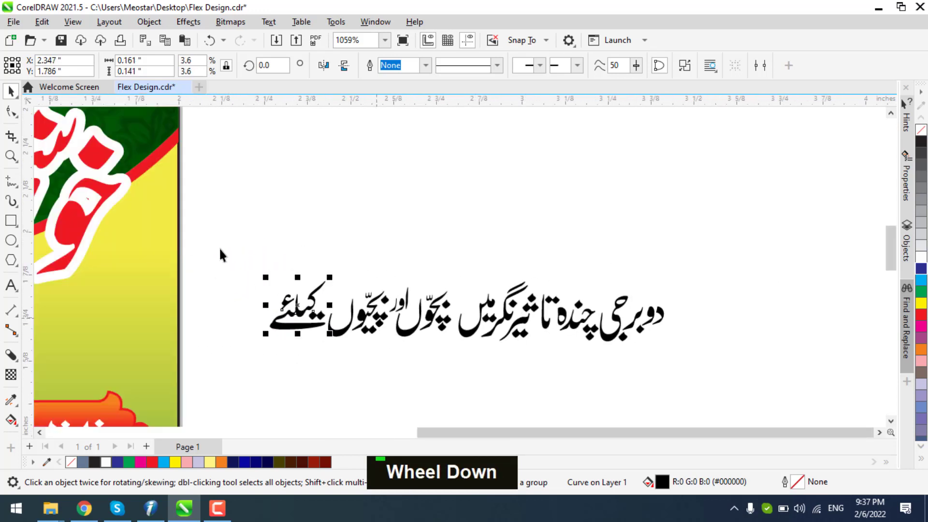
pyautogui.press('ctrl+g')
pyautogui.scroll(-3)
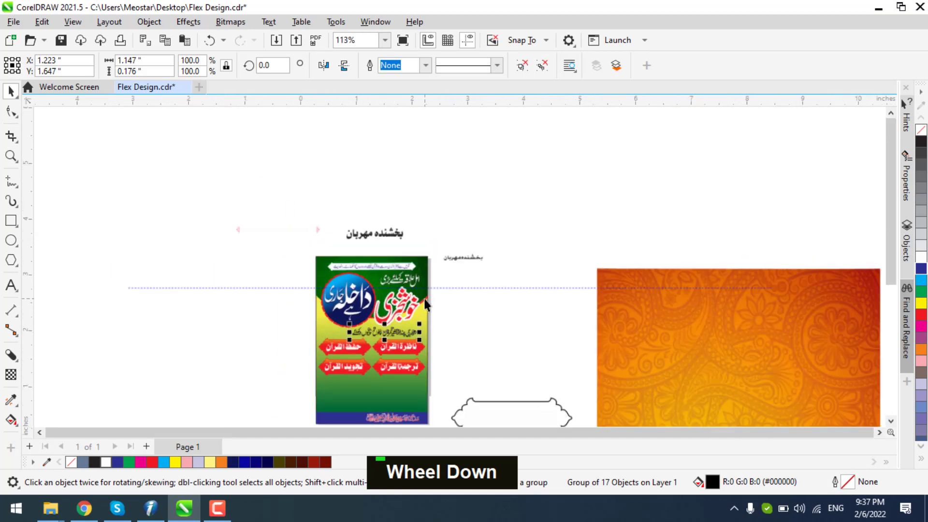
# Scale up the Urdu boys-and-girls line and centre it under the headline
pyautogui.scroll(3)
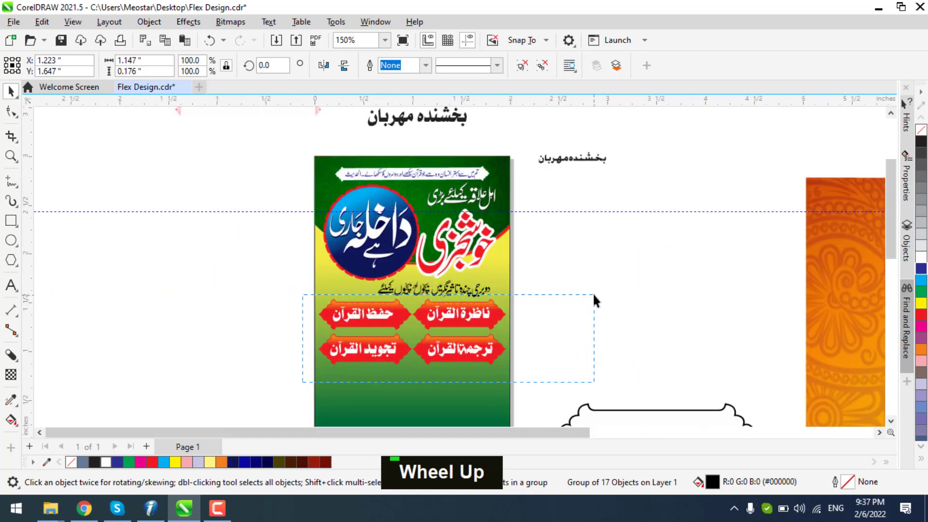
pyautogui.scroll(3)
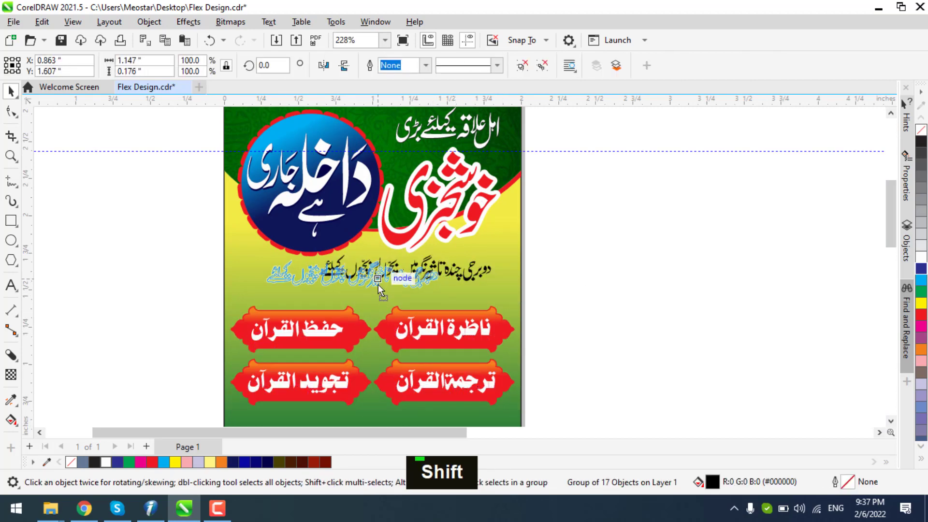
pyautogui.scroll(3)
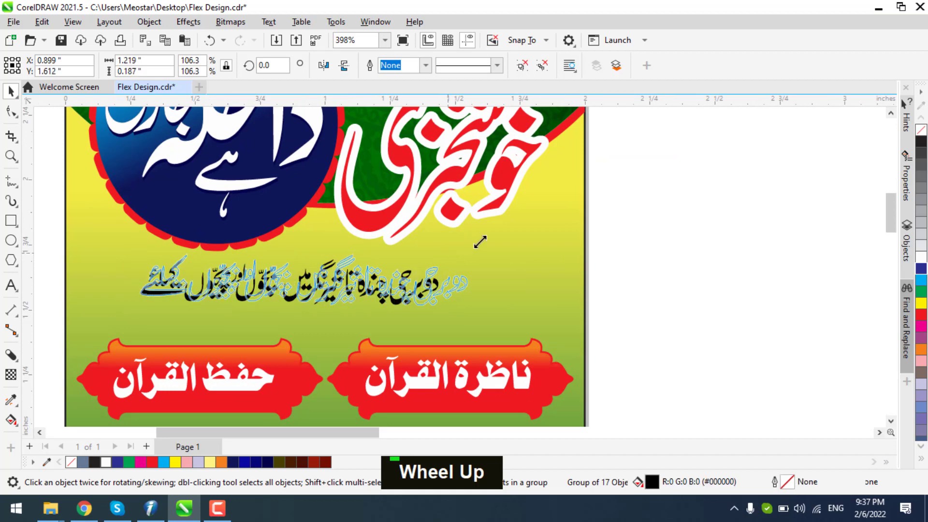
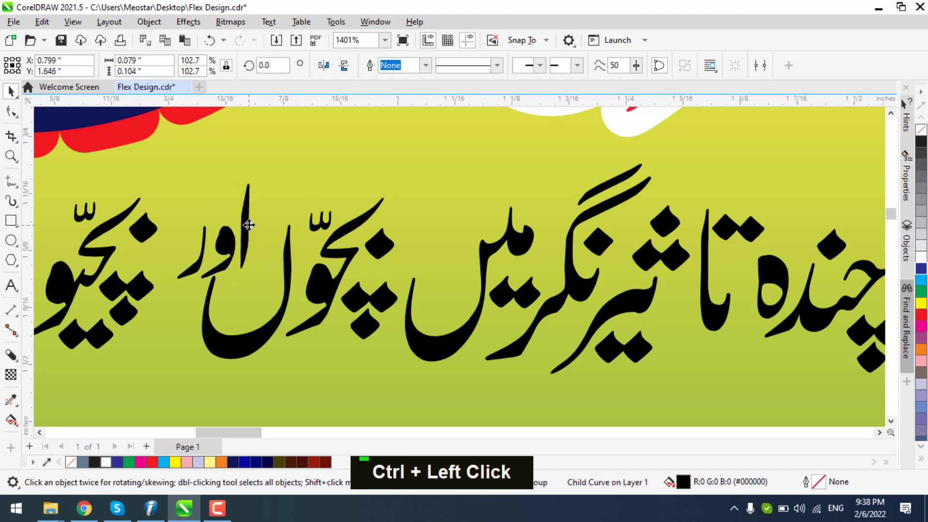
pyautogui.scroll(-3)
pyautogui.scroll(-3)
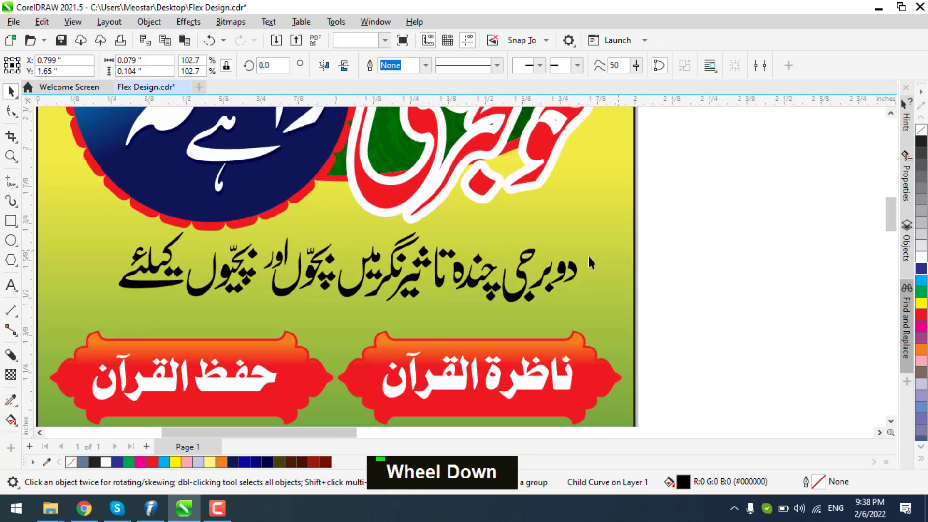
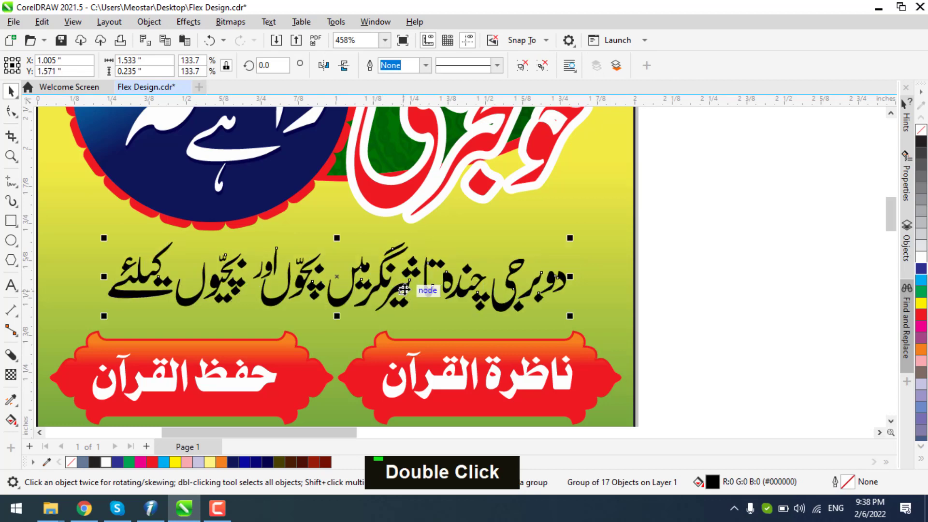
pyautogui.scroll(-3)
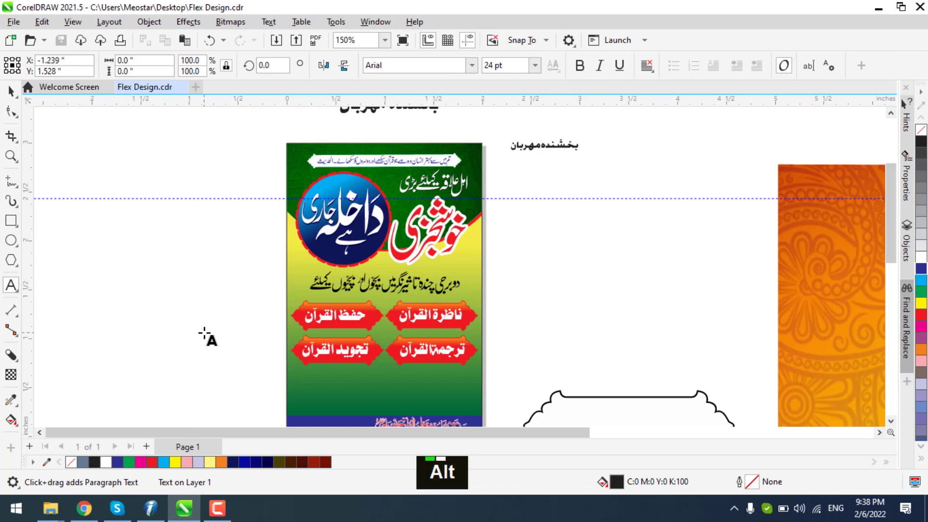
# Type the Urdu adult-education sentence اسکے علاوہ تعلیم بالغاں کا beside the banner
pyautogui.write('اسکے')
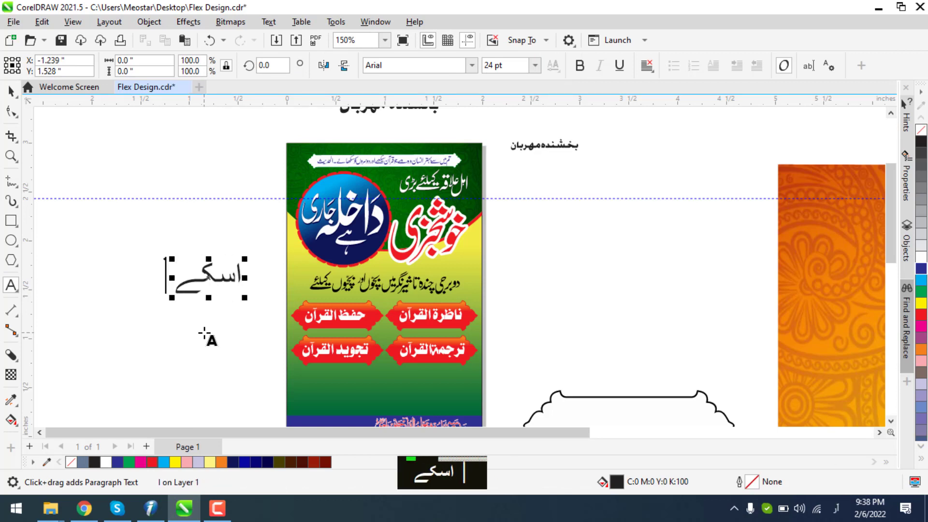
pyautogui.write('علاوہ')
pyautogui.write('اسکے علاوہ')
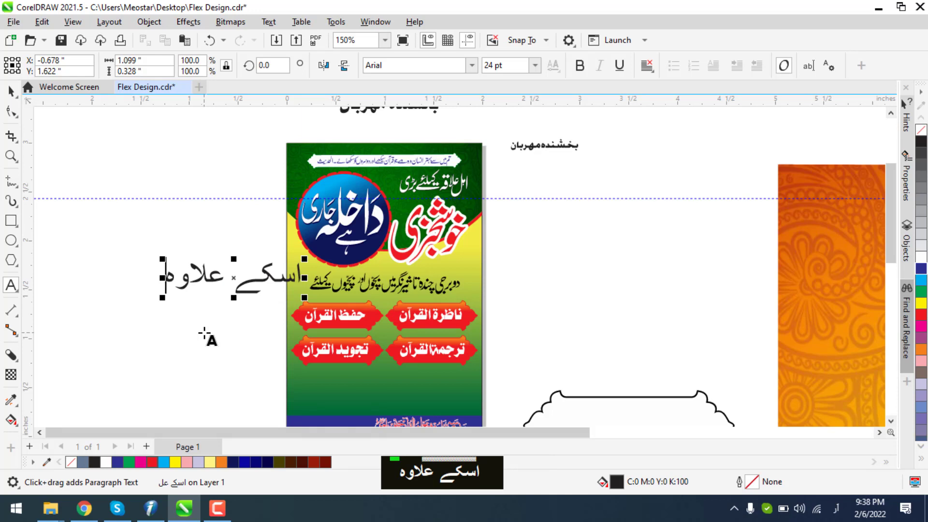
pyautogui.write('تعلیم')
pyautogui.write('بالغاں')
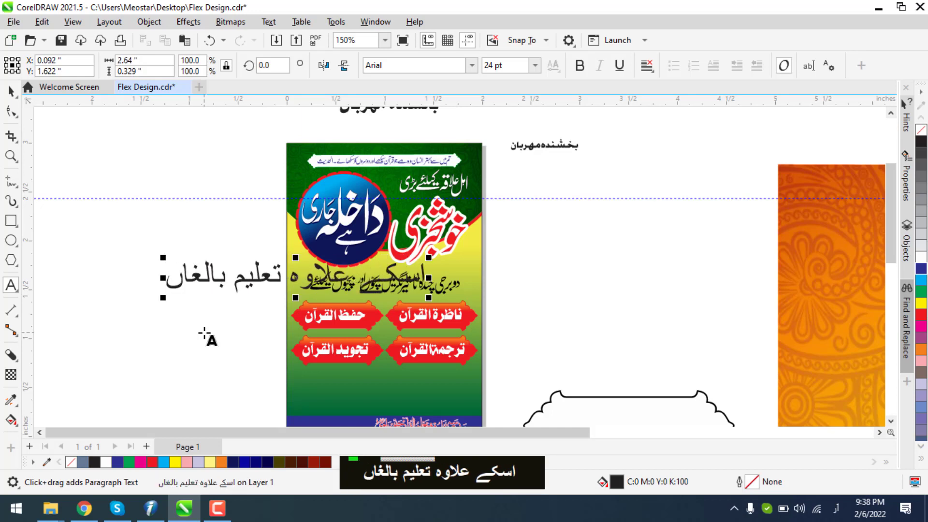
pyautogui.write('کا')
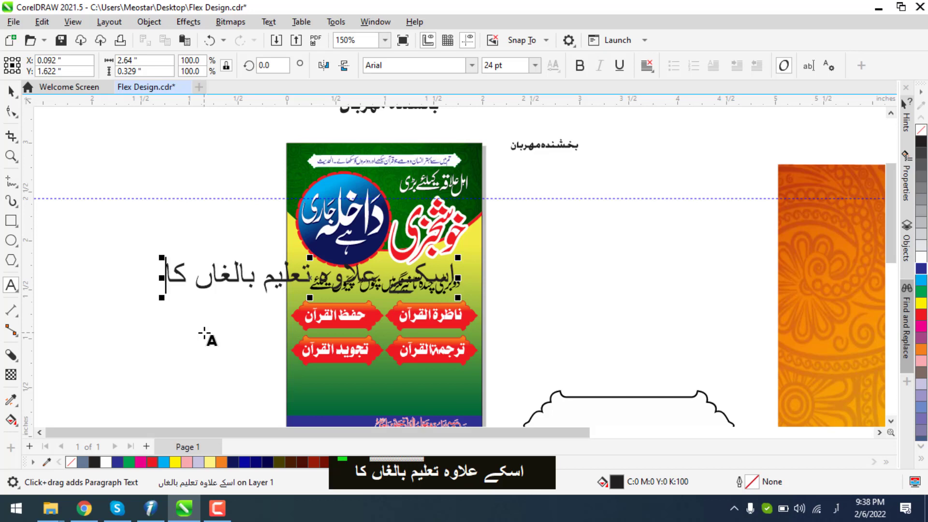
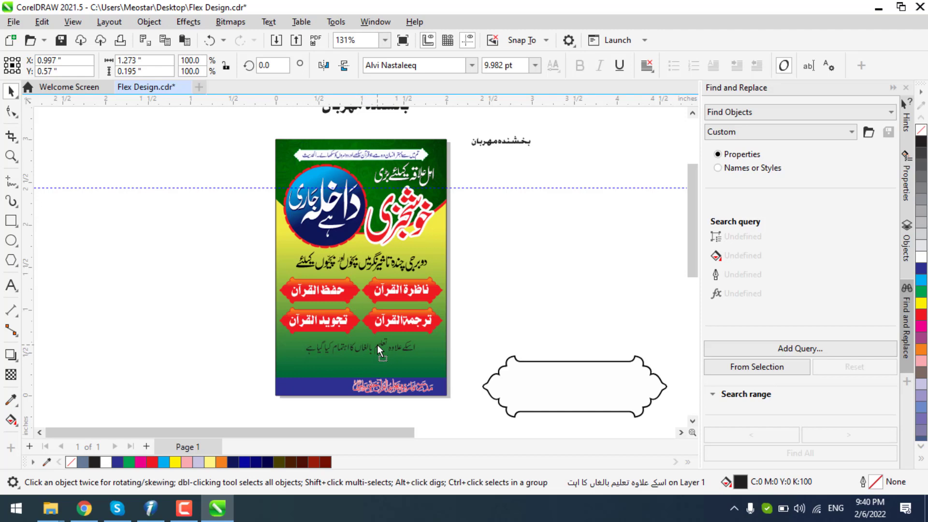
# Reposition character nodes of the bottom line, raising تعلیم and widening its letter spacing
pyautogui.scroll(3)
pyautogui.scroll(3)
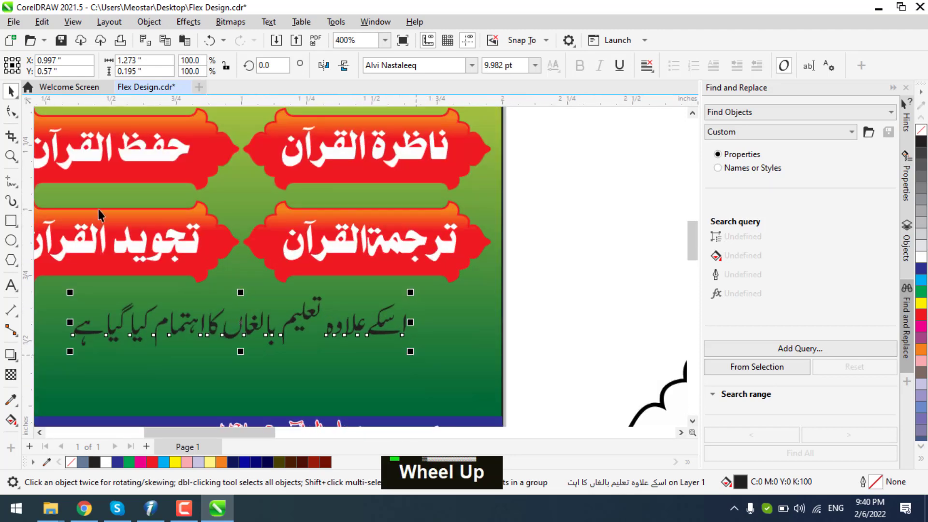
pyautogui.scroll(-3)
pyautogui.scroll(3)
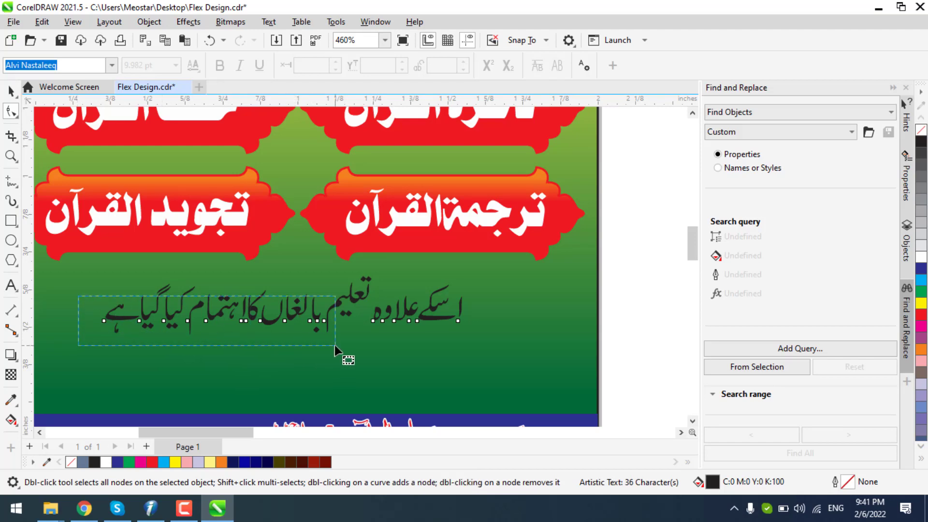
pyautogui.scroll(3)
pyautogui.scroll(3)
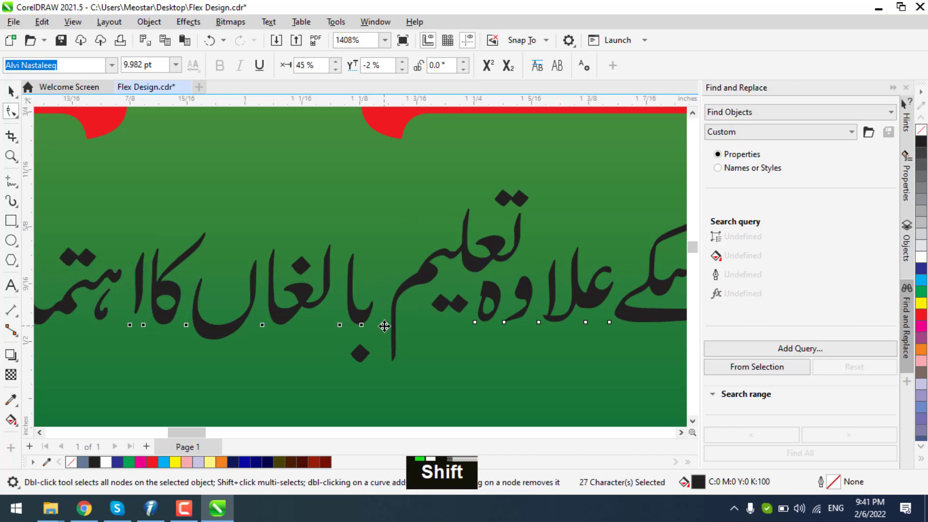
pyautogui.scroll(-3)
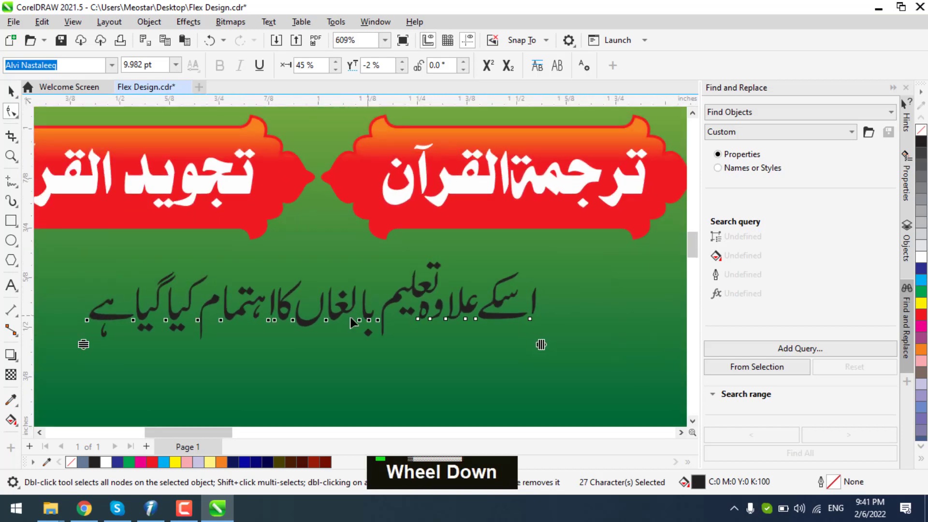
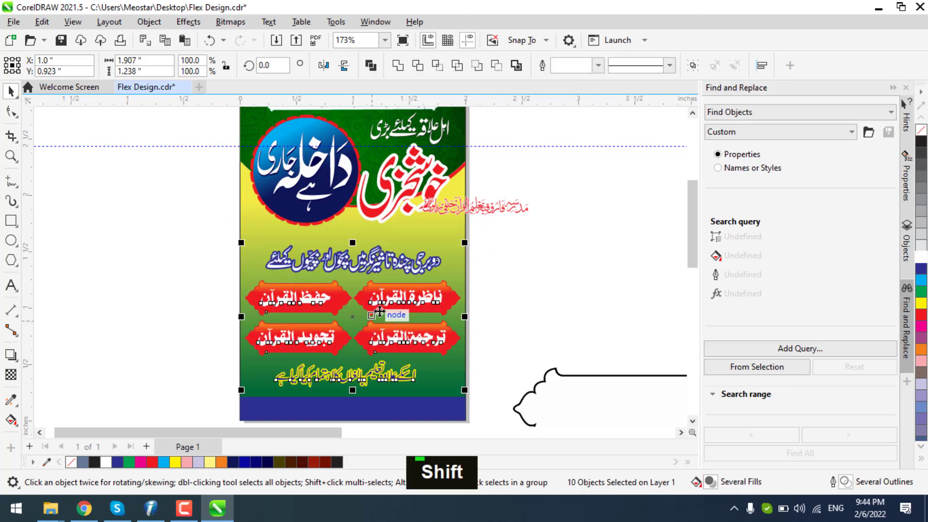
# Lower the tagline and course labels, then fit the red madrasa name between headline and tagline
pyautogui.press('Down')
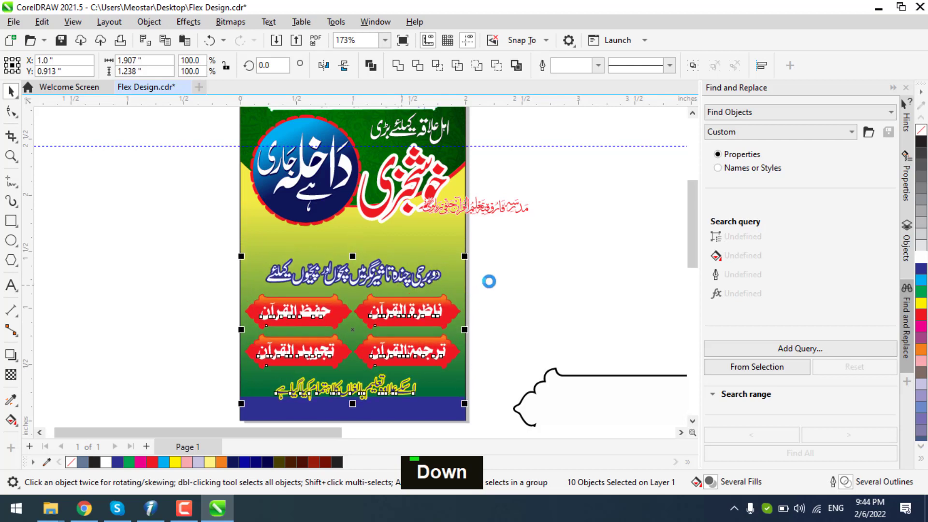
pyautogui.scroll(3)
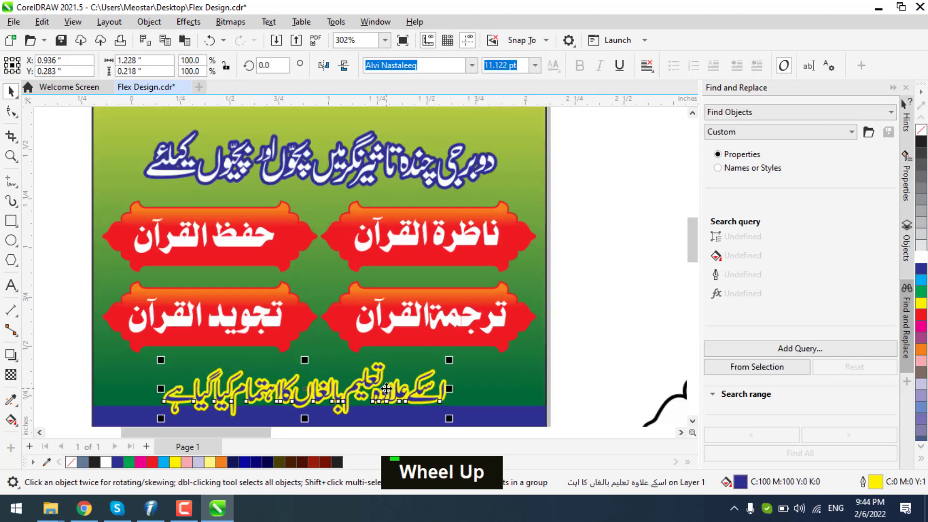
pyautogui.scroll(3)
pyautogui.scroll(3)
pyautogui.scroll(-3)
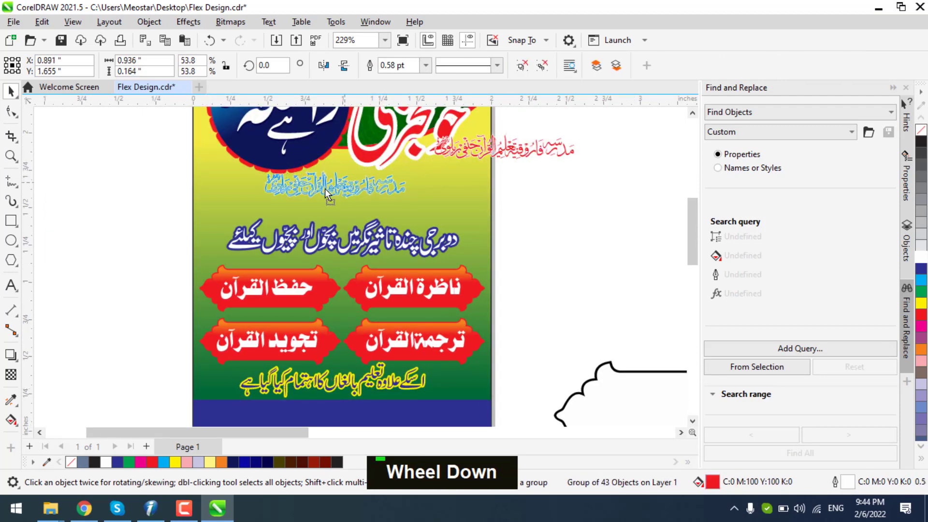
pyautogui.scroll(3)
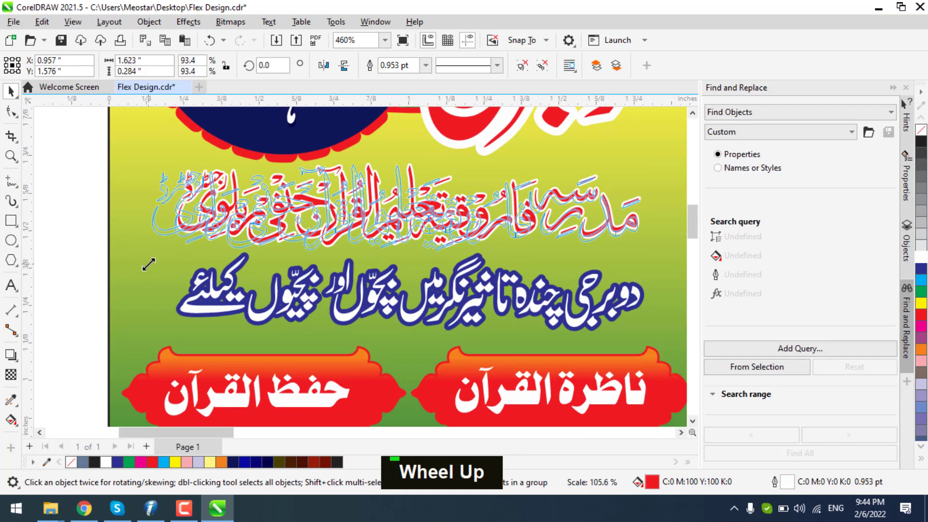
pyautogui.scroll(-3)
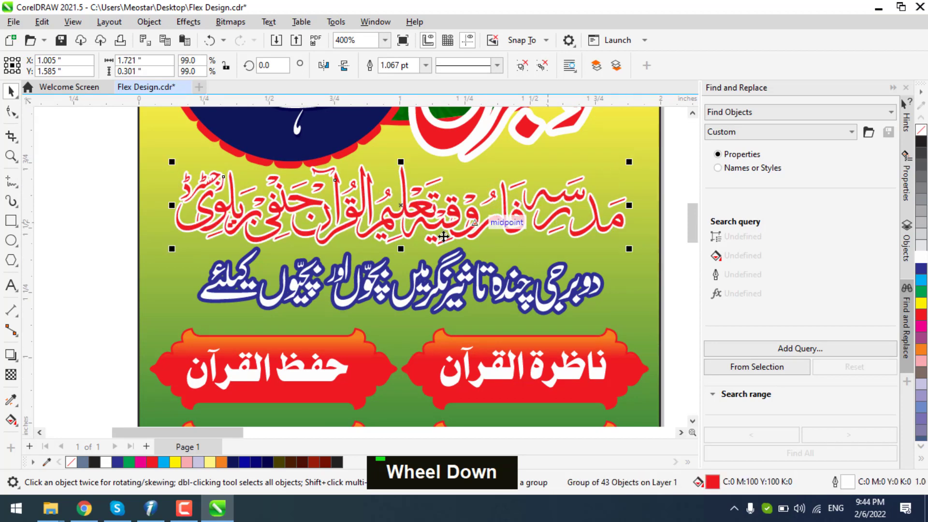
pyautogui.scroll(3)
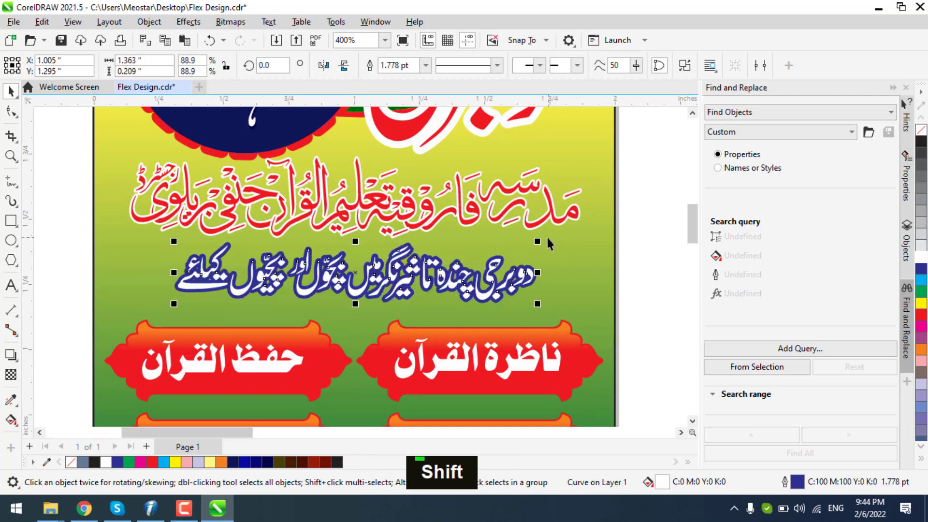
# Nudge the blue tagline and the madrasa name into their final positions with arrow keys
pyautogui.press('Down')
pyautogui.press('Down')
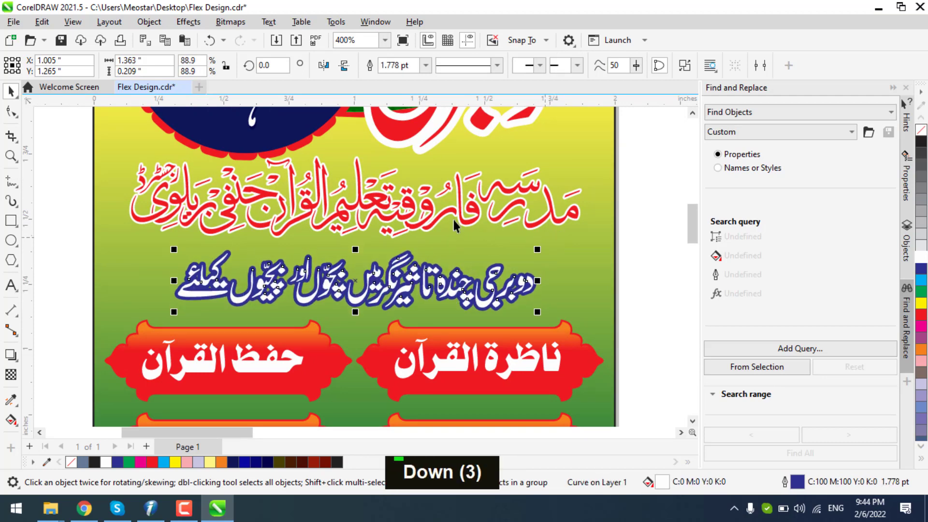
pyautogui.press('Down')
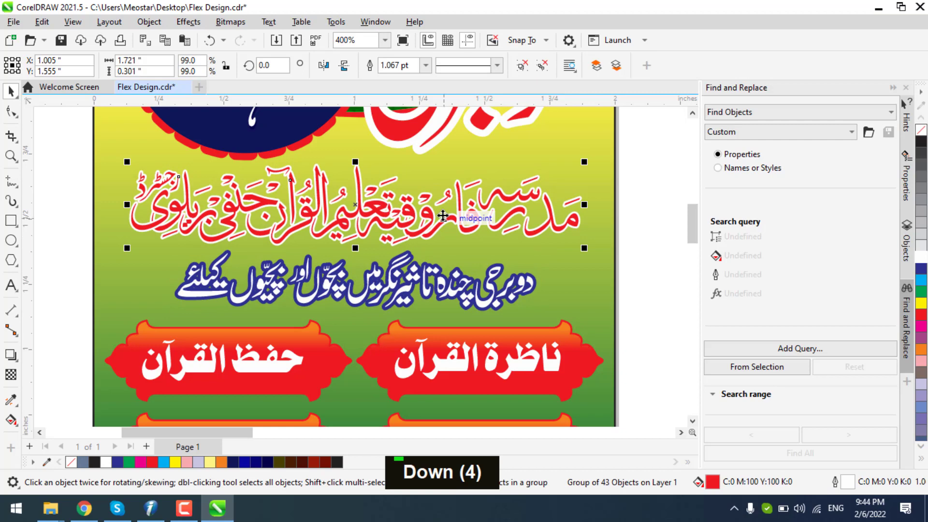
pyautogui.press('Down')
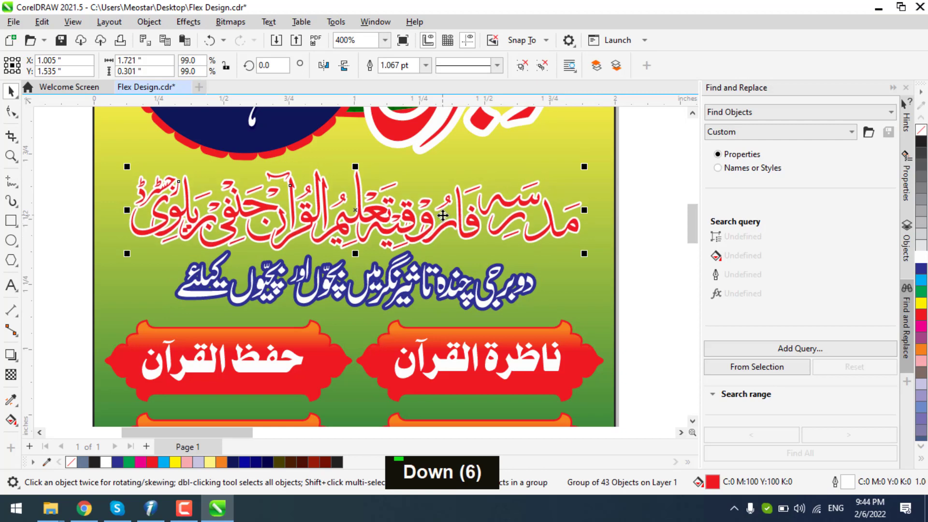
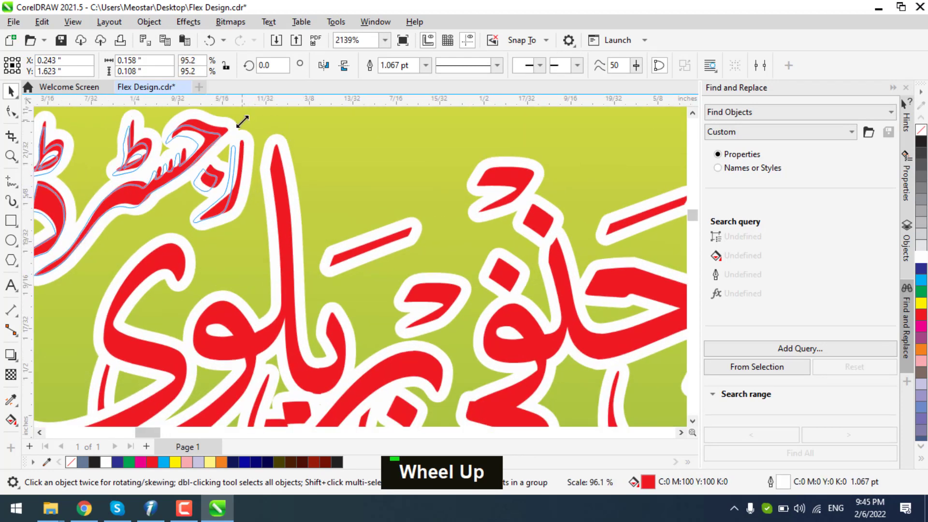
# Give the madrasa name a 3 pt white outline and drag a soft drop shadow from it
pyautogui.scroll(-3)
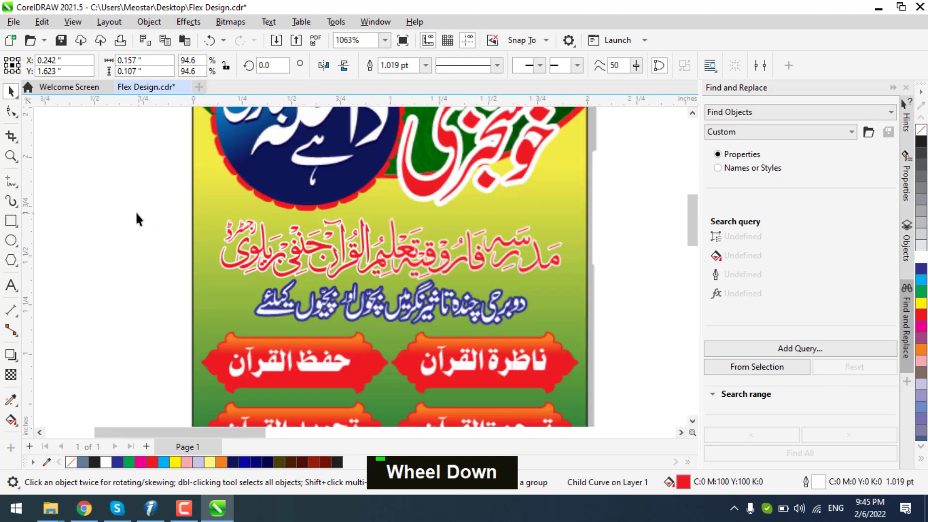
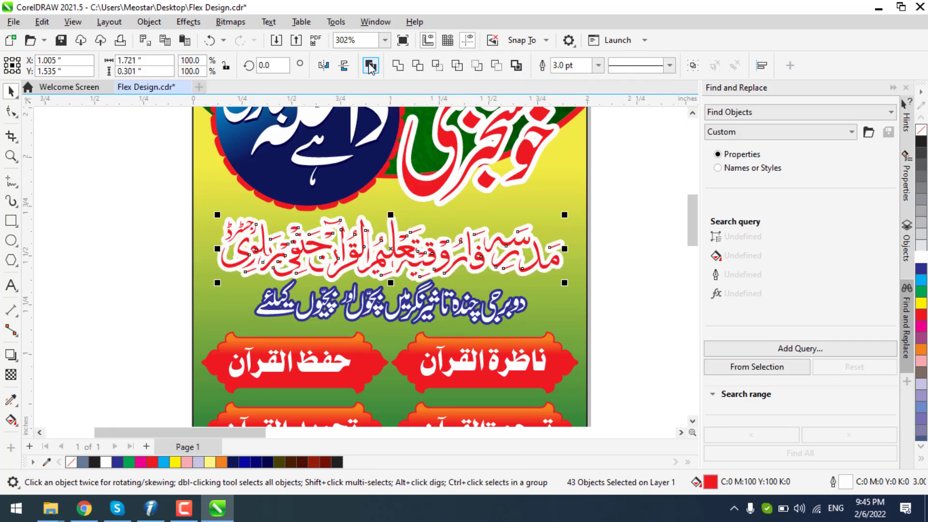
pyautogui.scroll(3)
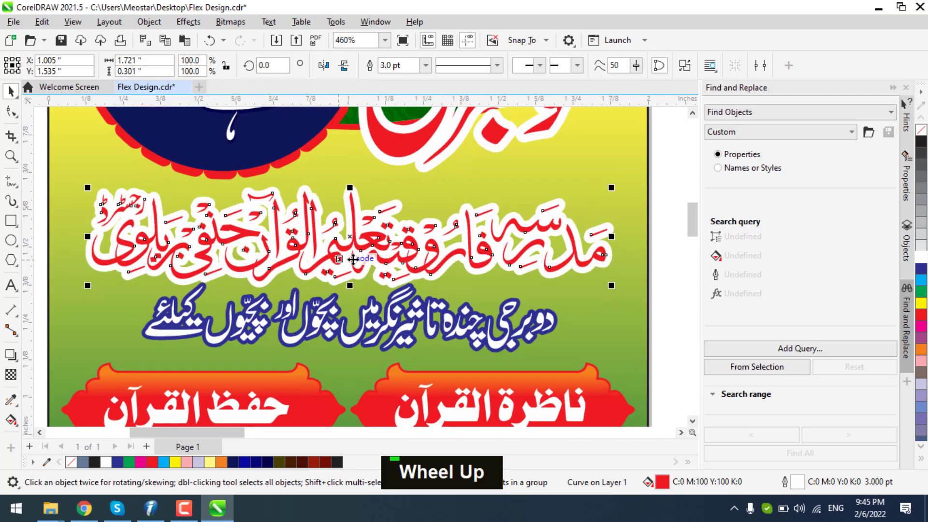
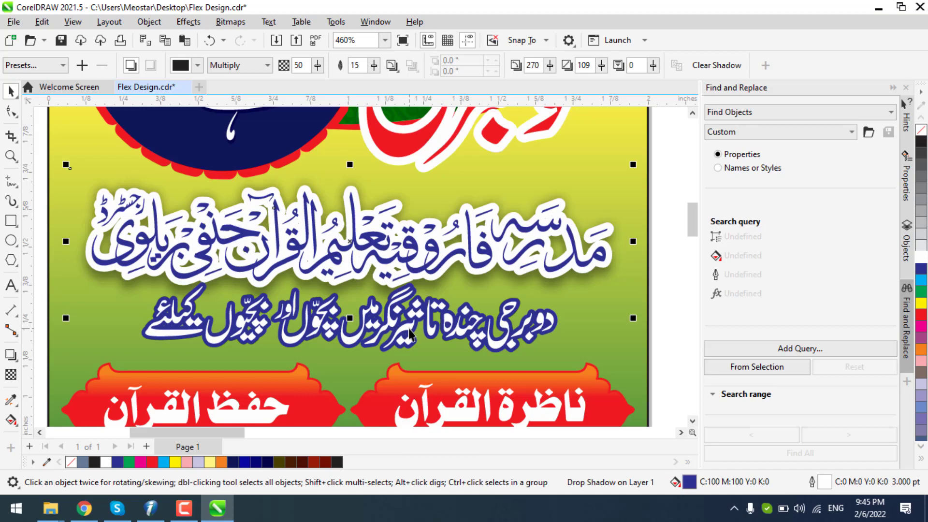
pyautogui.scroll(3)
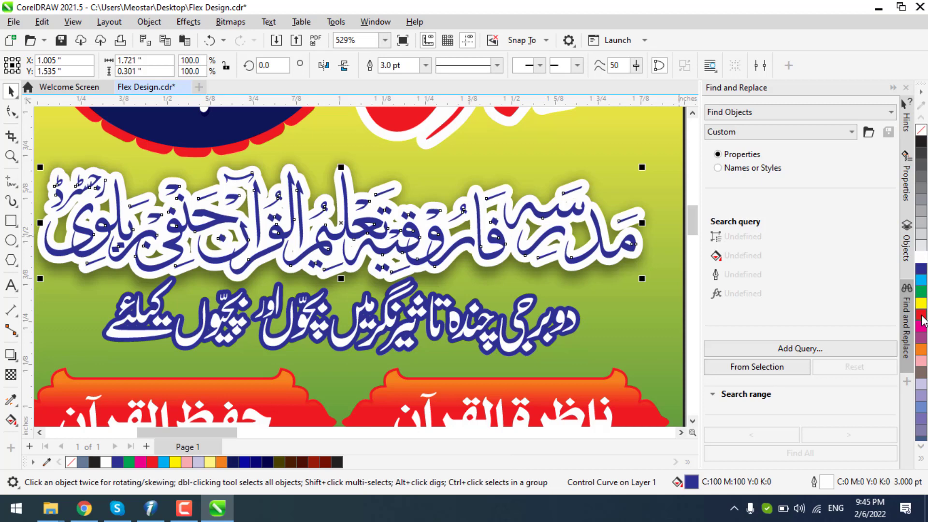
# Colour the madrasa name red, zoom out and select then deselect the whole banner to check layout
pyautogui.scroll(-3)
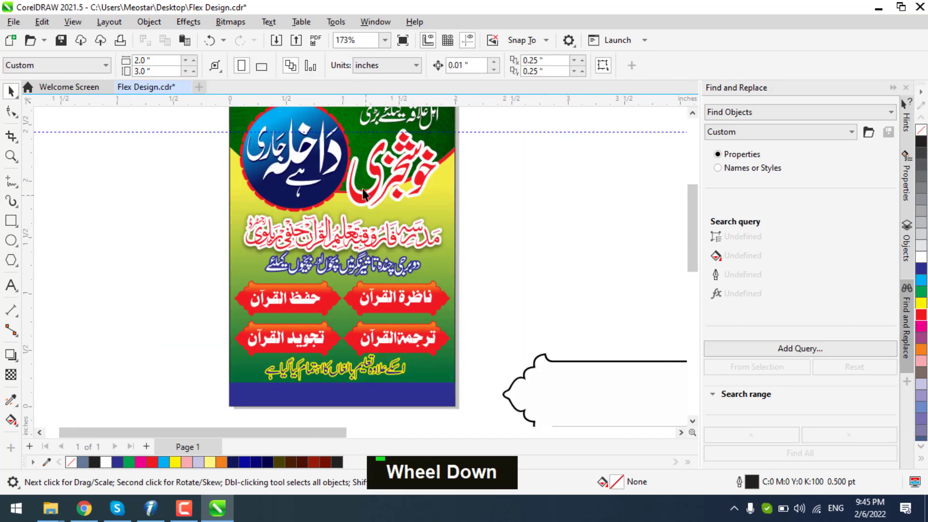
pyautogui.scroll(3)
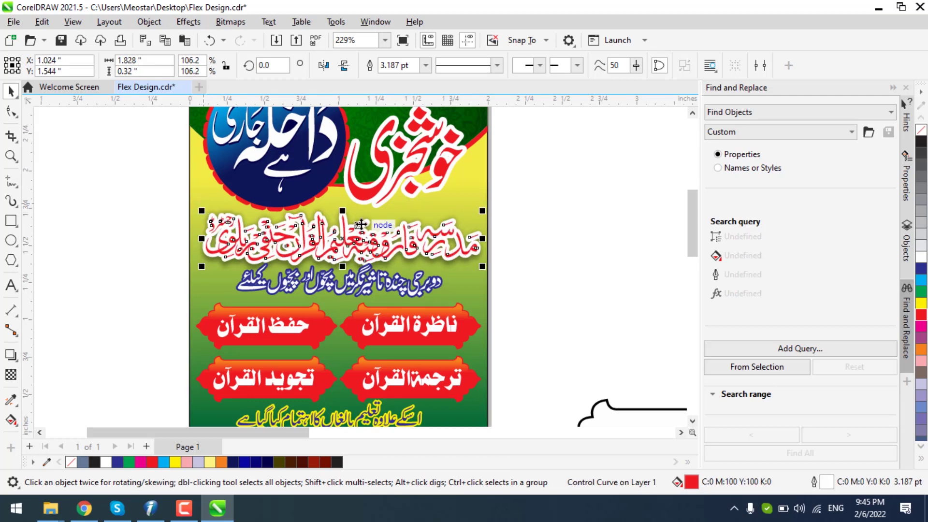
pyautogui.scroll(-3)
pyautogui.scroll(3)
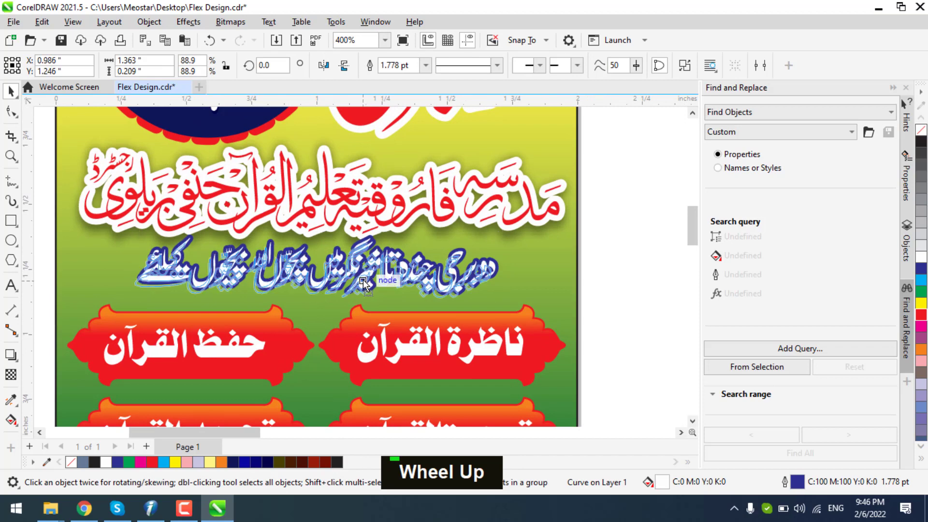
pyautogui.scroll(-3)
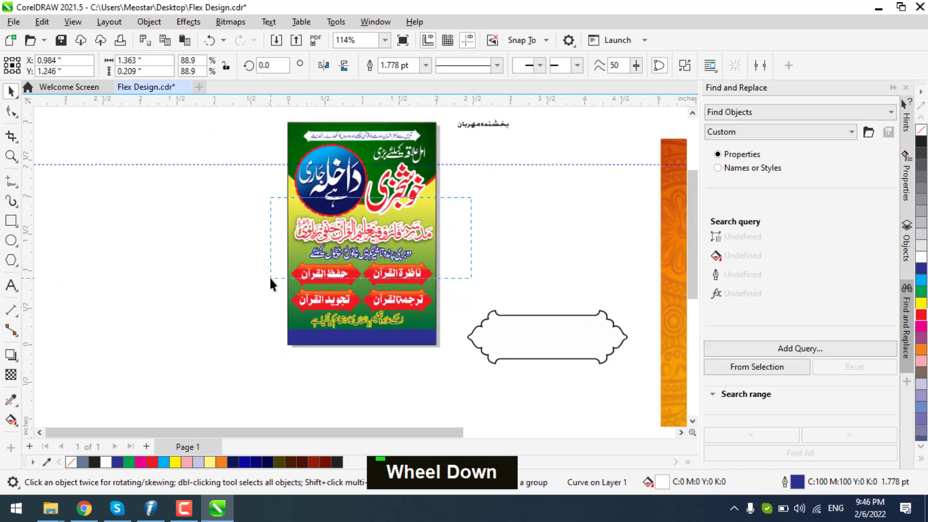
pyautogui.press('c')
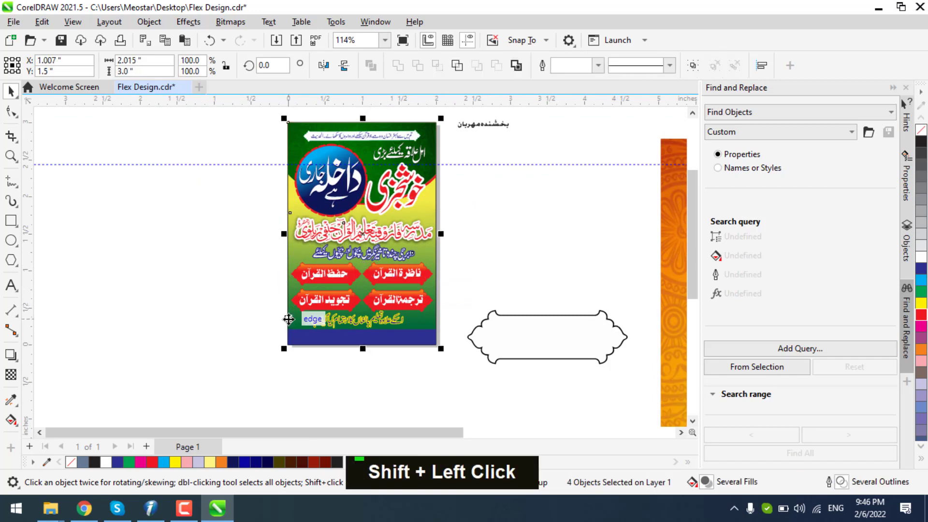
pyautogui.press('c')
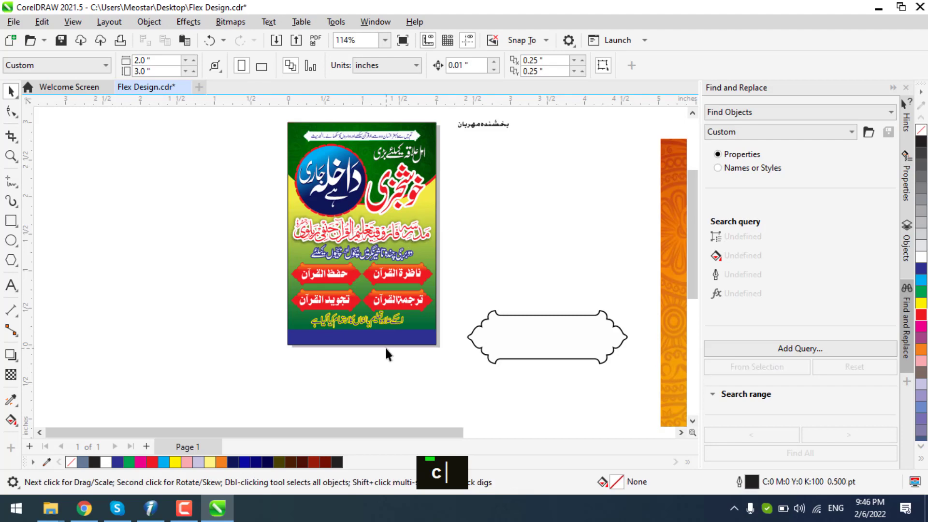
pyautogui.scroll(3)
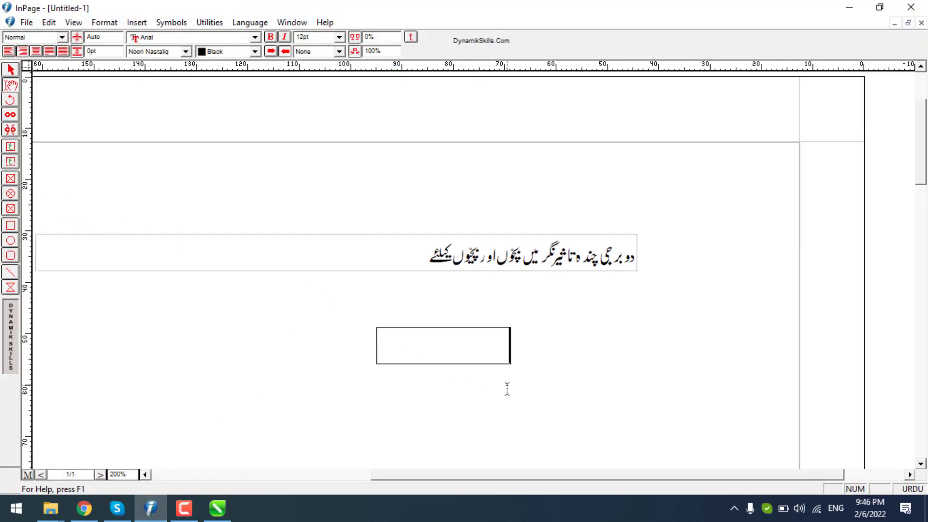
pyautogui.write('mhmd')
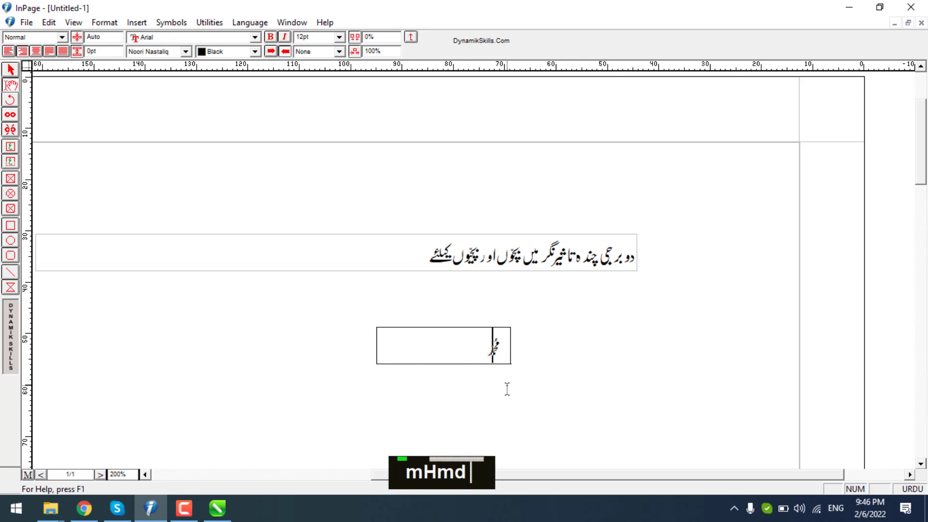
pyautogui.write('amjd')
pyautogui.press('Return')
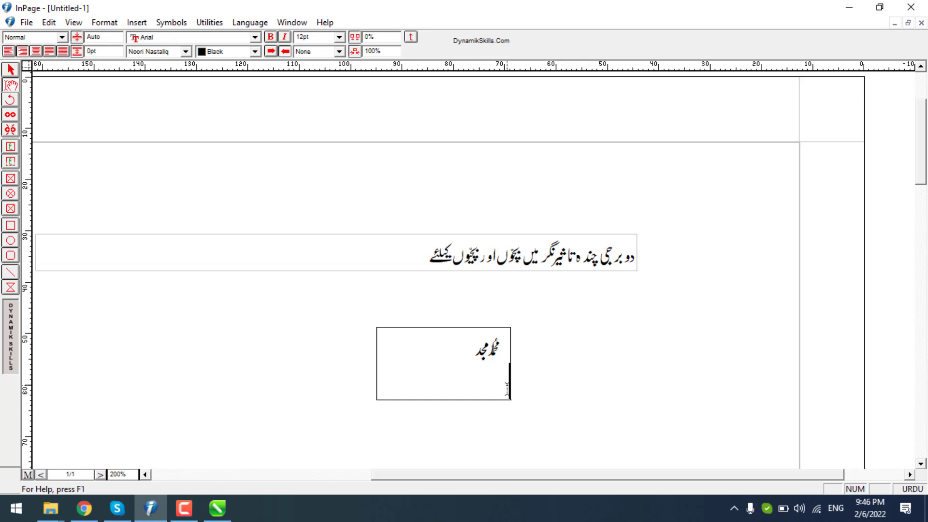
pyautogui.write('daktr')
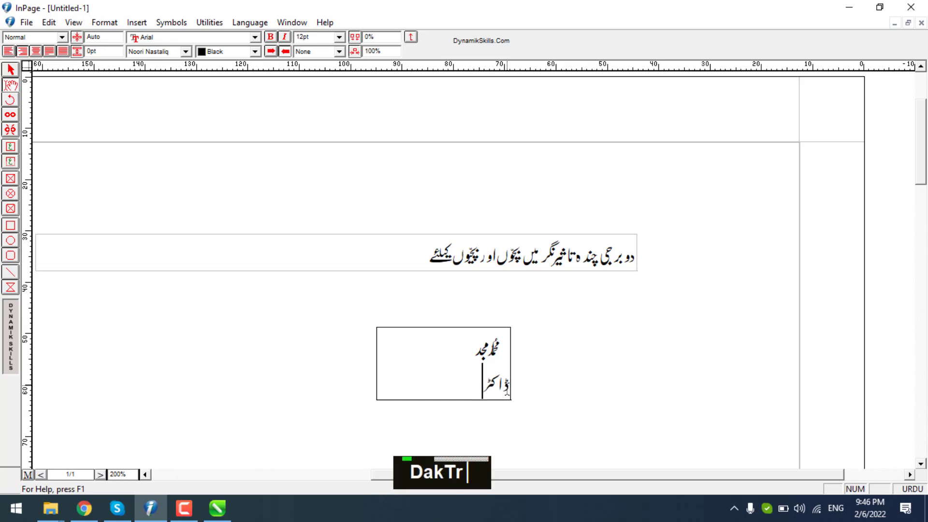
pyautogui.write('m')
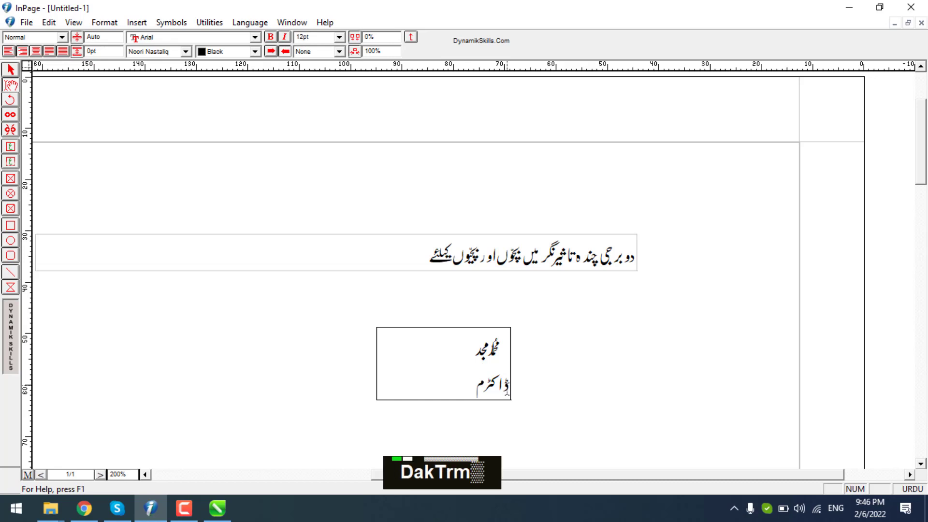
pyautogui.write('hmd')
pyautogui.write('+')
pyautogui.write('s')
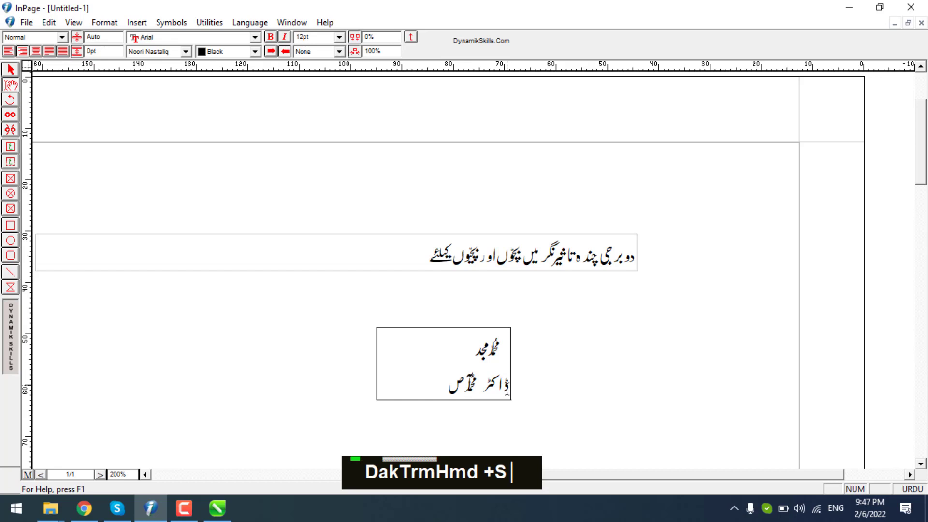
pyautogui.write('f')
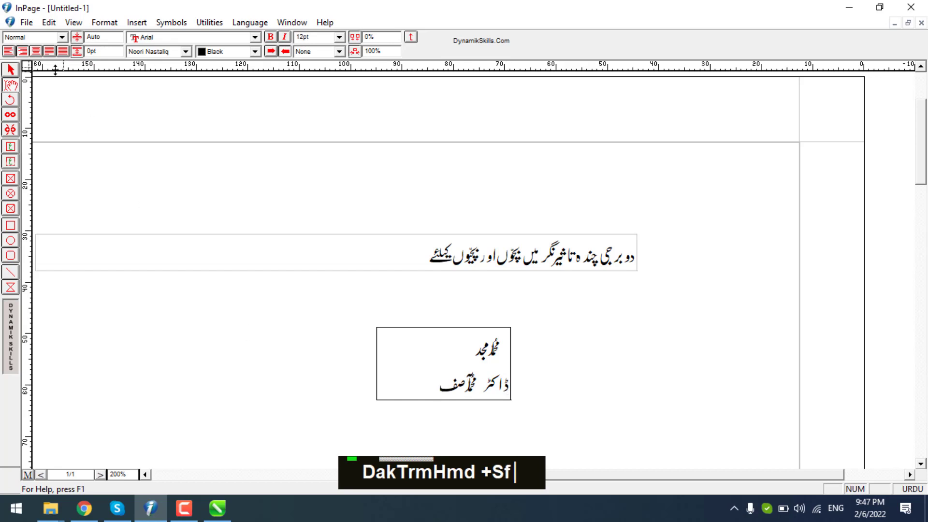
# Copy the contact text box and start text entry on the banner's blue footer strip in CorelDRAW
pyautogui.rightClick(406, 373)
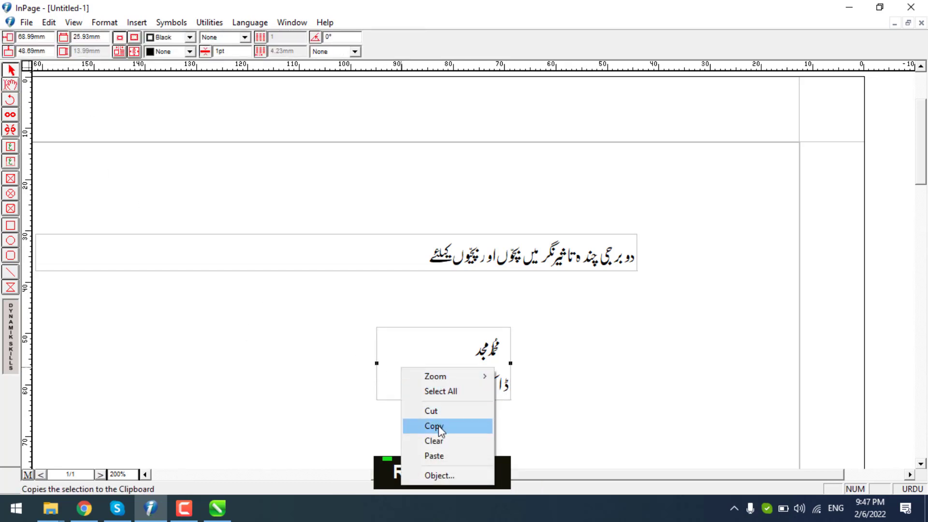
pyautogui.press('alt+Tab')
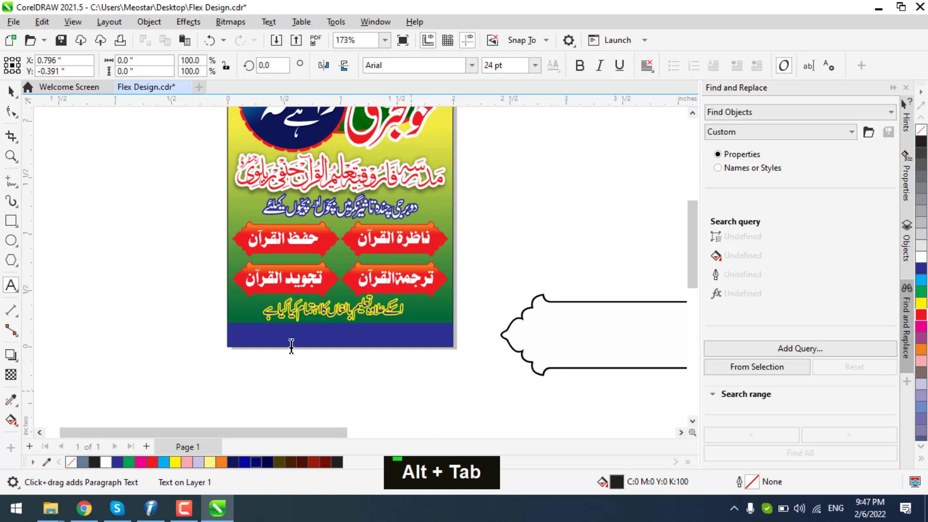
pyautogui.doubleClick(79, 166)
pyautogui.write('garbled characters (longer)')
pyautogui.scroll(-3)
# Paste the names into CorelDRAW, convert them to curves (Ctrl+Q) and zoom to the banner
pyautogui.write('▫Ÿ‡‹ Œœ')
pyautogui.scroll(-3)
pyautogui.write('▫Ÿ‡‹ Œœ')
pyautogui.scroll(-3)
pyautogui.write('▫Ÿ‡‹ Œœ…ŽŸ‰Ÿ‹ ³”š')
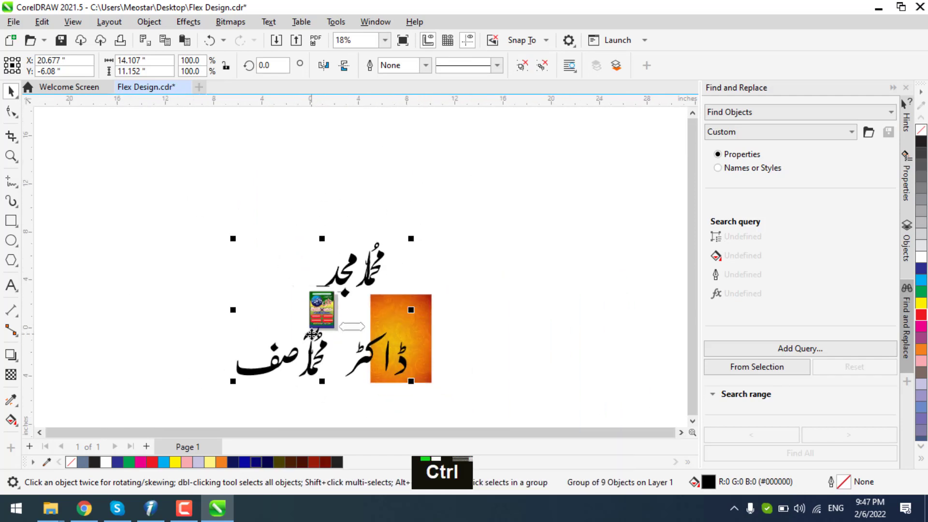
pyautogui.press('ctrl+q')
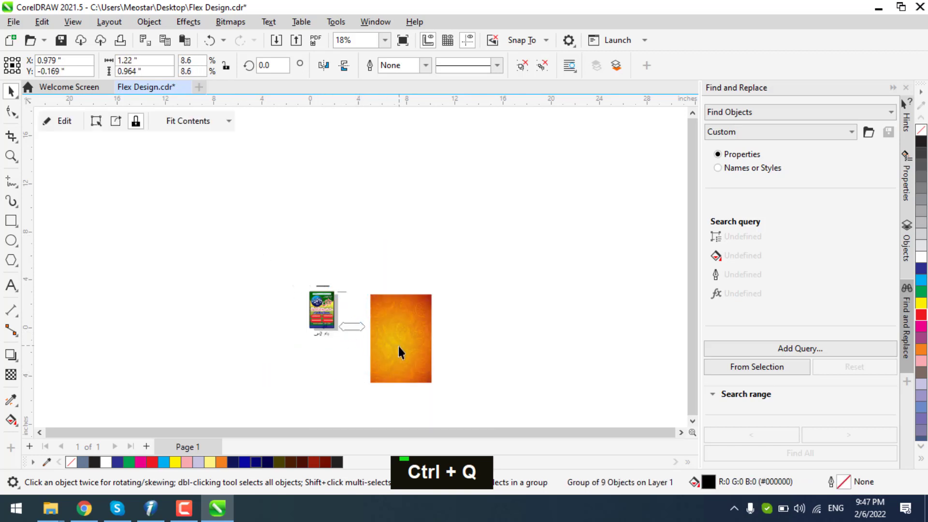
pyautogui.press('Delete')
pyautogui.scroll(-3)
pyautogui.scroll(3)
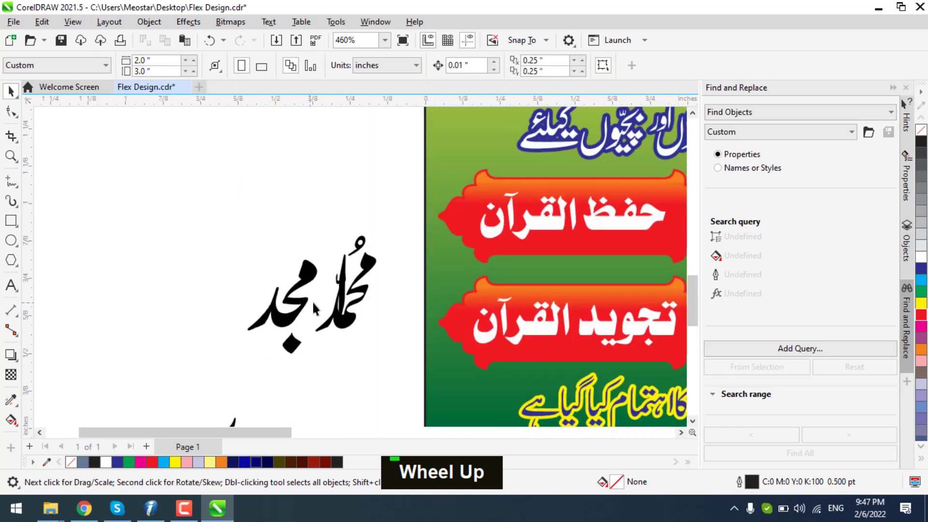
pyautogui.scroll(3)
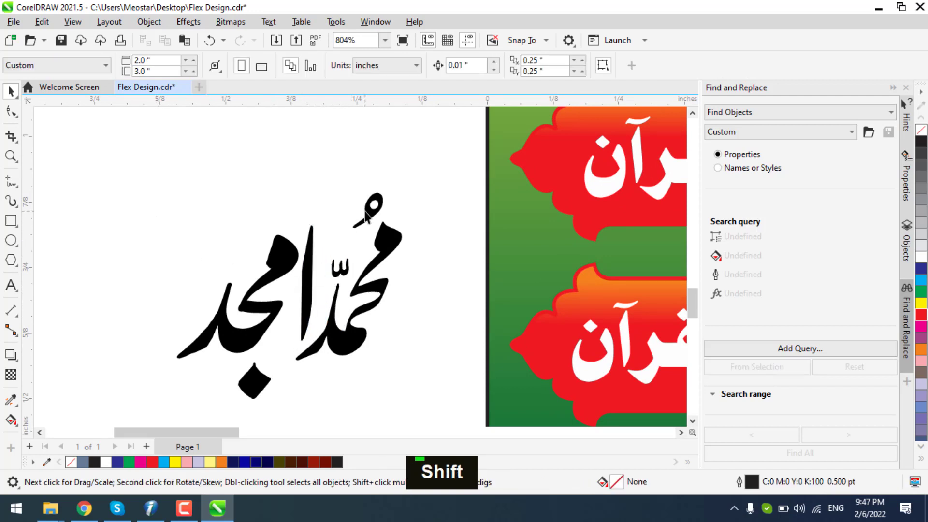
pyautogui.scroll(-3)
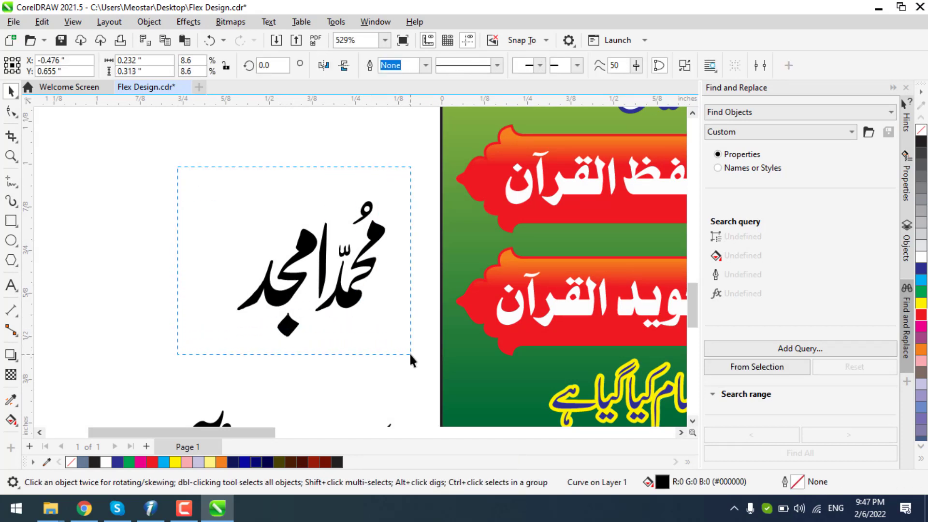
pyautogui.doubleClick(288, 327)
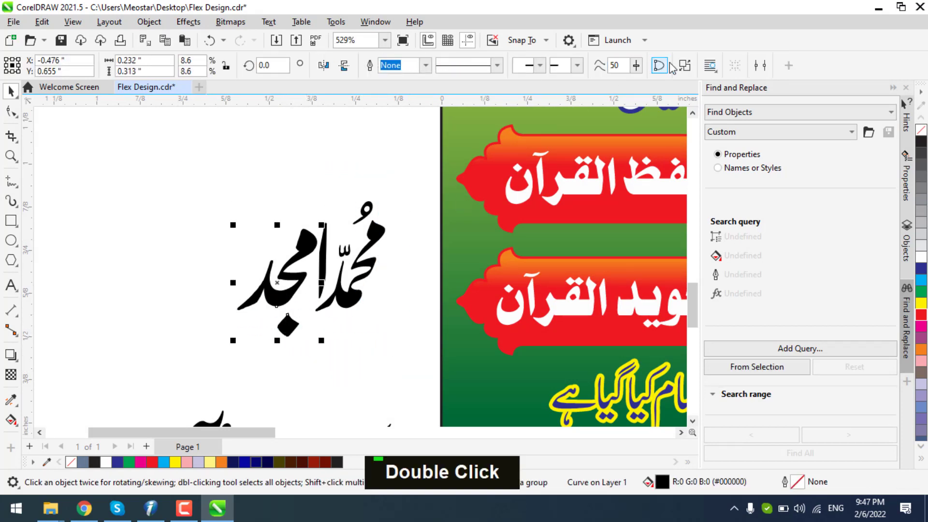
pyautogui.scroll(3)
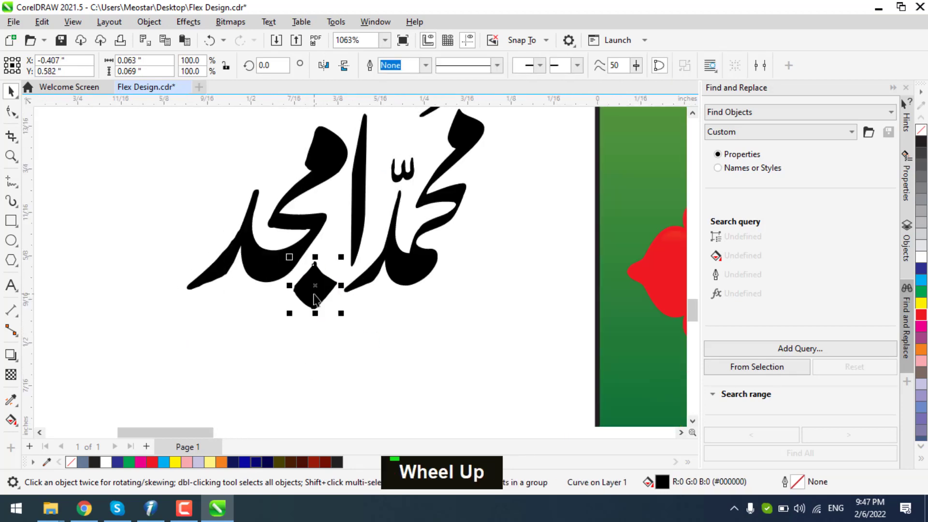
pyautogui.scroll(-3)
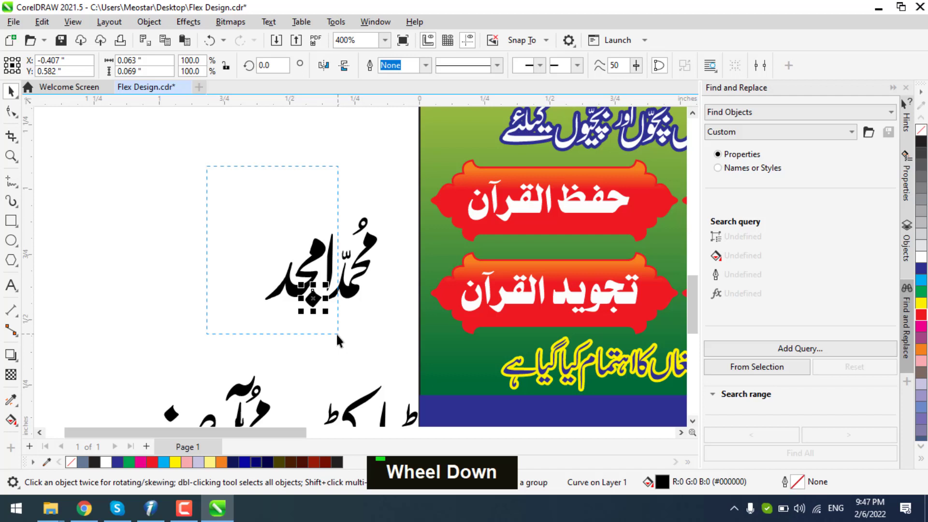
pyautogui.scroll(3)
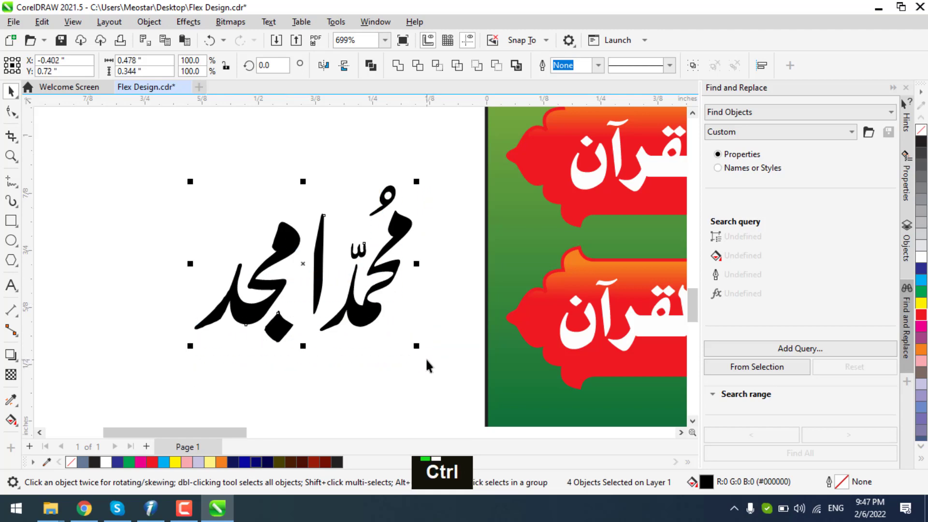
pyautogui.press('ctrl+g')
pyautogui.scroll(-3)
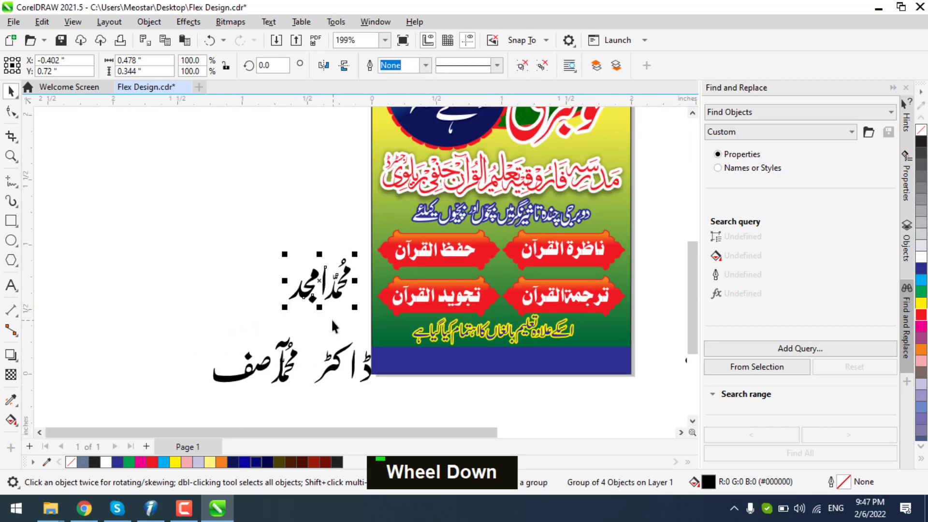
pyautogui.scroll(3)
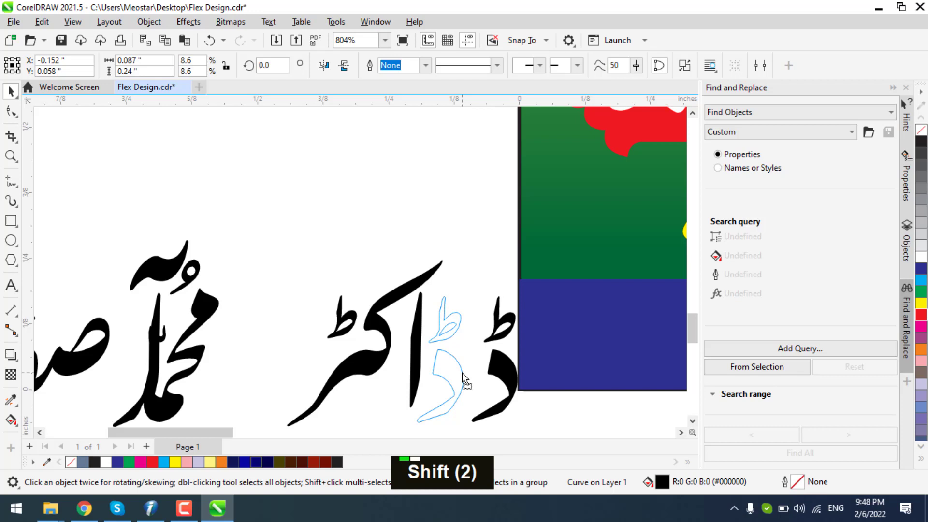
pyautogui.scroll(3)
pyautogui.scroll(-3)
pyautogui.scroll(3)
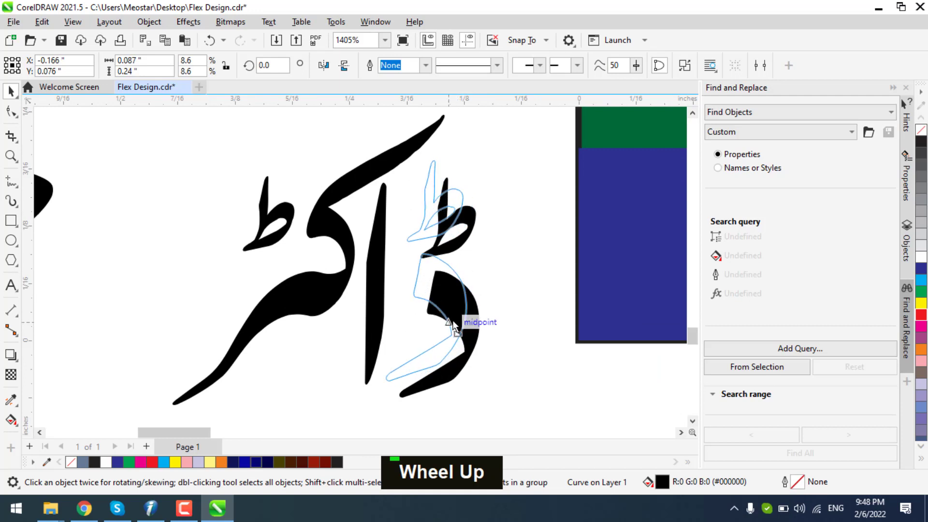
pyautogui.scroll(-3)
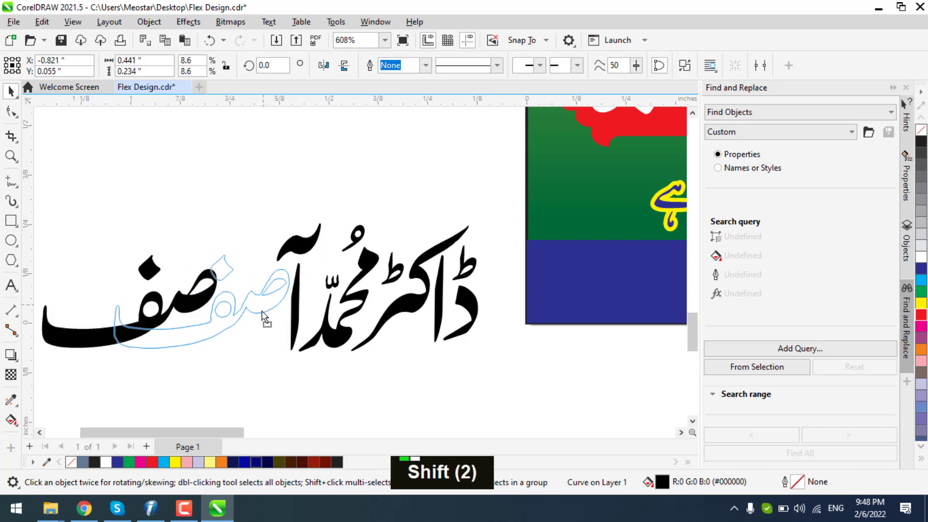
pyautogui.scroll(-3)
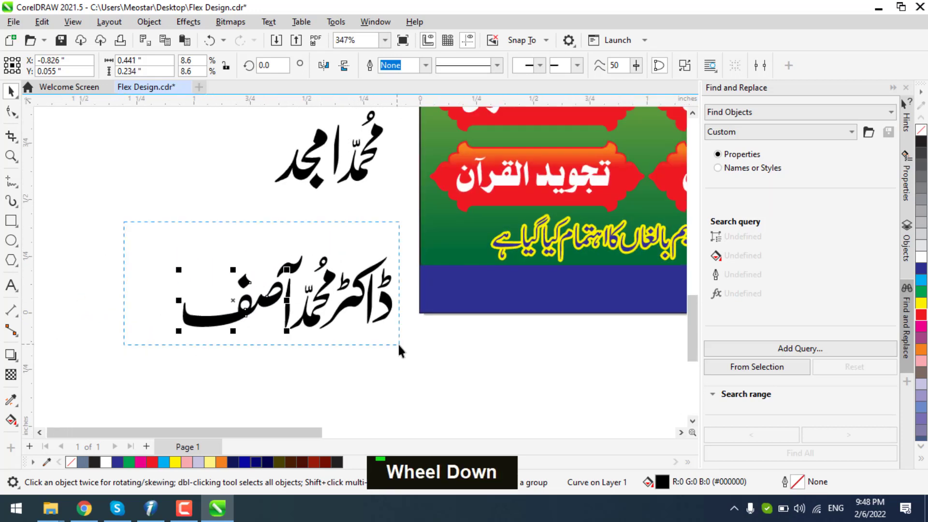
pyautogui.scroll(-3)
pyautogui.scroll(-3)
pyautogui.scroll(-3)
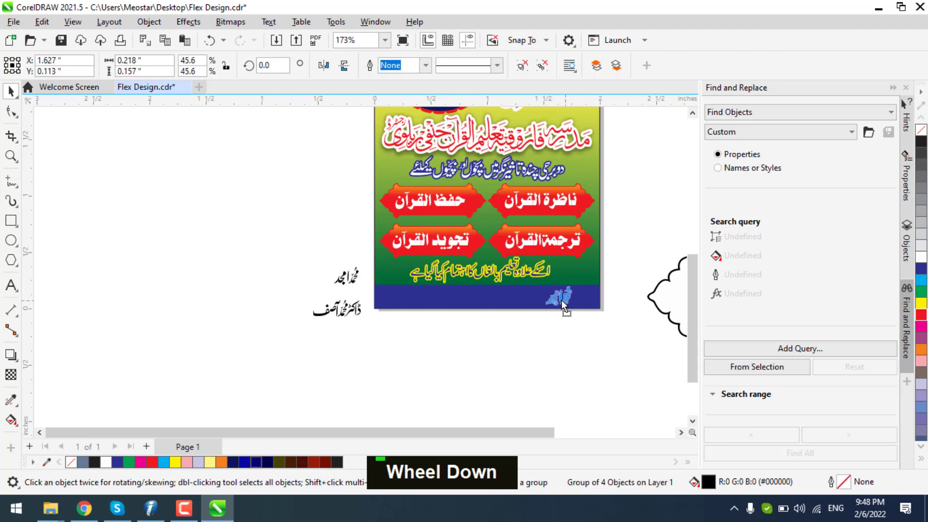
pyautogui.scroll(3)
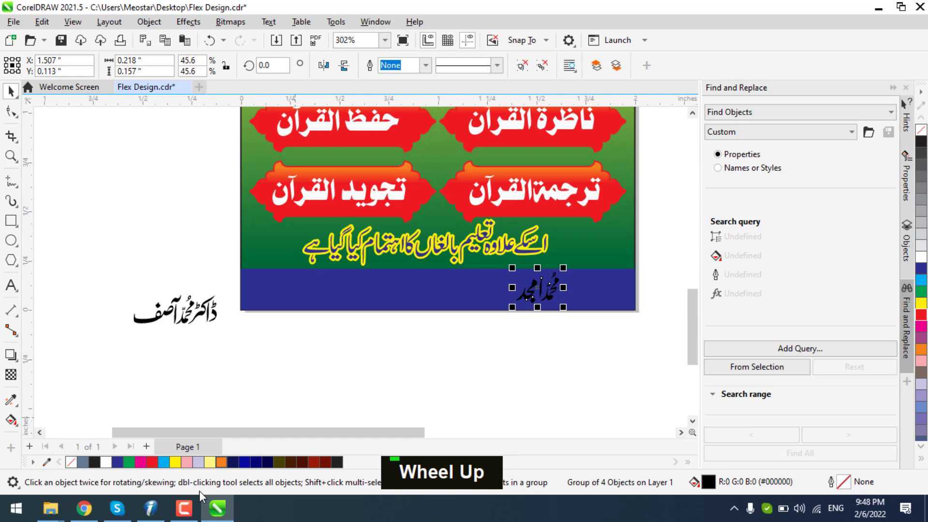
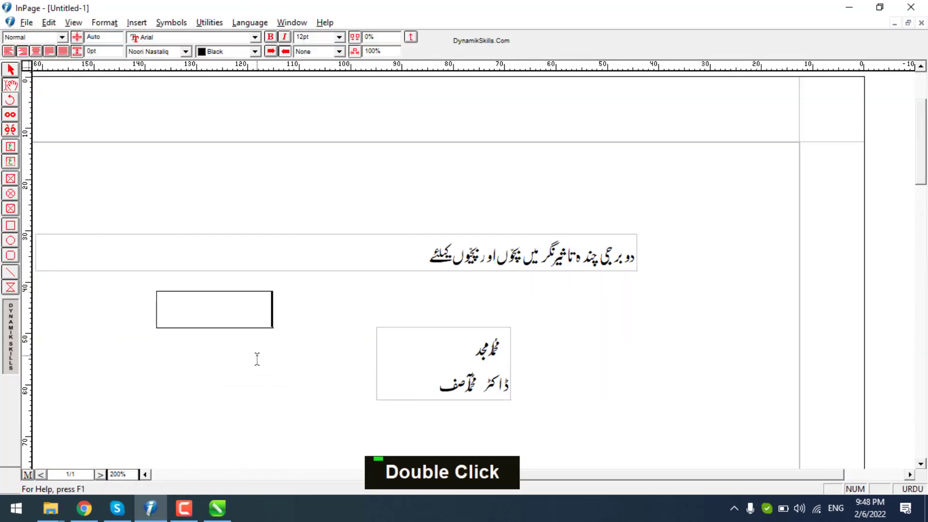
# Type the phonetic Urdu for برائے رابطہ in the small InPage text box
pyautogui.write('bra')
pyautogui.write('uy rabvo')
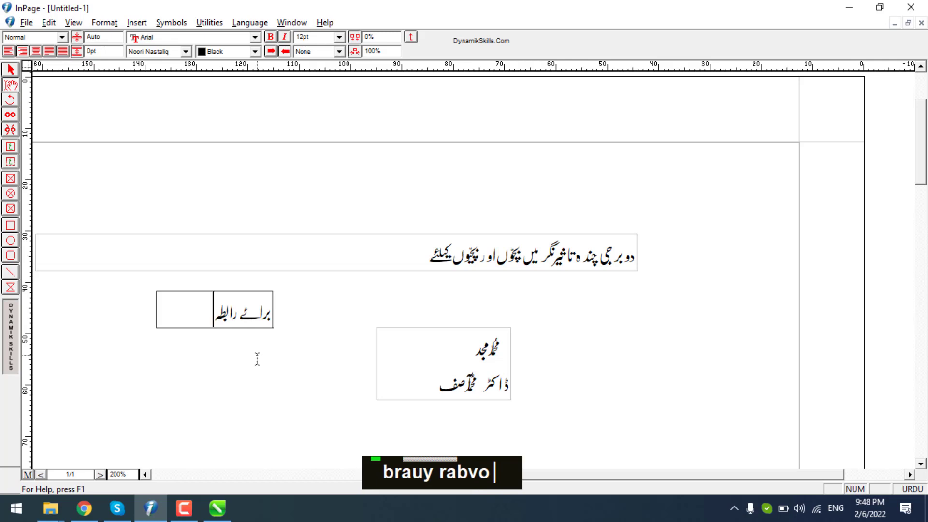
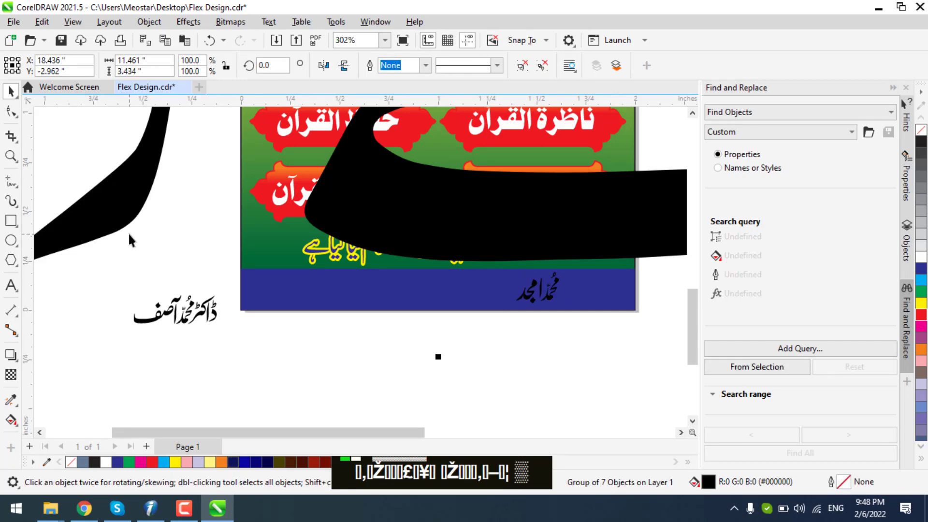
# Paste برائے رابطہ below the banner and rearrange its word pieces so both words read evenly
pyautogui.press('ctrl+q')
pyautogui.scroll(-3)
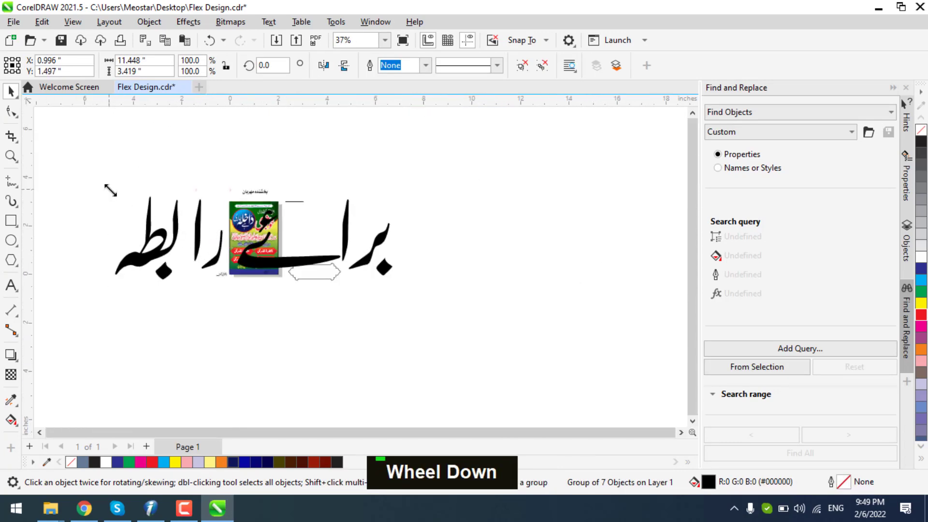
pyautogui.scroll(3)
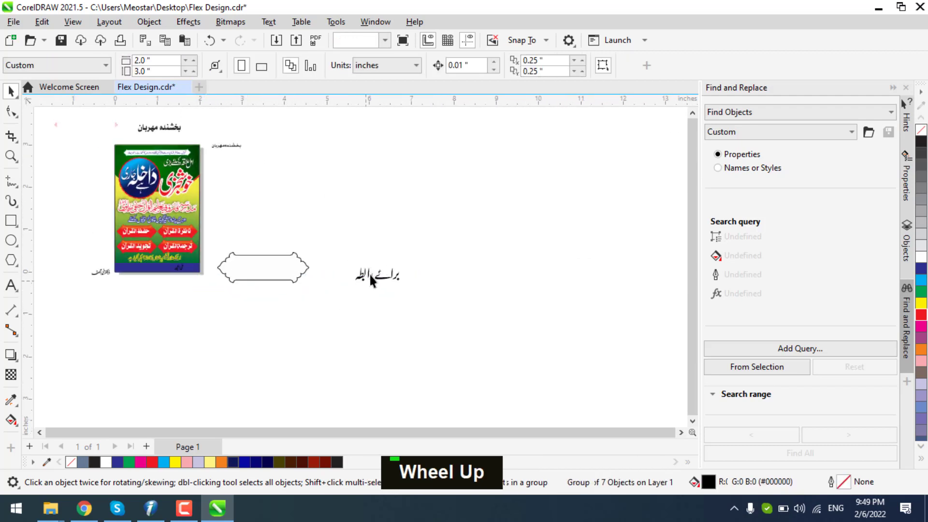
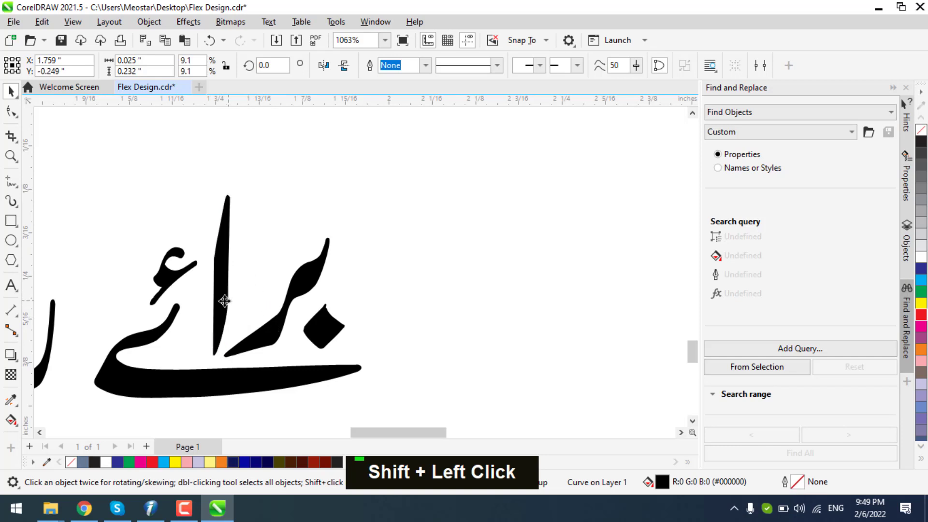
pyautogui.scroll(-3)
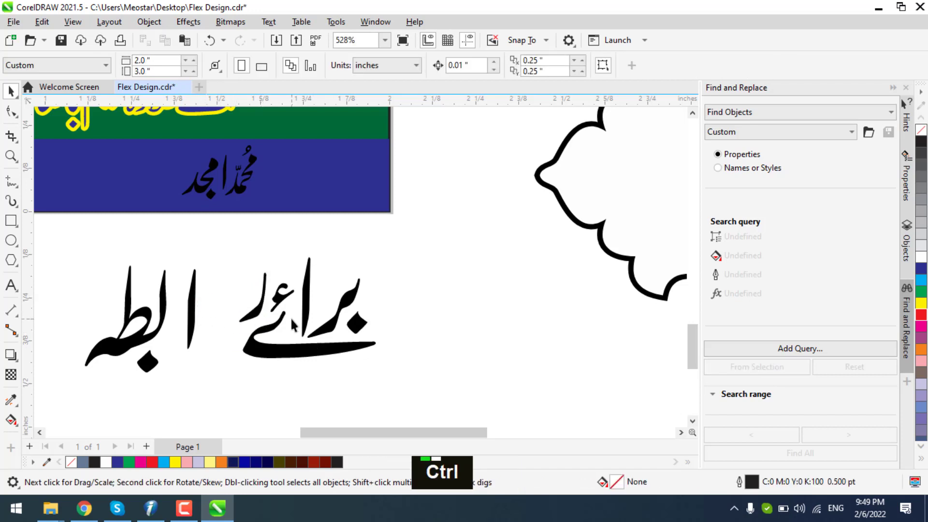
pyautogui.press('ctrl+z')
pyautogui.scroll(-3)
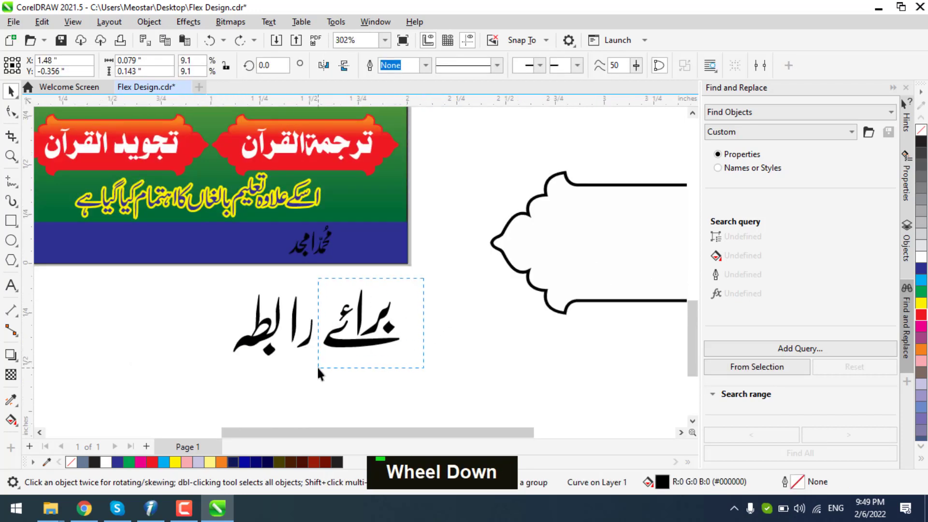
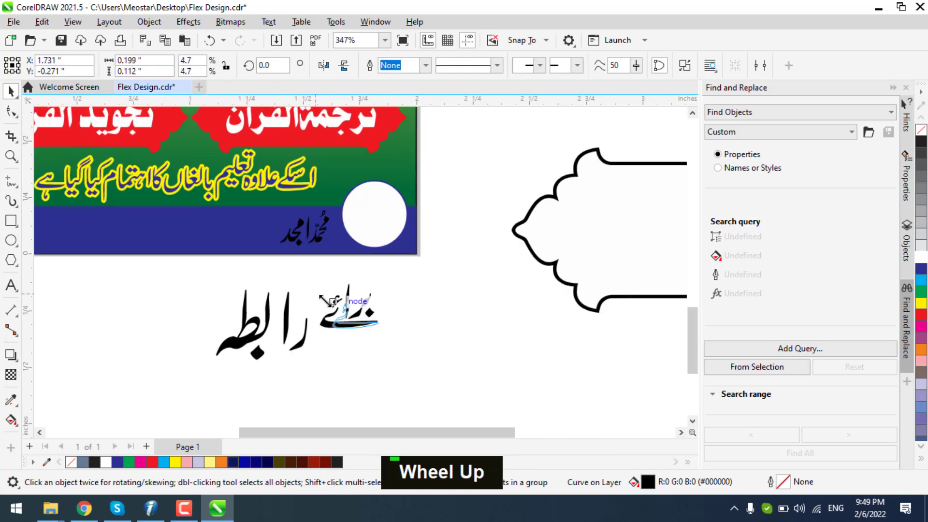
# Group the pieces of برائے and centre the word inside the white footer circle
pyautogui.press('ctrl+z')
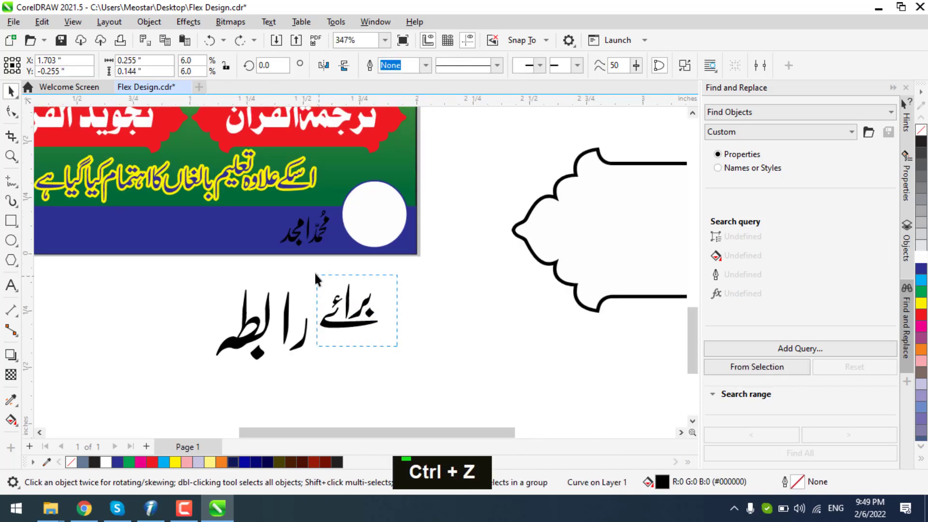
pyautogui.press('ctrl+g')
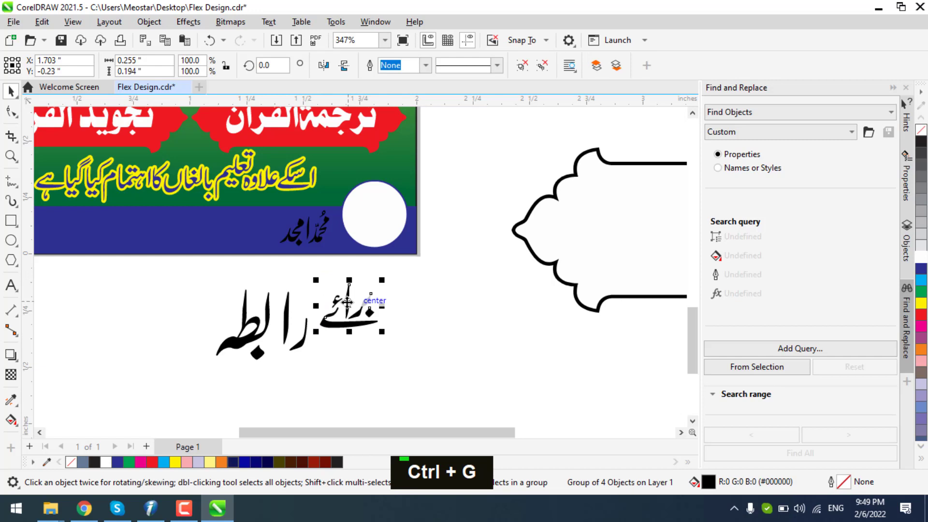
pyautogui.scroll(3)
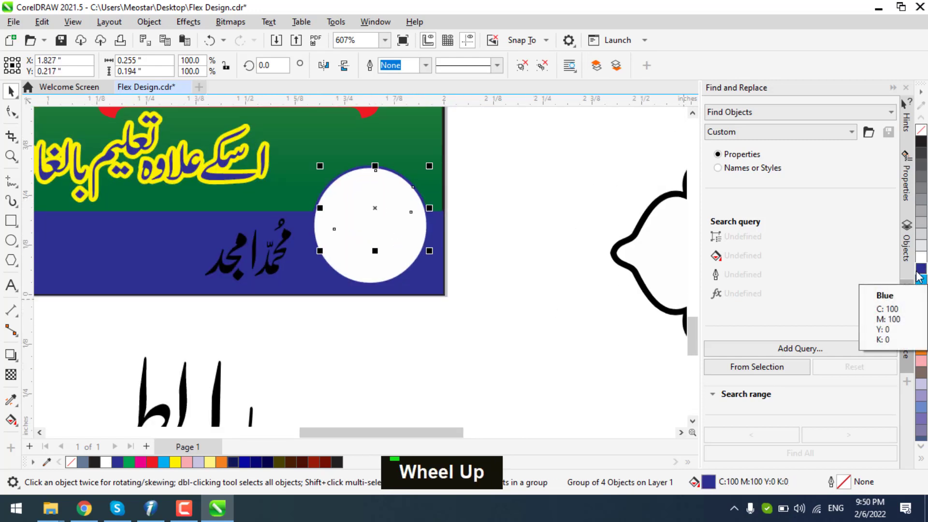
pyautogui.press('ctrl+7')
pyautogui.press('ctrl+Home')
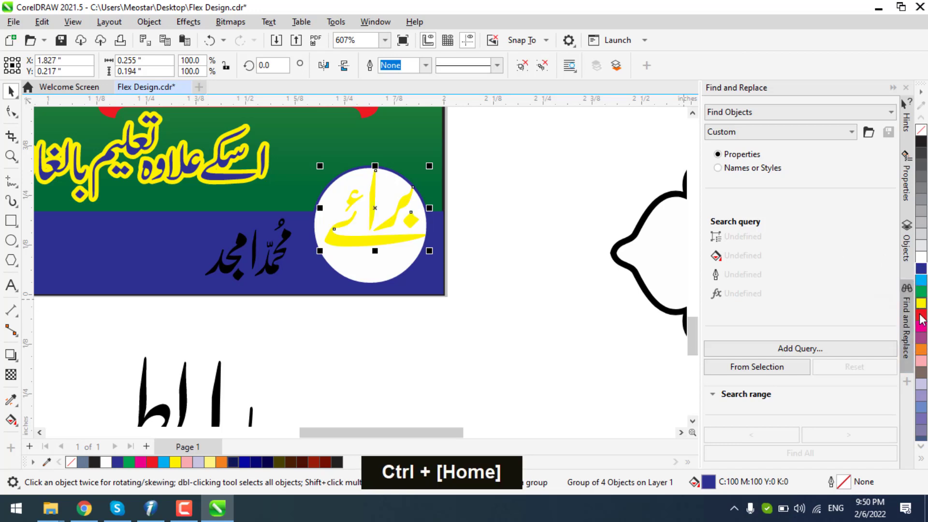
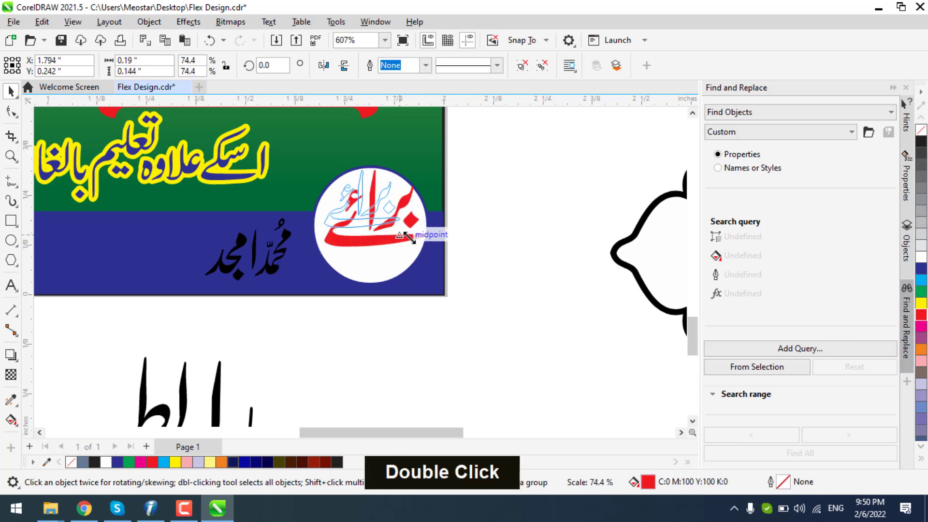
pyautogui.scroll(3)
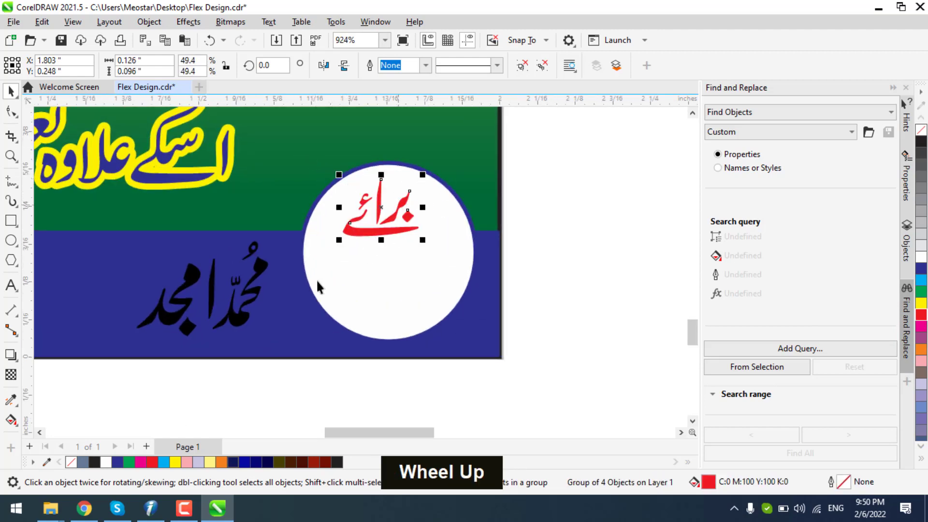
pyautogui.scroll(-3)
pyautogui.scroll(3)
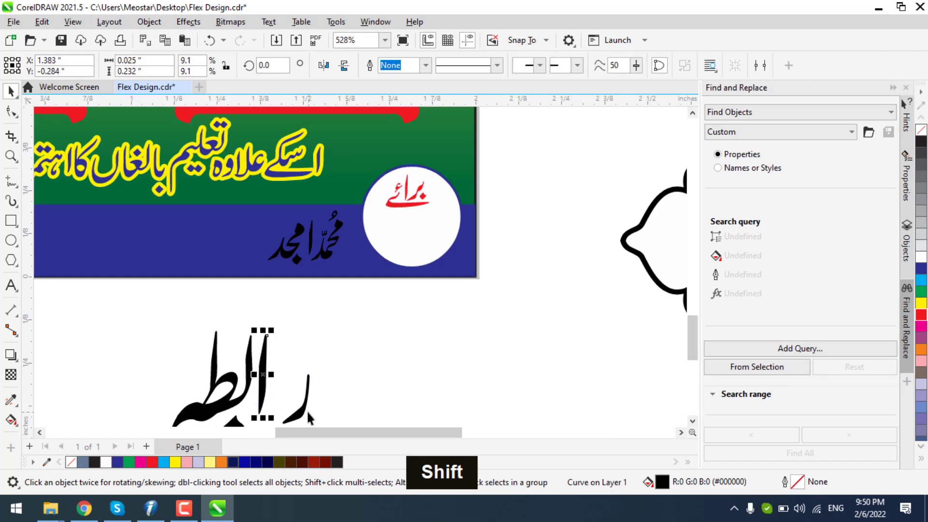
# Group رابطہ, bring it in front of the circle and colour the lettering red
pyautogui.scroll(-3)
pyautogui.scroll(3)
pyautogui.scroll(3)
pyautogui.scroll(3)
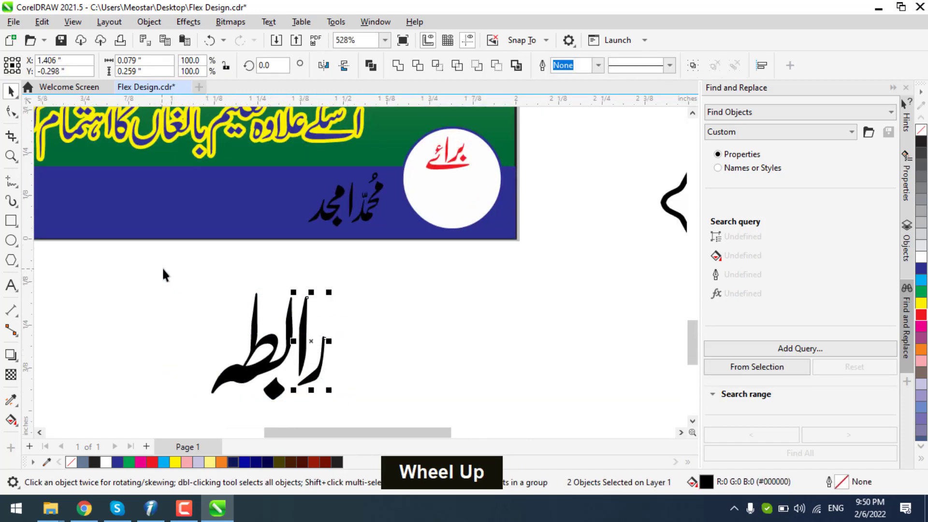
pyautogui.press('ctrl+g')
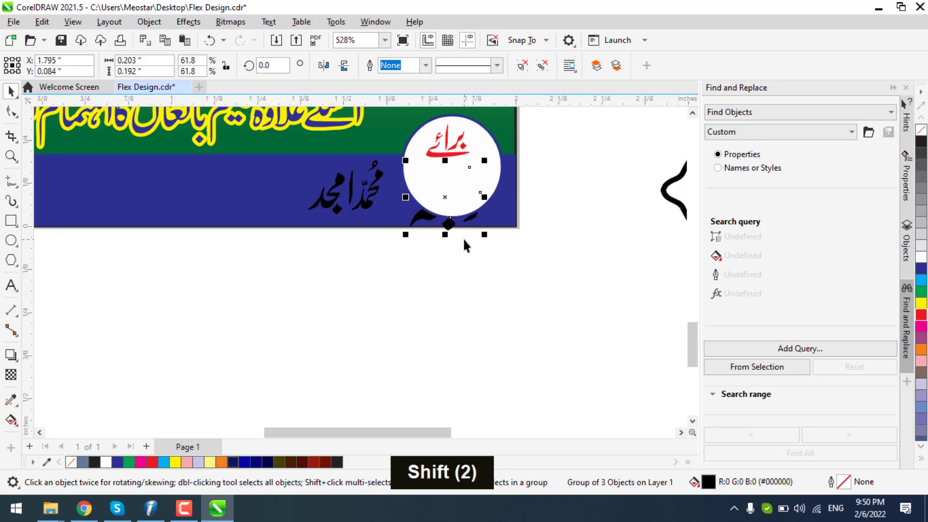
pyautogui.press('ctrl+Home')
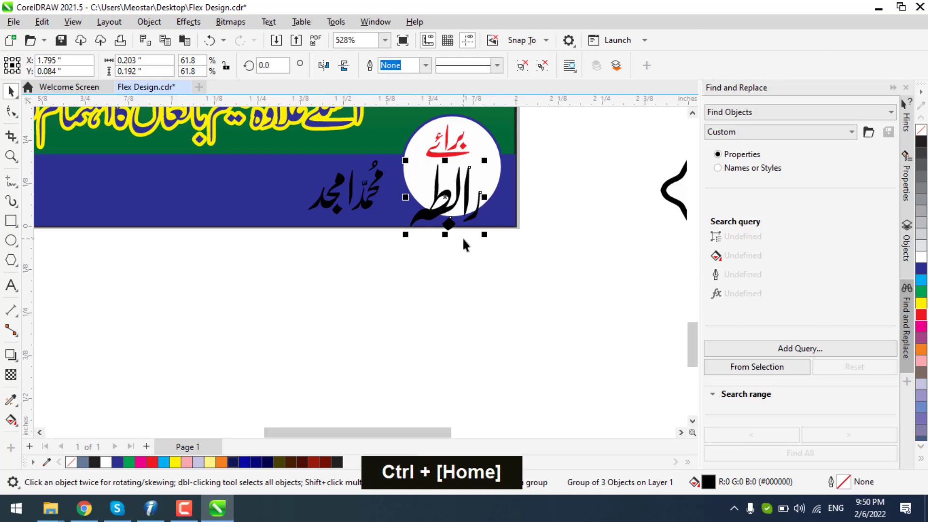
pyautogui.scroll(3)
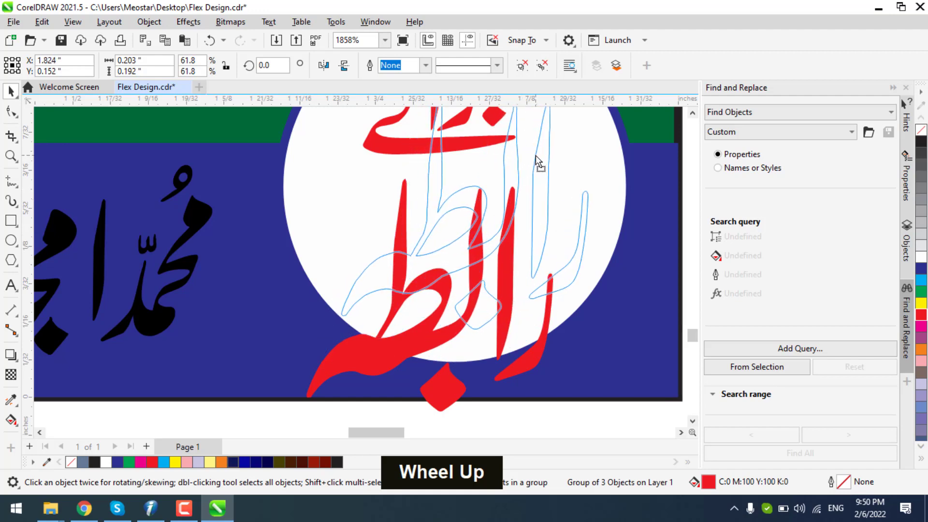
pyautogui.scroll(-3)
pyautogui.scroll(3)
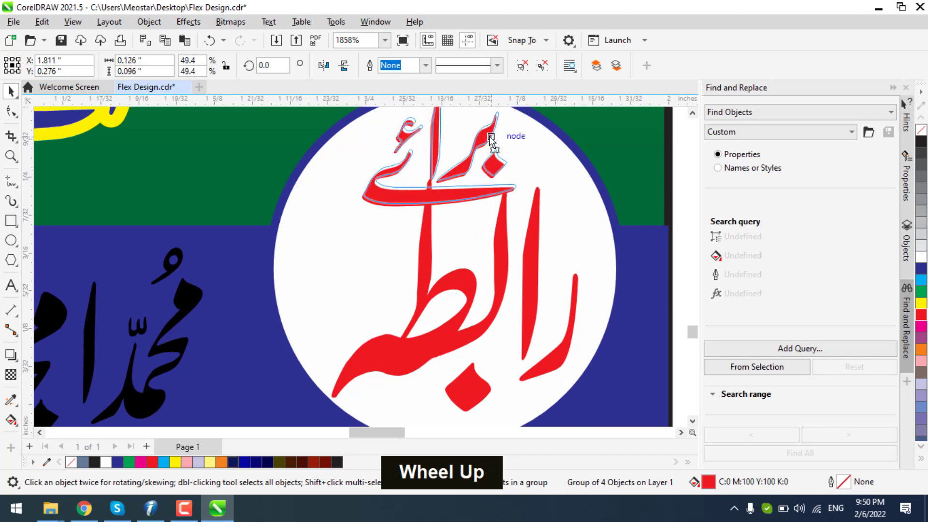
pyautogui.scroll(-3)
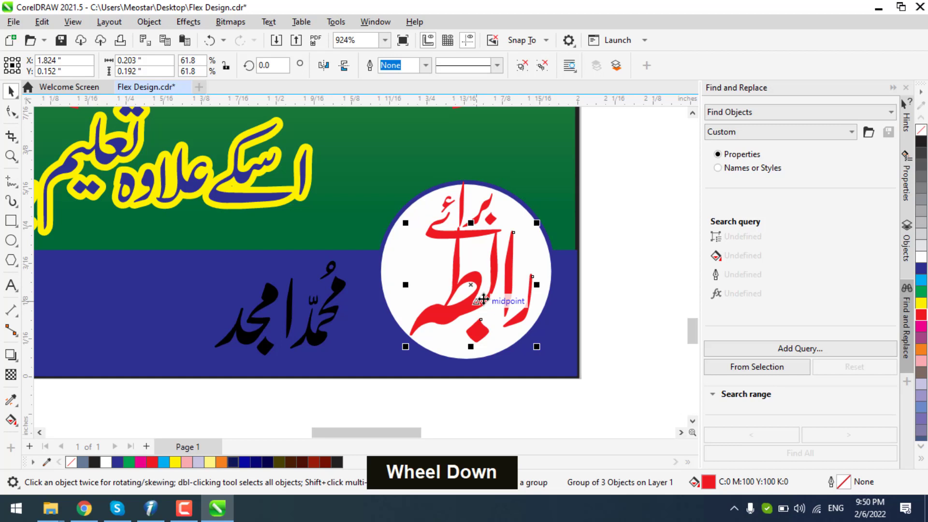
# Move an enlarged رابطہ above a smaller برائے inside the white footer circle
pyautogui.scroll(3)
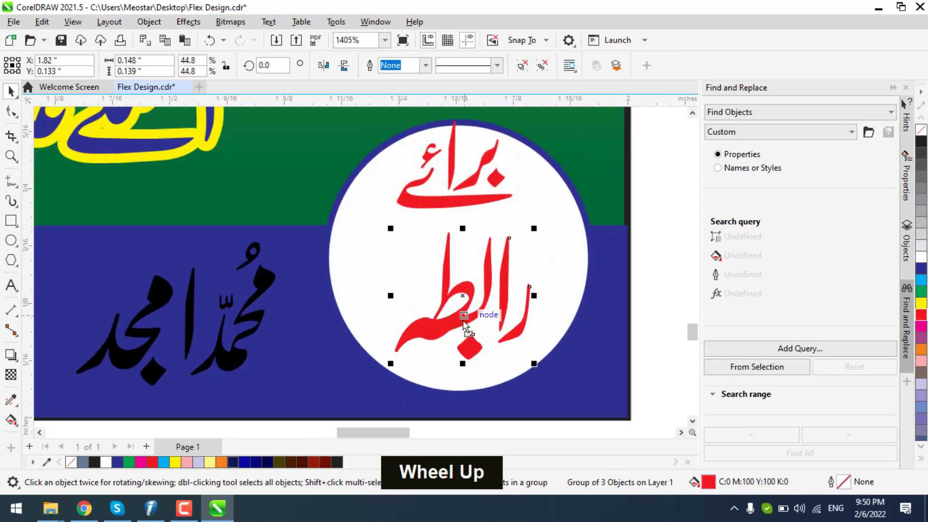
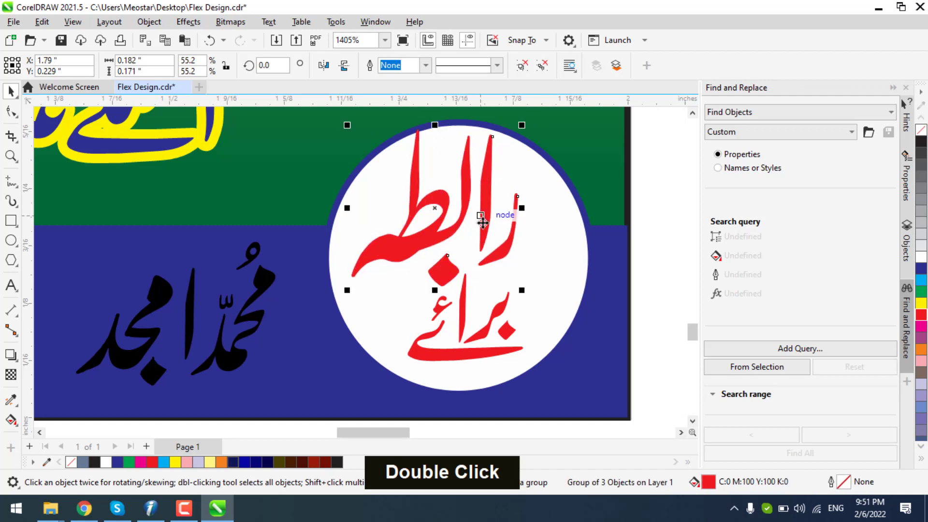
pyautogui.scroll(3)
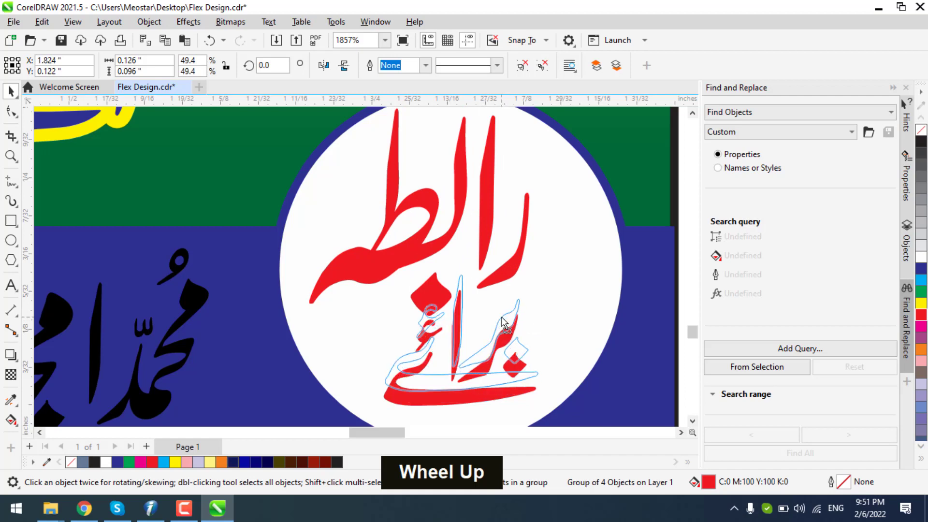
pyautogui.scroll(-3)
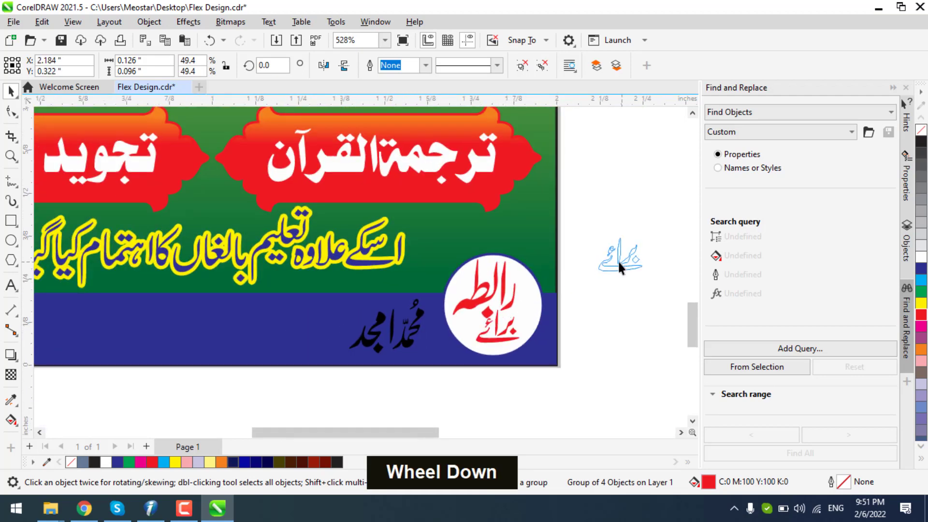
pyautogui.press('ctrl+z')
pyautogui.press('ctrl+z')
pyautogui.press('ctrl+z')
pyautogui.scroll(3)
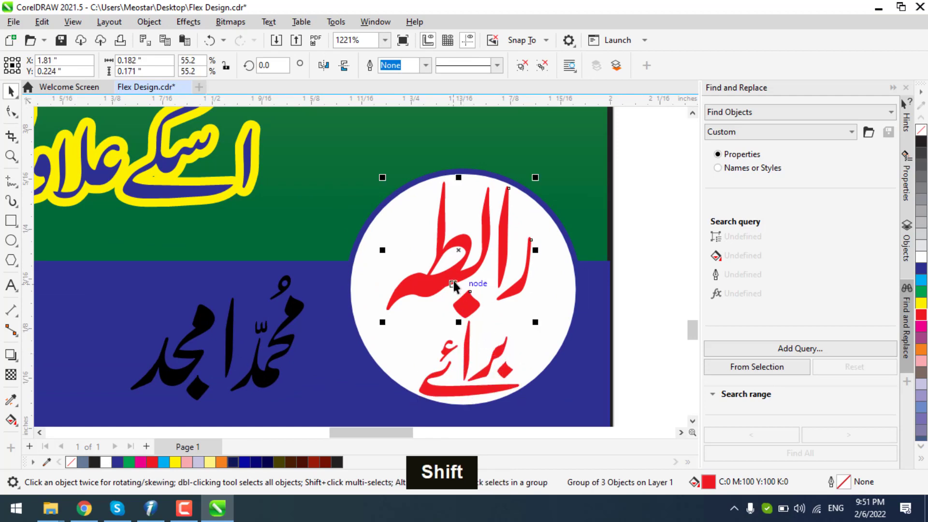
pyautogui.scroll(-3)
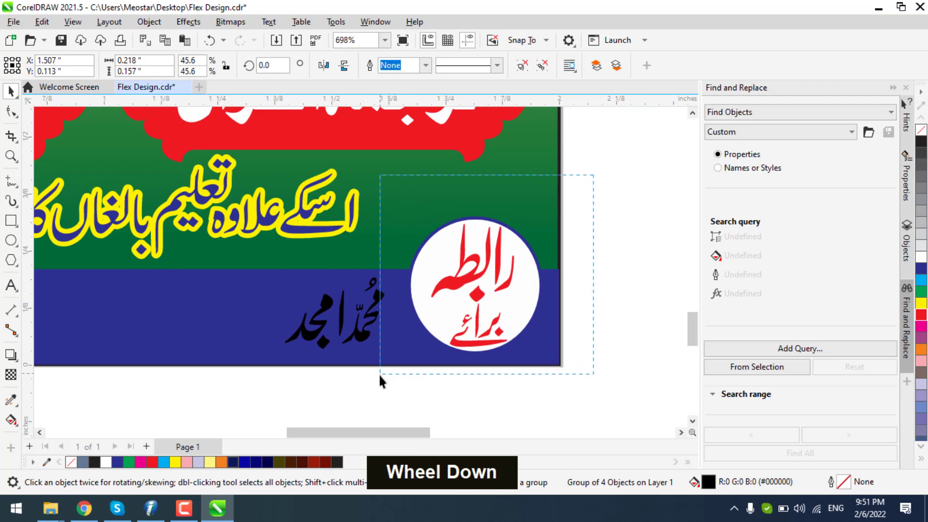
pyautogui.scroll(3)
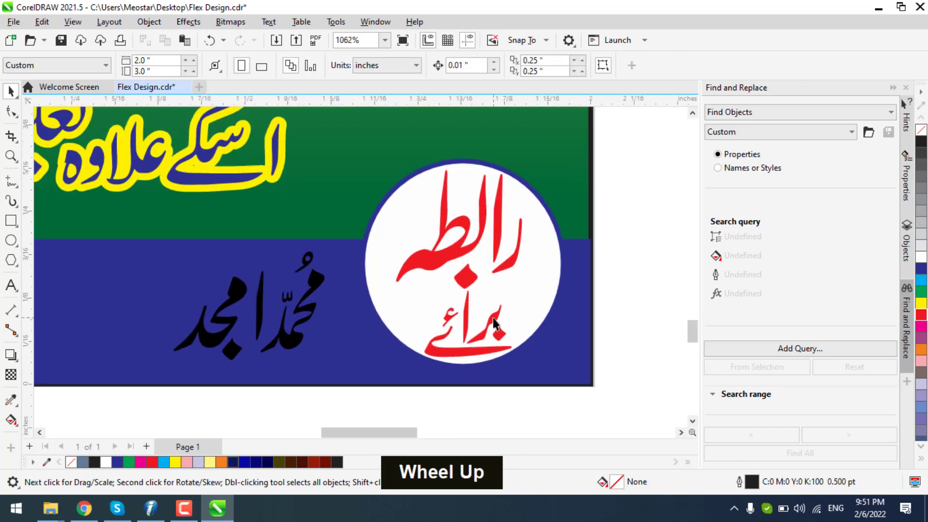
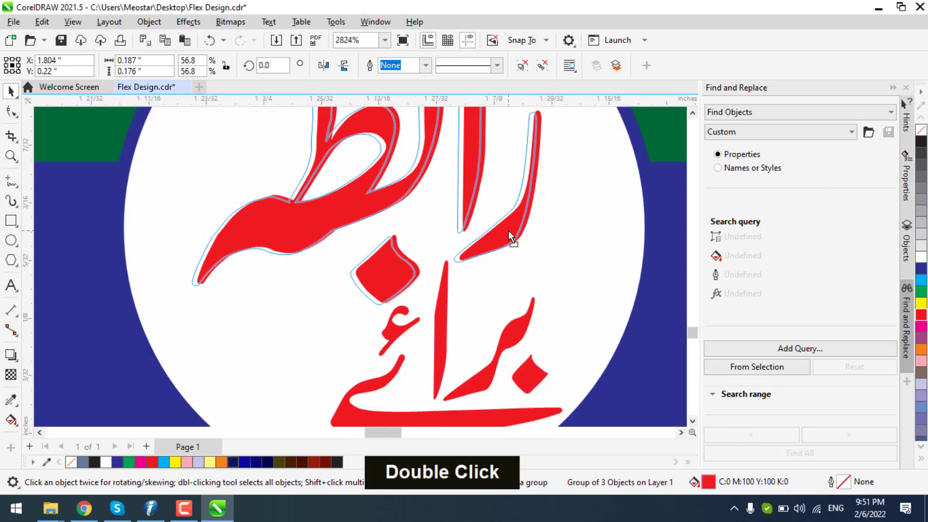
pyautogui.scroll(-3)
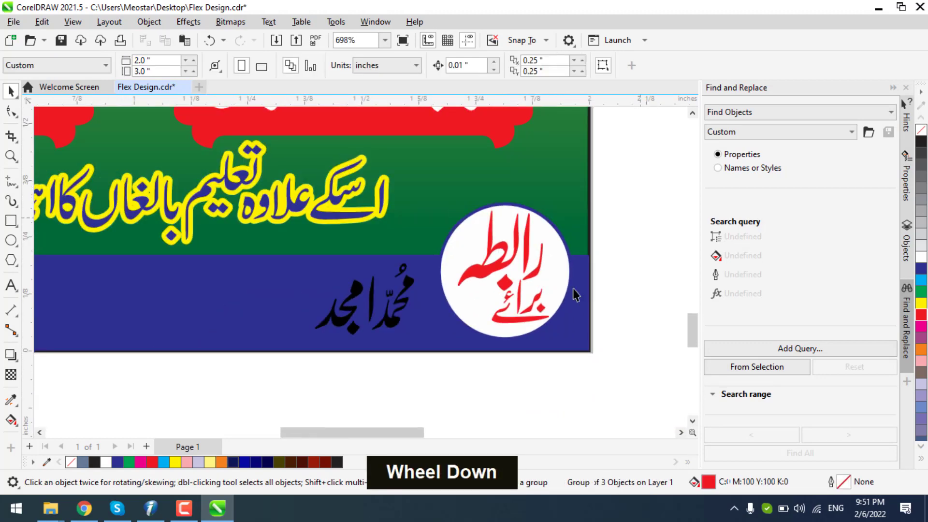
pyautogui.scroll(3)
pyautogui.scroll(-3)
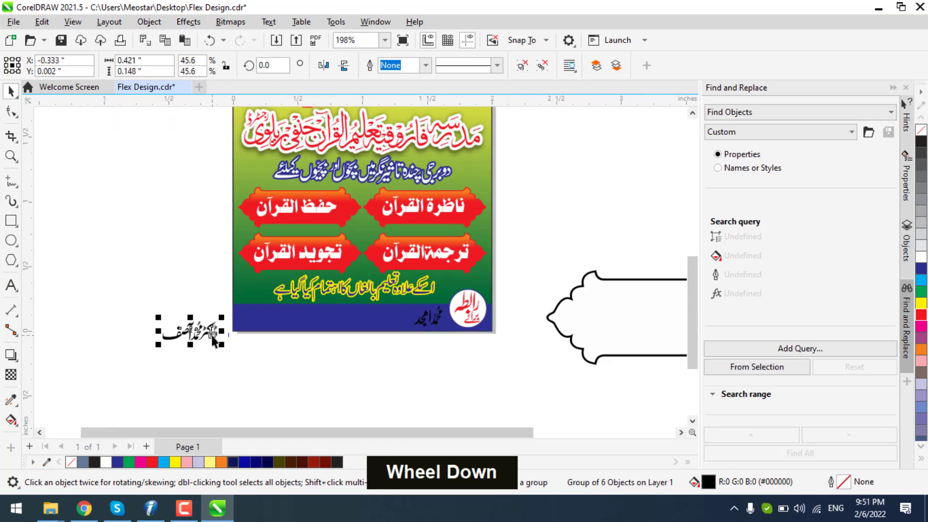
pyautogui.scroll(3)
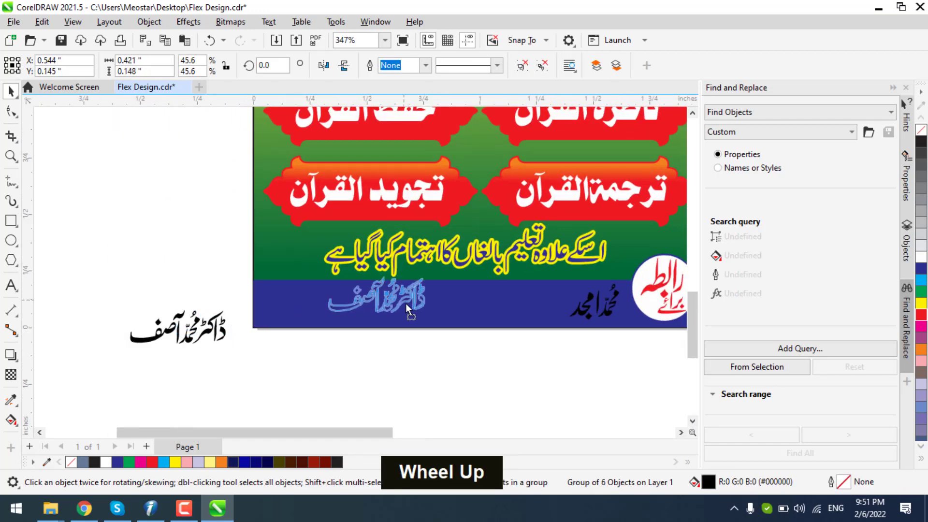
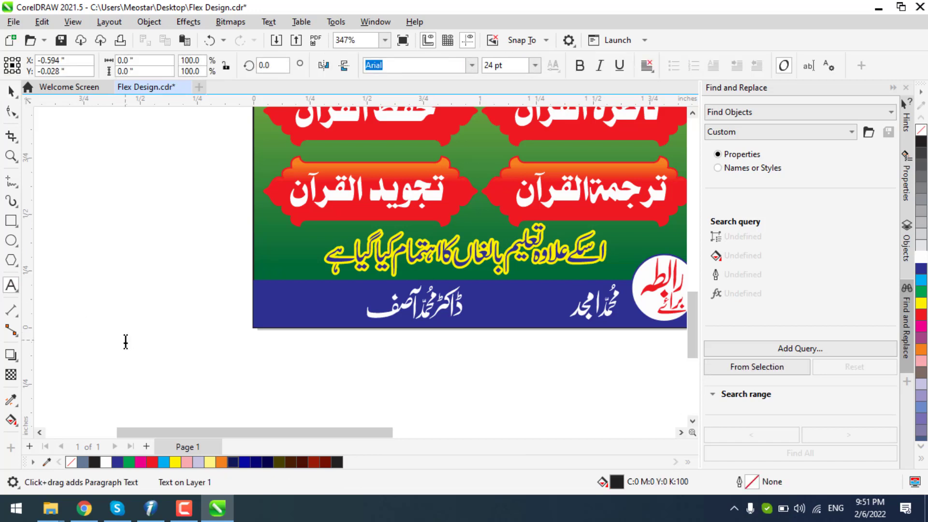
pyautogui.press('Insert')
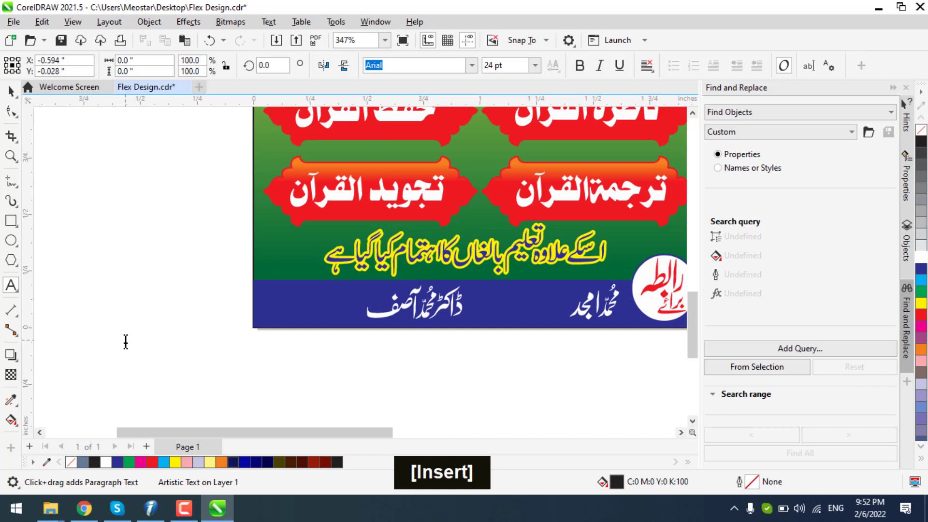
pyautogui.write('0')
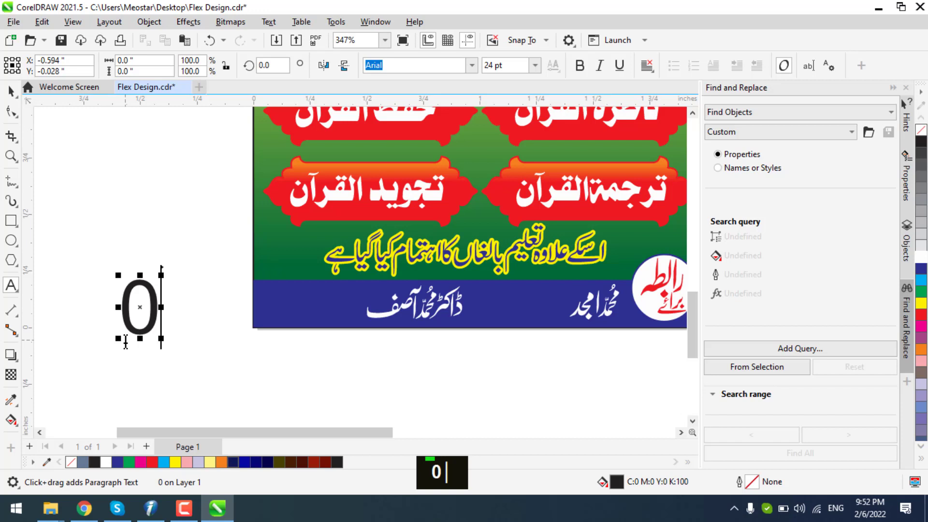
pyautogui.write('36-')
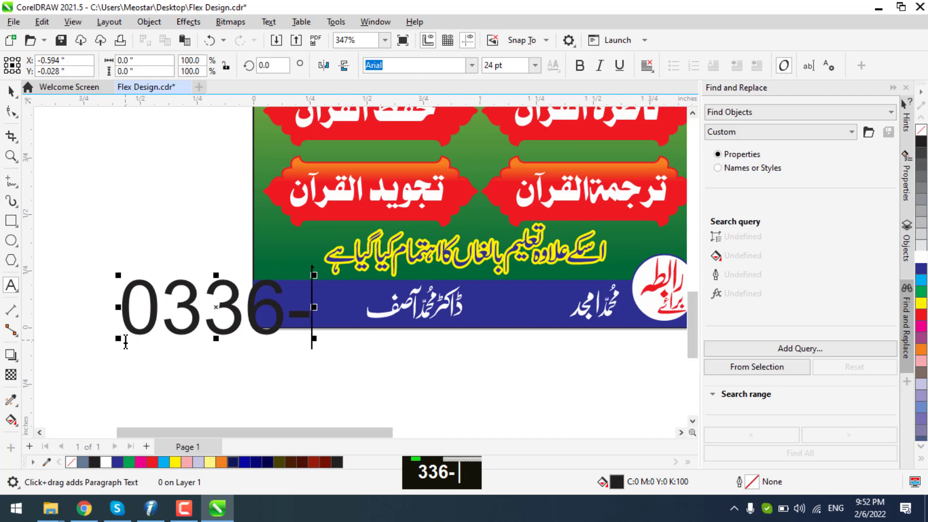
pyautogui.write('4651')
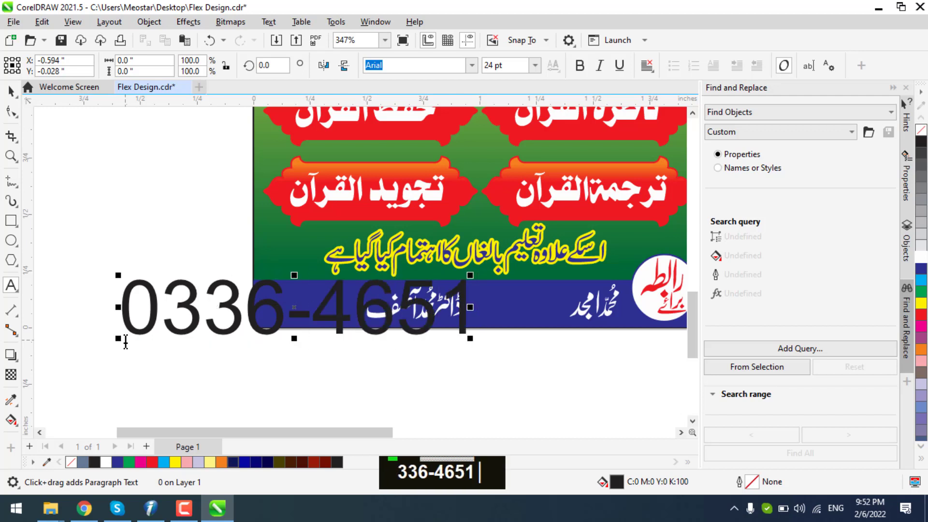
pyautogui.write('473')
pyautogui.press('Return')
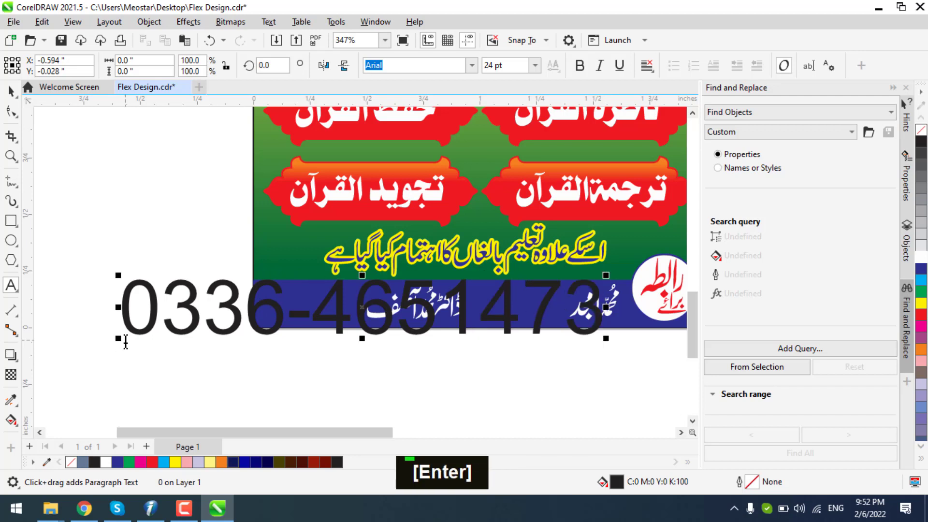
pyautogui.write('0332-')
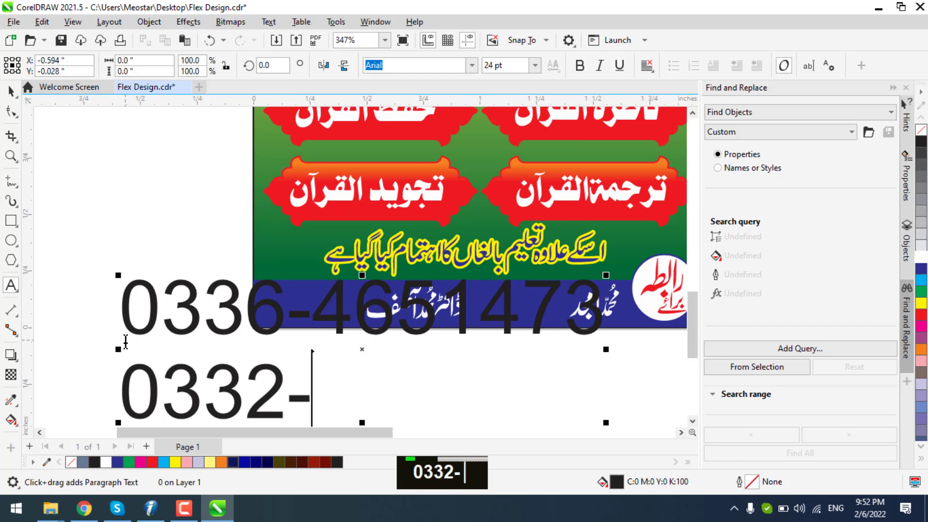
pyautogui.write('666')
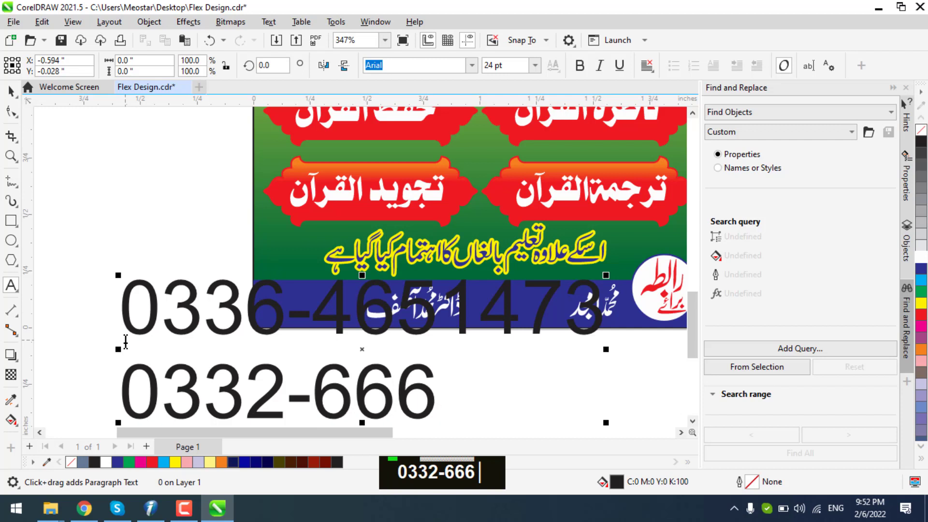
pyautogui.write('5')
pyautogui.write('260')
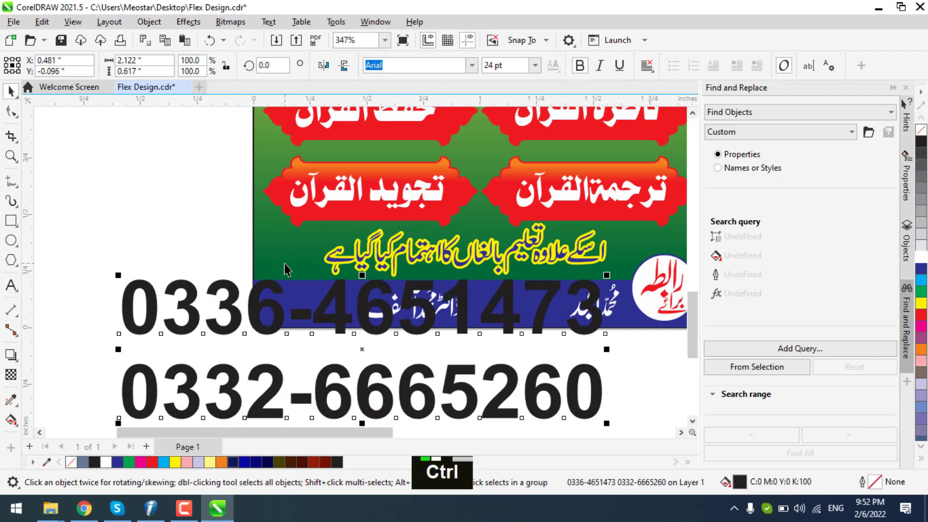
pyautogui.write('0332-6665260k')
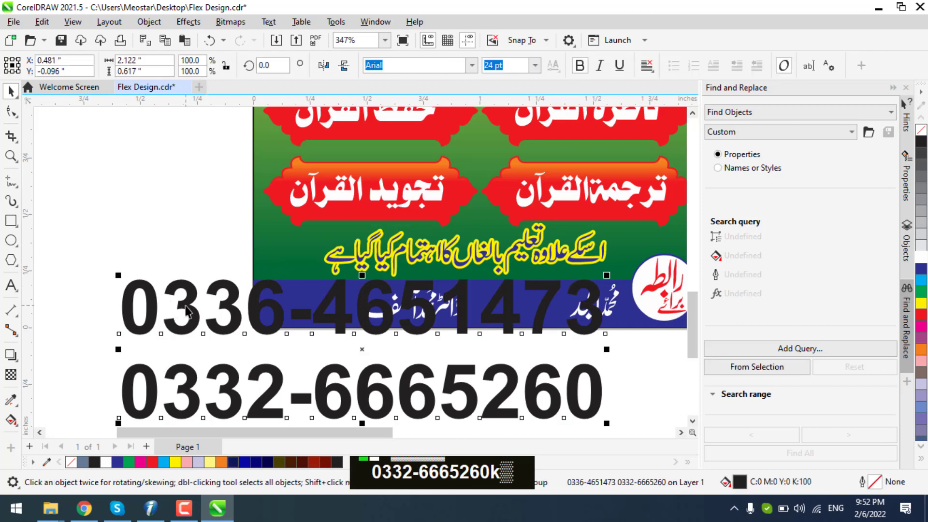
pyautogui.press('ctrl+k')
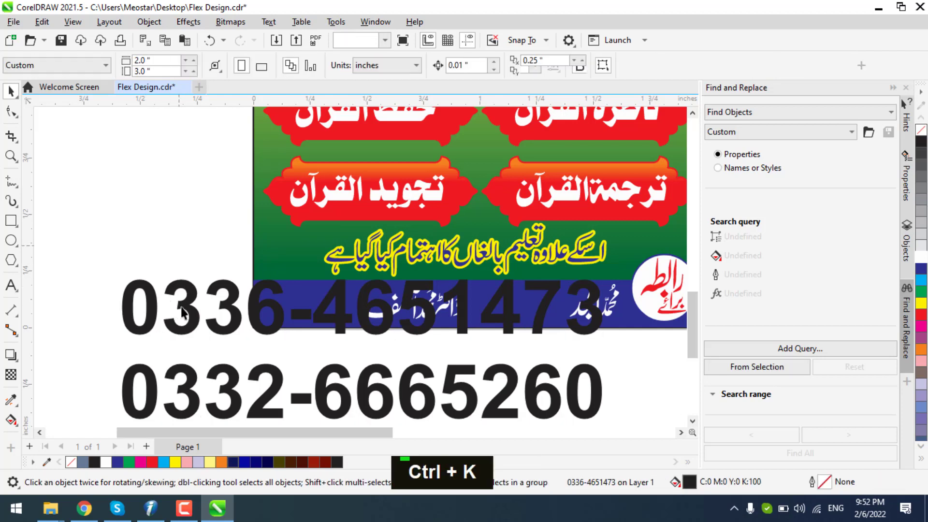
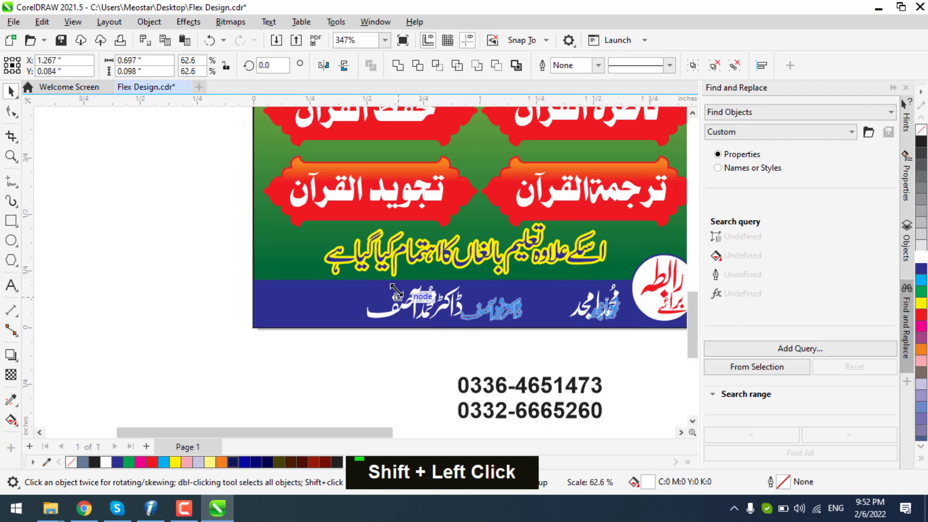
pyautogui.scroll(3)
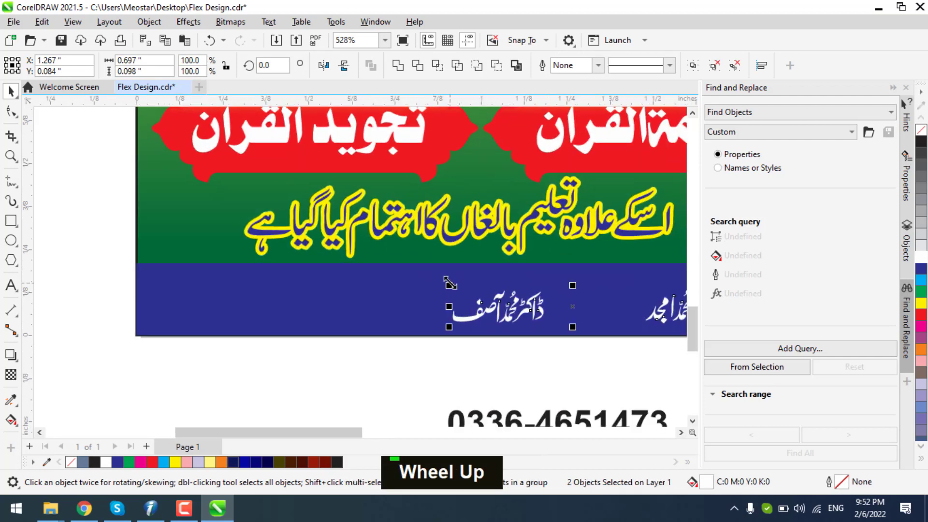
pyautogui.scroll(-3)
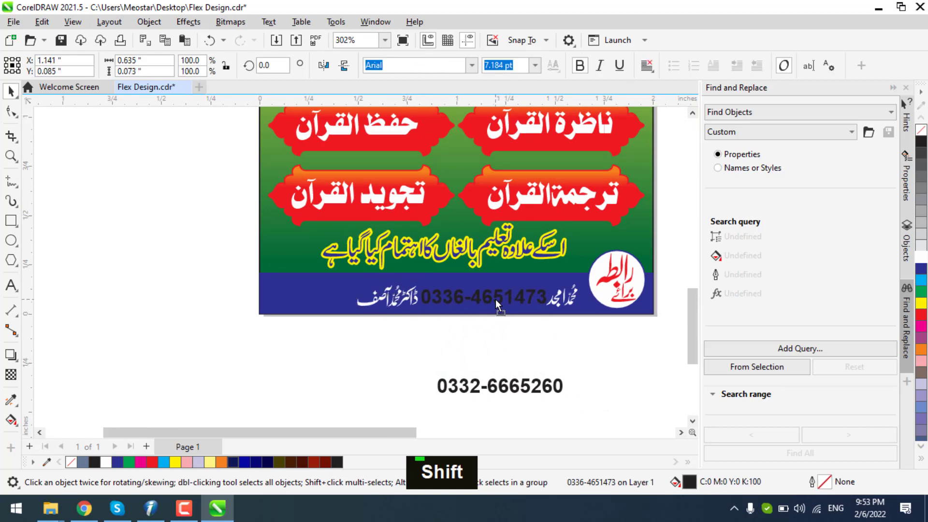
pyautogui.scroll(3)
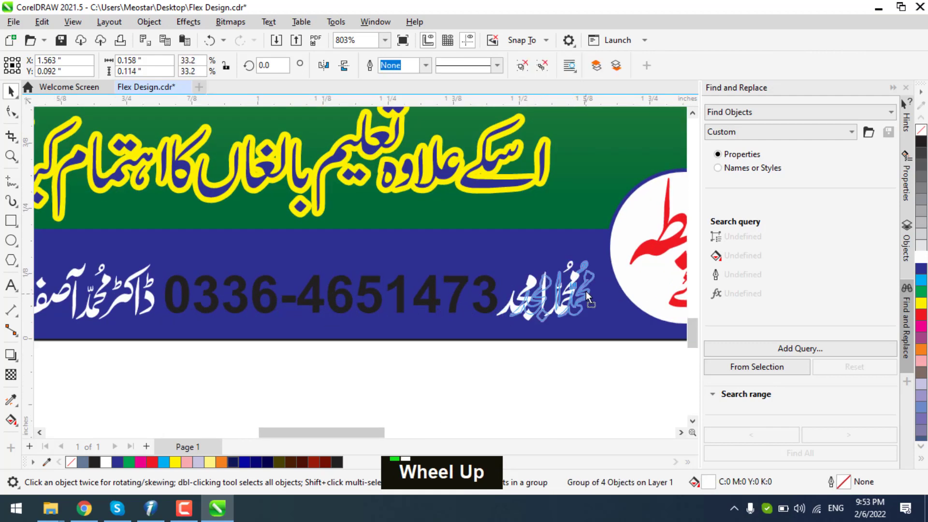
pyautogui.scroll(-3)
pyautogui.scroll(3)
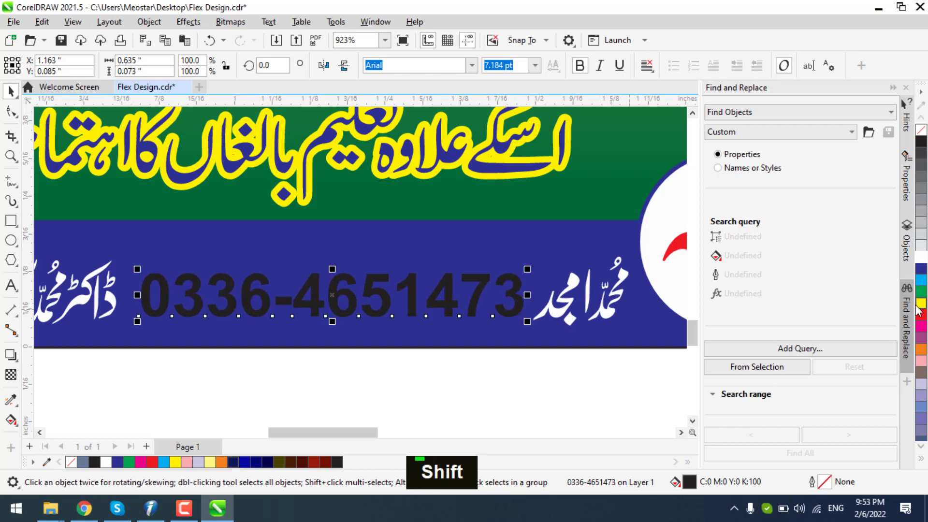
pyautogui.scroll(-3)
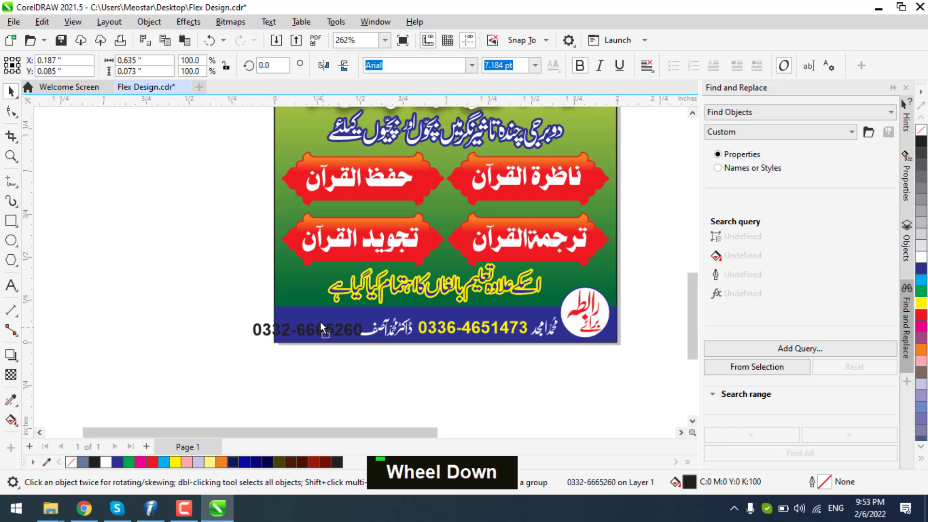
pyautogui.scroll(3)
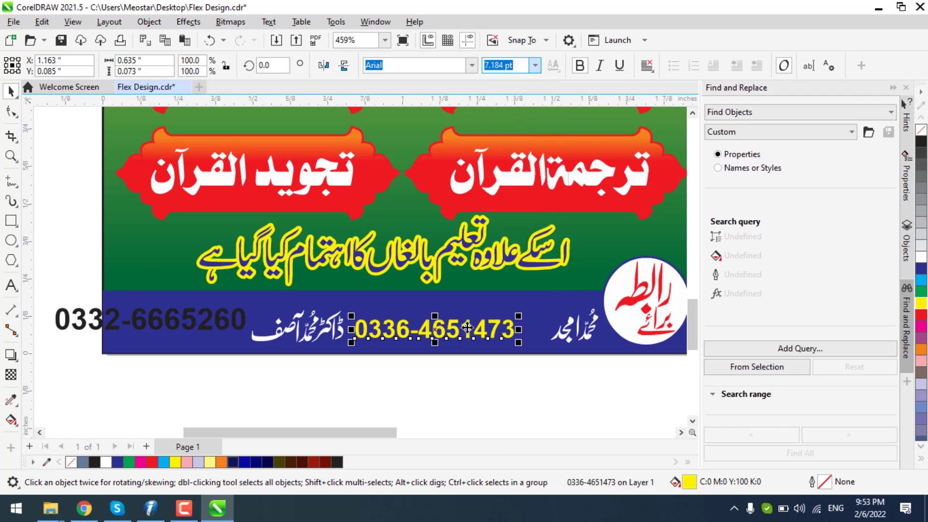
pyautogui.scroll(3)
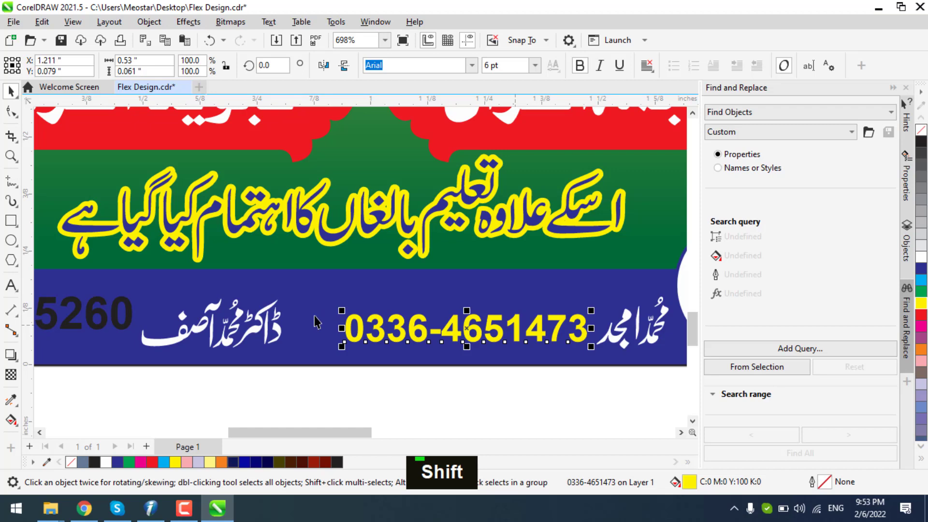
pyautogui.scroll(-3)
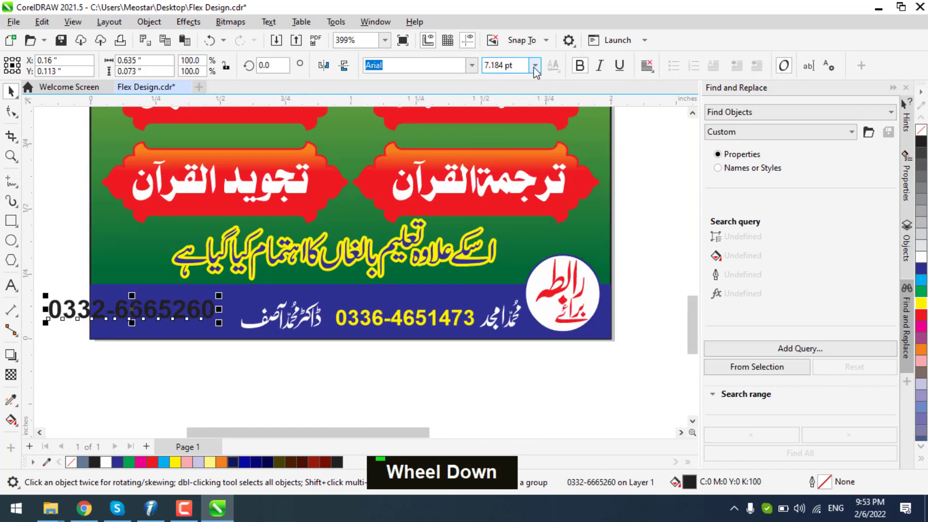
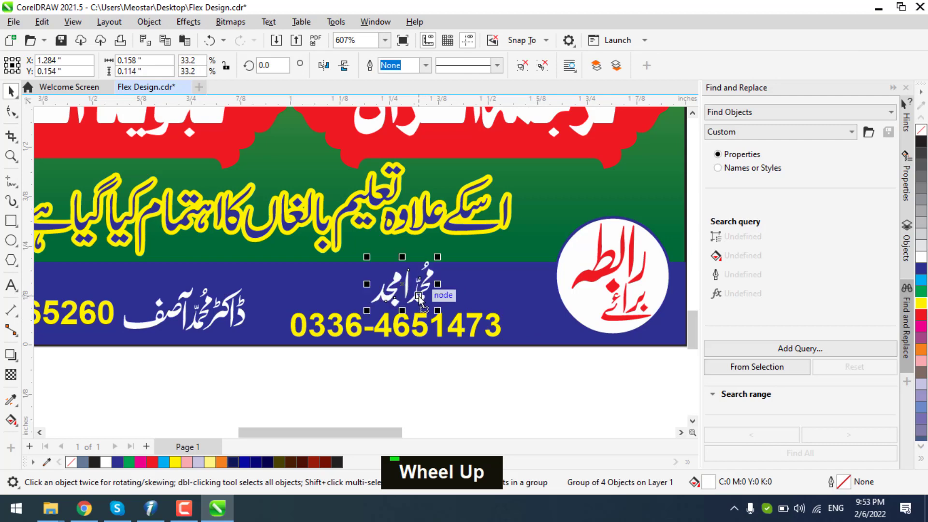
pyautogui.scroll(-3)
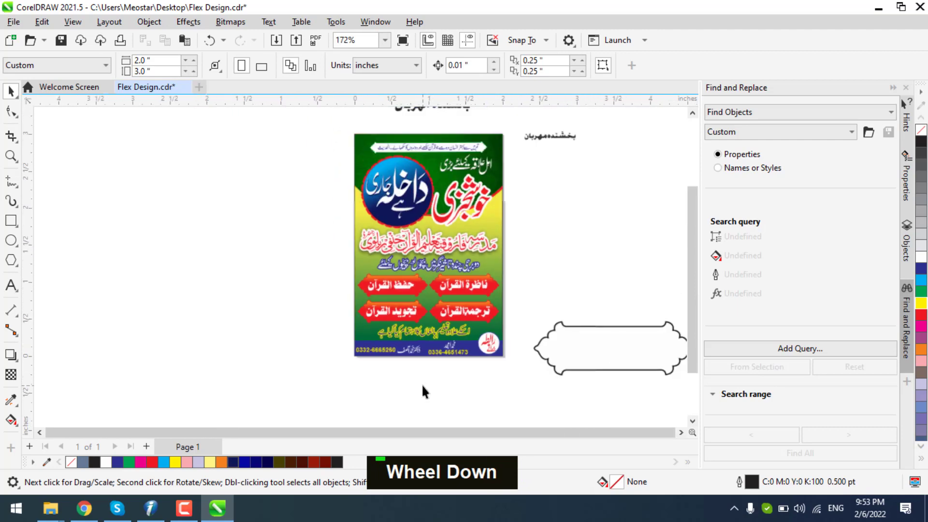
pyautogui.scroll(3)
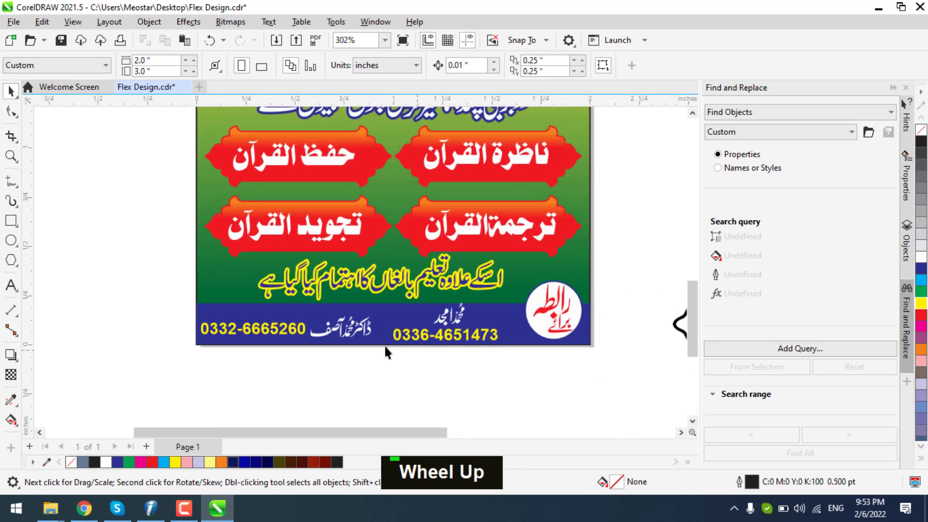
pyautogui.write('336-4651473e')
pyautogui.scroll(3)
pyautogui.press('e')
pyautogui.scroll(3)
pyautogui.scroll(-3)
pyautogui.press('e')
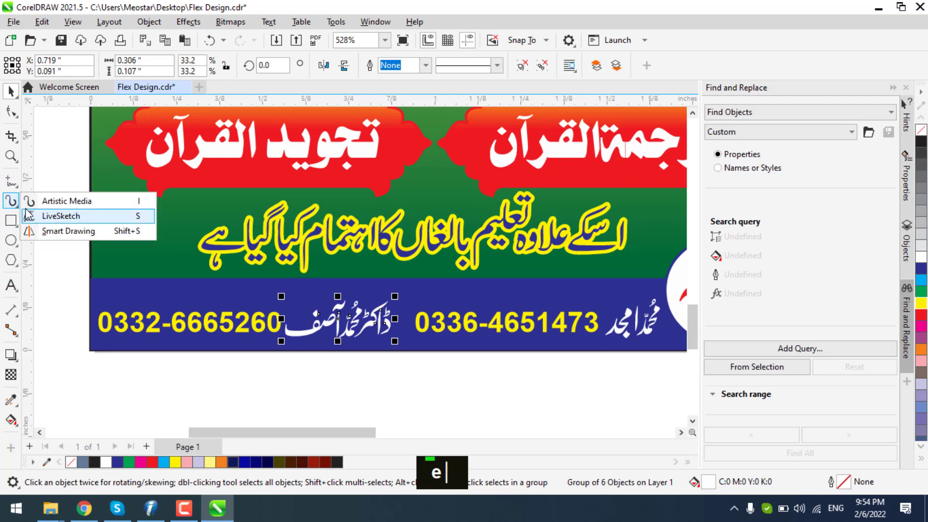
# Draw a thin yellow slanted divider line between the two footer contact groups
pyautogui.scroll(3)
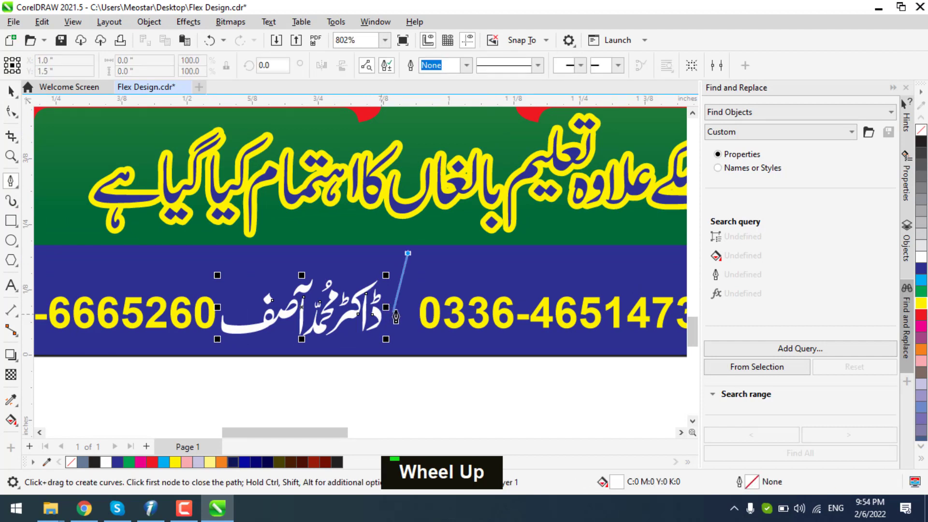
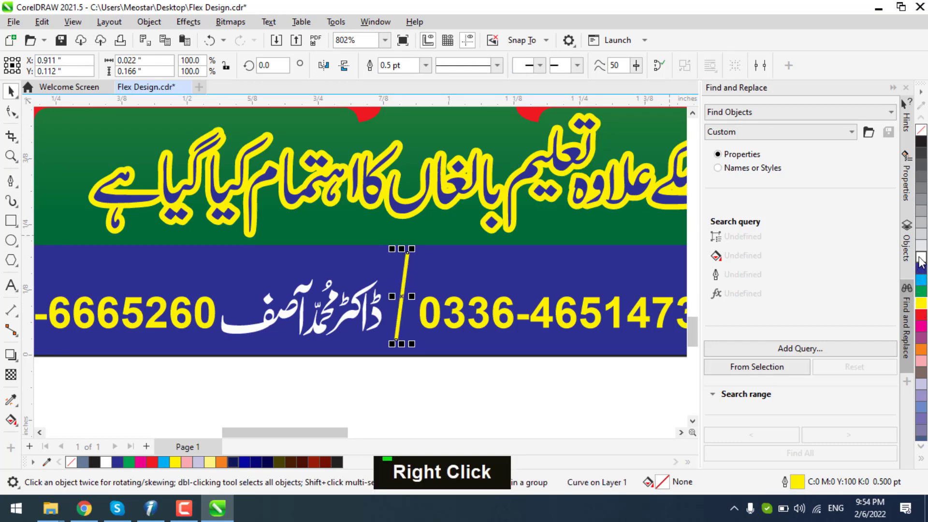
pyautogui.scroll(3)
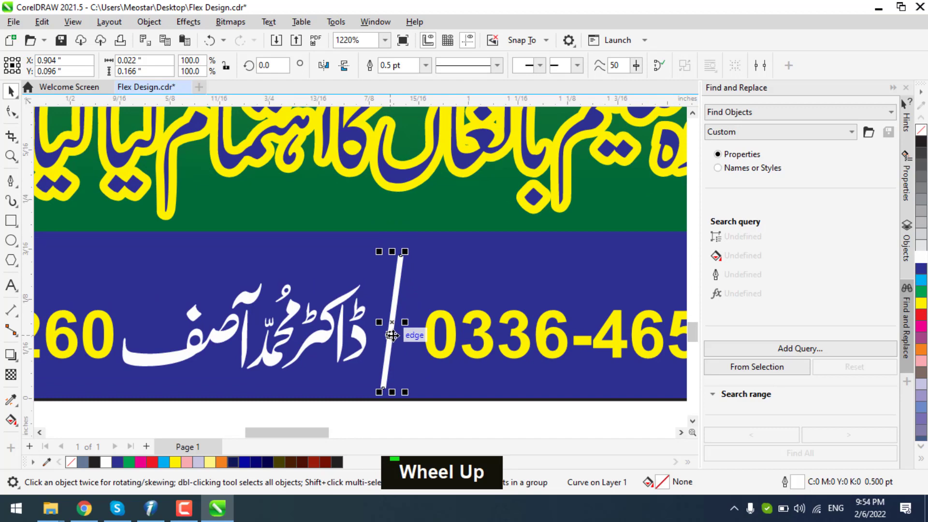
pyautogui.scroll(-3)
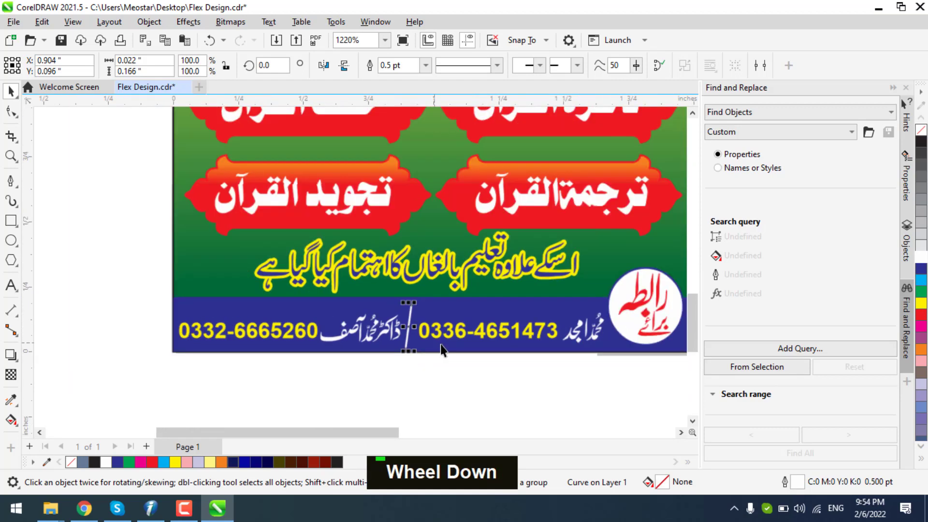
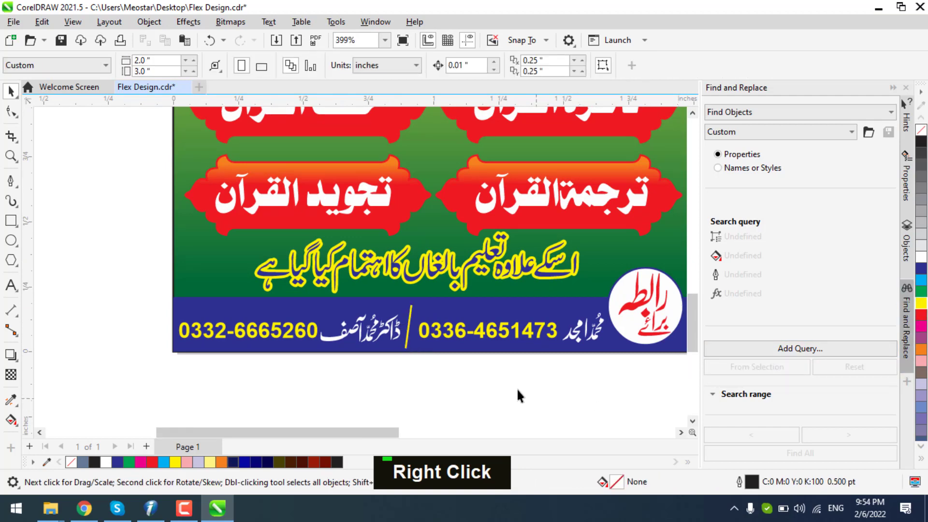
pyautogui.scroll(3)
pyautogui.scroll(-3)
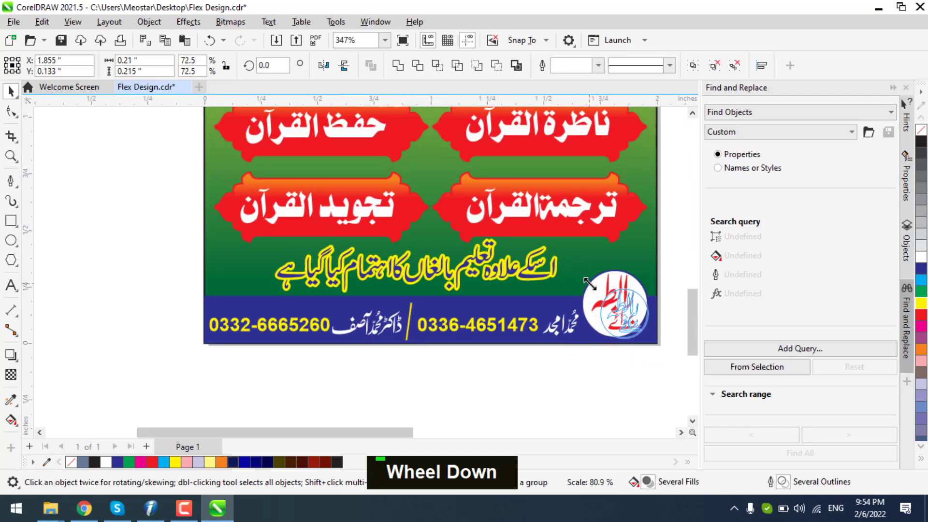
# Even out footer spacing and make the adult-education line blue with a white outline
pyautogui.scroll(3)
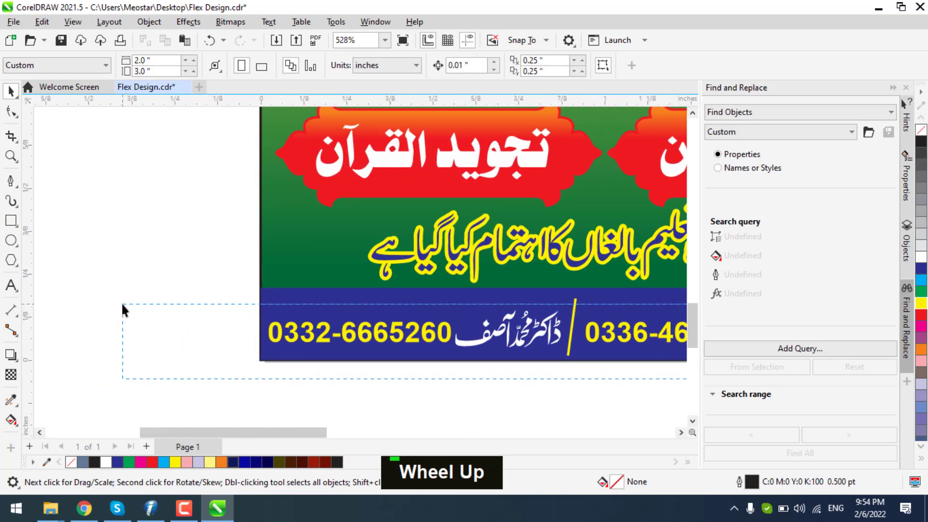
pyautogui.scroll(-3)
pyautogui.scroll(3)
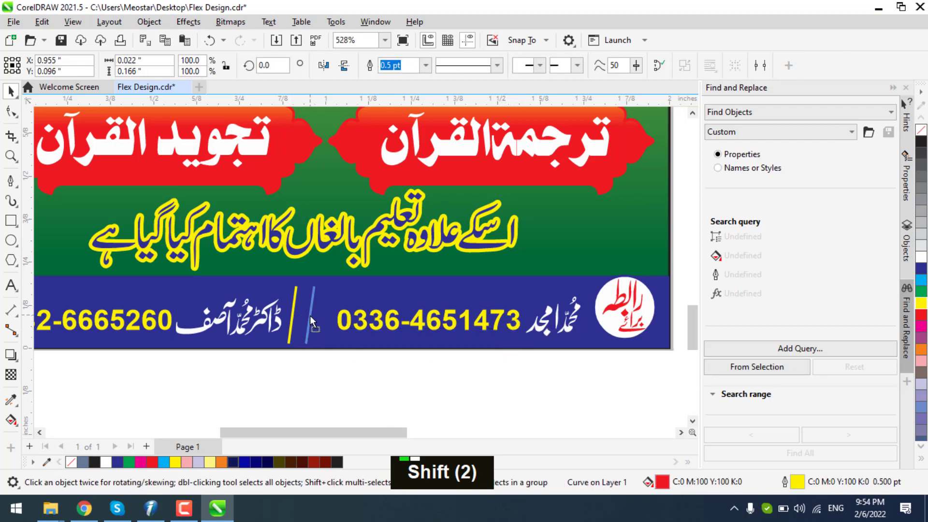
pyautogui.scroll(-3)
pyautogui.scroll(3)
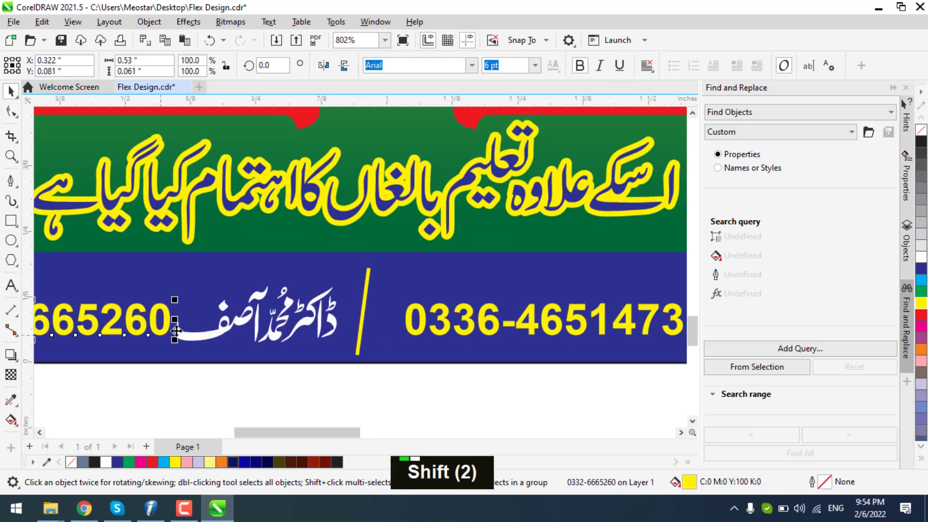
pyautogui.scroll(-3)
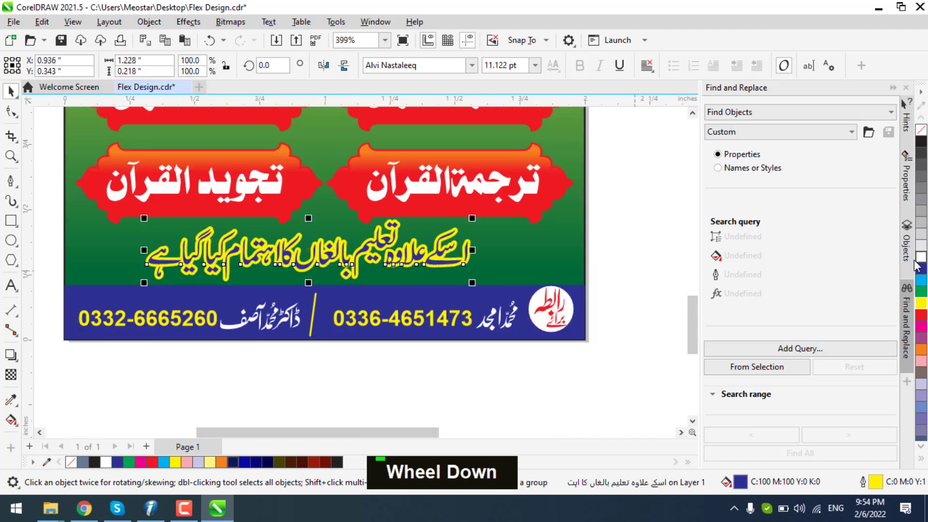
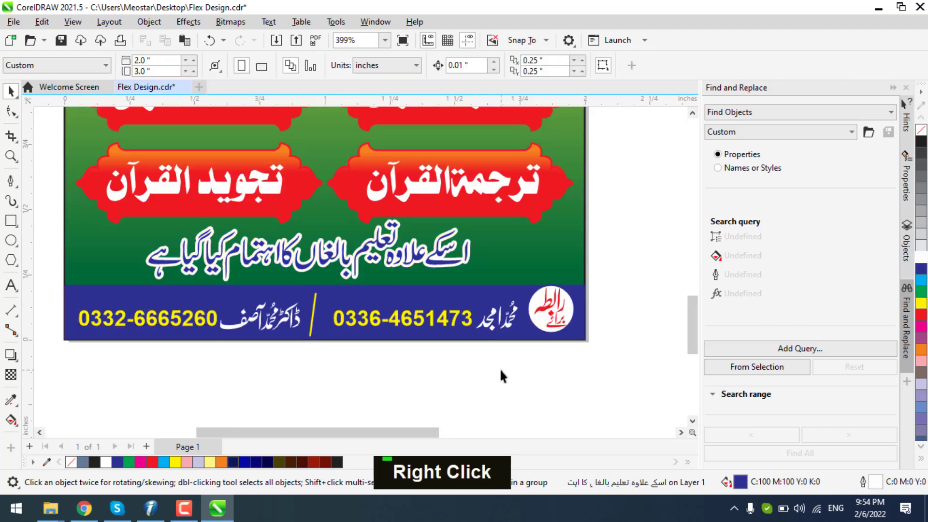
pyautogui.scroll(-3)
# Save Flex Design, then apply a drop shadow (opacity 90, feather 10) to the course labels, repeating it across tabs
pyautogui.press('ctrl+s')
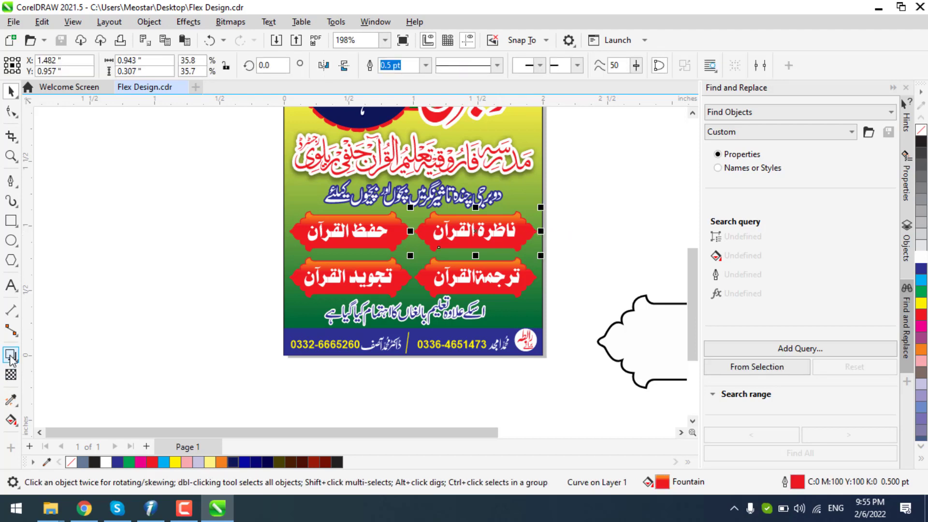
pyautogui.scroll(3)
pyautogui.scroll(3)
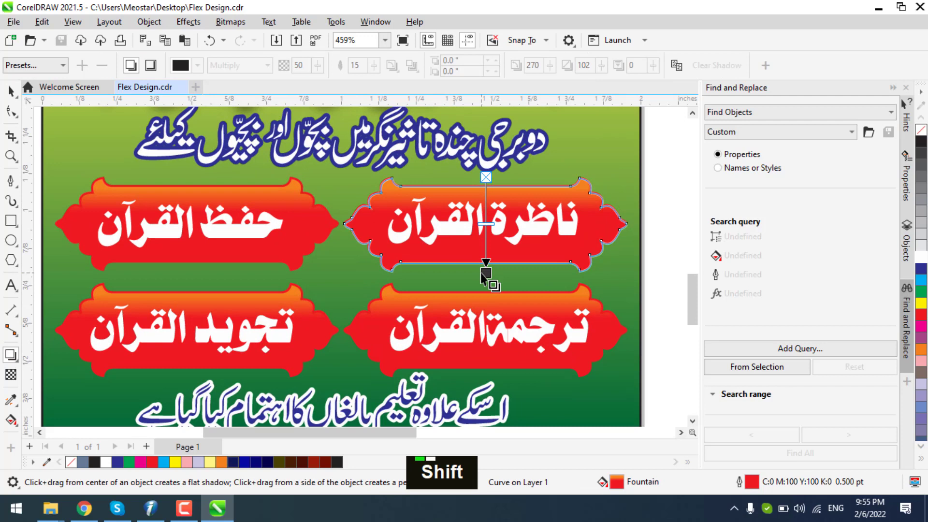
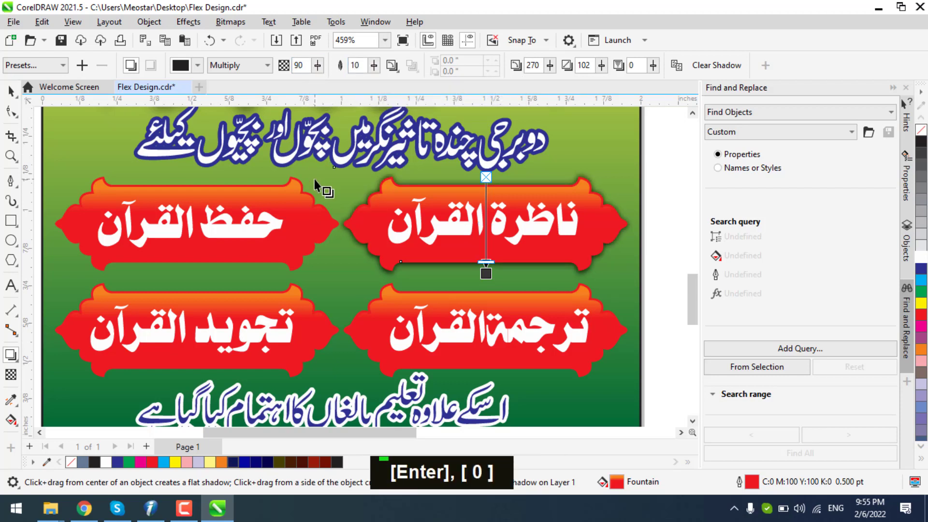
pyautogui.press('0')
pyautogui.press('ctrl+r')
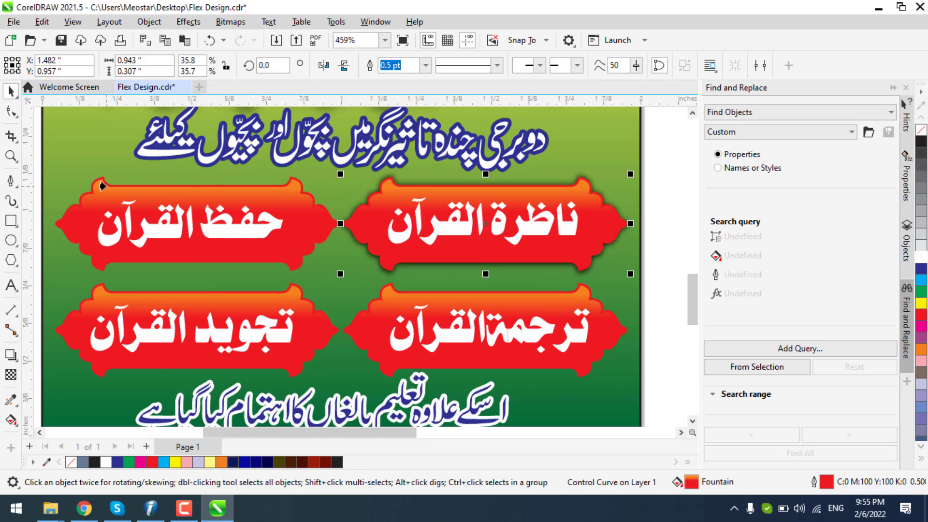
pyautogui.press('Escape')
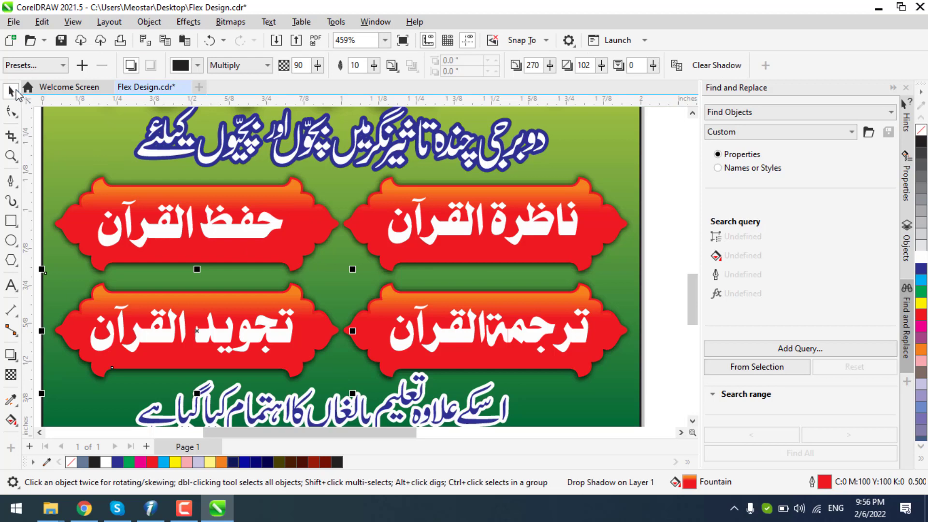
# Apply a drop shadow to the white scalloped hadith frame at the banner's top edge
pyautogui.scroll(-3)
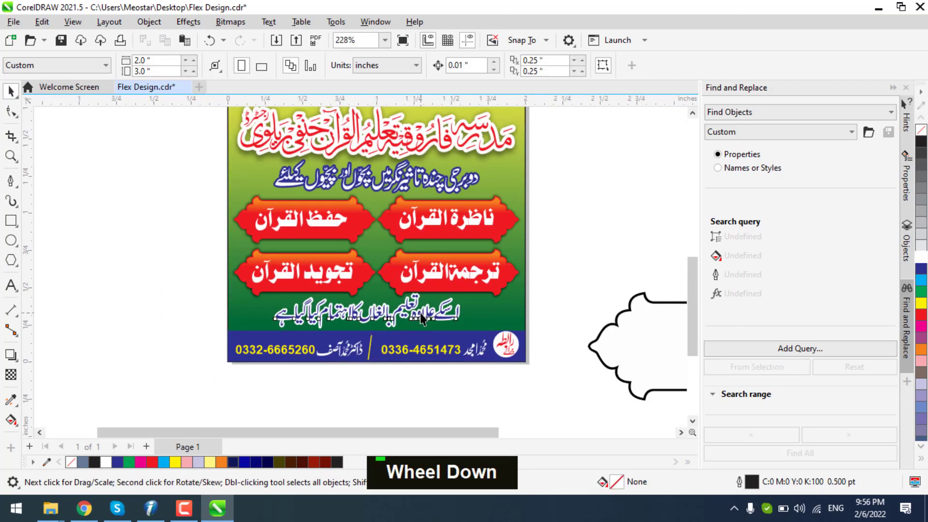
pyautogui.scroll(3)
pyautogui.press('Down')
pyautogui.scroll(-3)
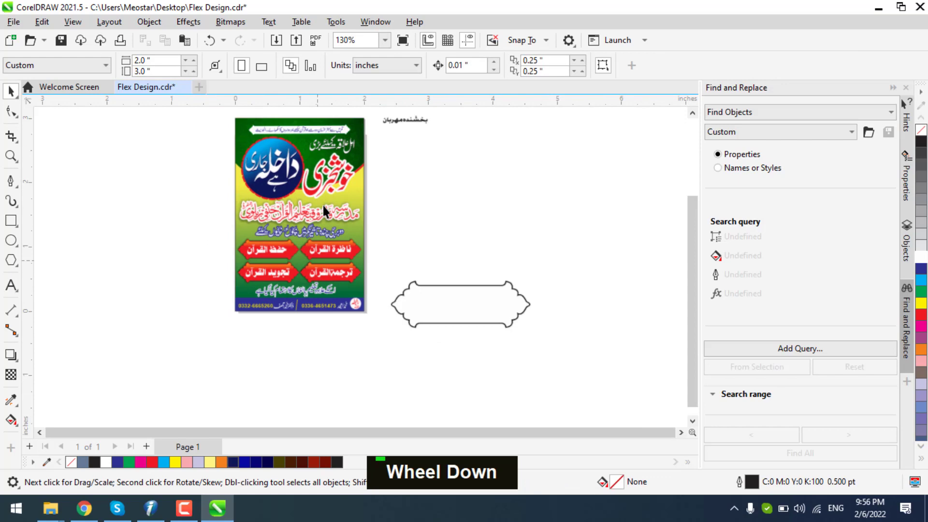
pyautogui.scroll(3)
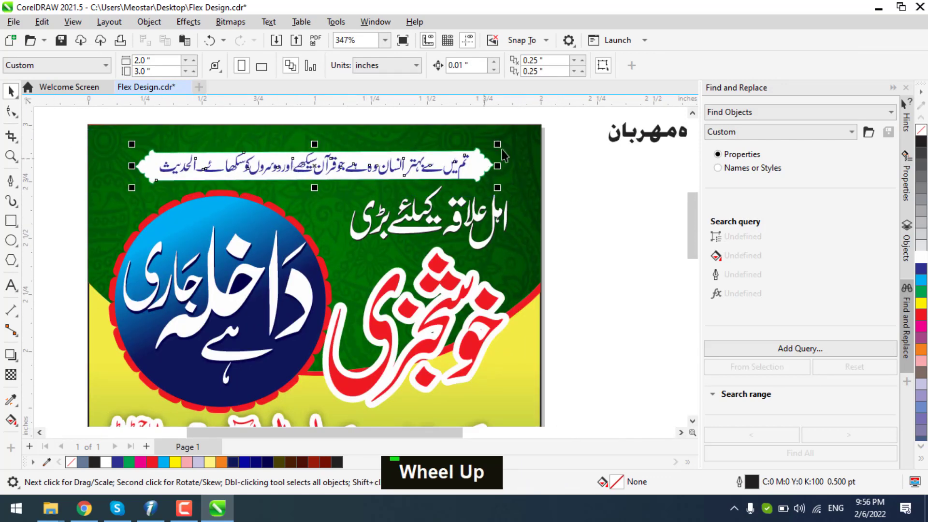
pyautogui.scroll(3)
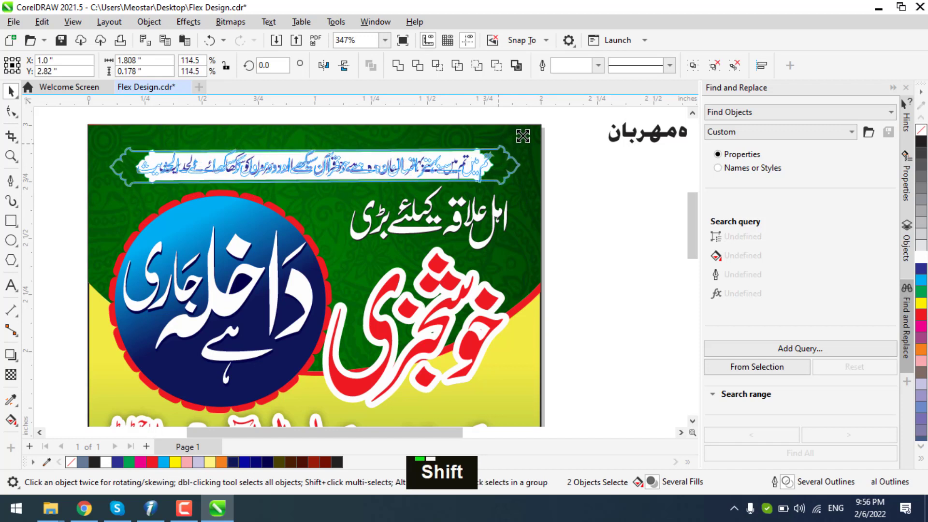
pyautogui.press('Up')
pyautogui.press('Up')
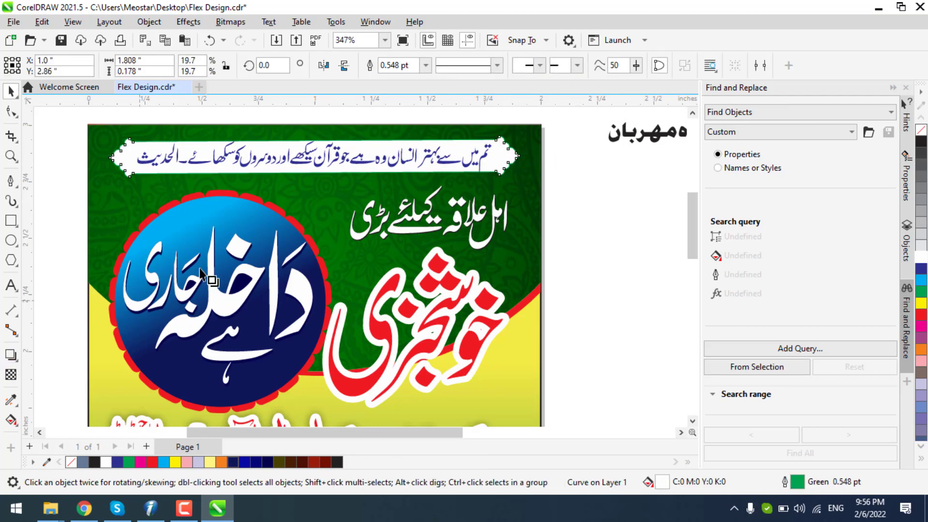
# Give the red headline a drop shadow with feathering set to 10
pyautogui.scroll(3)
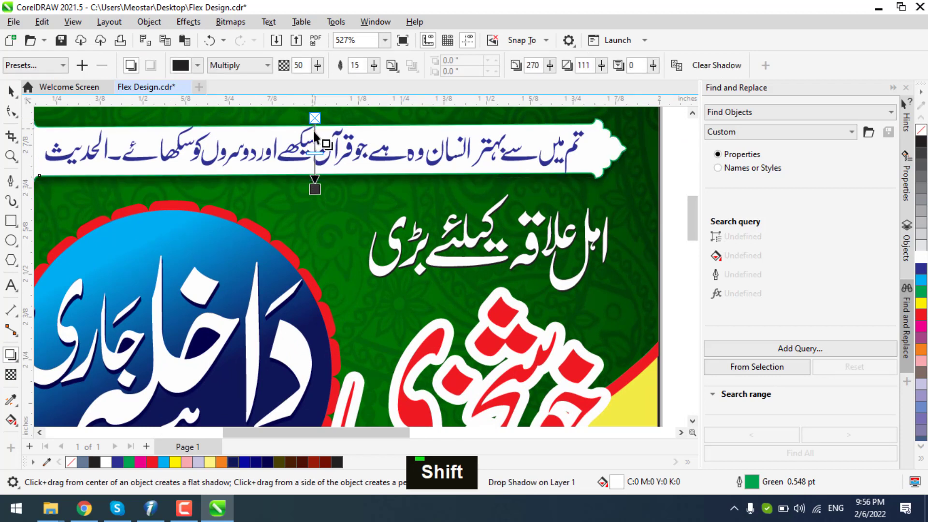
pyautogui.scroll(-3)
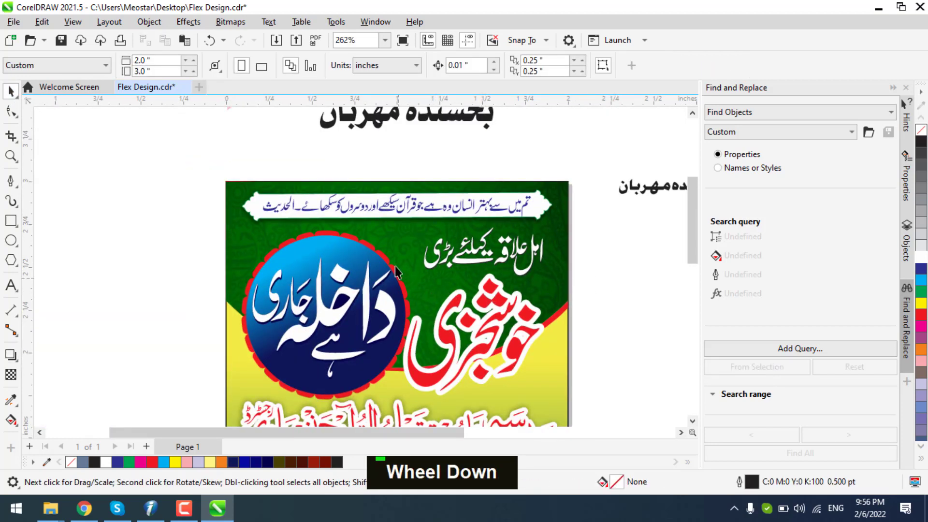
pyautogui.scroll(3)
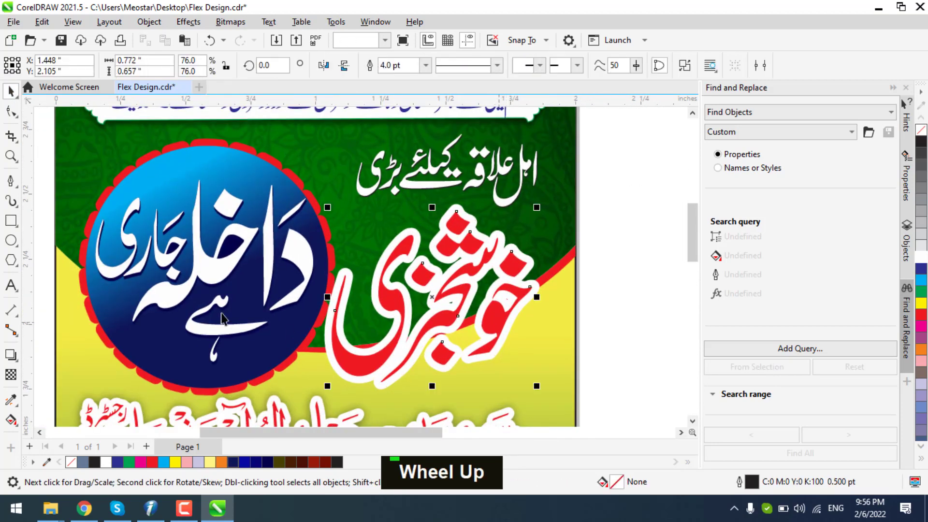
pyautogui.scroll(3)
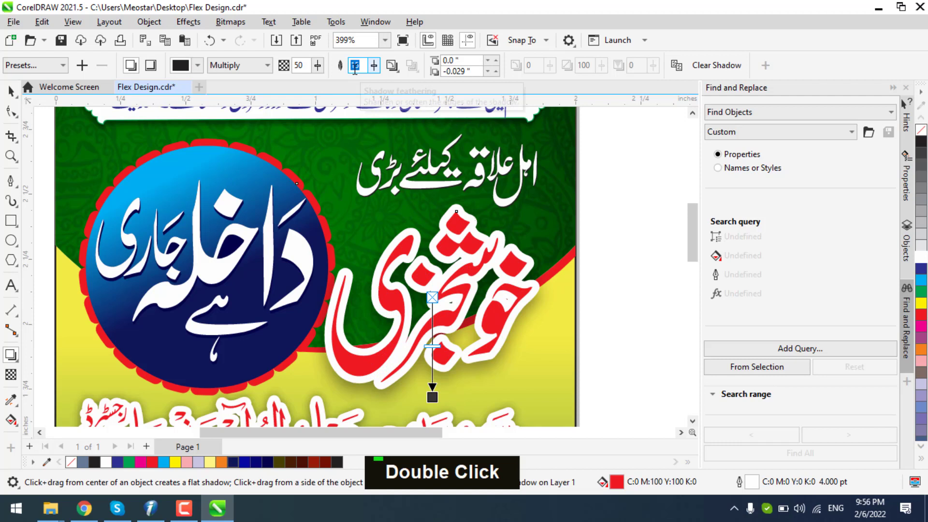
pyautogui.write('10')
pyautogui.press('Return')
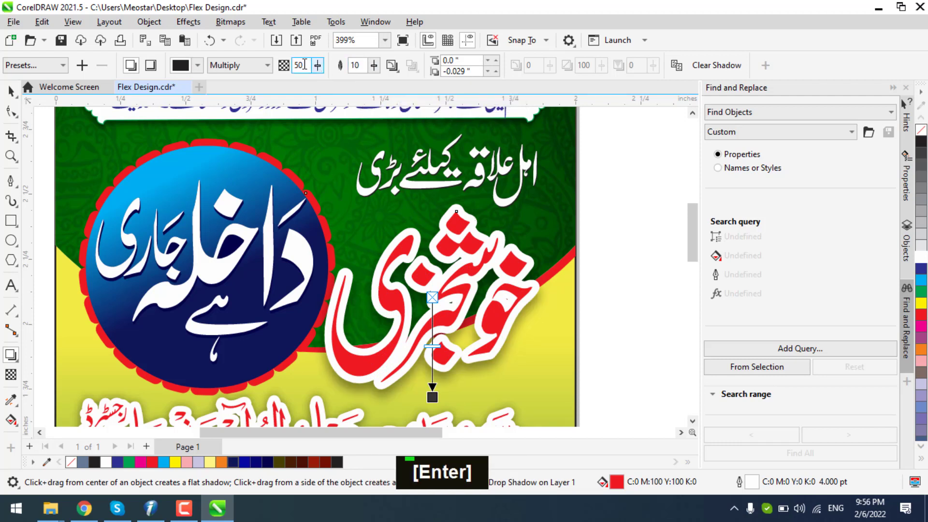
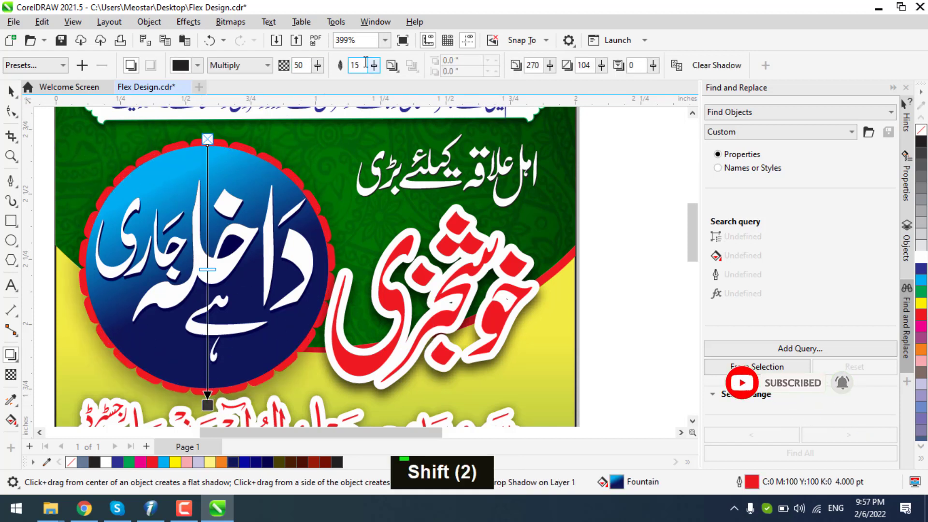
# Give the blue داخلہ جاری ہے circle a drop shadow with feathering 10 and opacity 80
pyautogui.write('10')
pyautogui.write('80')
pyautogui.scroll(-3)
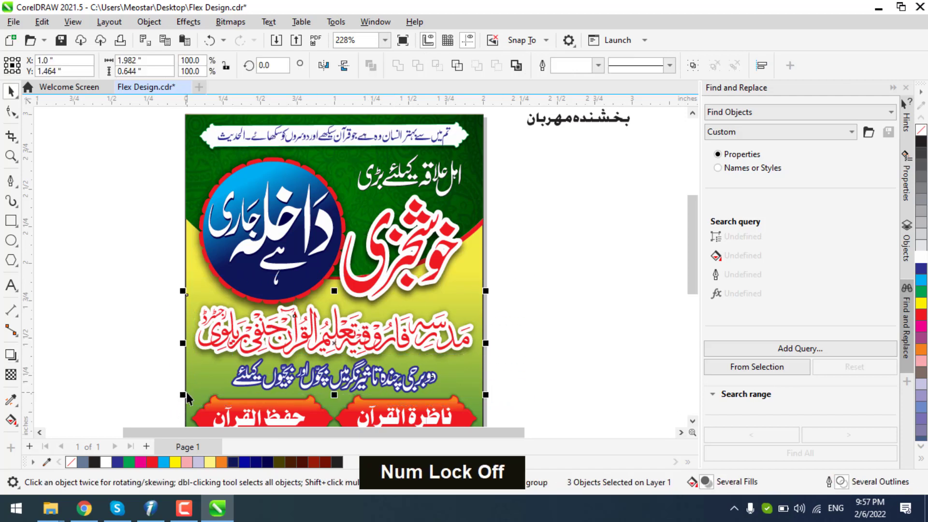
pyautogui.press('Home')
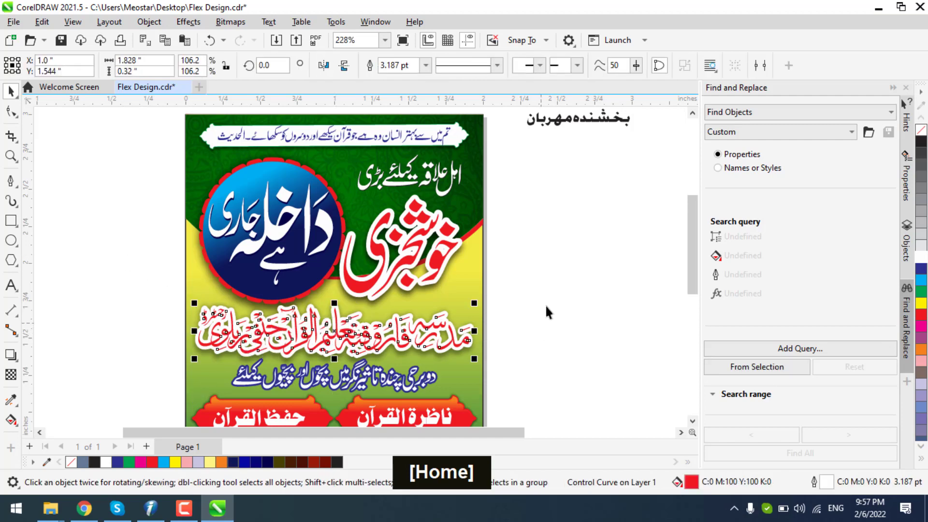
pyautogui.scroll(-3)
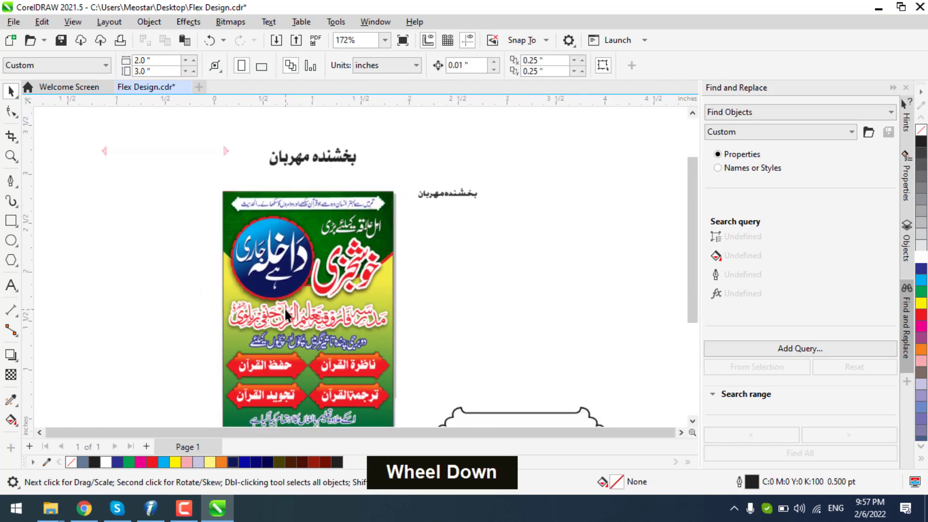
pyautogui.scroll(3)
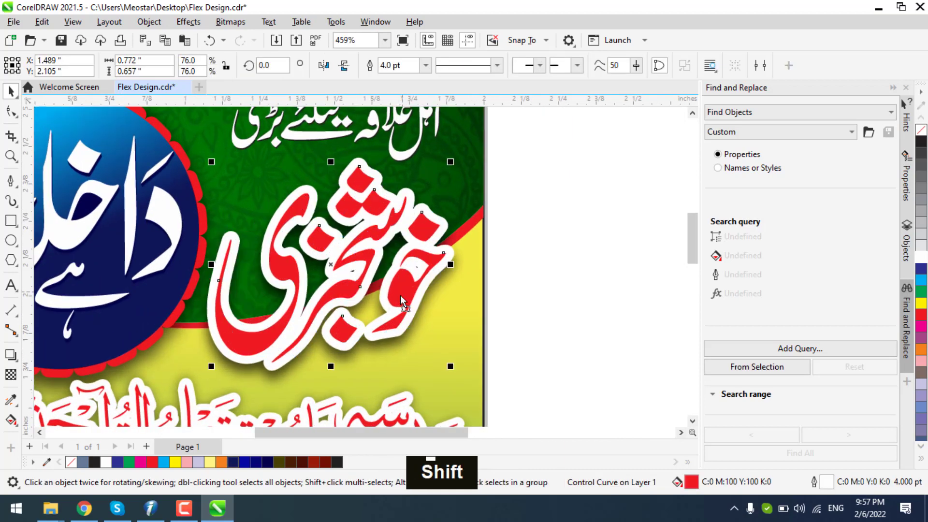
pyautogui.scroll(-3)
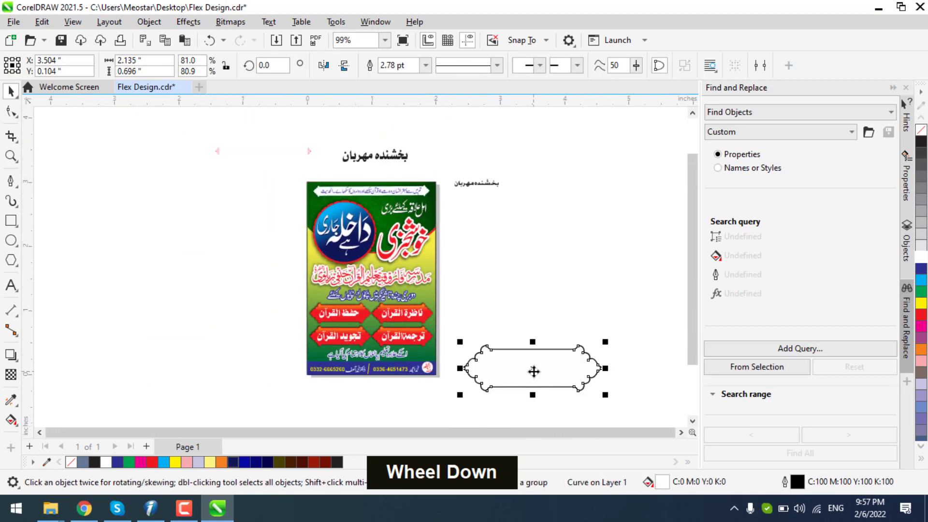
# Switch to InPage and write the Urdu word میں for the subtitle line
pyautogui.press('Delete')
pyautogui.scroll(3)
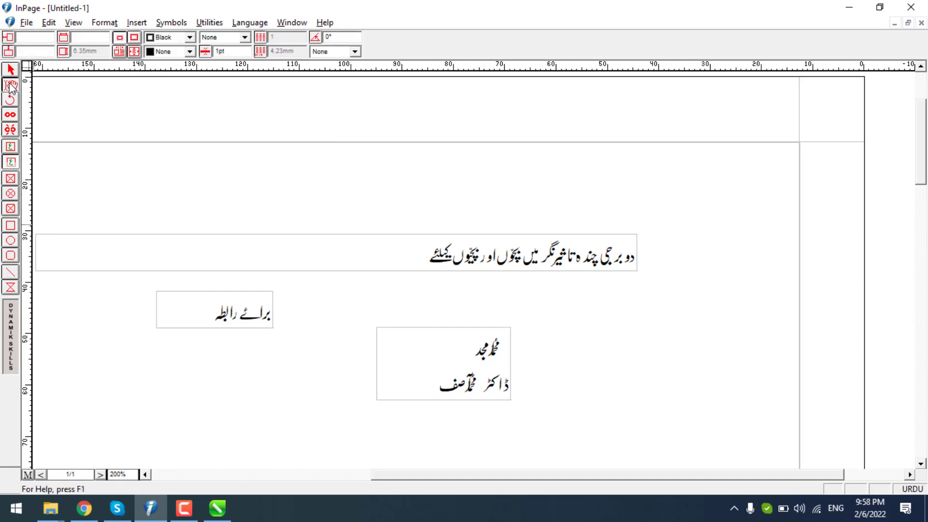
pyautogui.write('mi')
pyautogui.write('n')
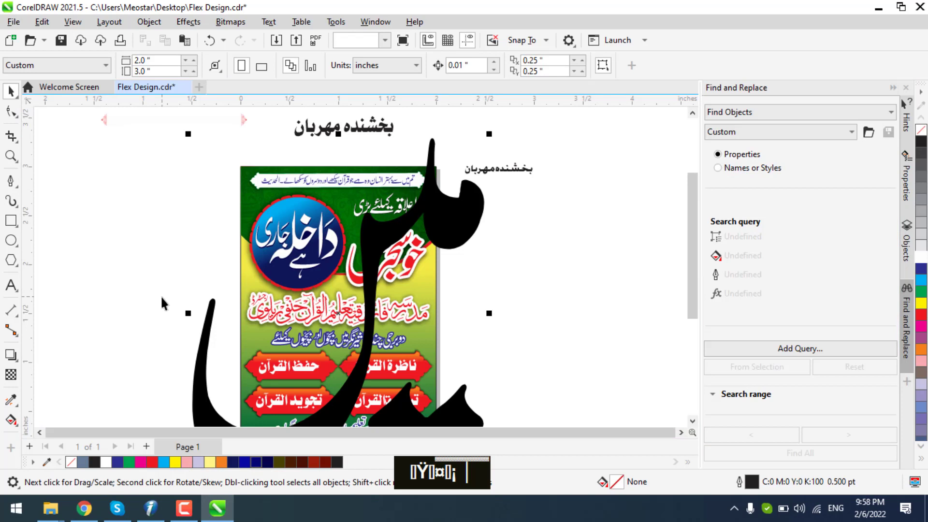
# Convert the pasted میں to curves and scale it down toward the blue subtitle line
pyautogui.press('ctrl+q')
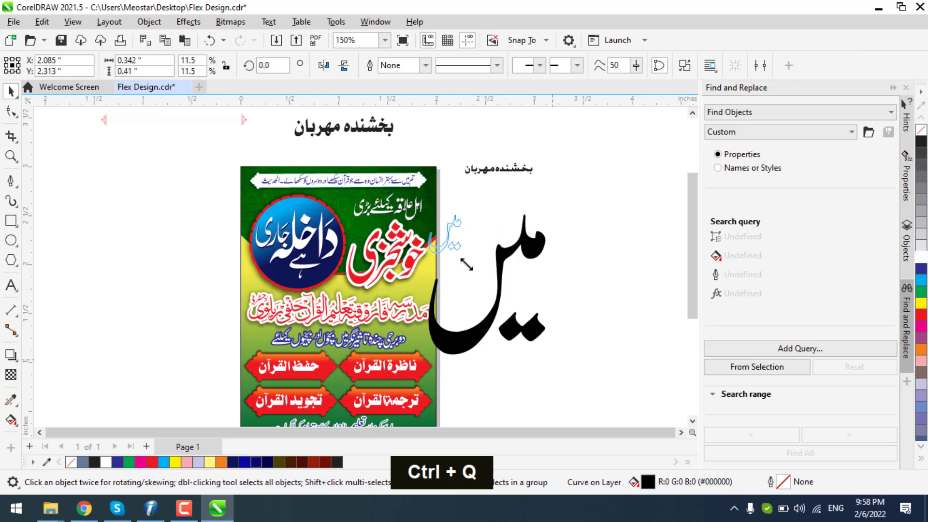
pyautogui.scroll(3)
pyautogui.scroll(-3)
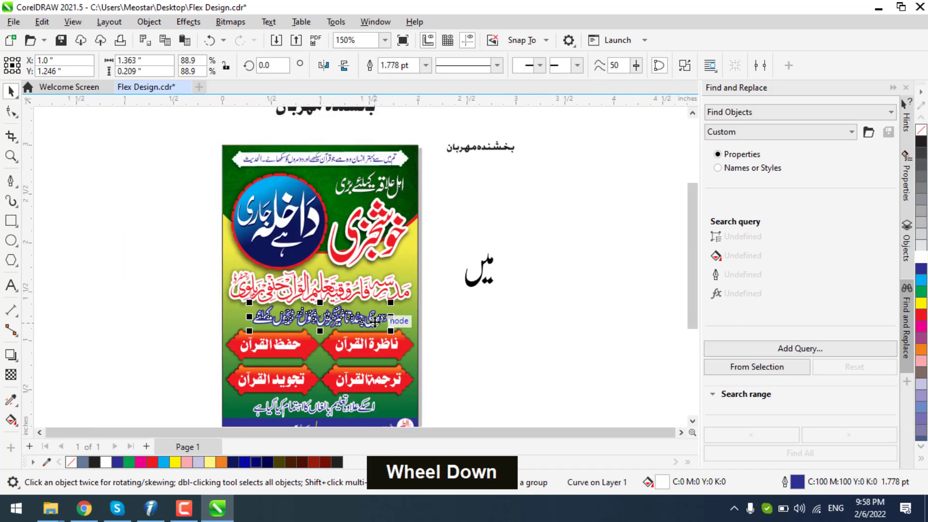
pyautogui.scroll(3)
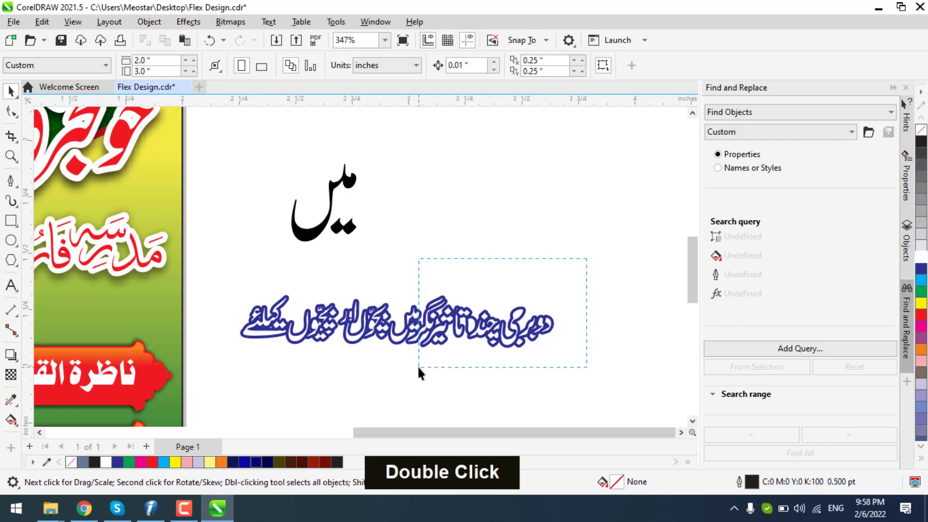
pyautogui.press('ctrl+z')
pyautogui.scroll(-3)
# Remove the oversized میں lettering and the spare subtitle copy from beside the banner
pyautogui.press('Delete')
pyautogui.press('ctrl+z')
pyautogui.press('ctrl+z')
pyautogui.press('Delete')
pyautogui.scroll(3)
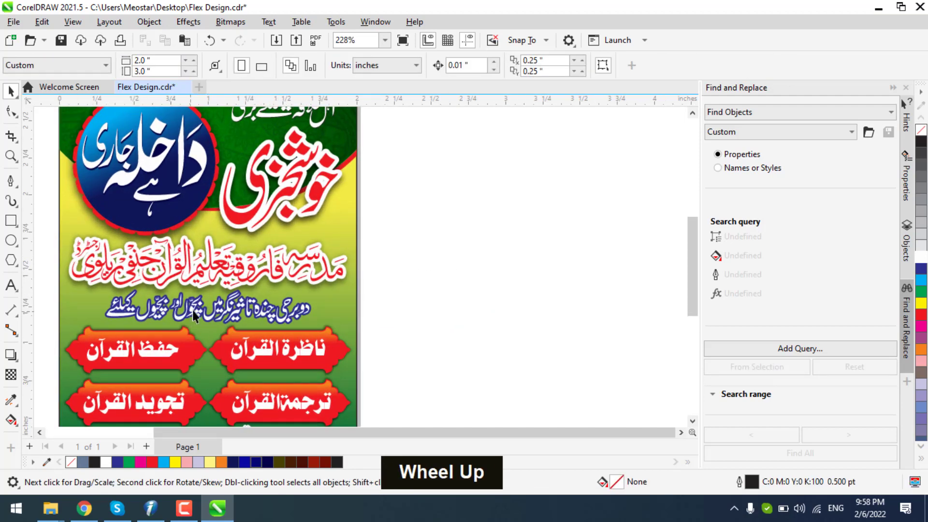
pyautogui.scroll(-3)
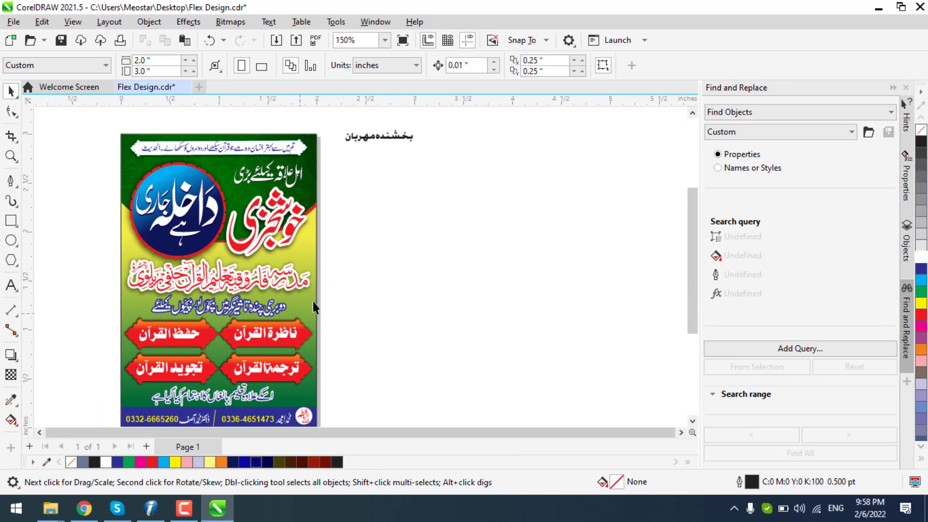
# Centre the small بخشندہ مہربان line horizontally over the banner
pyautogui.scroll(-3)
pyautogui.scroll(3)
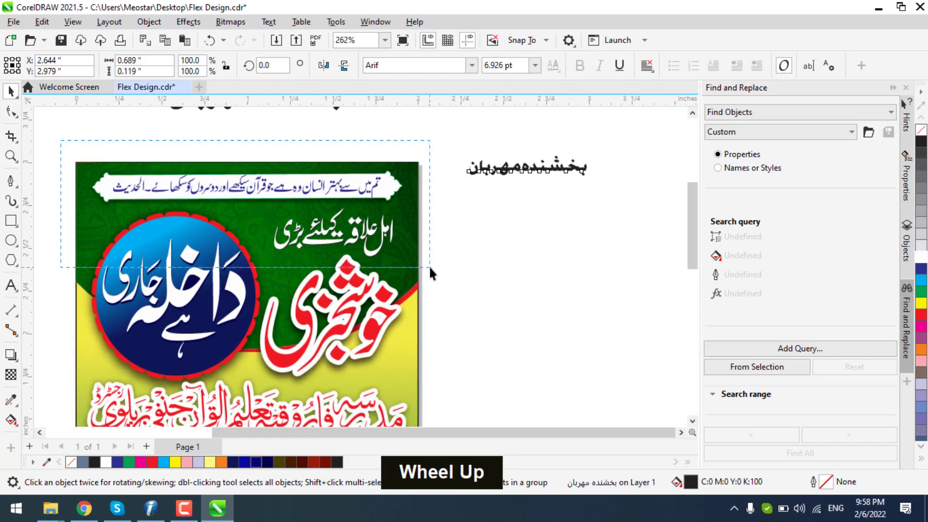
pyautogui.press('Down')
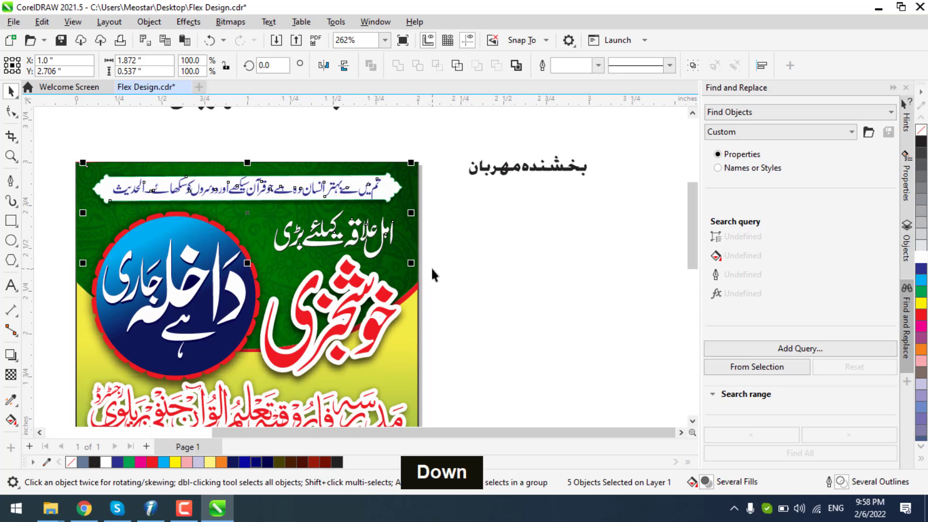
pyautogui.press('Down')
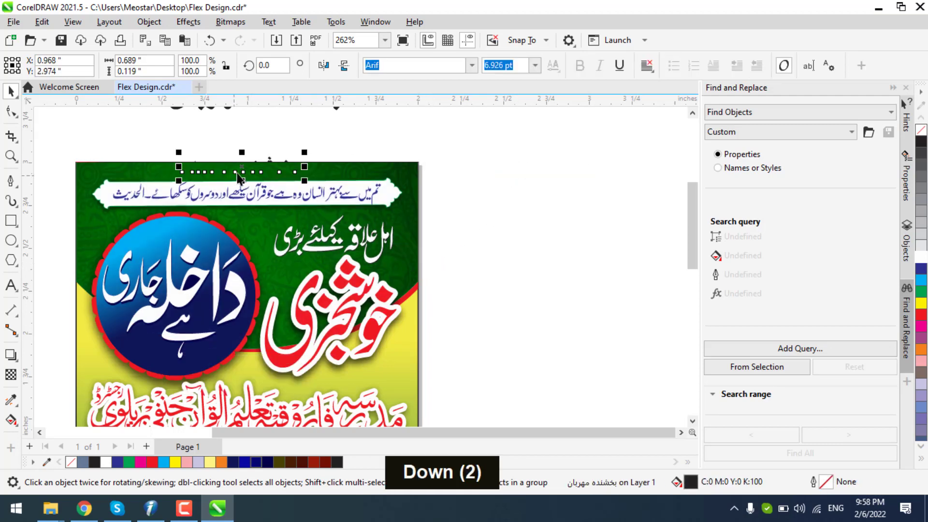
# Bring the small line to the front and position it above the banner's top edge
pyautogui.scroll(3)
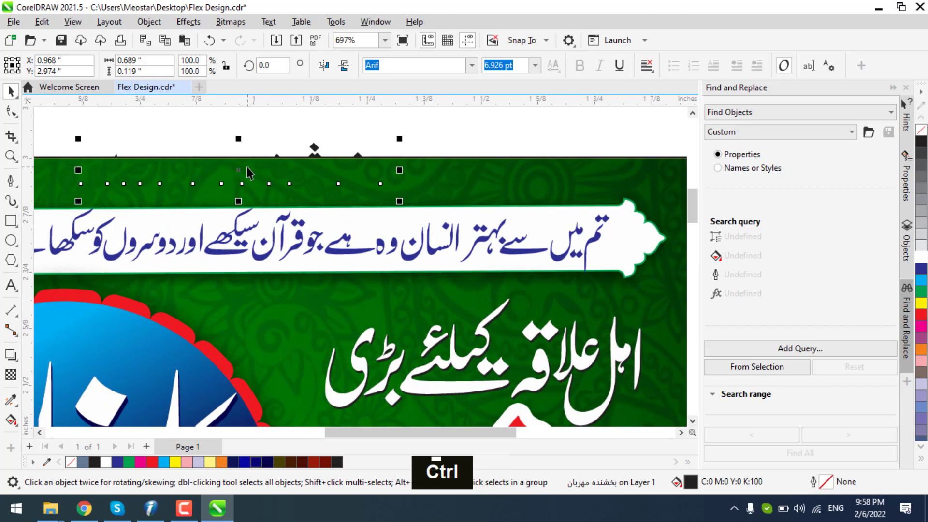
pyautogui.press('ctrl+Home')
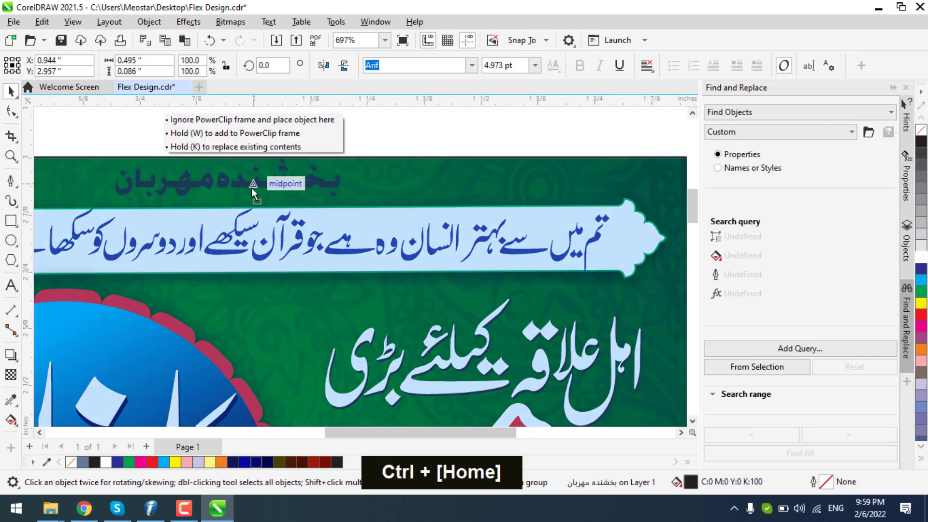
pyautogui.scroll(3)
pyautogui.scroll(-3)
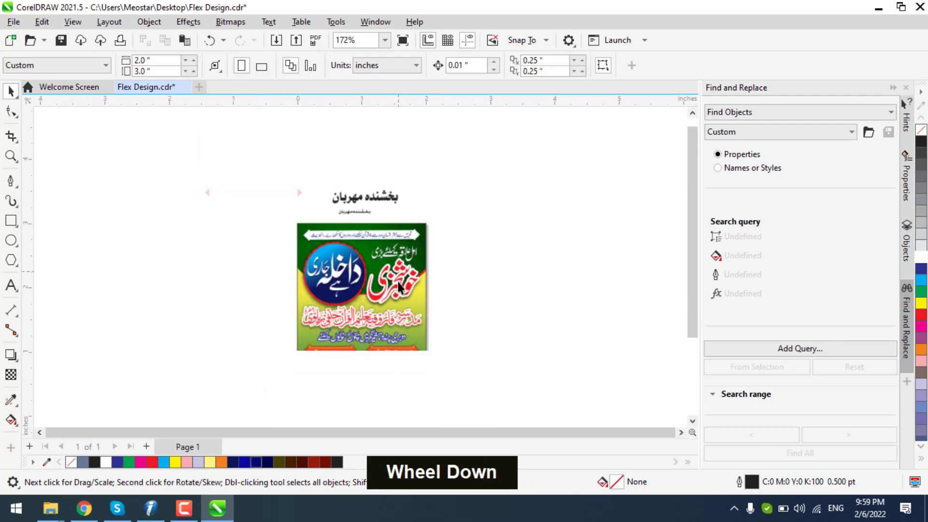
# Save Flex Design.cdr and zoom to show the whole finished banner
pyautogui.press('ctrl+s')
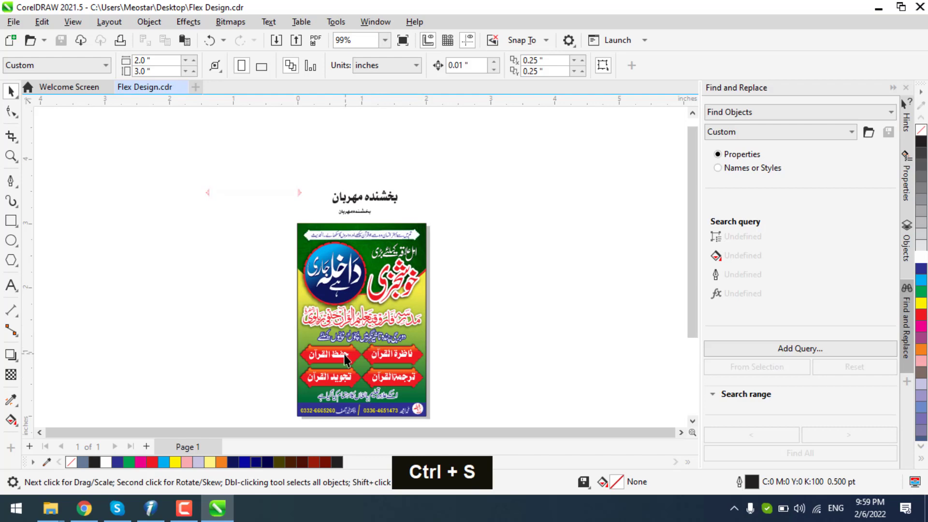
pyautogui.scroll(3)
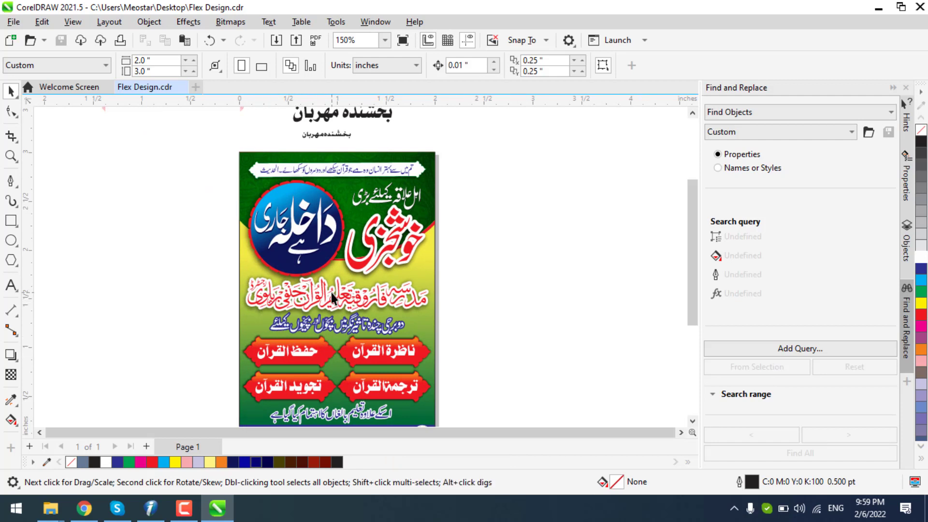
pyautogui.scroll(3)
pyautogui.scroll(-3)
pyautogui.scroll(-3)
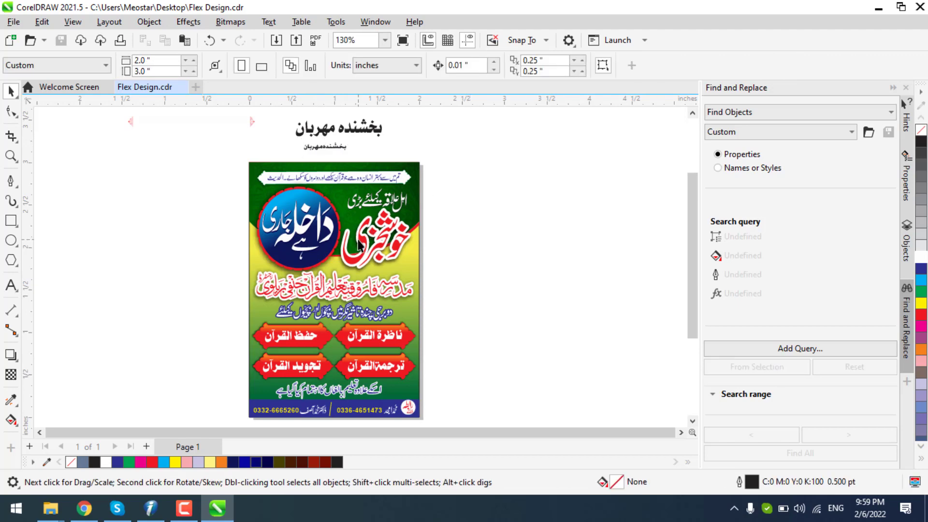
pyautogui.press('F4')
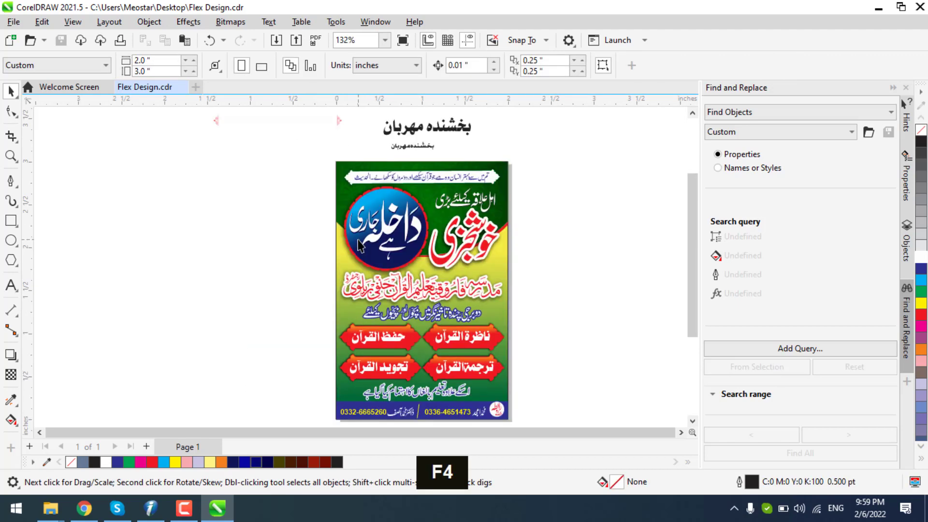